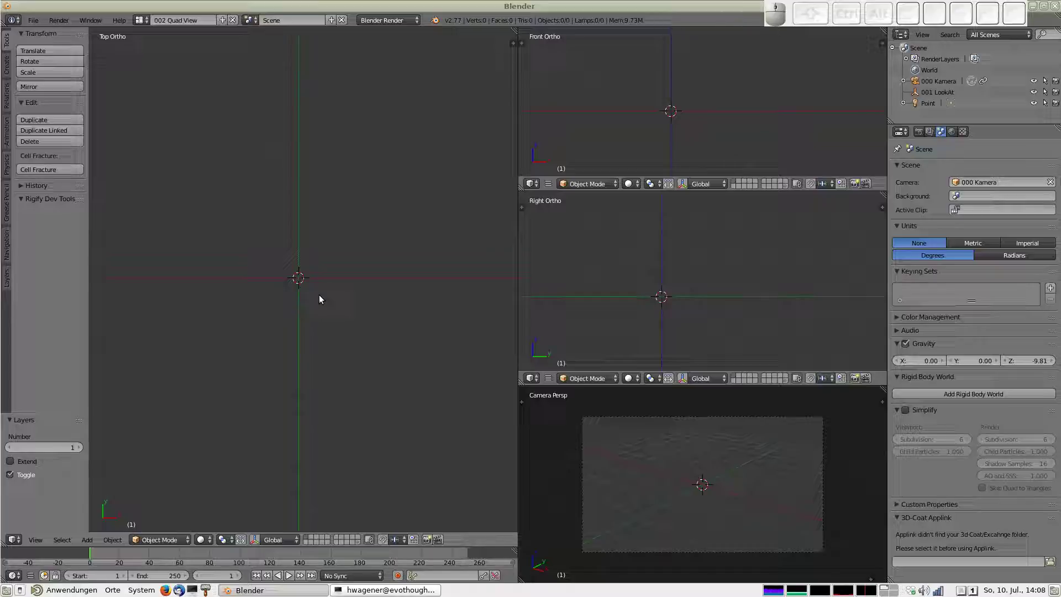
Add a UV sphere at the scene centre and view it from the front in wireframe
key("shift+a")
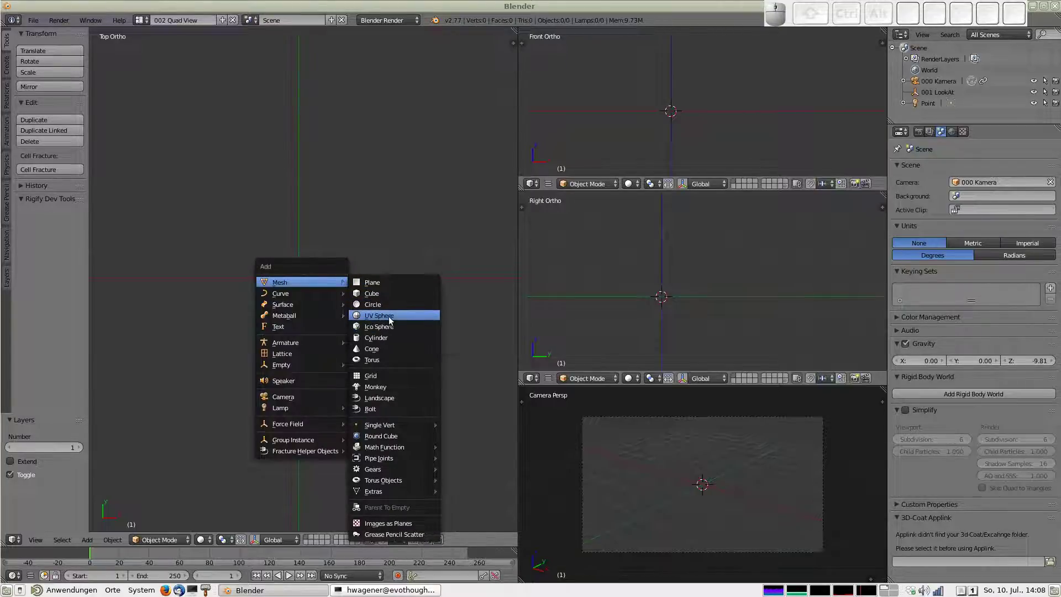
left_click(394, 318)
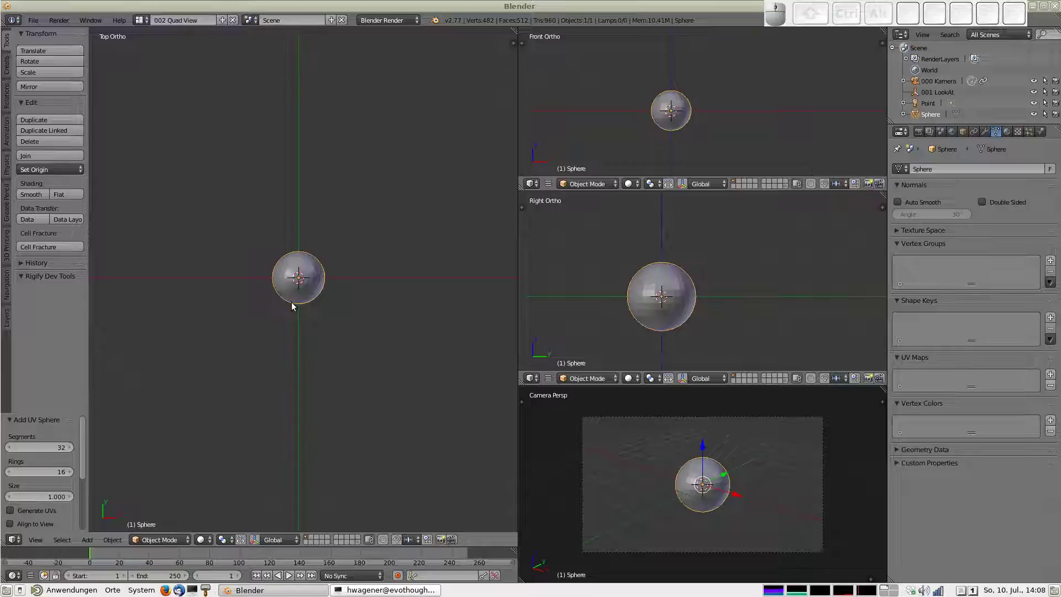
key("1")
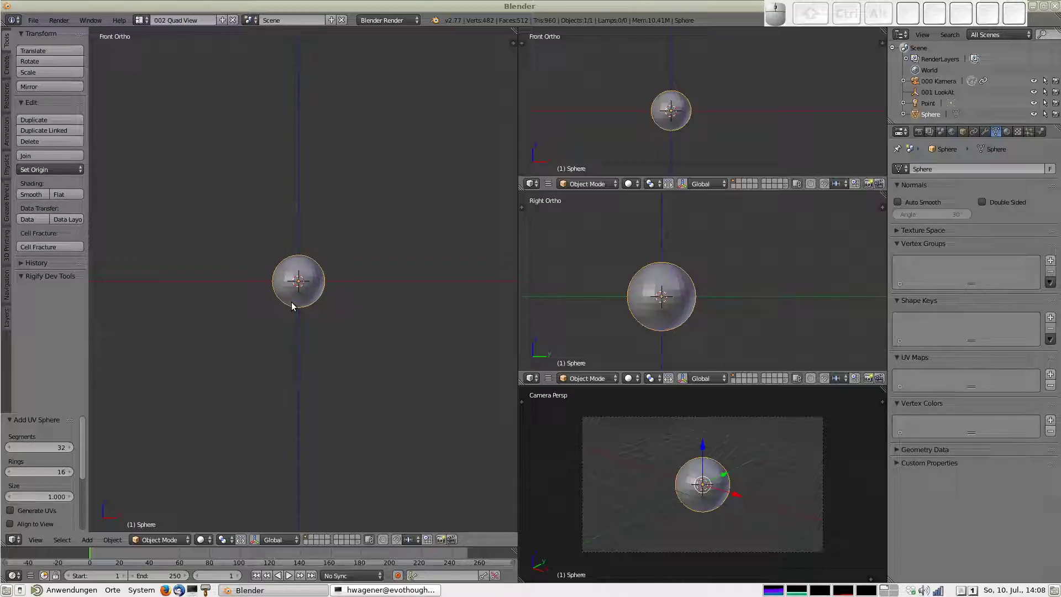
key("z")
scroll("up", 3)
Delete the lower half of the sphere's vertices, leaving an open-bottomed dome
key("Tab")
key("a")
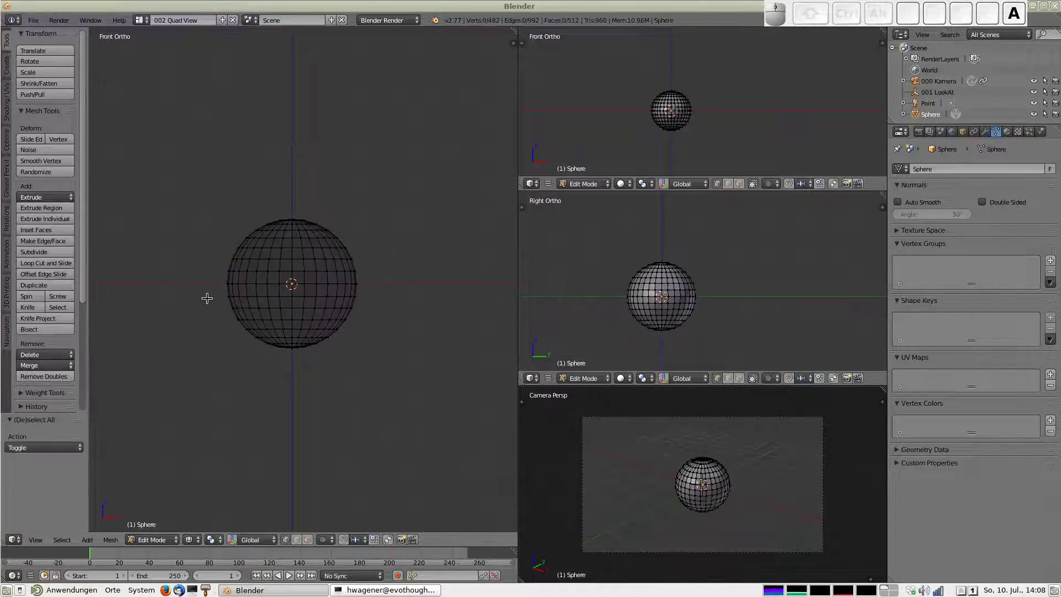
key("b")
left_click_drag(241, 318, 403, 399)
key("Delete")
key("Return")
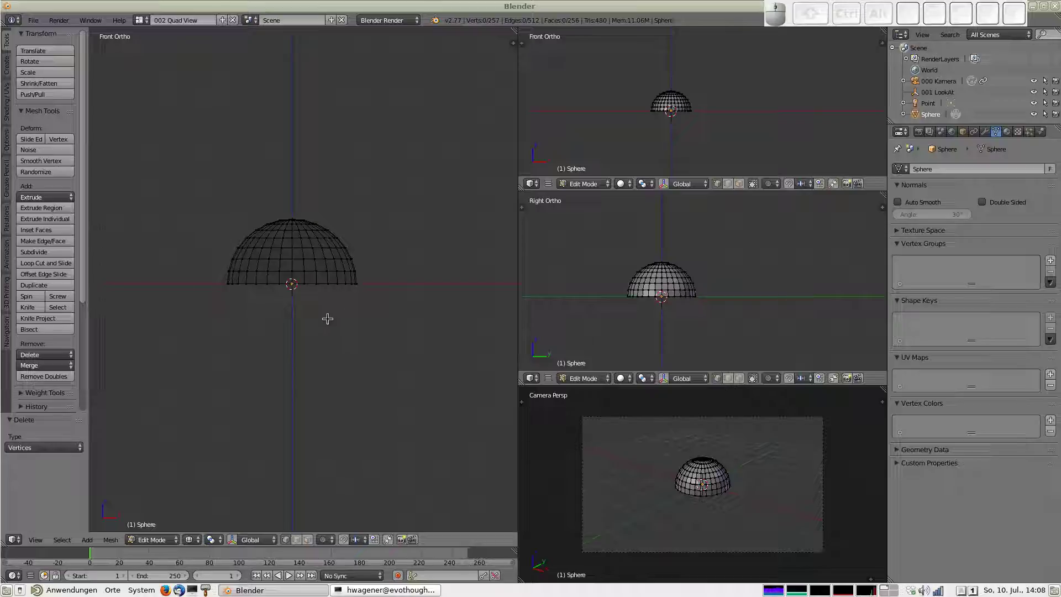
Scale the dome much taller along Z and return to editing it in front view
key("Tab")
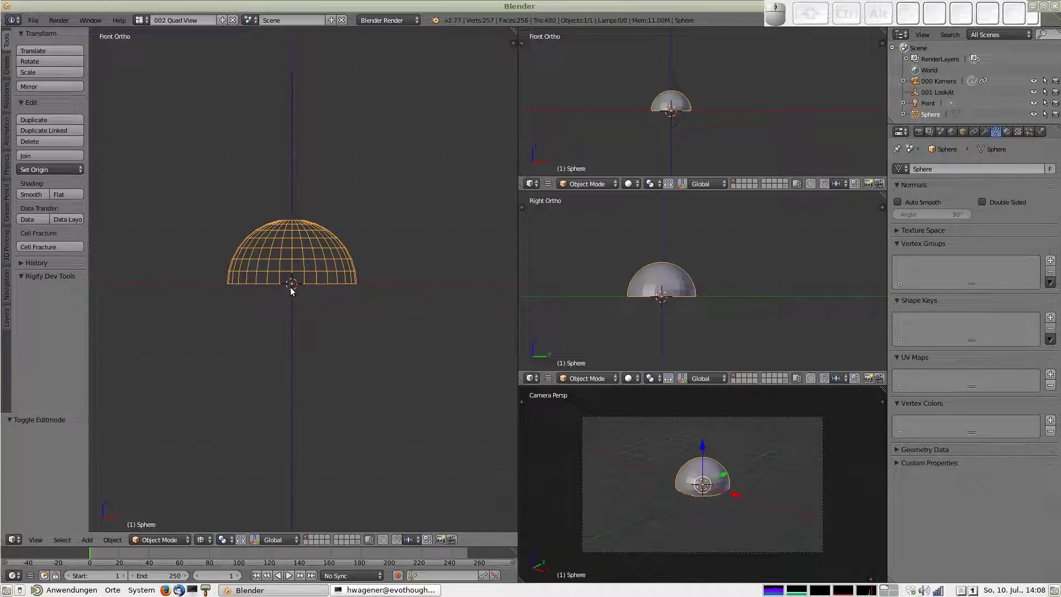
key("s")
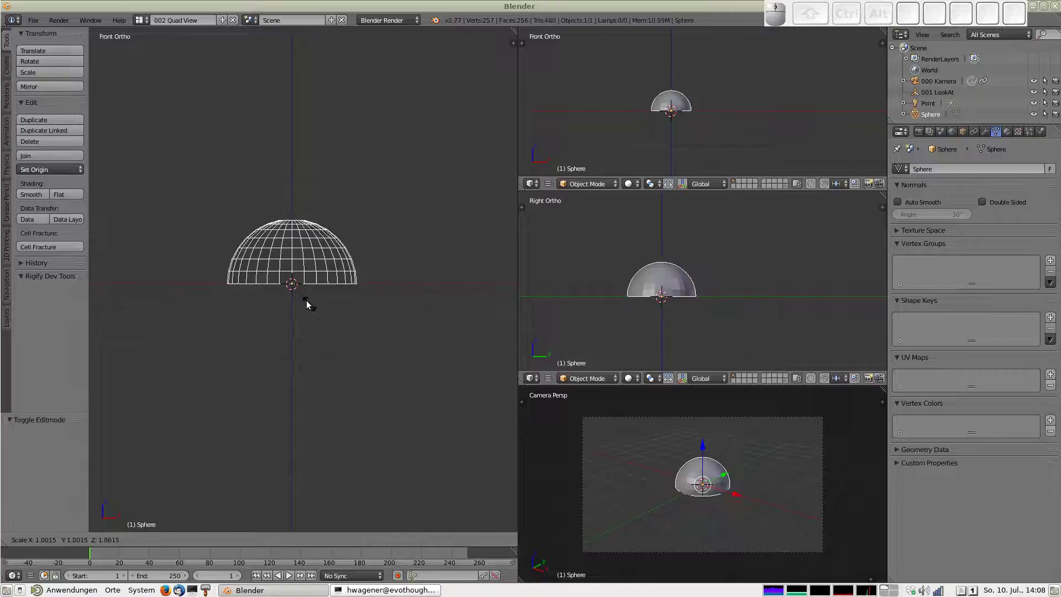
key("z")
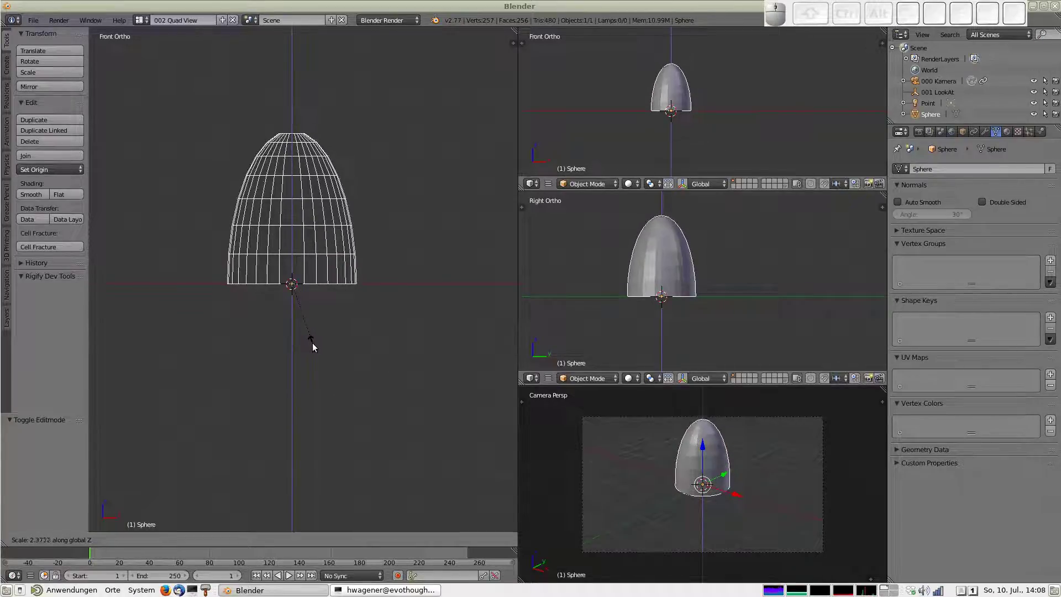
left_click_drag(315, 345, 316, 267)
left_click_drag(315, 267, 334, 280)
scroll("up", 3)
scroll("down", 3)
key("Tab")
key("Tab")
key("z")
scroll("up", 3)
left_click_drag(334, 291, 304, 269)
scroll("down", 3)
key("Tab")
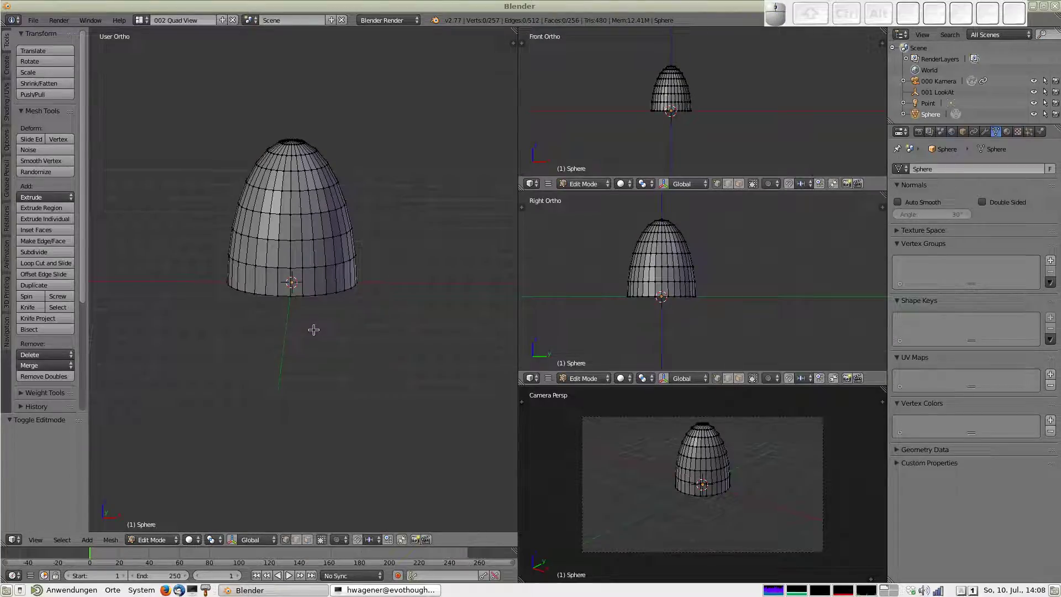
key("z")
key("1")
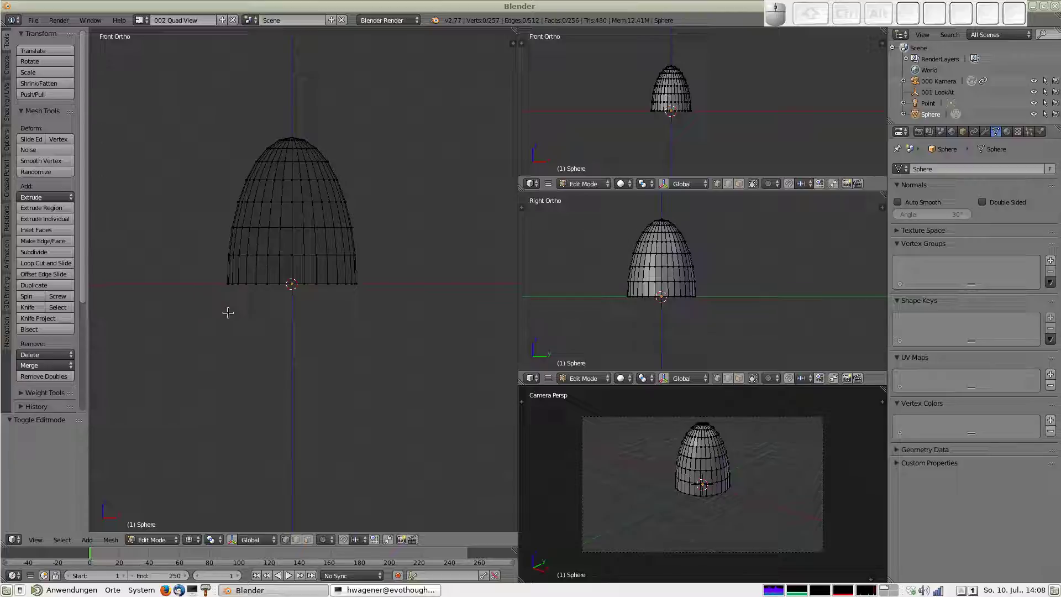
Extrude the dome's bottom ring and widen it into a flat brim
key("b")
left_click_drag(229, 279, 364, 345)
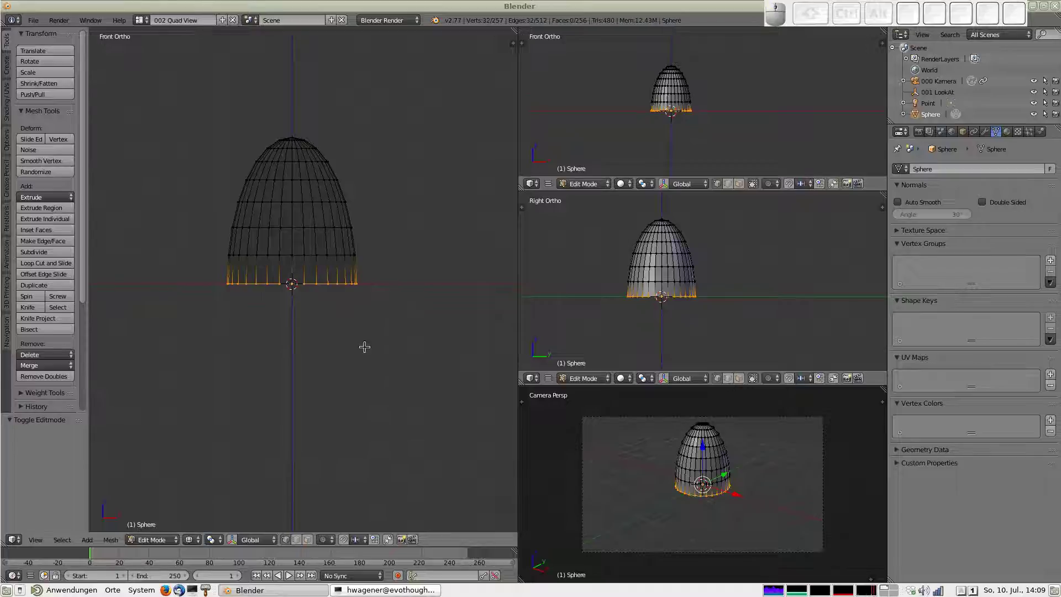
key("e")
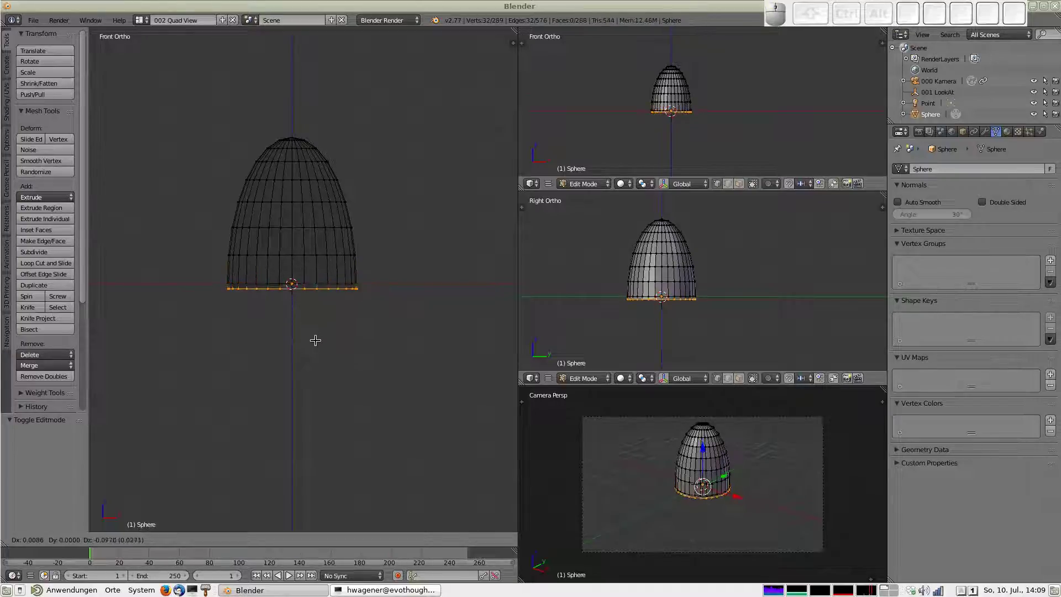
key("z")
left_click(309, 338)
key("s")
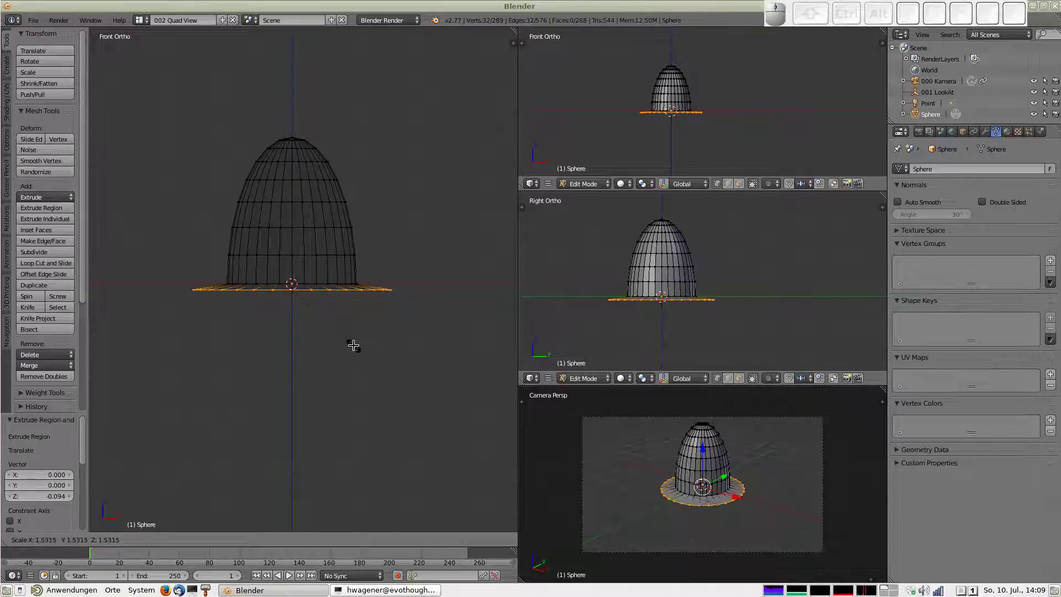
left_click_drag(352, 344, 244, 330)
Extrude the brim downward to thicken the base, cap its bottom face and return to Object Mode
key("e")
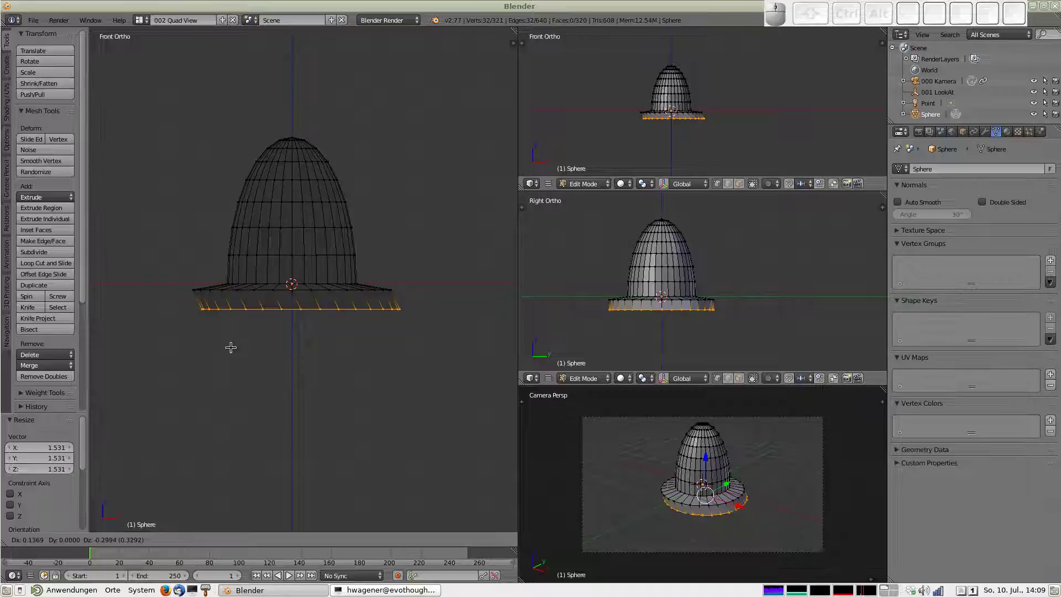
key("z")
left_click_drag(226, 362, 249, 367)
left_click_drag(256, 366, 257, 340)
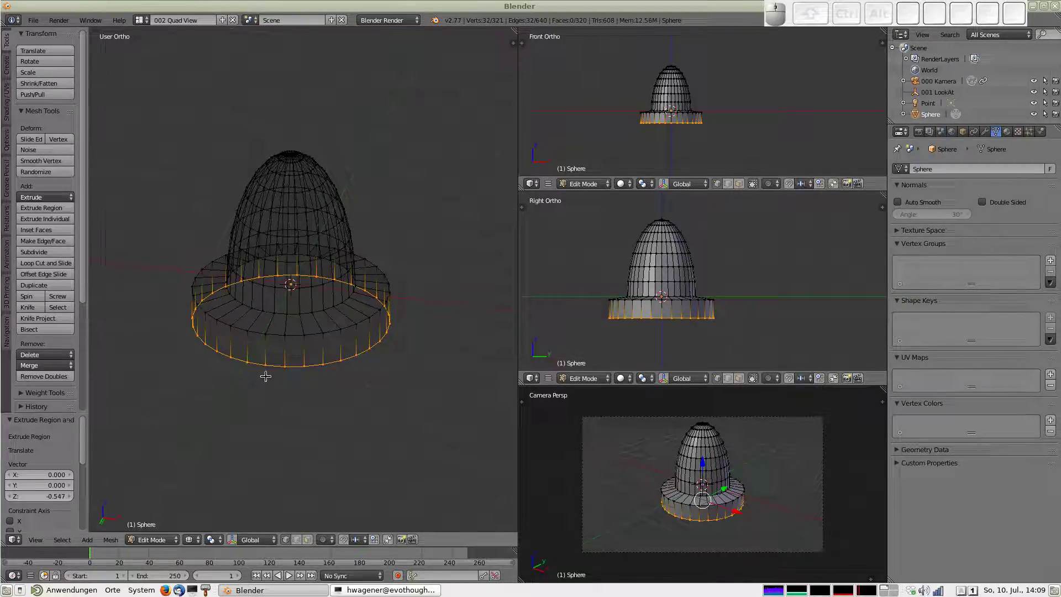
key("f")
key("Tab")
key("z")
left_click_drag(284, 317, 123, 280)
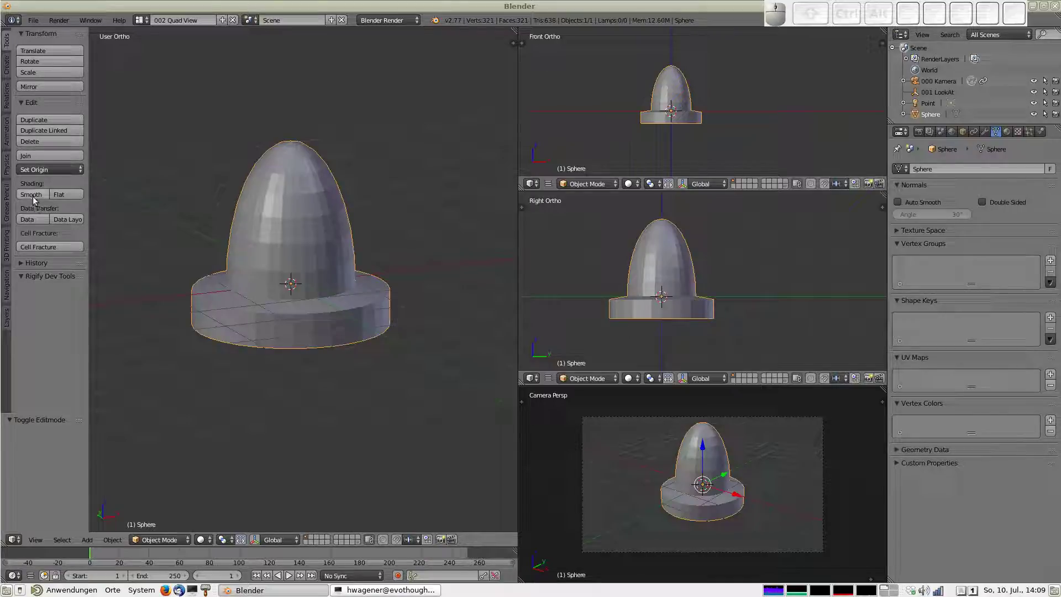
Shade the pawn smooth with Auto Smooth at 40° and add an empty material slot
left_click(37, 199)
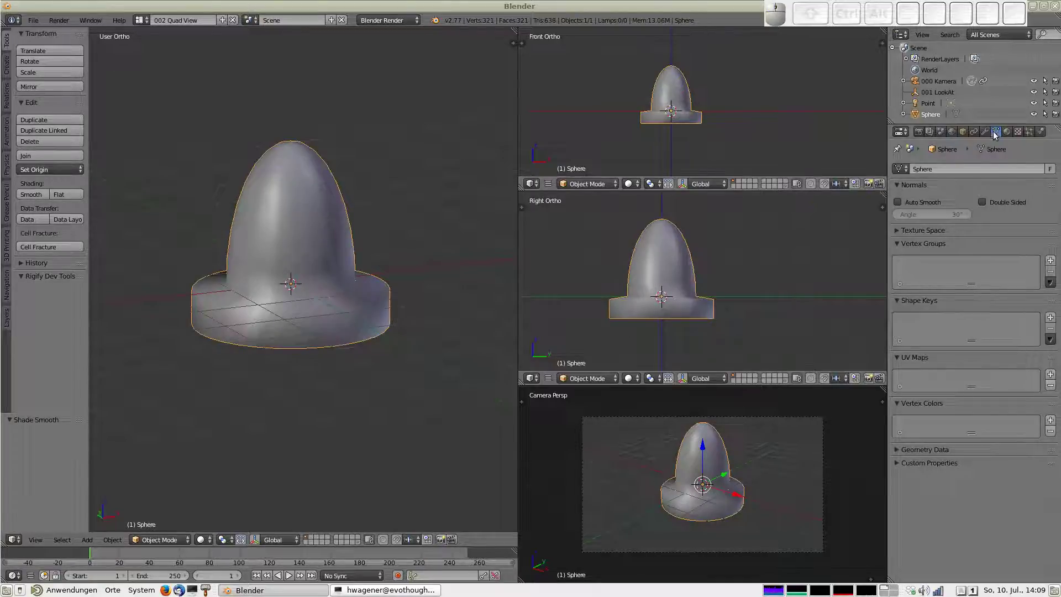
left_click(916, 205)
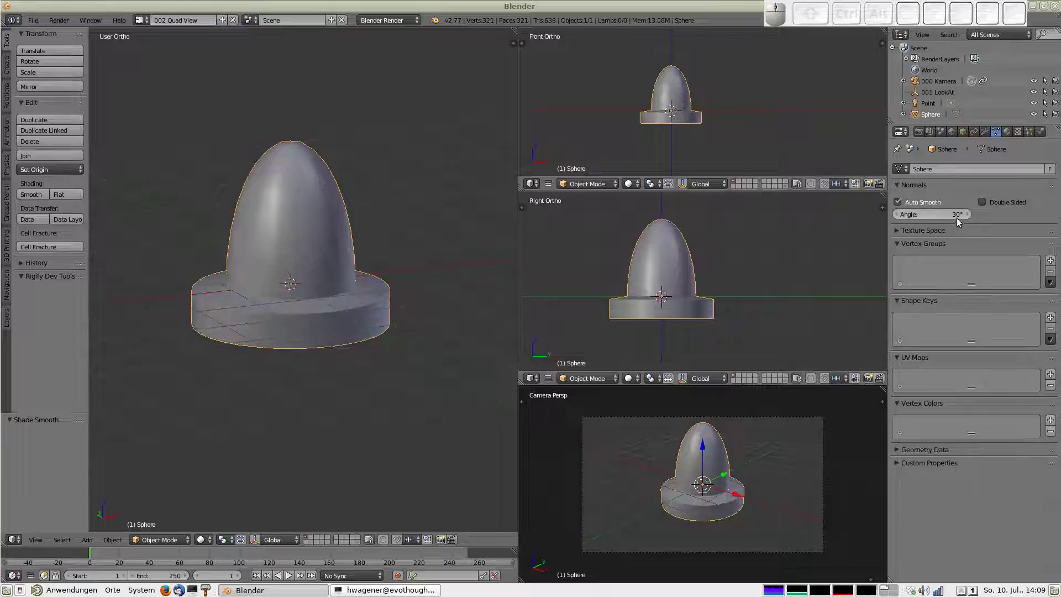
left_click(954, 220)
key("4")
key("0")
key("Return")
left_click_drag(318, 293, 323, 306)
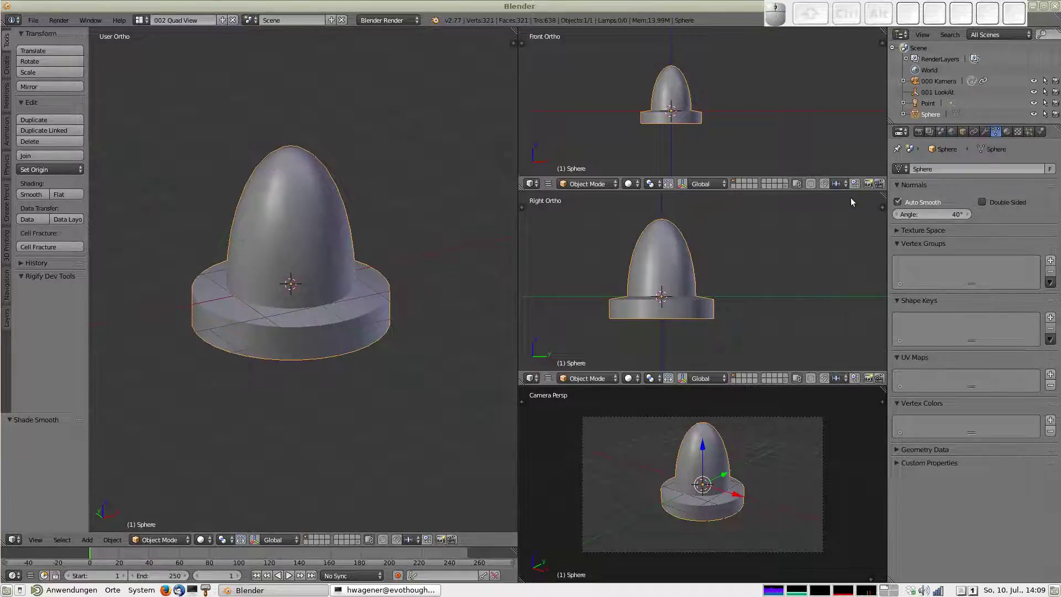
left_click(1010, 138)
left_click(1055, 172)
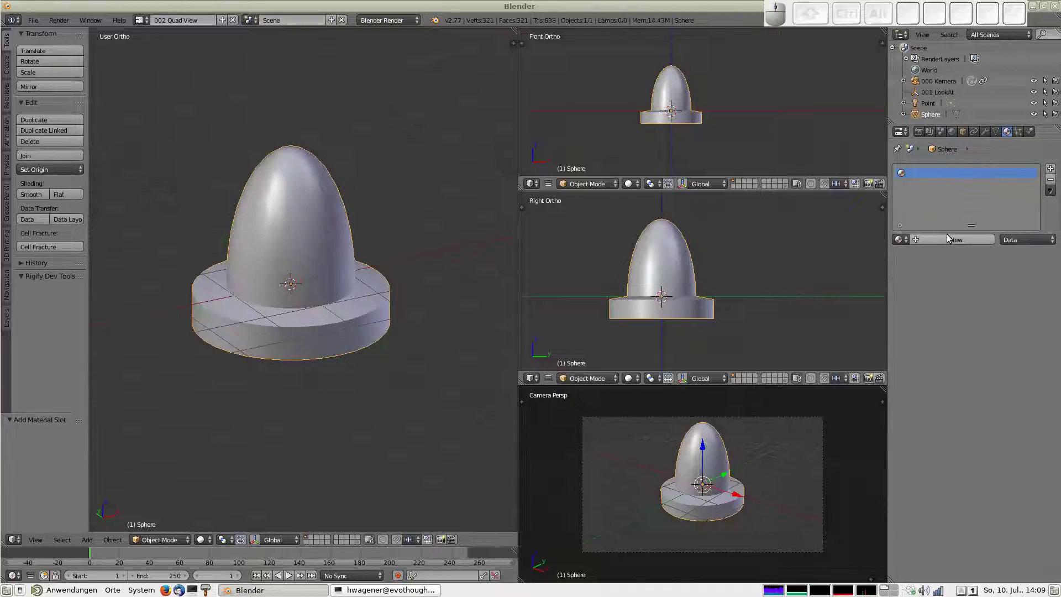
Create a new material for the pawn and name it R01
left_click(953, 245)
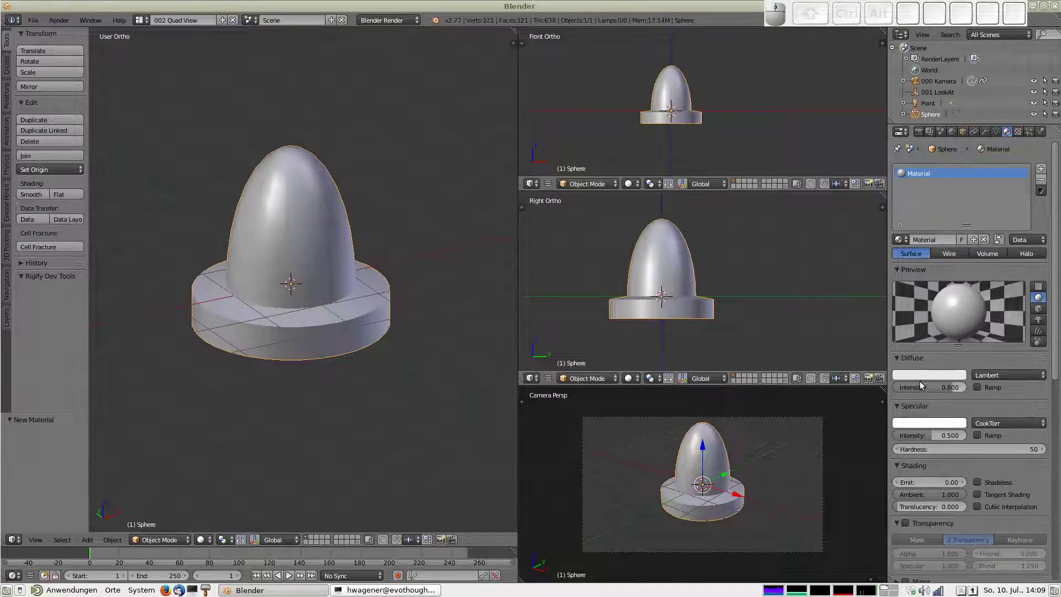
left_click(933, 239)
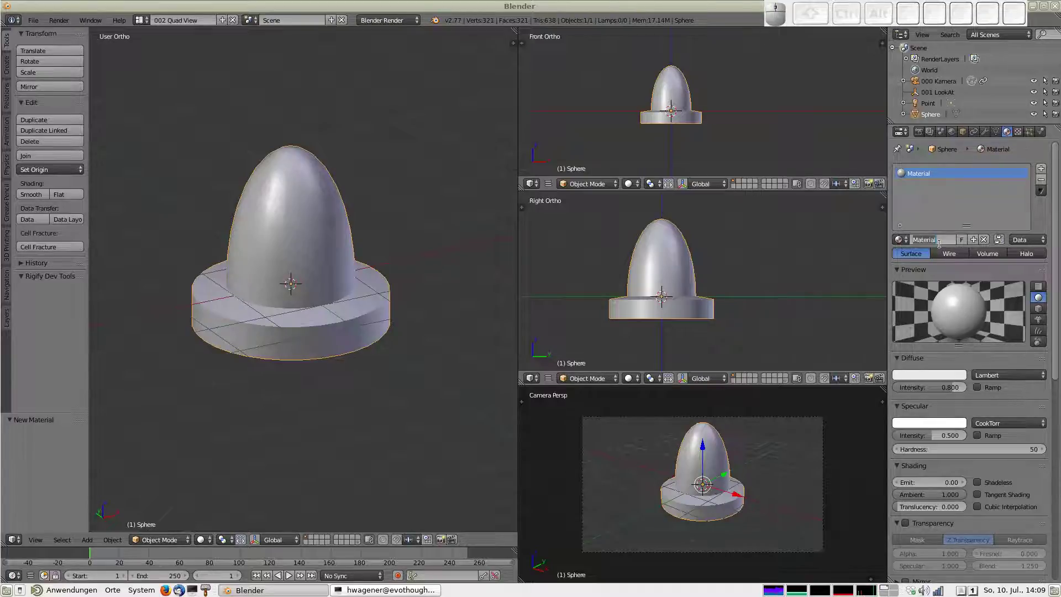
key("shift+r")
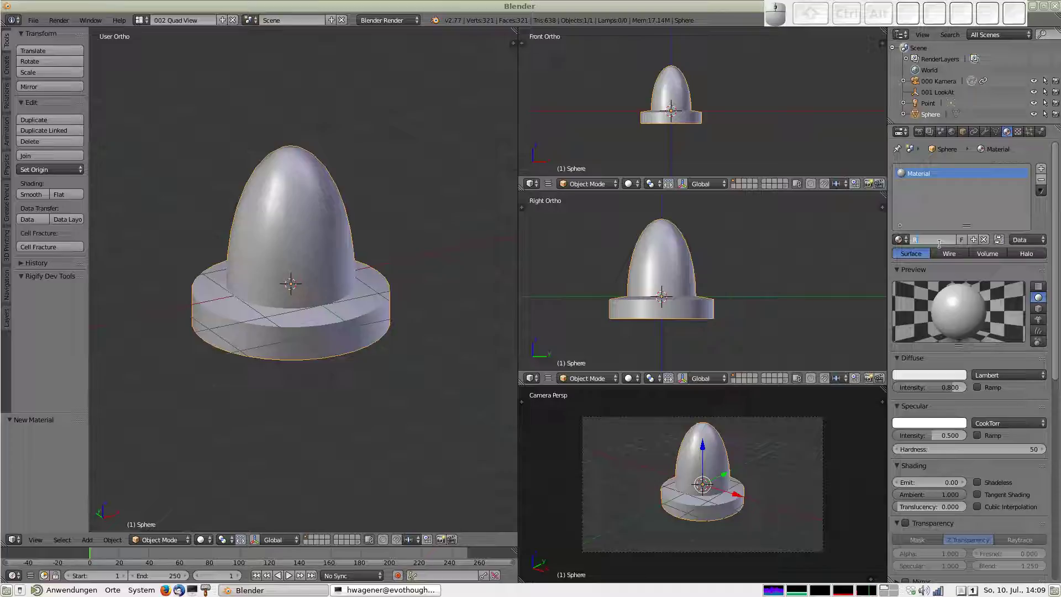
key("0")
key("1")
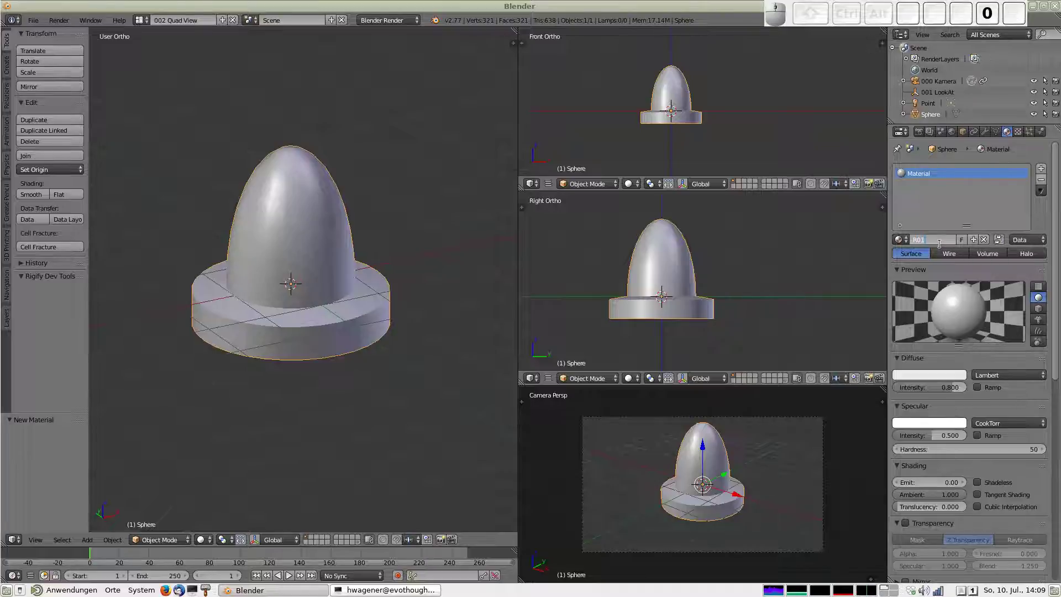
key("Return")
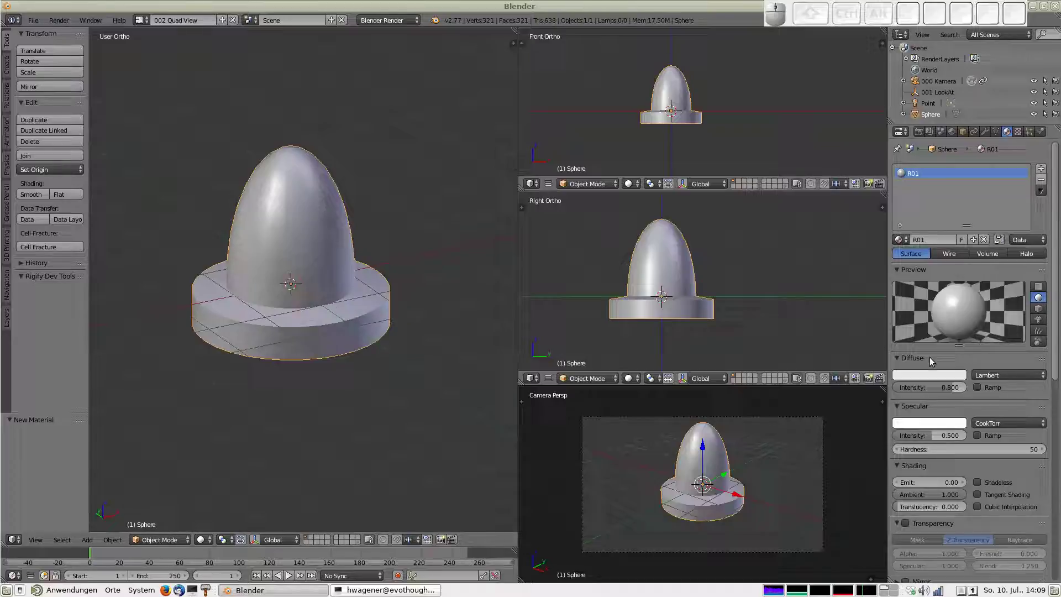
Give R01 a red diffuse colour at 0.1 intensity
left_click(929, 379)
left_click(909, 310)
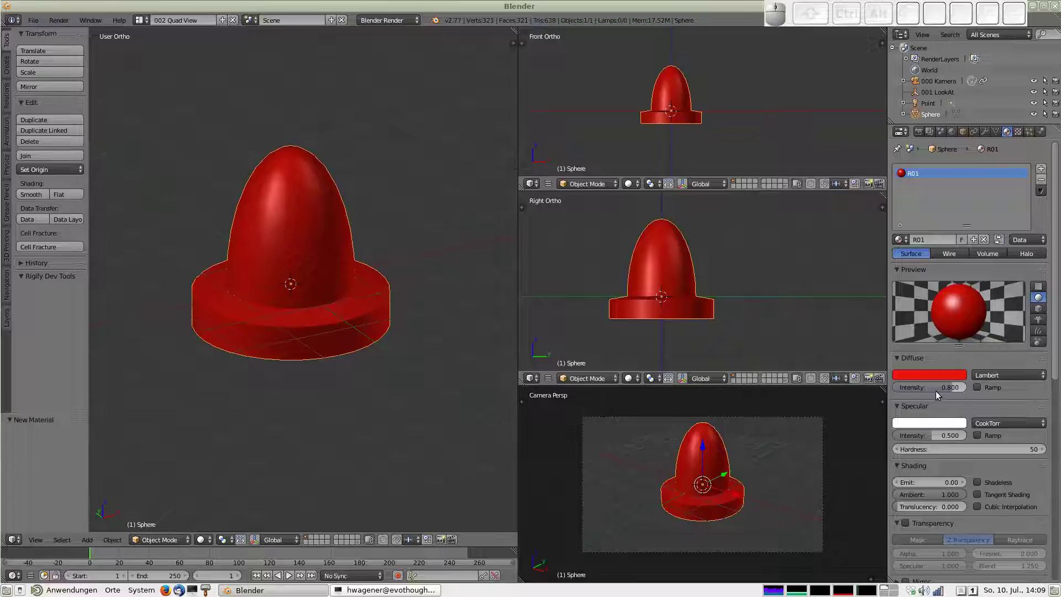
left_click(922, 394)
key(".")
key("1")
key("Return")
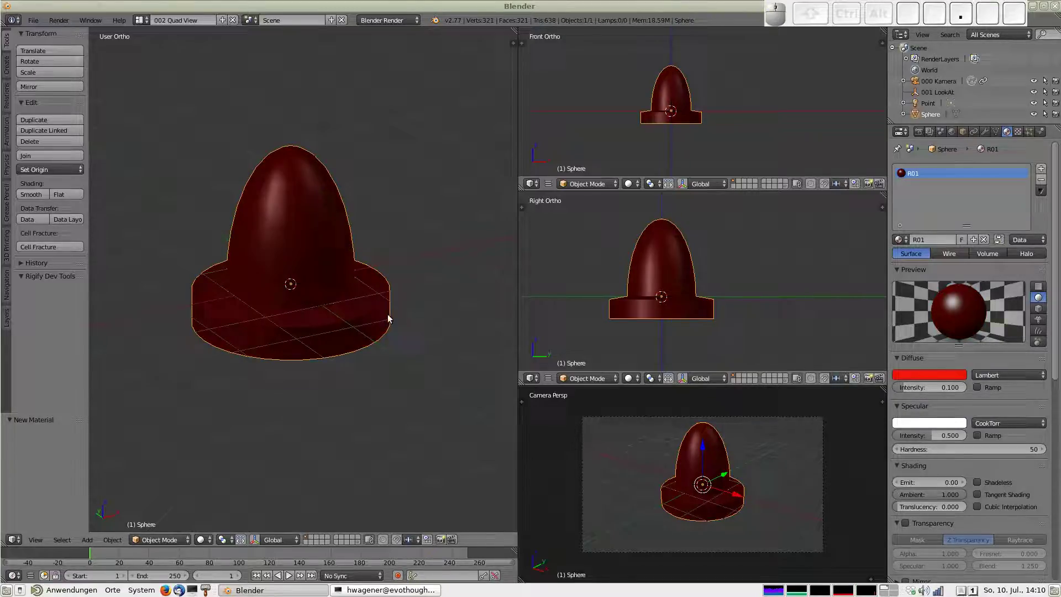
Add a second material slot and darken its diffuse colour to black
left_click(1048, 171)
left_click_drag(951, 238, 950, 271)
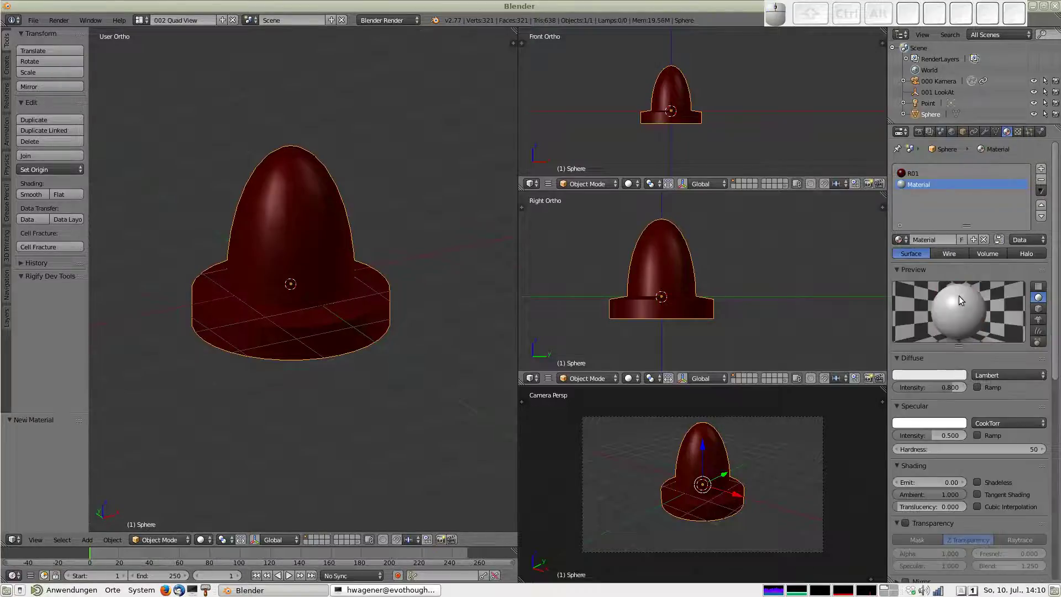
left_click_drag(940, 376, 986, 281)
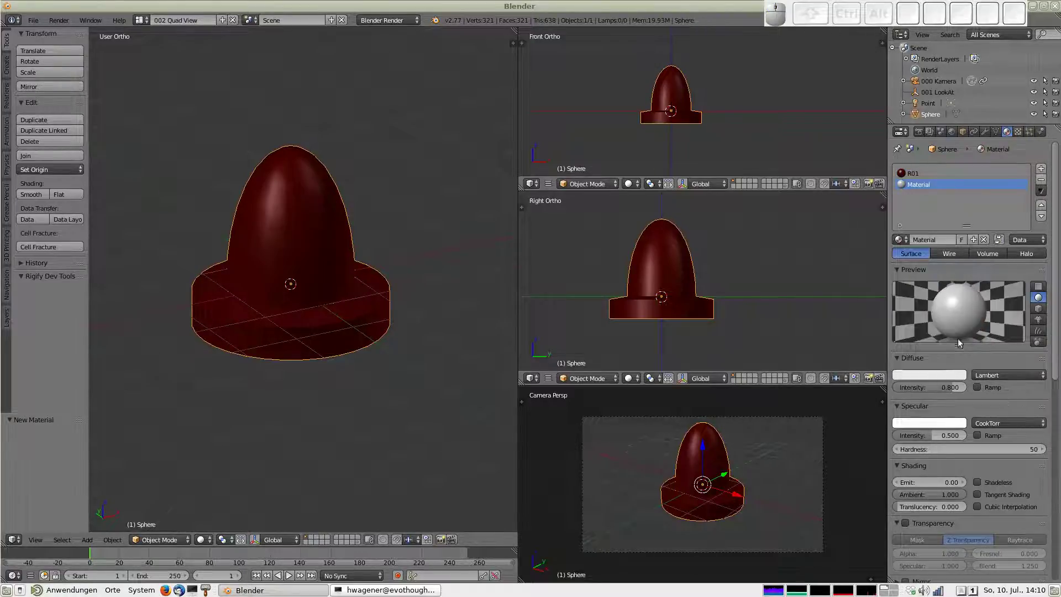
left_click(949, 375)
left_click_drag(965, 299, 708, 339)
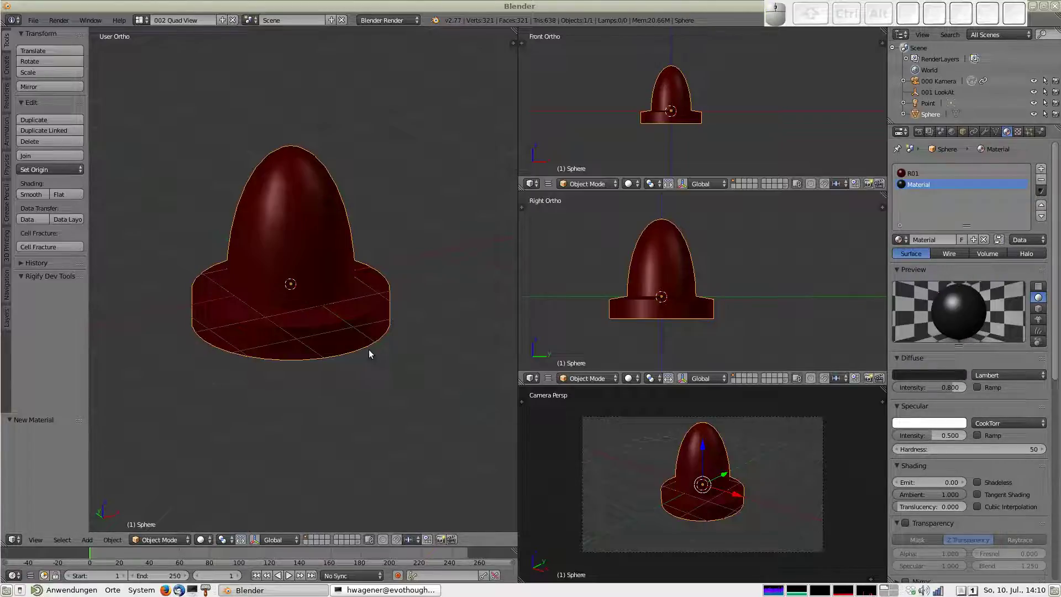
Assign the black material to the pawn's base faces and return to Object Mode
key("Tab")
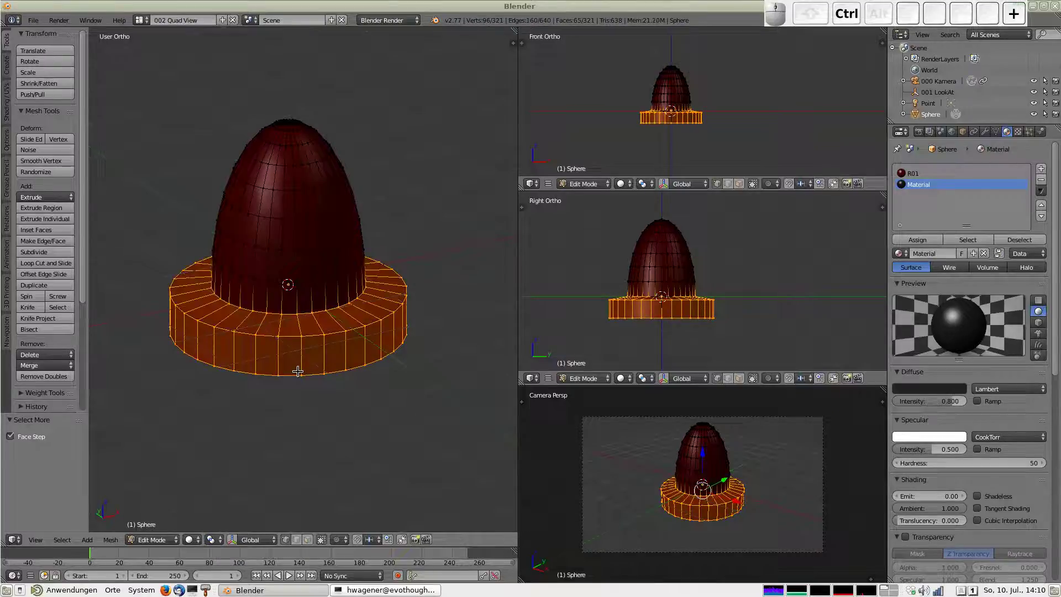
left_click_drag(311, 350, 624, 341)
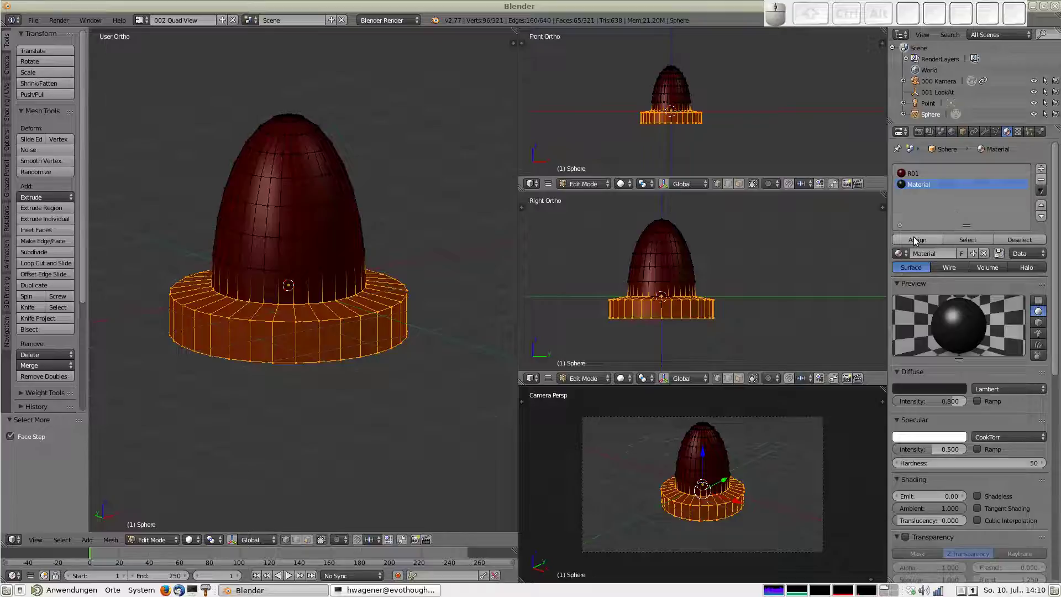
left_click(915, 243)
key("Tab")
left_click_drag(376, 334, 390, 345)
scroll("down", 3)
key("Tab")
scroll("down", 3)
key("Tab")
scroll("down", 3)
scroll("up", 3)
Switch to top view, zoomed out with the pawn placed at the left
key("7")
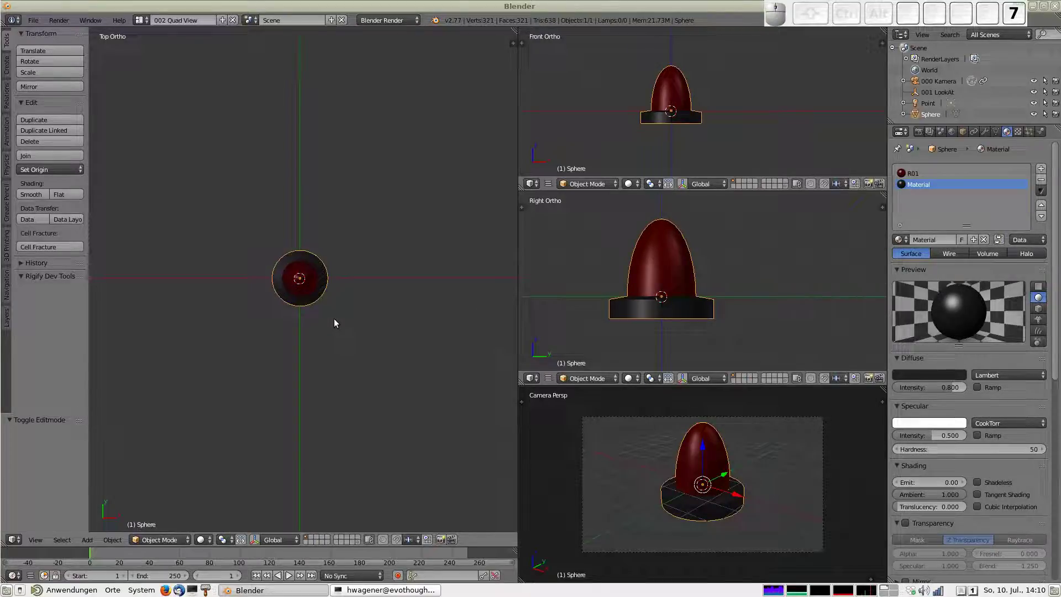
scroll("down", 3)
left_click_drag(372, 306, 196, 292)
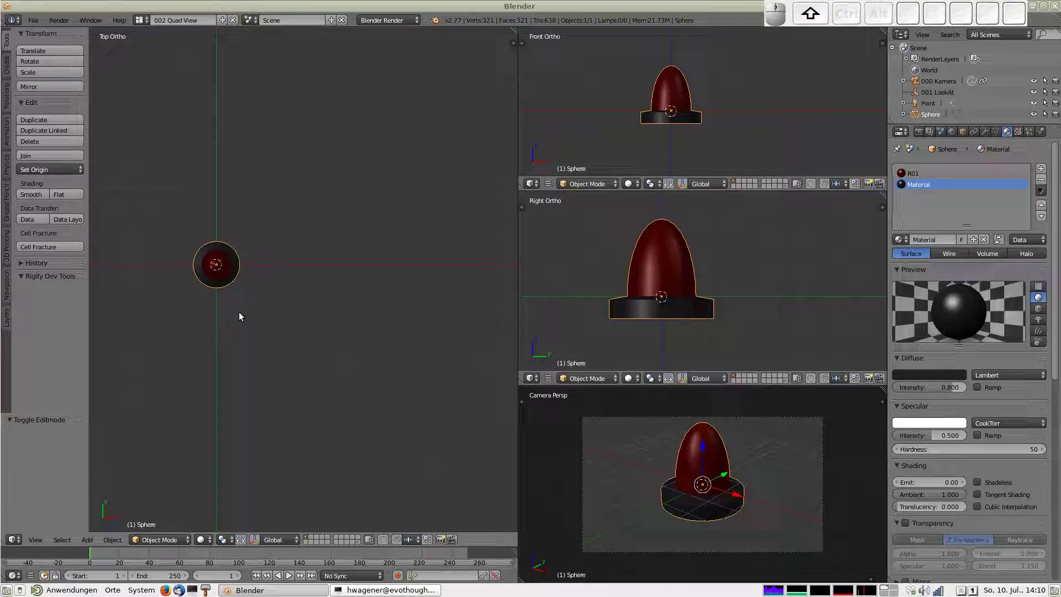
Duplicate the pawn four times along X at 4-unit offsets, giving five pawns
key("shift+d")
key("x")
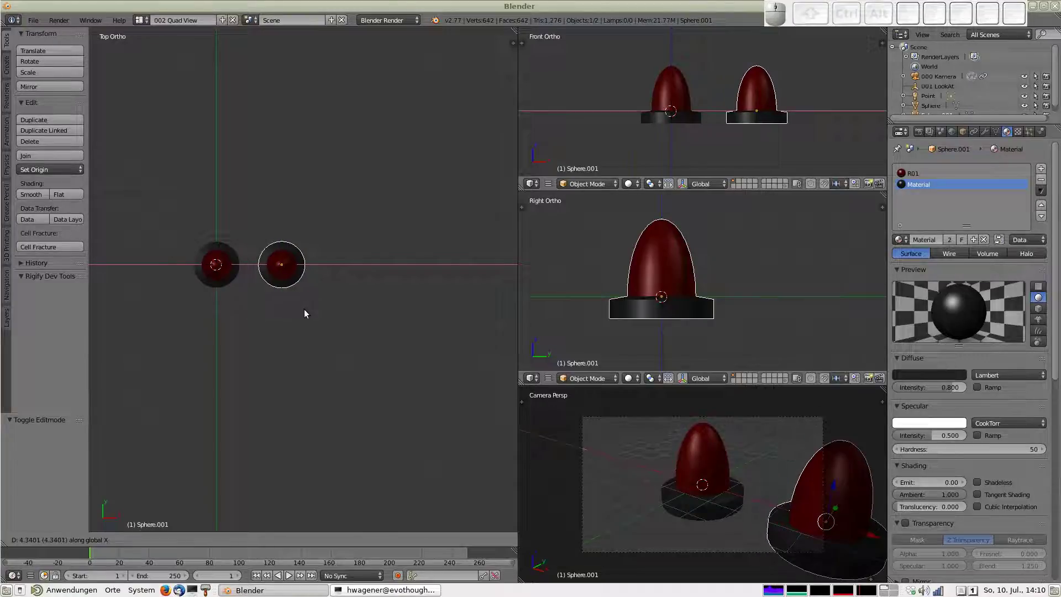
key("4")
key("Return")
key("shift+d")
key("x")
key("4")
key("Return")
key("shift+d")
key("x")
key("4")
key("Return")
key("shift+d")
key("x")
key("4")
key("Return")
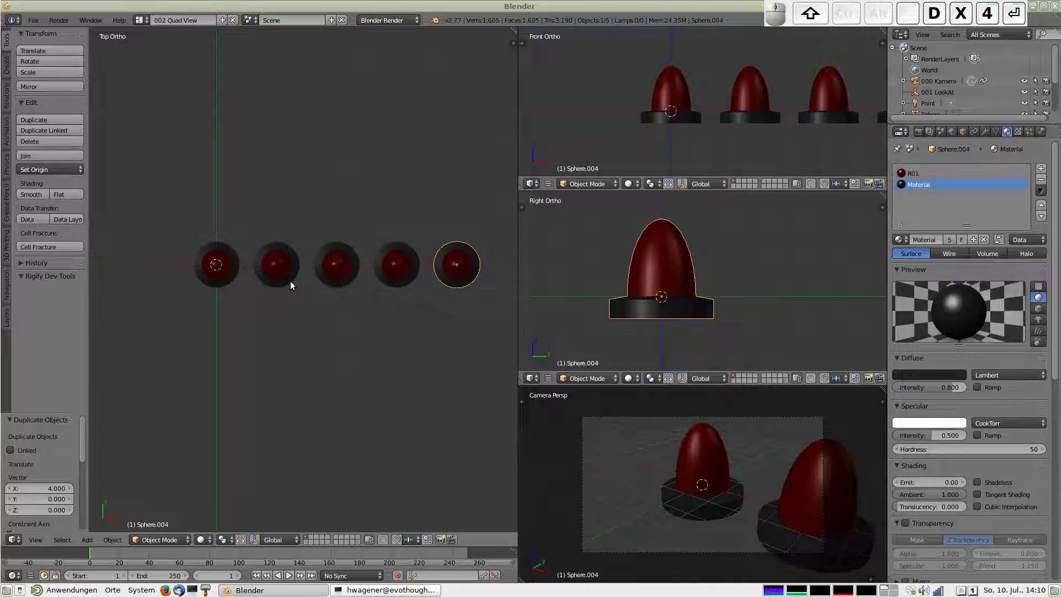
Duplicate three more pawns at 4-unit X offsets to complete the row of eight, and orbit to view it
left_click(427, 326)
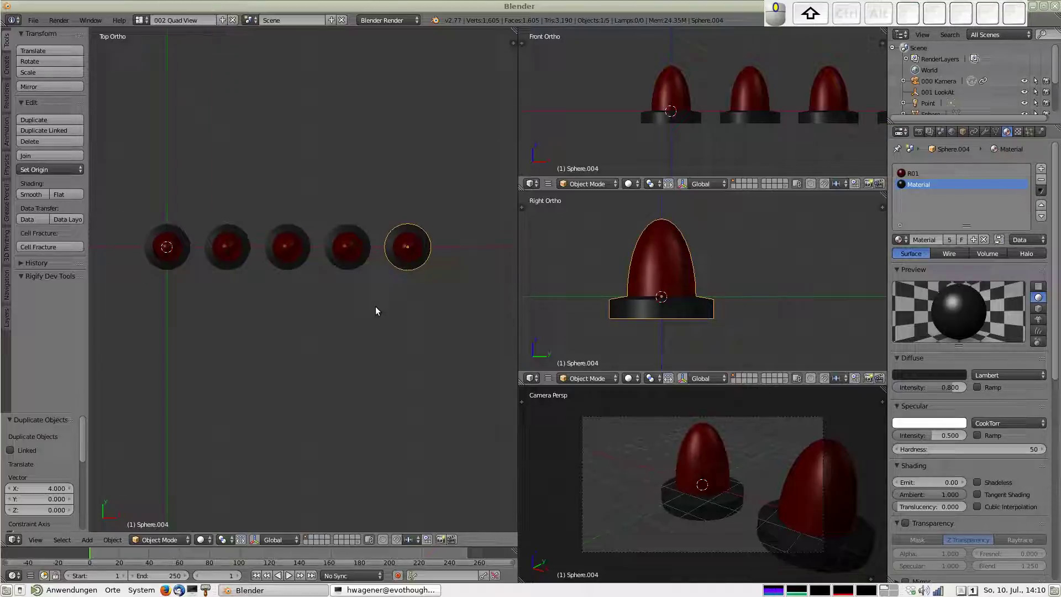
key("d")
key("x")
key("4")
key("Return")
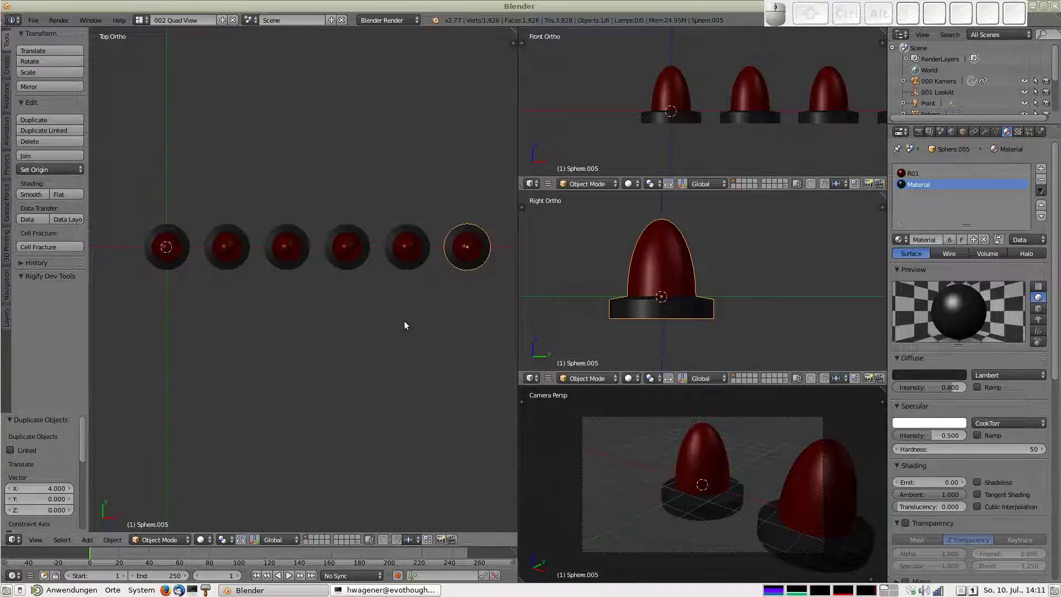
middle_click(399, 347)
scroll("down", 3)
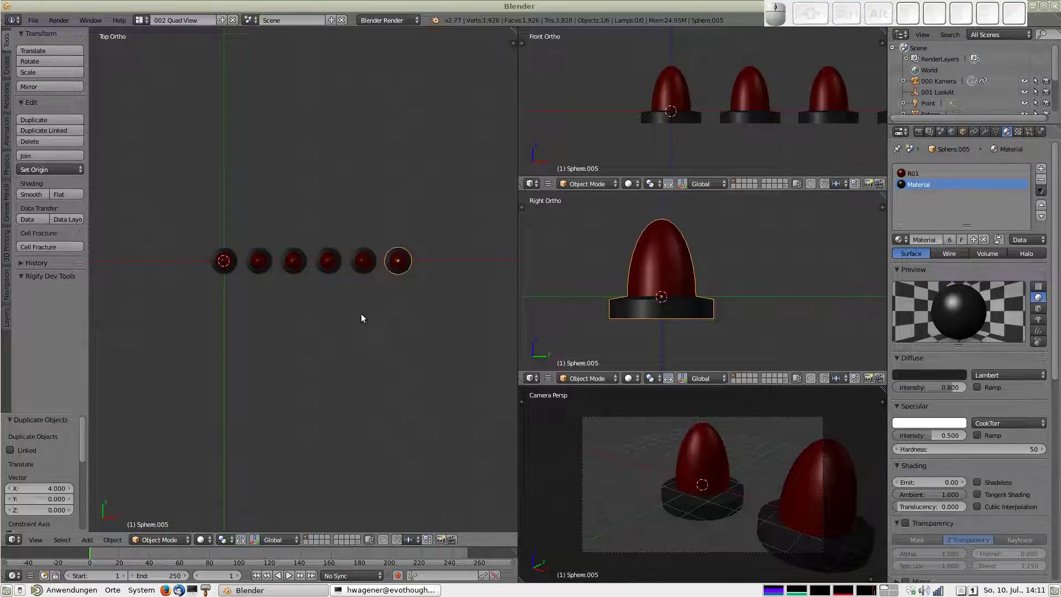
key("d")
key("x")
key("4")
key("Return")
key("d")
key("x")
key("4")
key("Return")
left_click_drag(343, 285, 264, 291)
Give the second pawn a single-user copy of R01 and rename it R02
right_click(217, 267)
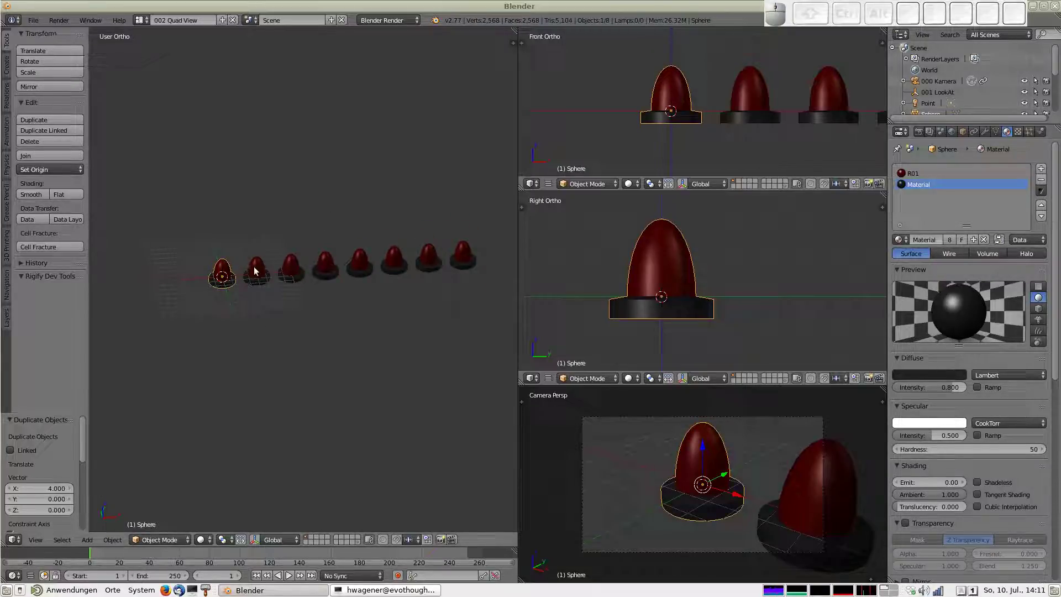
right_click(259, 264)
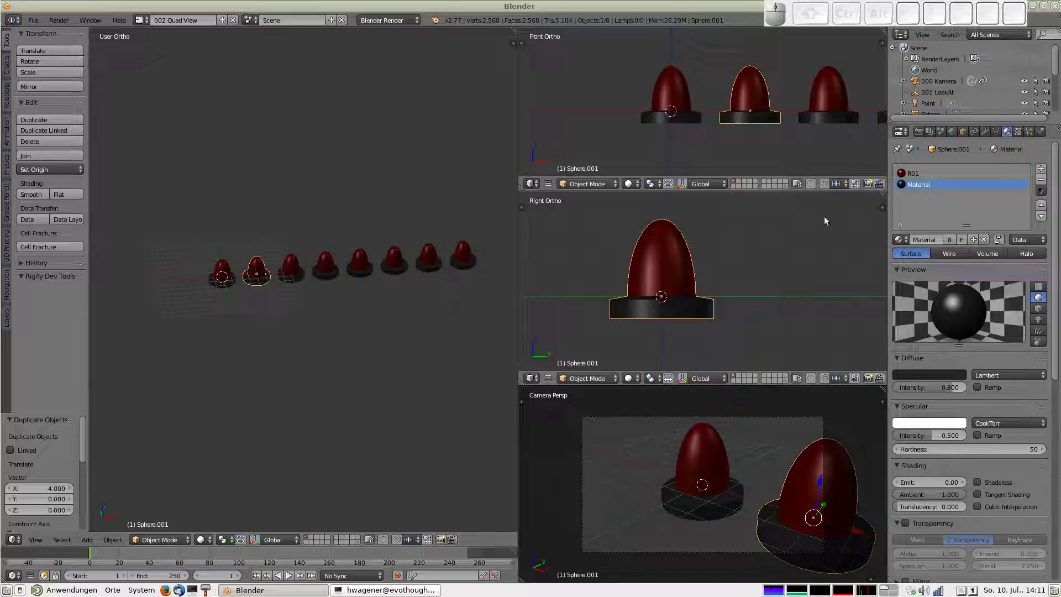
left_click(914, 172)
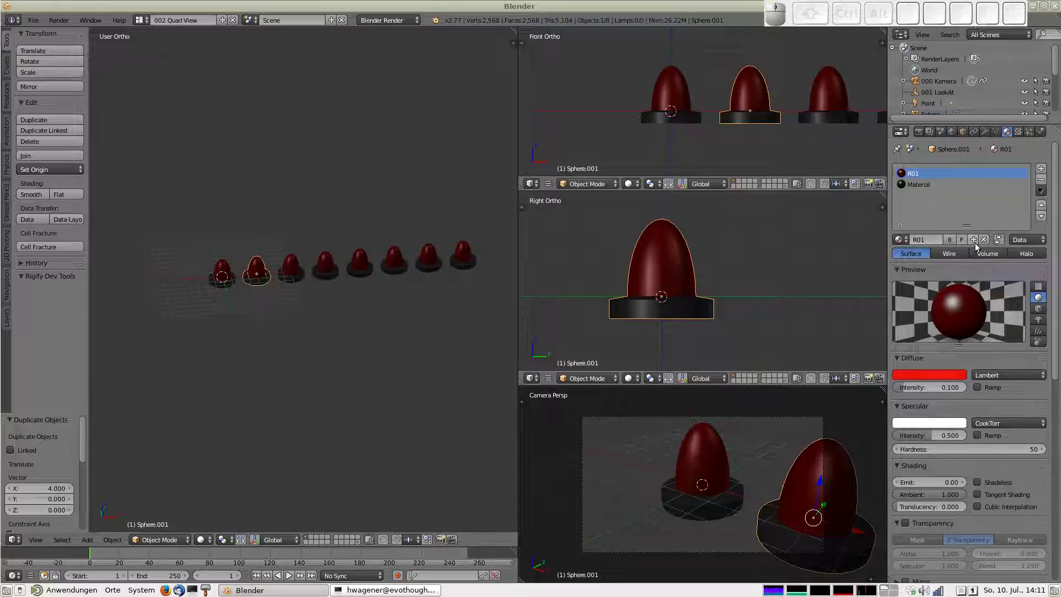
left_click_drag(977, 244, 924, 255)
left_click(933, 240)
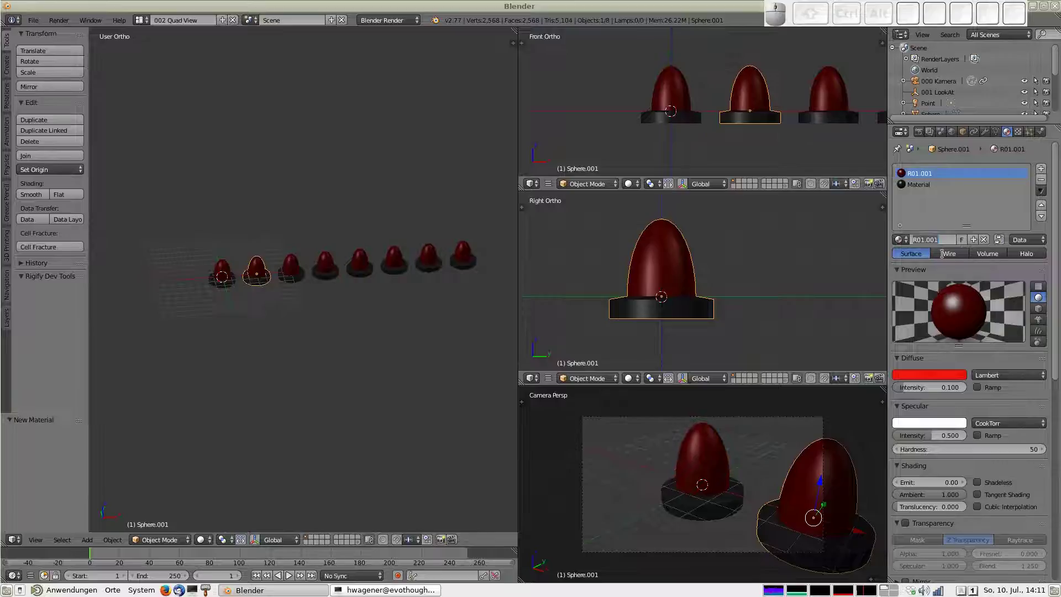
key("shift+r")
key("shift+0")
key("2")
key("Return")
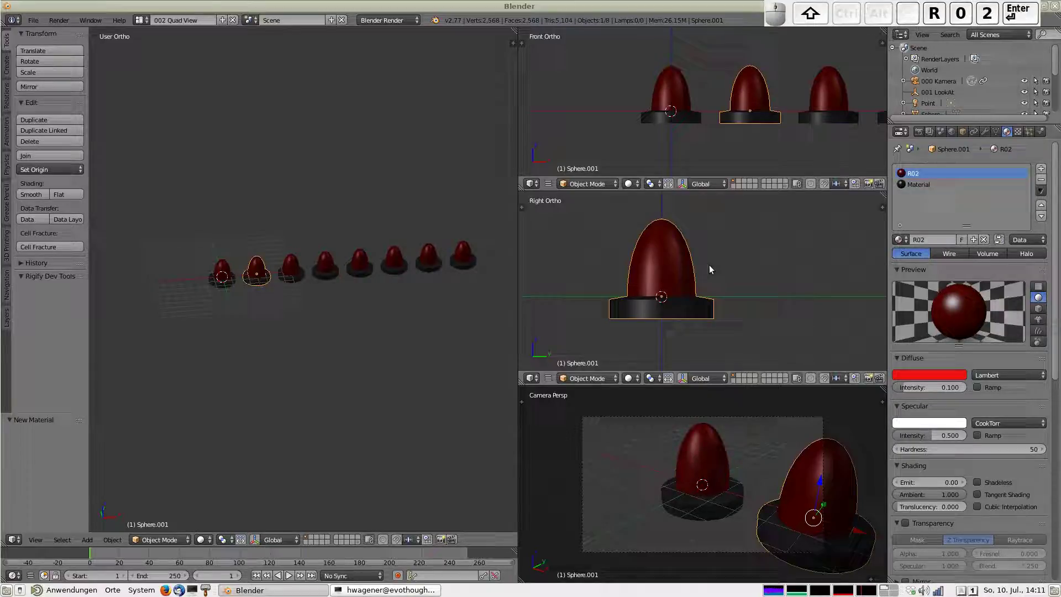
Give the third pawn its own copy of the red material, renamed R03
right_click(279, 266)
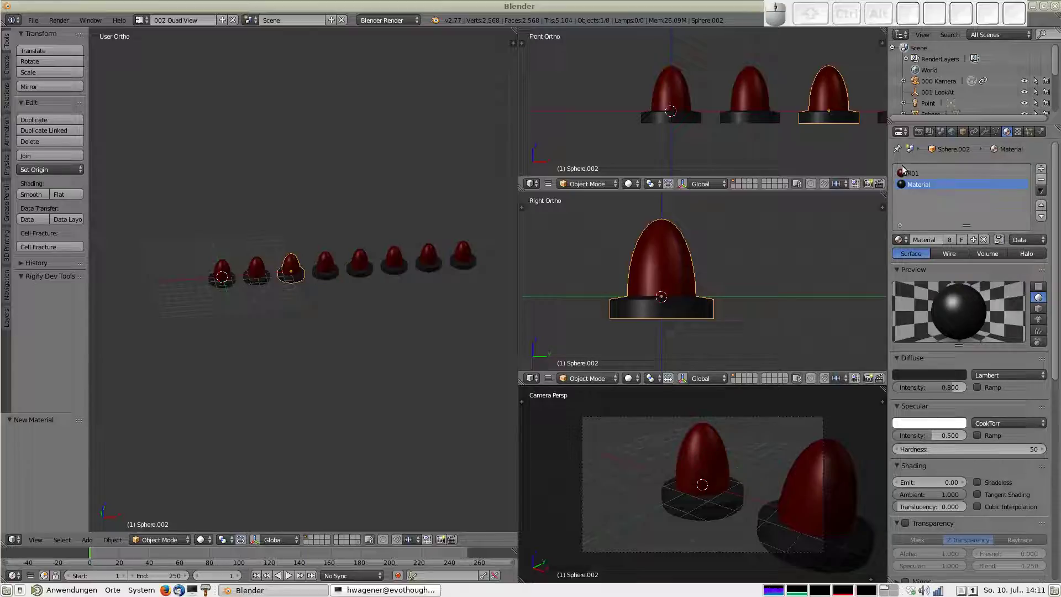
left_click_drag(916, 176, 974, 266)
left_click_drag(979, 239, 933, 243)
left_click(934, 244)
key("shift+r")
key("0")
key("2")
key("BackSpace")
key("3")
key("Return")
Give the fourth pawn its own copy of the red material, renamed R04
right_click(329, 268)
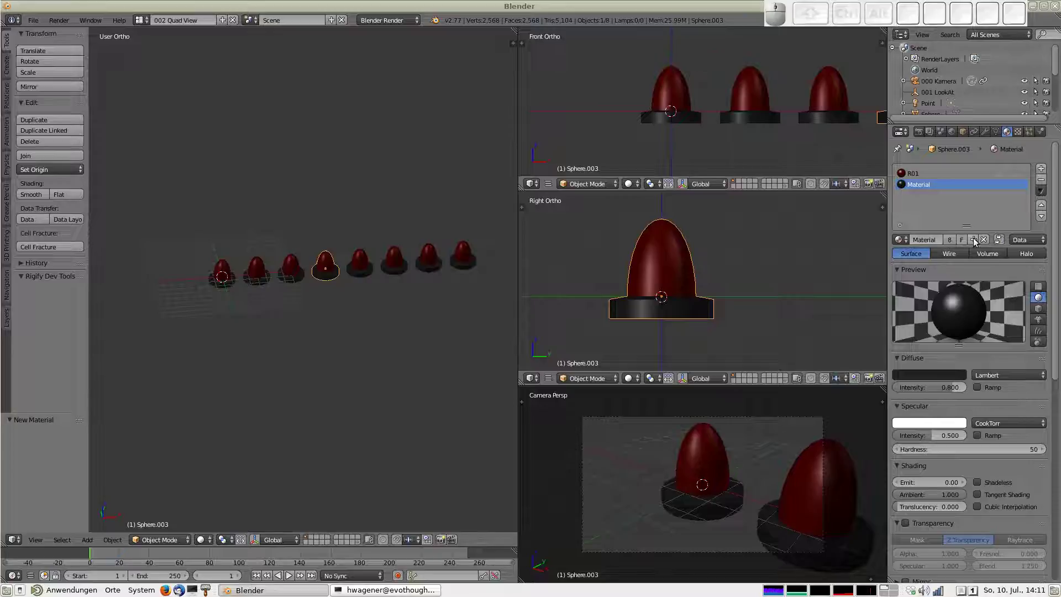
left_click_drag(918, 174, 981, 242)
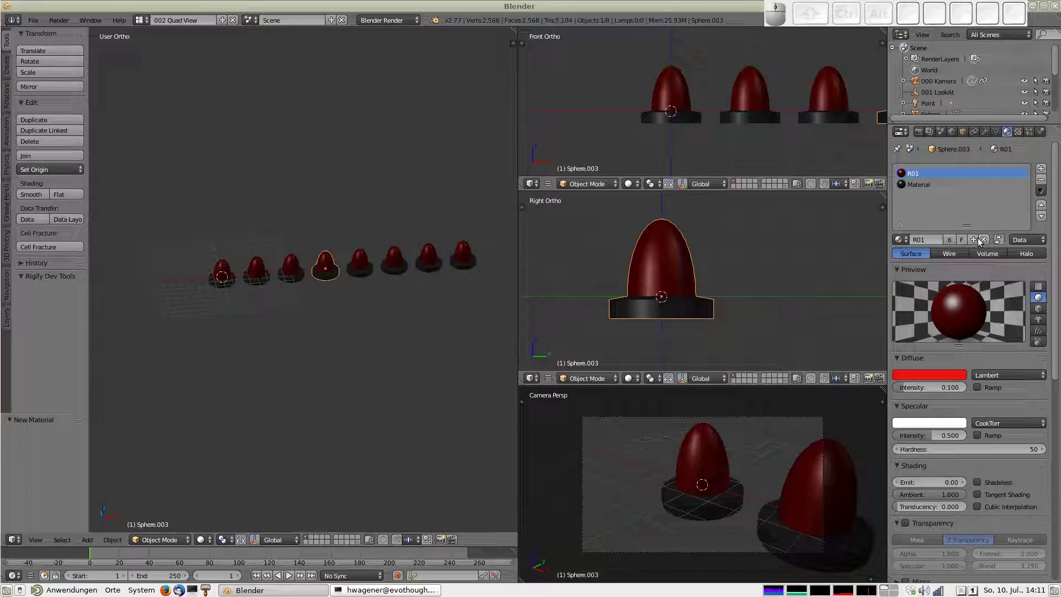
left_click_drag(974, 245, 943, 251)
left_click(930, 244)
key("shift+r")
key("0")
key("4")
key("Return")
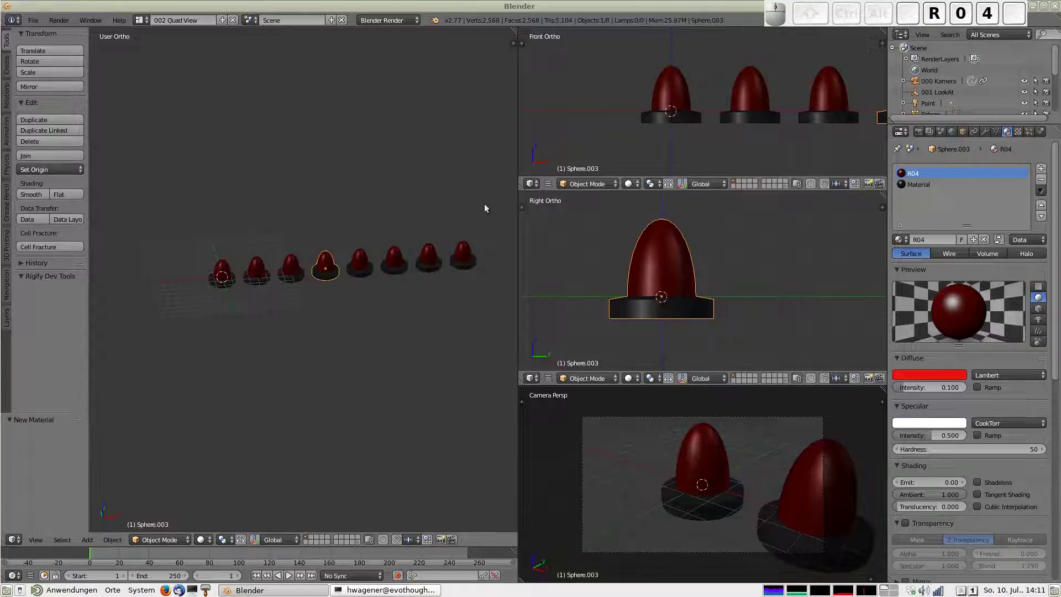
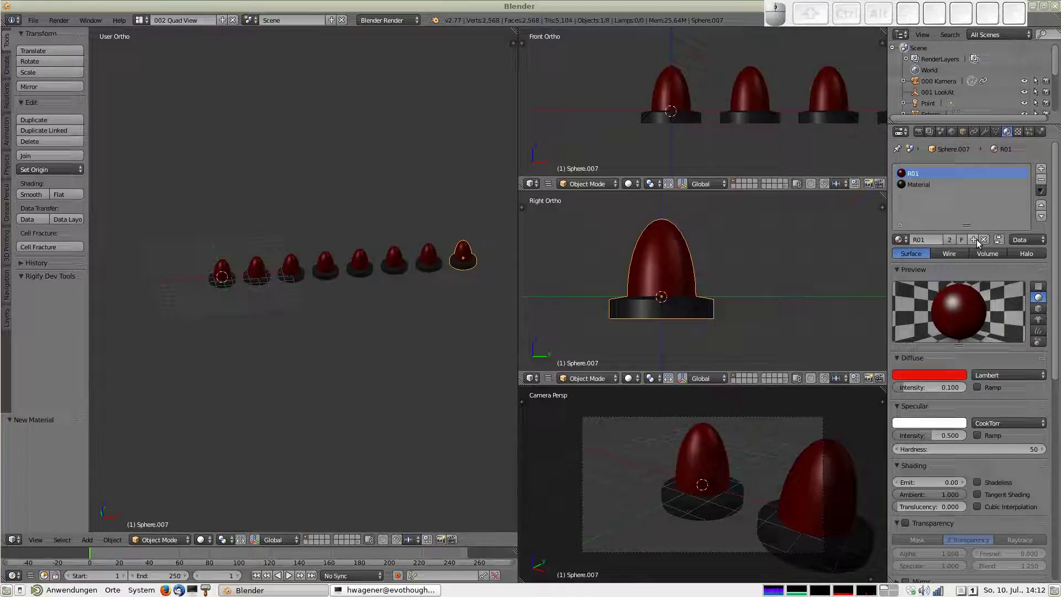
Give the eighth pawn its own copy of the red material, renamed R08
left_click_drag(978, 243, 928, 243)
left_click(928, 244)
key("shift+r")
key("0")
key("8")
key("Return")
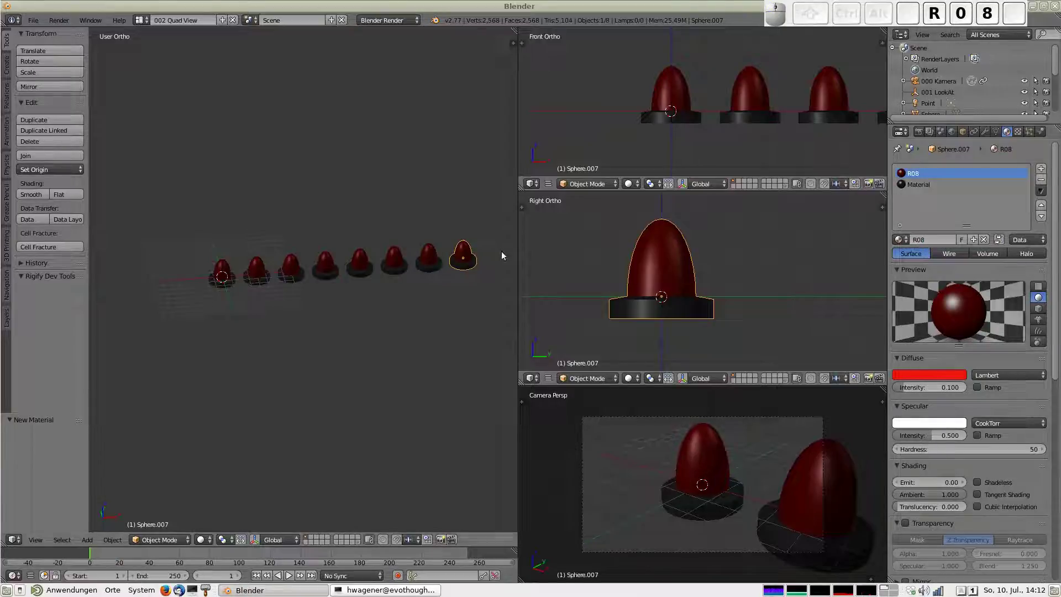
Select pawns back along the row to check each carries its own numbered material
left_click(429, 256)
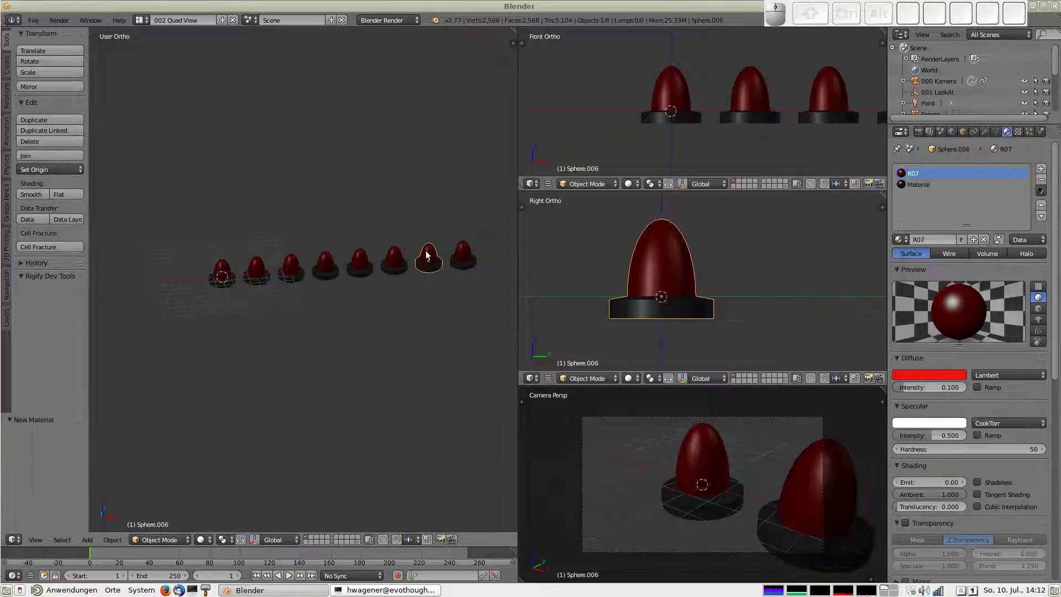
left_click(396, 263)
left_click_drag(366, 265, 325, 265)
left_click_drag(324, 265, 307, 264)
right_click(288, 267)
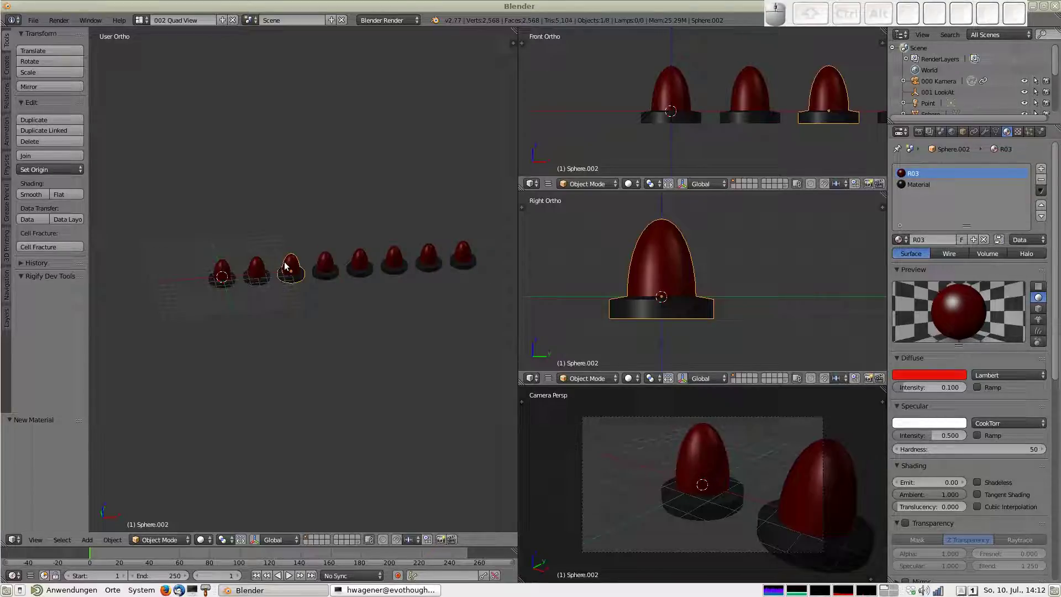
right_click(262, 274)
right_click(229, 267)
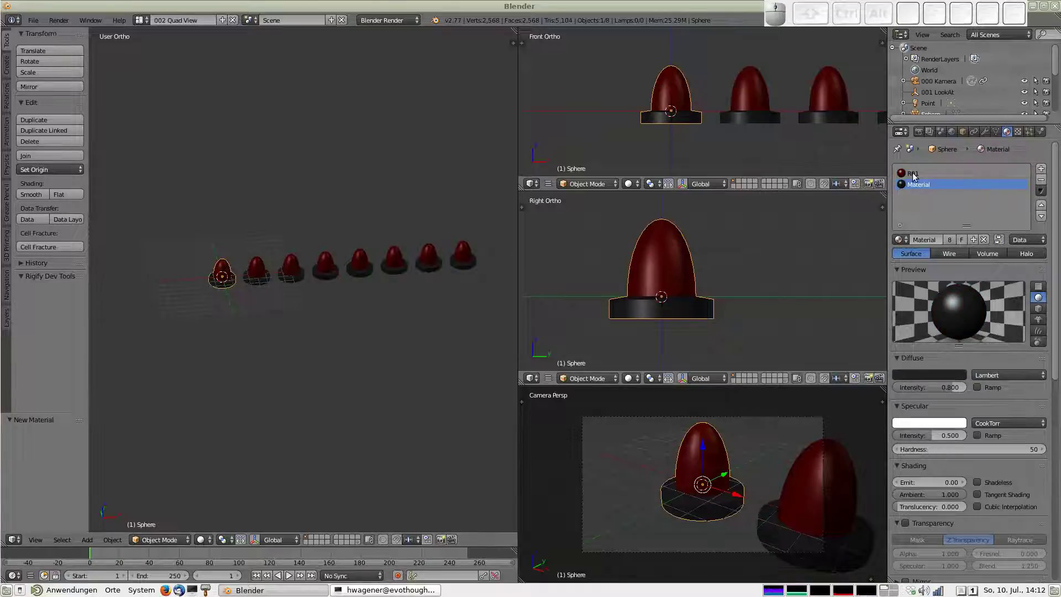
Add a driver to the Emit amount of materials R01, R02 and R03 on the first three pawns
left_click(916, 175)
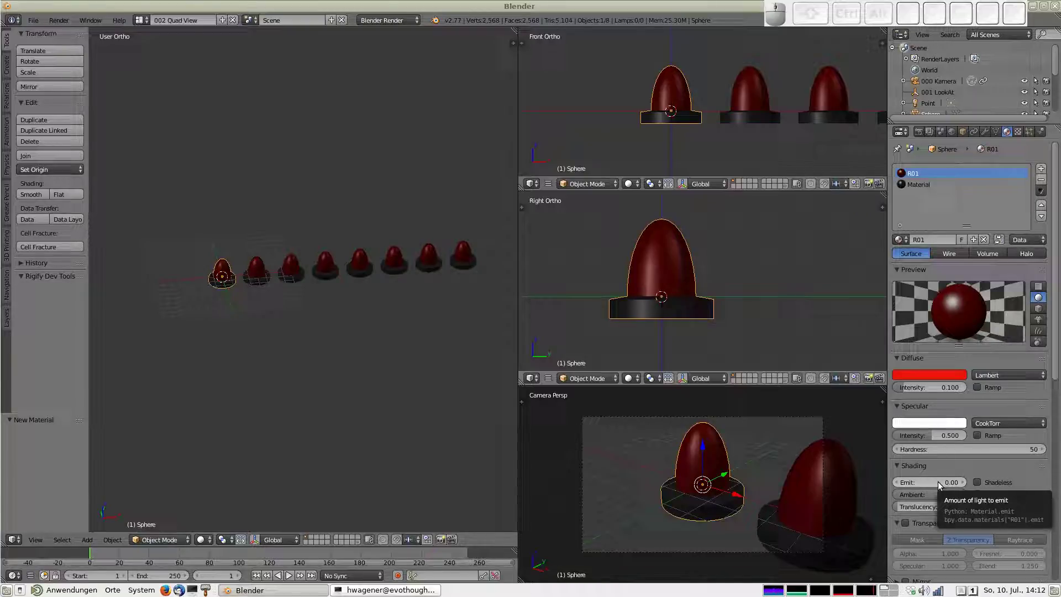
right_click(942, 483)
left_click(918, 446)
right_click(257, 264)
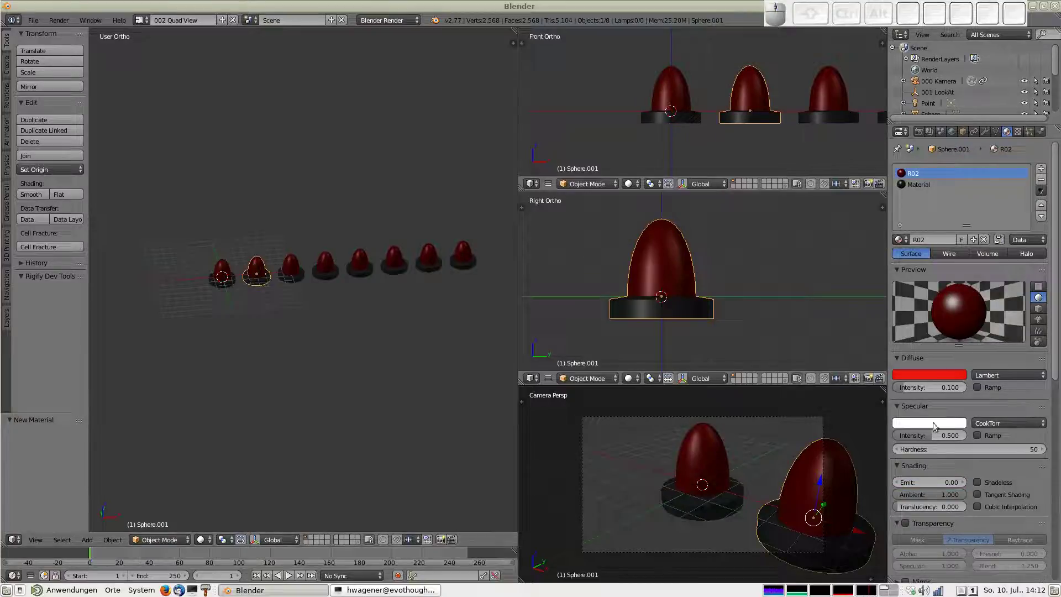
right_click(941, 486)
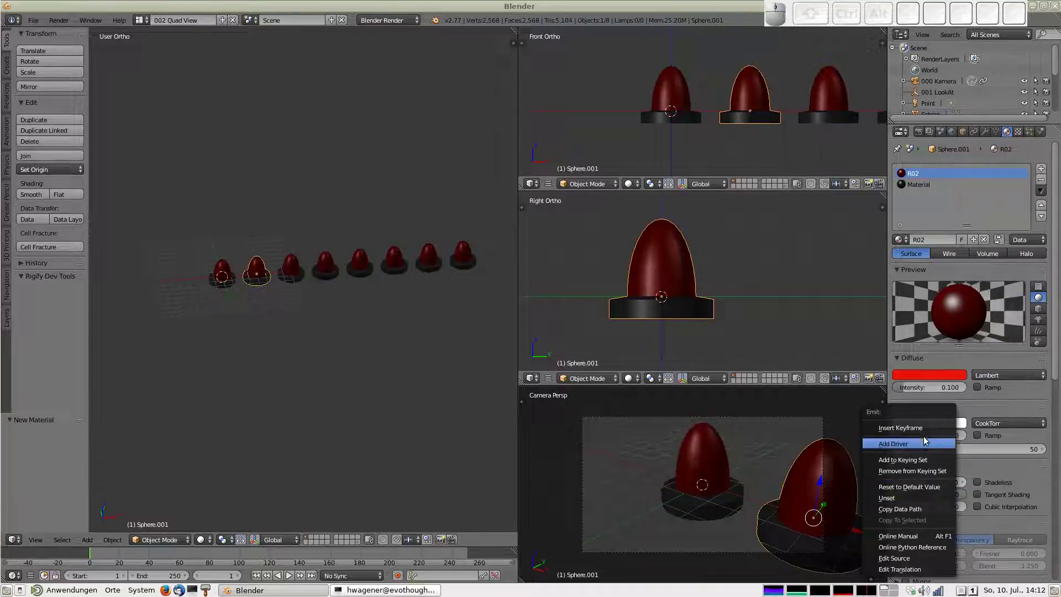
left_click(907, 449)
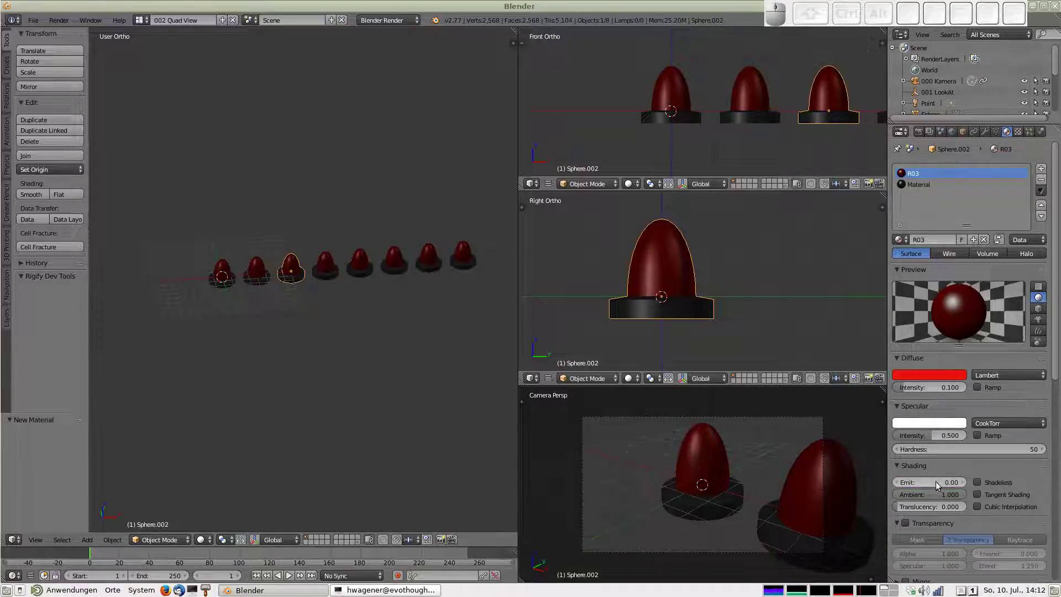
right_click(940, 483)
left_click(918, 449)
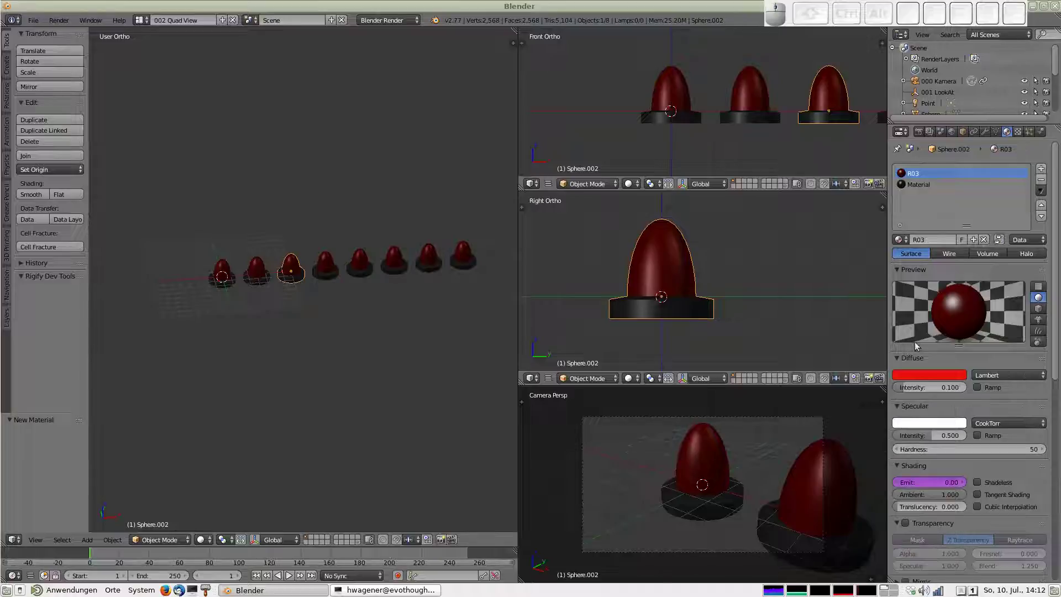
Add Emit-amount drivers for the fourth, fifth and sixth pawns' materials R04–R06
right_click(334, 262)
right_click(931, 484)
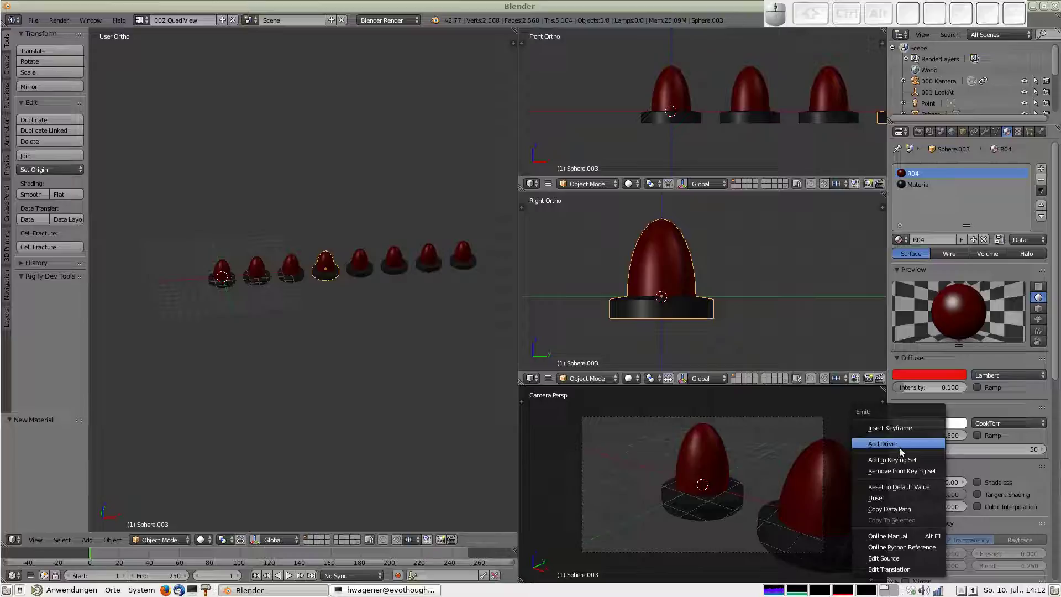
left_click(899, 446)
right_click(370, 268)
right_click(954, 486)
left_click(925, 448)
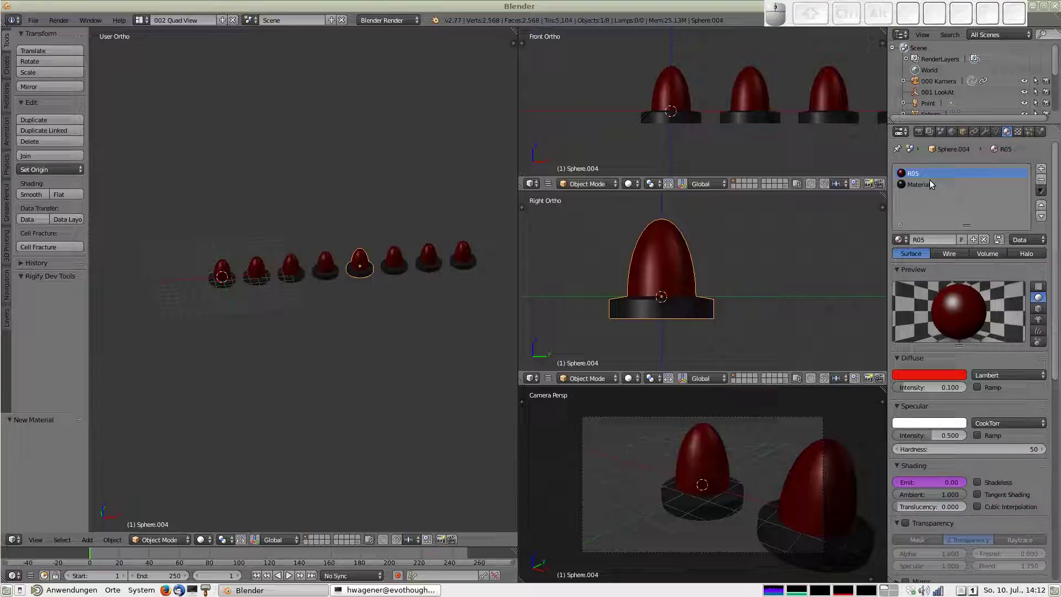
right_click(400, 263)
right_click(932, 484)
left_click(903, 448)
Do the same for the seventh and eighth pawns' materials R07 and R08, completing the row
right_click(431, 260)
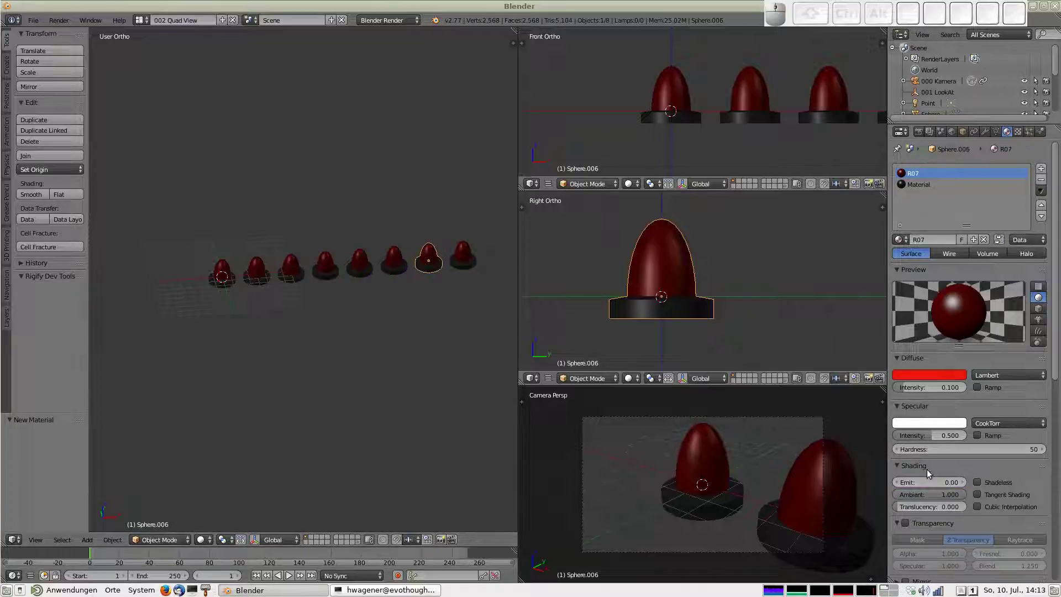
left_click_drag(934, 484, 906, 468)
left_click(896, 447)
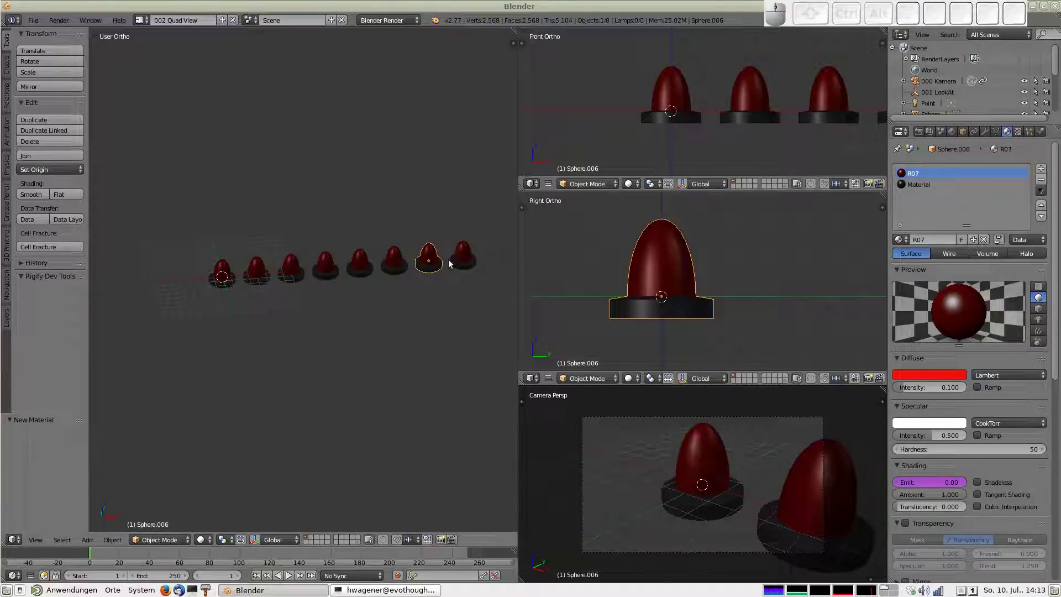
right_click(468, 257)
right_click(935, 489)
left_click(910, 448)
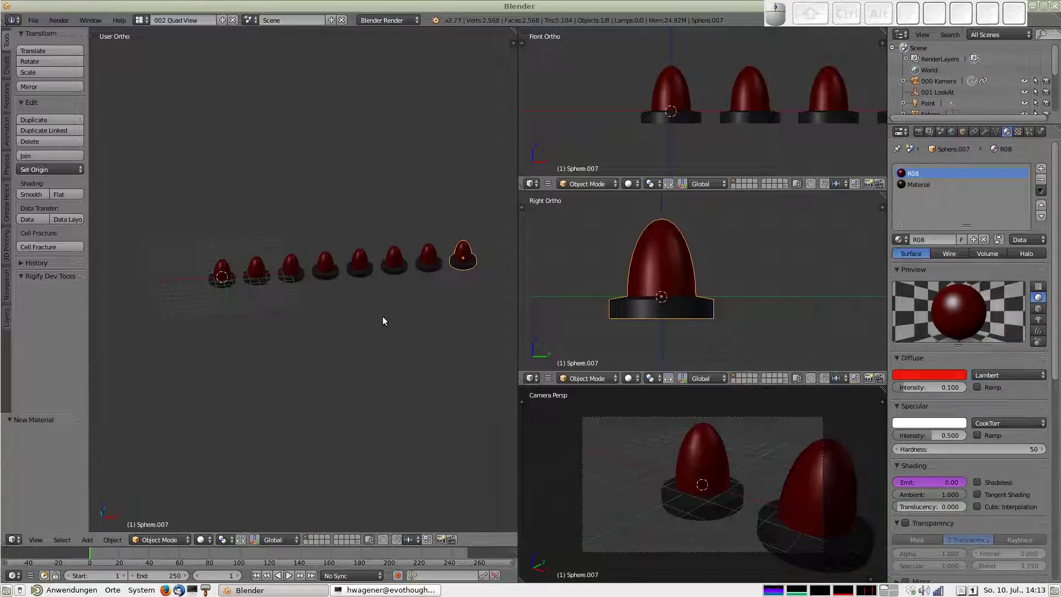
scroll("down", 3)
scroll("up", 3)
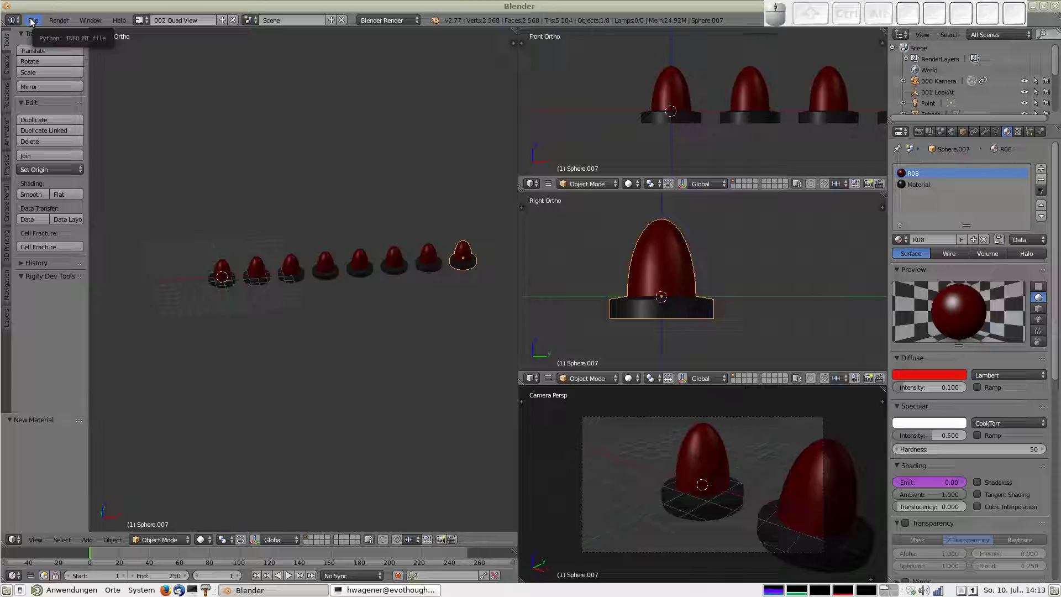
left_click(35, 20)
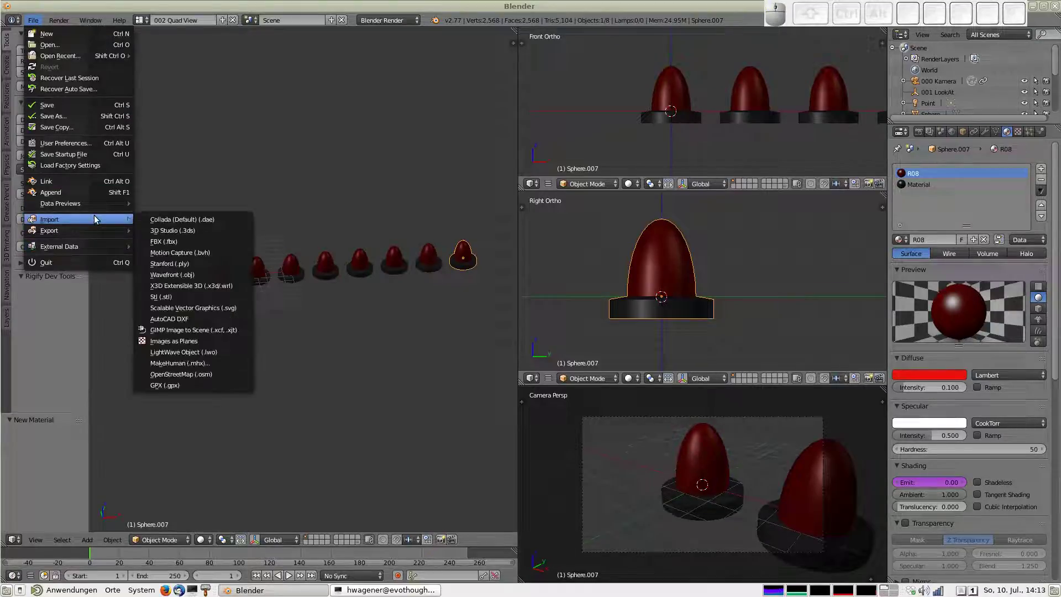
left_click(81, 142)
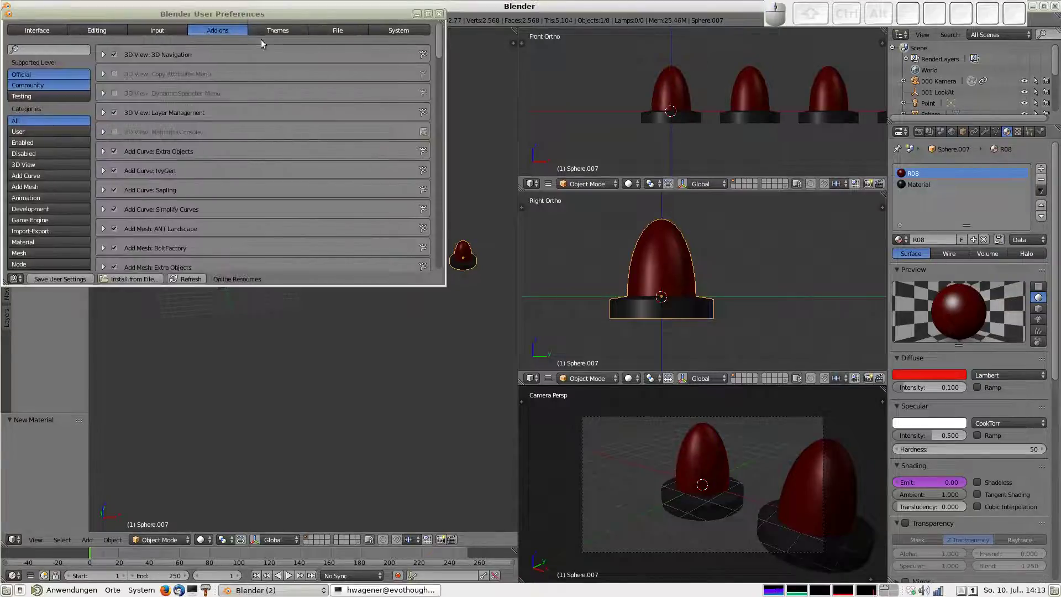
left_click(341, 36)
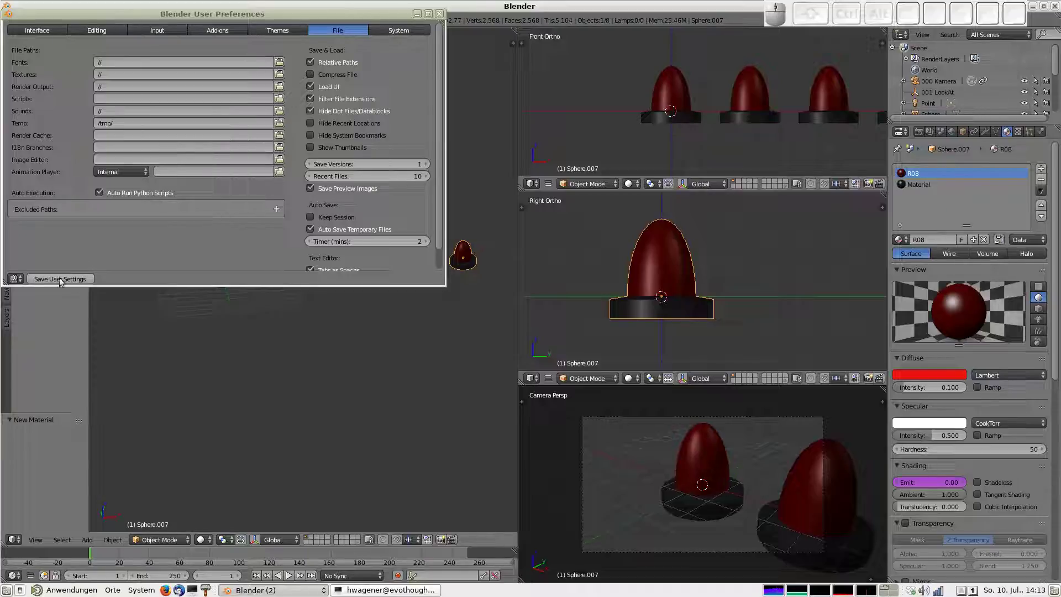
left_click(447, 17)
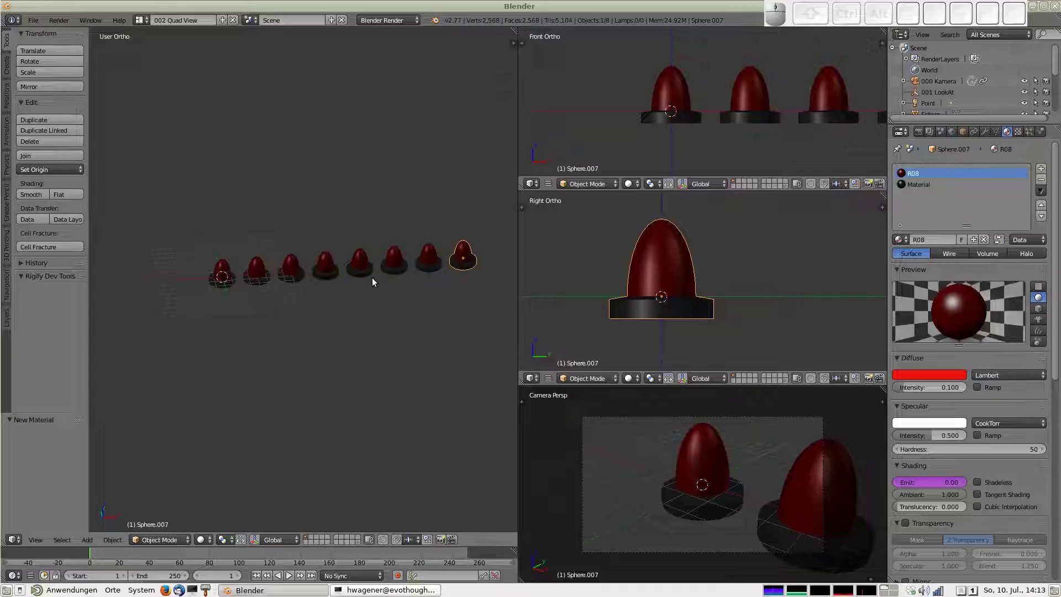
From top view, move to the empty layer 2 so the pawns are hidden for a new setup
right_click(231, 267)
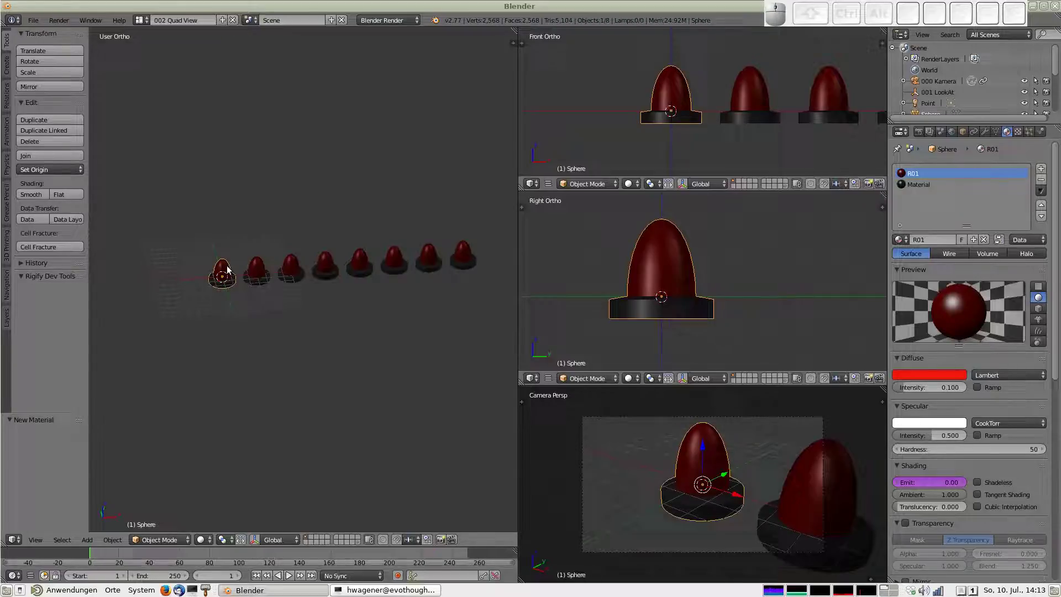
scroll("down", 3)
scroll("up", 3)
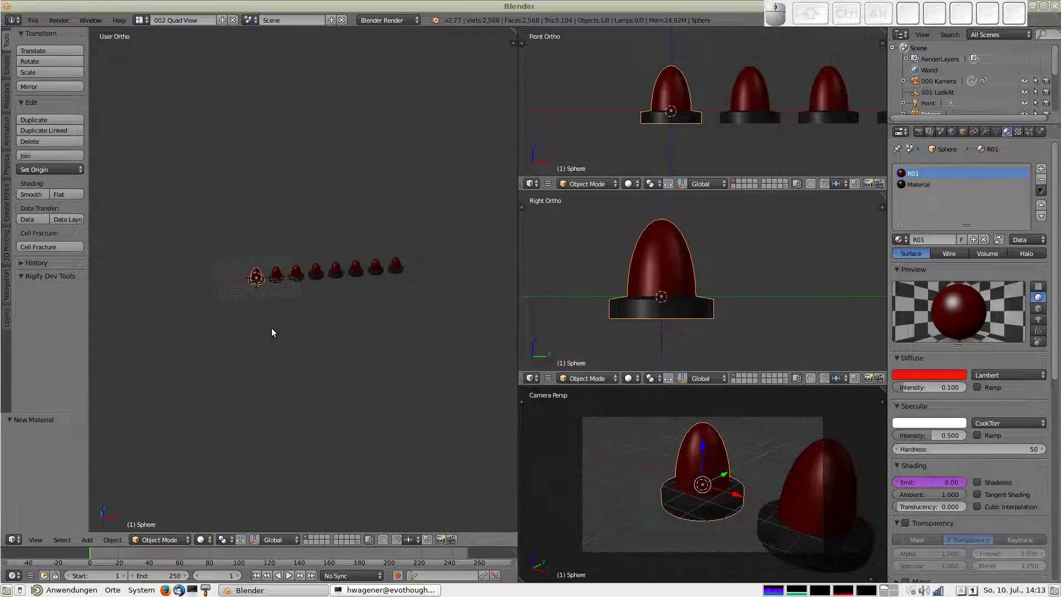
key("7")
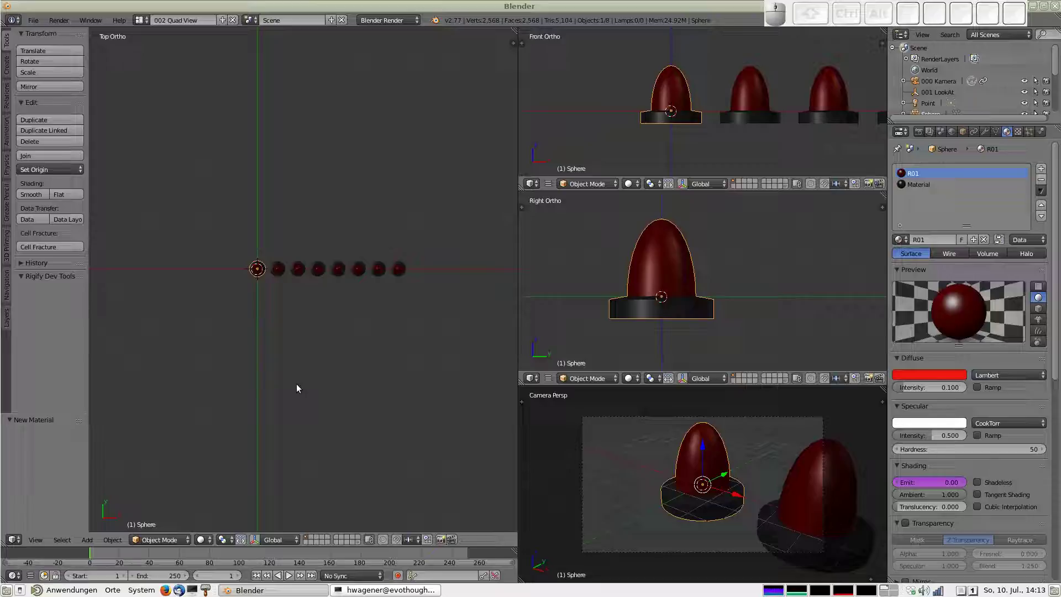
key("2")
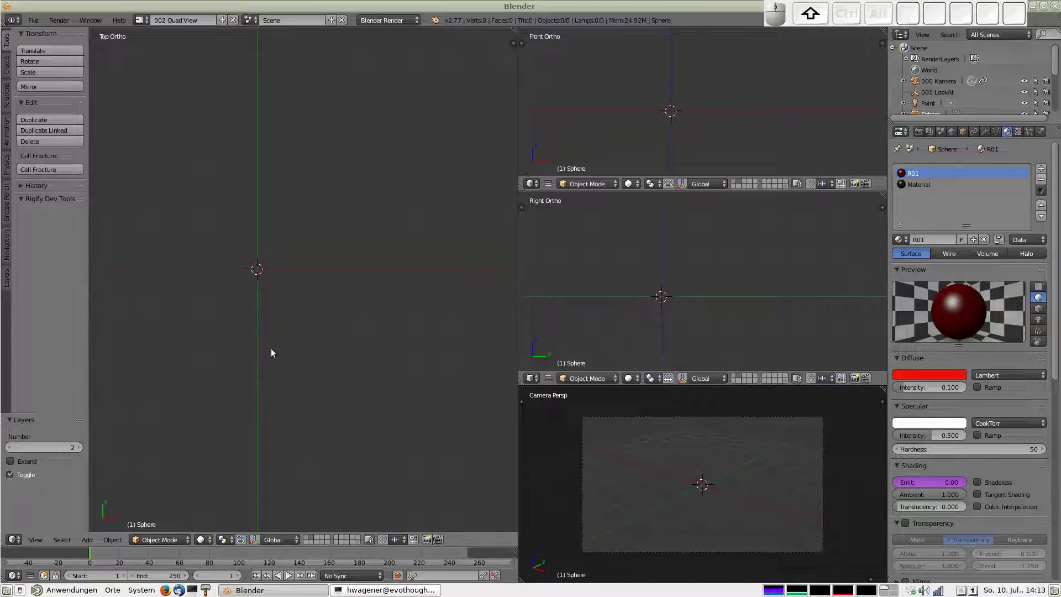
key("shift+a")
Add a plane, enlarge it and stretch it along X into a long rectangle
left_click(323, 100)
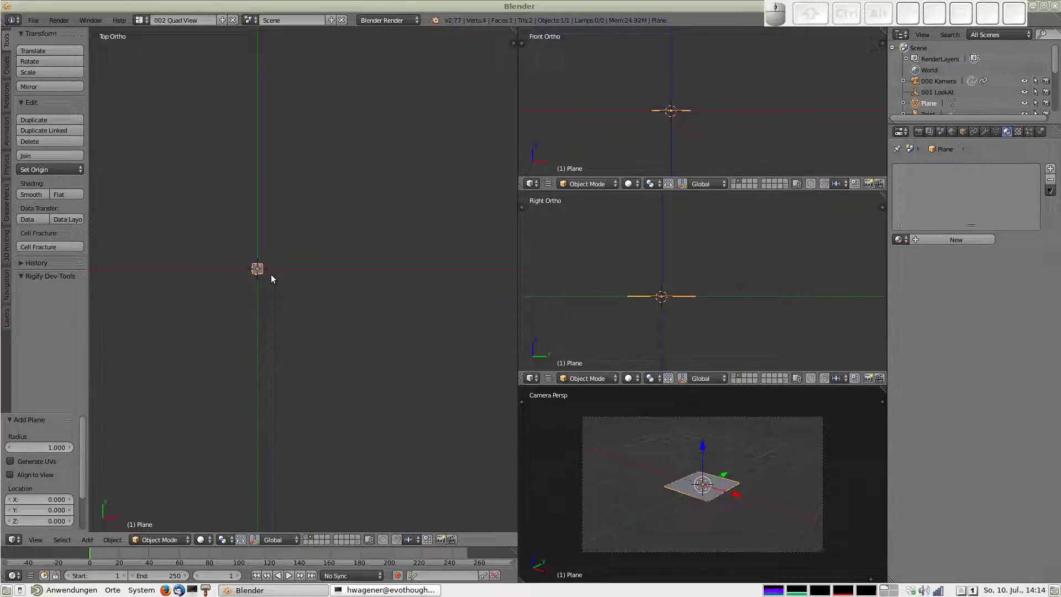
key("g")
left_click(199, 380)
key("s")
left_click_drag(284, 436, 206, 412)
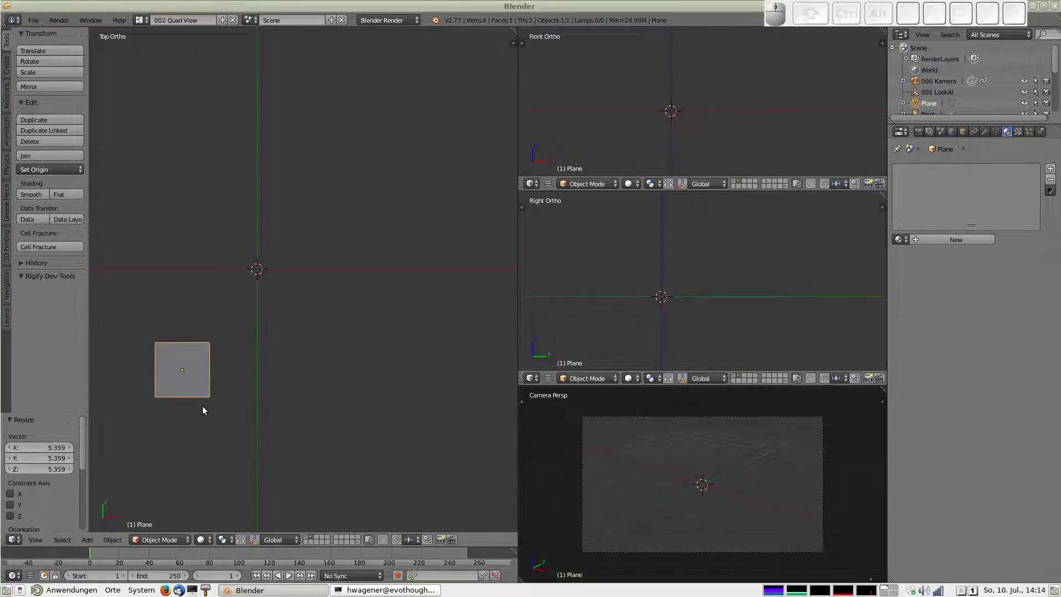
key("s")
key("x")
left_click(279, 415)
left_click_drag(226, 409, 240, 349)
left_click_drag(239, 349, 221, 370)
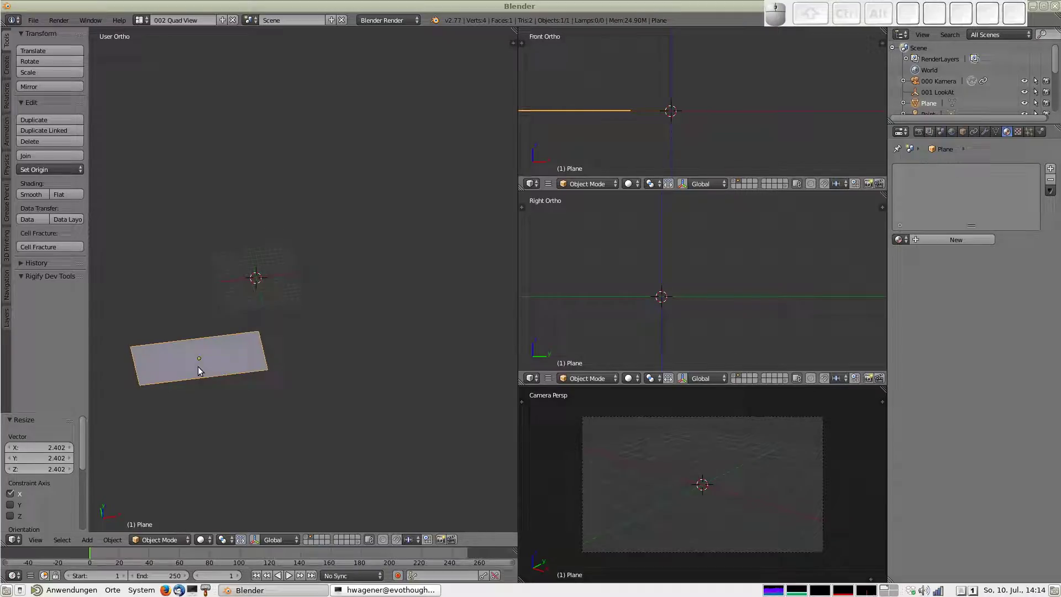
Add a second plane and shrink it to a small square over the rectangle
key("shift+a")
left_click(341, 309)
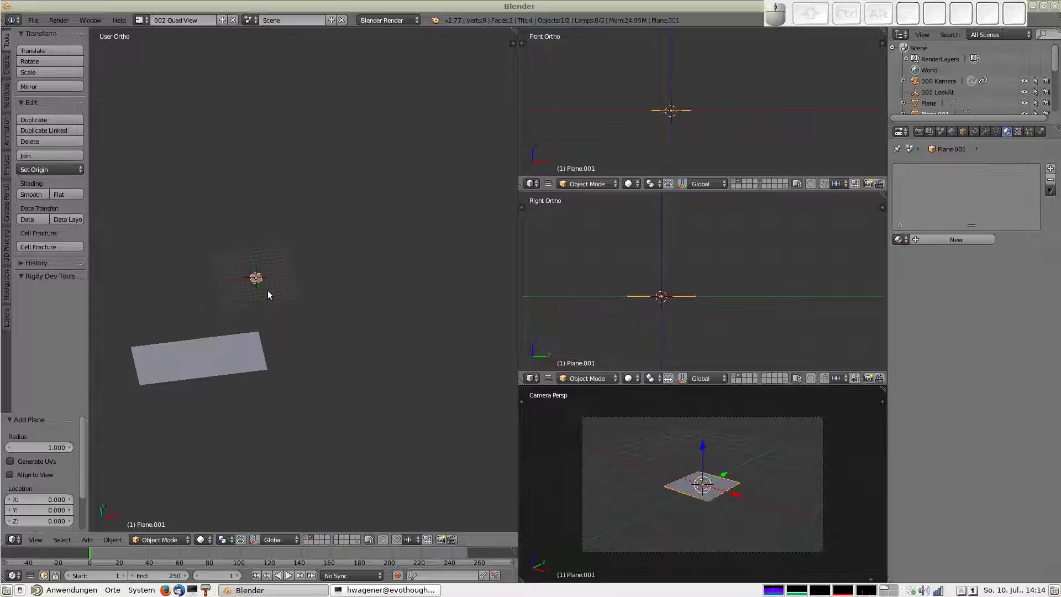
key("7")
key("g")
left_click(169, 390)
key("s")
left_click_drag(197, 411, 173, 400)
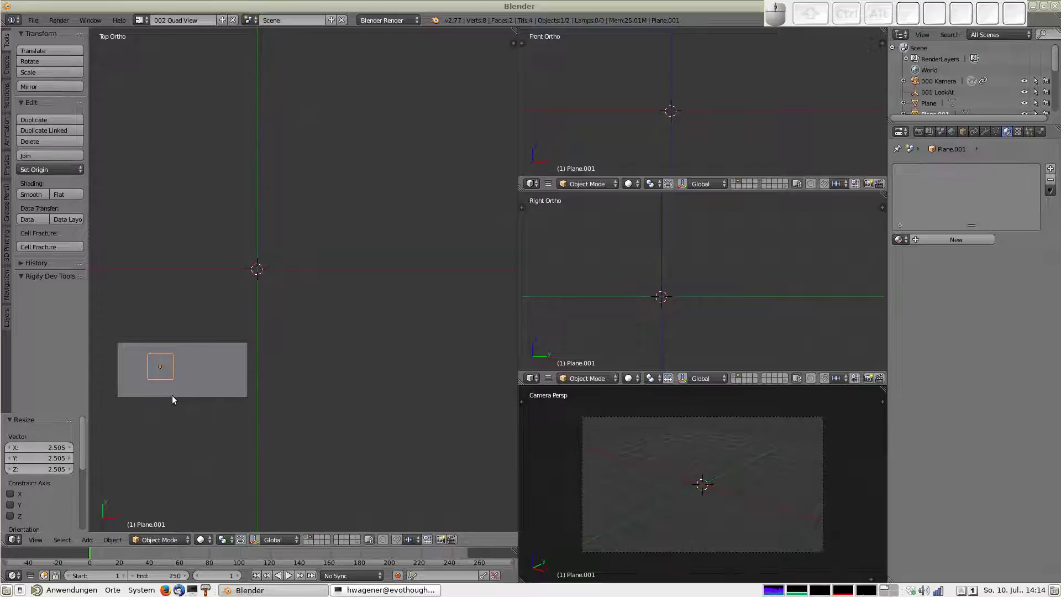
key("g")
left_click(174, 400)
Raise the small plane about one unit along Z above the large plane
key("1")
key("g")
key("z")
left_click_drag(163, 300, 180, 294)
left_click_drag(181, 294, 200, 396)
left_click_drag(212, 374, 354, 388)
left_click_drag(218, 385, 270, 300)
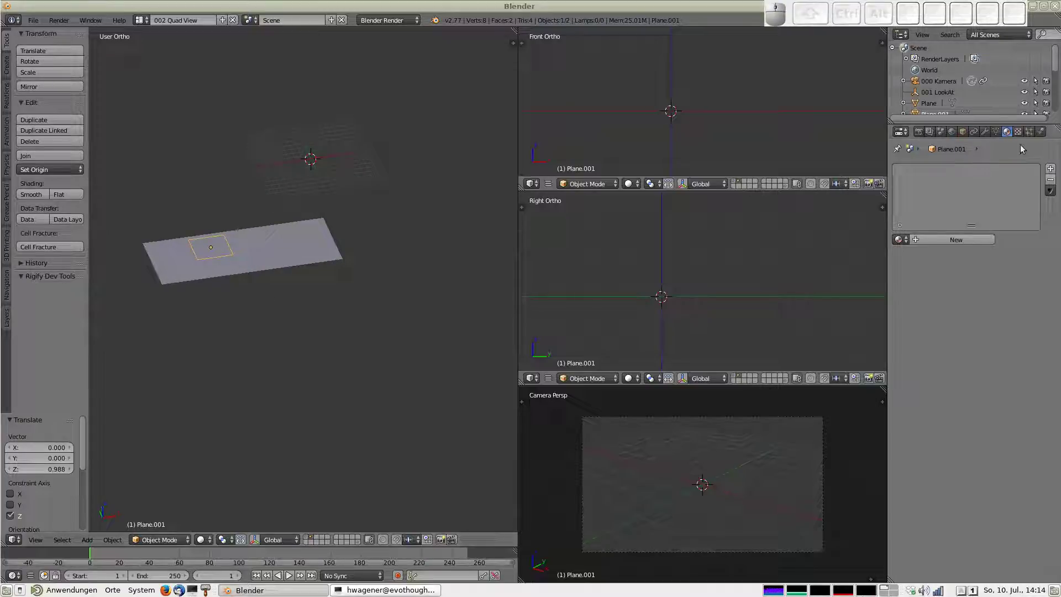
Create a new blue diffuse material on the small plane, then reselect the large plane
left_click(968, 240)
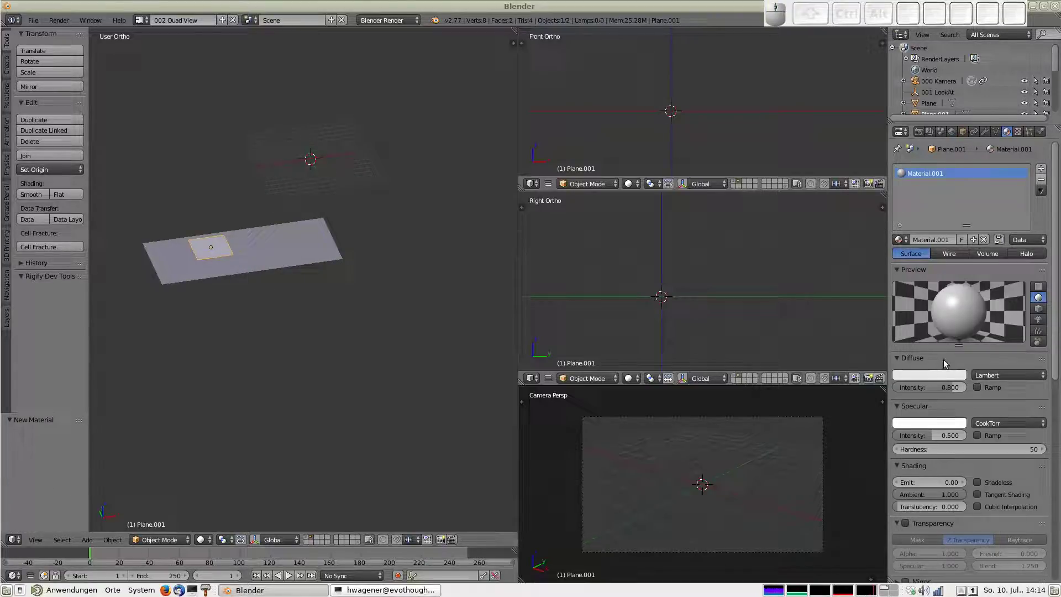
left_click_drag(951, 378, 947, 309)
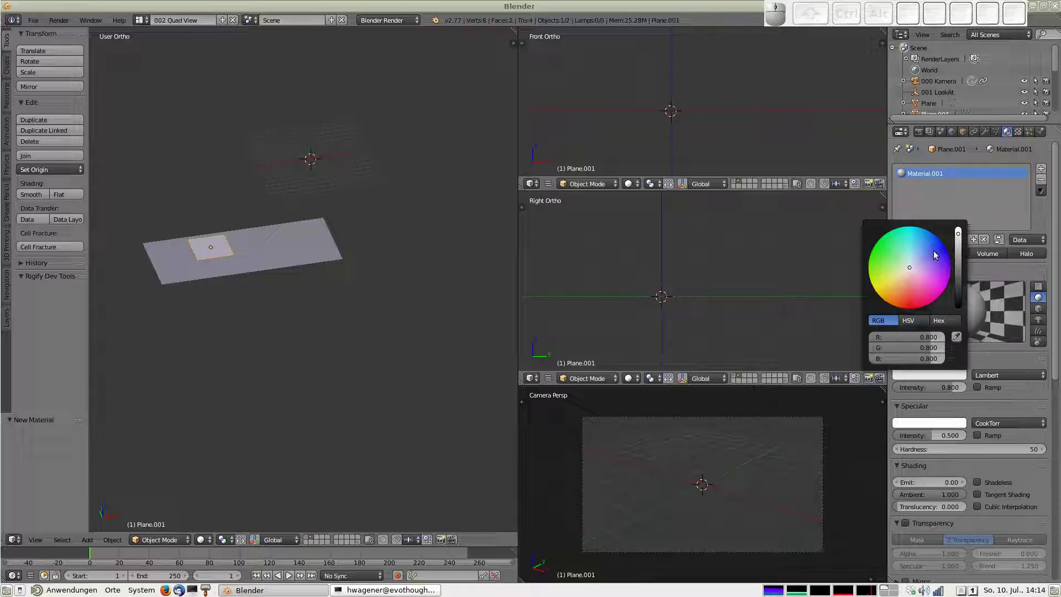
left_click(939, 252)
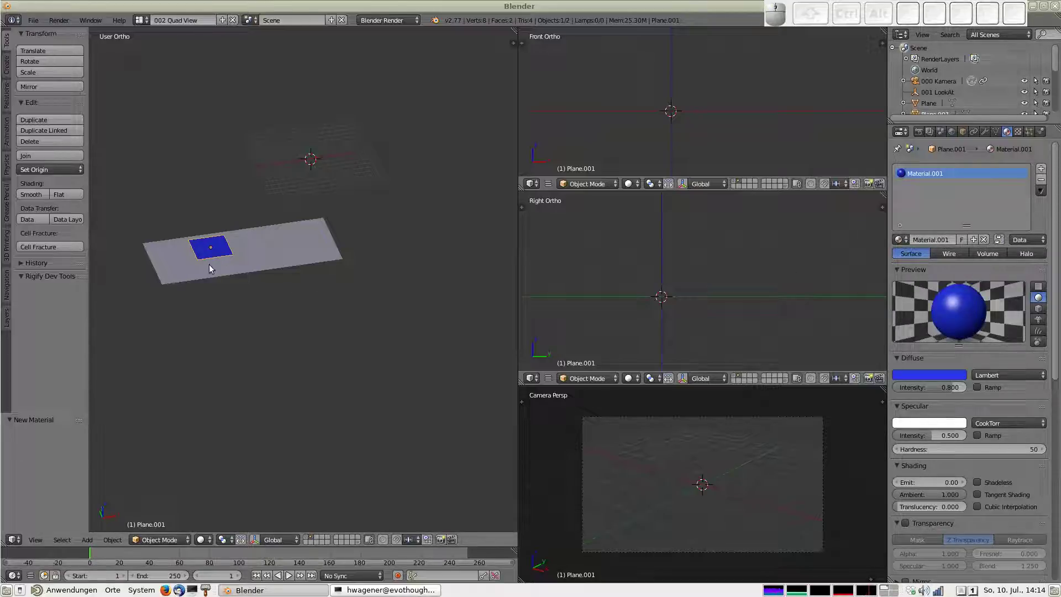
right_click(197, 279)
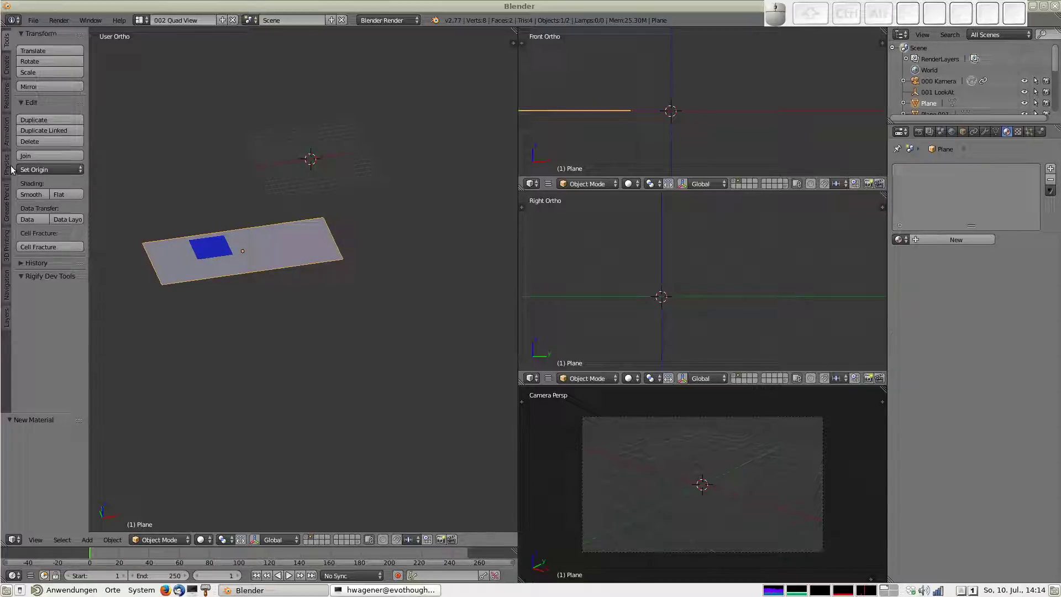
Make the large plane a passive rigid body and the blue plane an active one
left_click(10, 166)
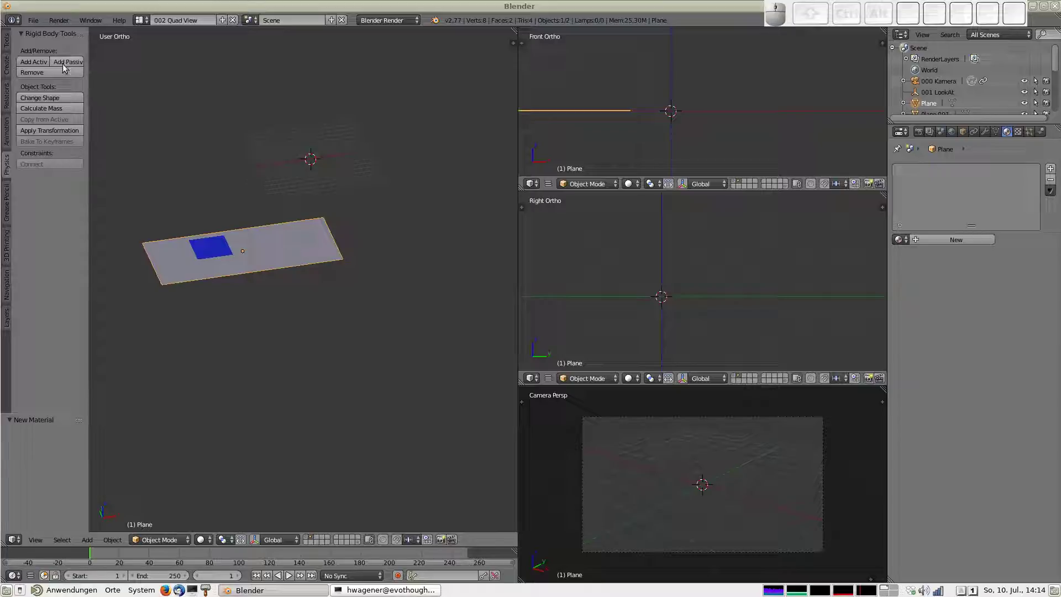
left_click(67, 63)
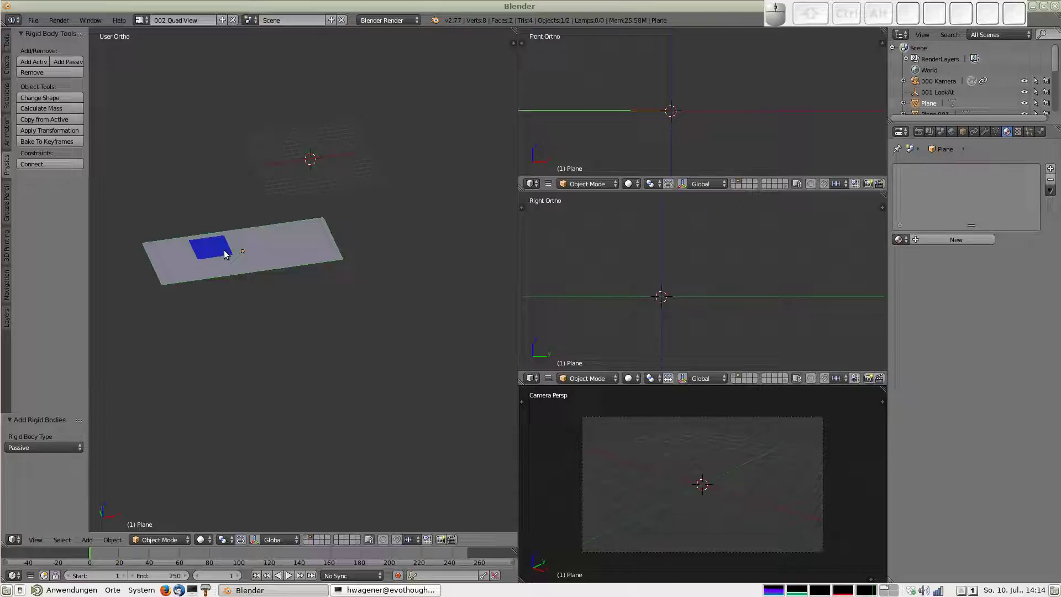
right_click(228, 252)
left_click(35, 66)
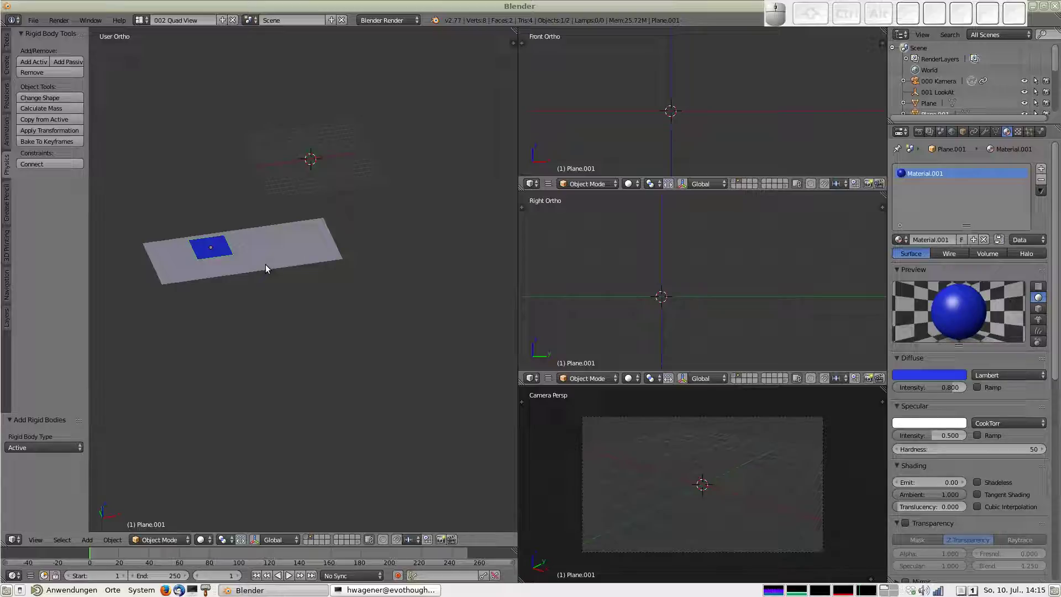
Apply the transforms of both planes from the Object menu
right_click(270, 266)
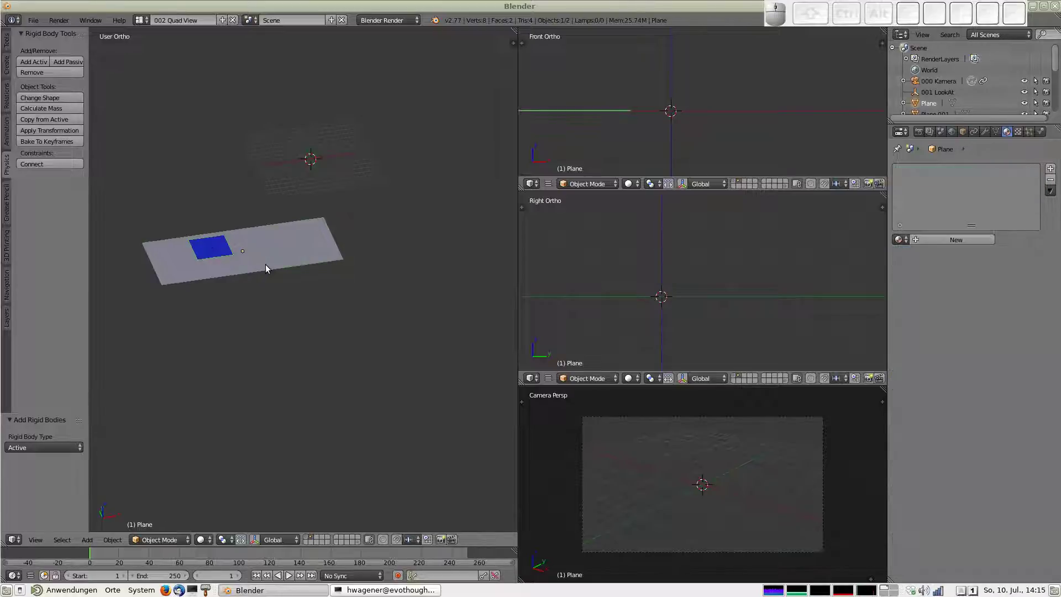
left_click(115, 540)
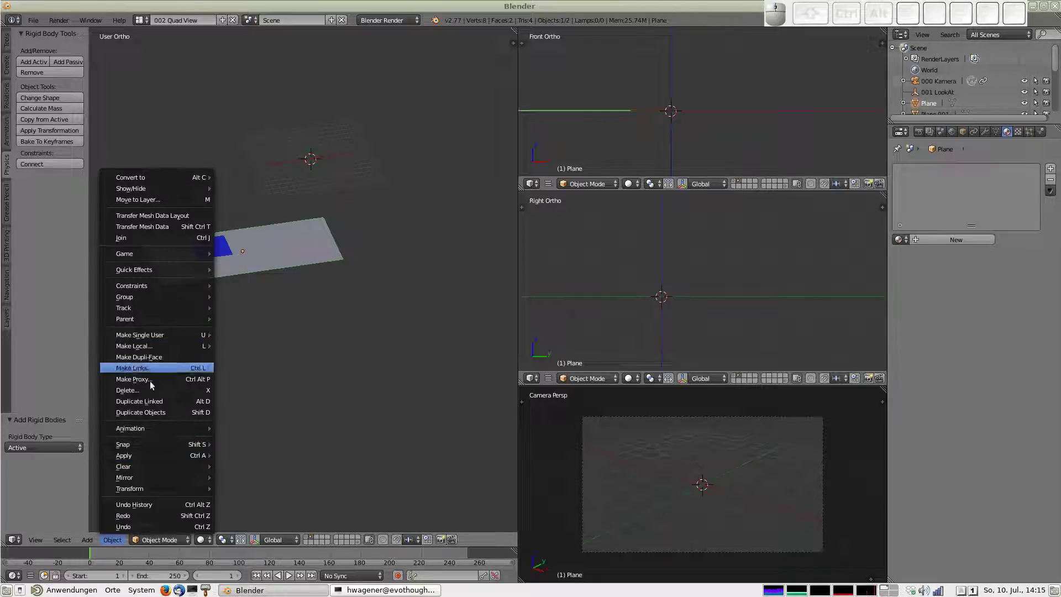
left_click(142, 472)
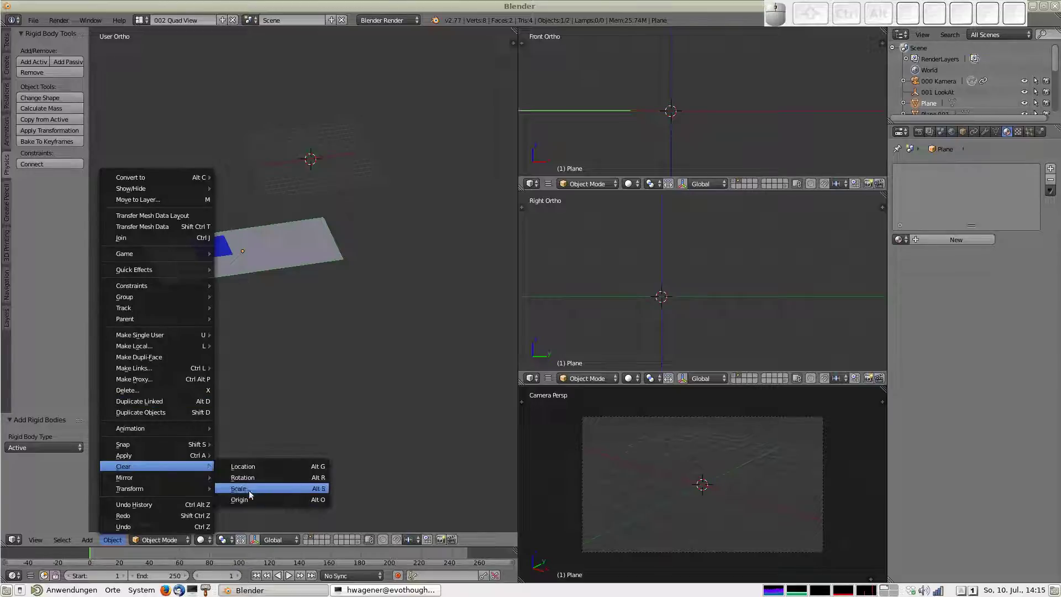
left_click(257, 471)
right_click(225, 260)
left_click(117, 542)
left_click(147, 471)
left_click(251, 471)
Adjust the planes' positions from top view with grab moves
right_click(239, 188)
key("g")
right_click(321, 249)
key("7")
key("g")
left_click(237, 369)
left_click_drag(240, 413, 282, 316)
Lift the blue plane higher along Z, then select both planes for the Connect constraint
right_click(267, 299)
key("g")
key("z")
left_click(241, 350)
scroll("up", 3)
left_click_drag(252, 358, 237, 321)
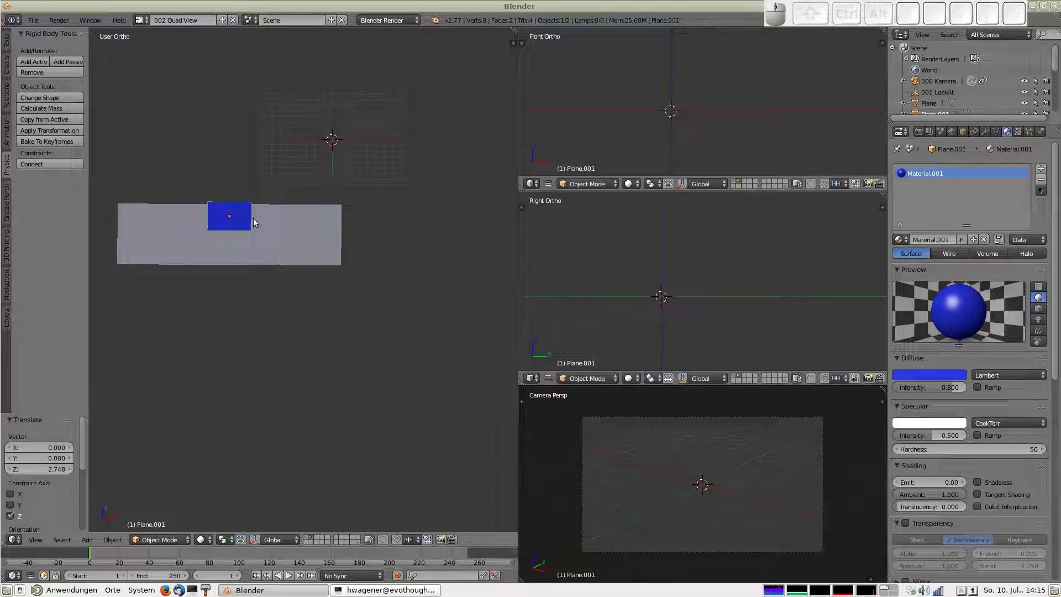
left_click_drag(244, 220, 242, 243)
right_click(240, 223)
right_click(241, 256)
Connect the two planes with a rigid body constraint of type Piston
left_click(48, 171)
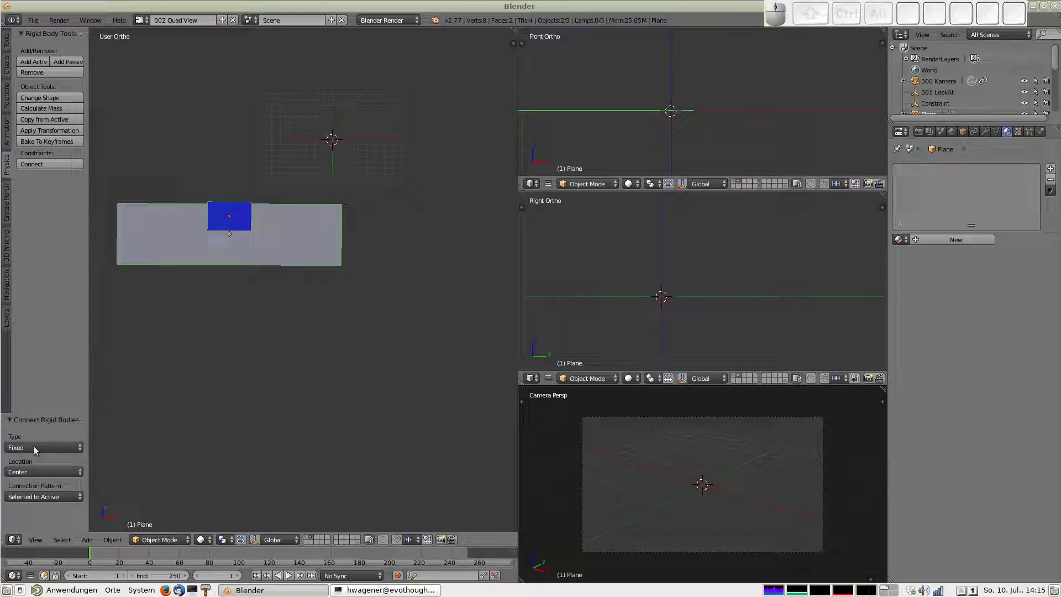
left_click(52, 446)
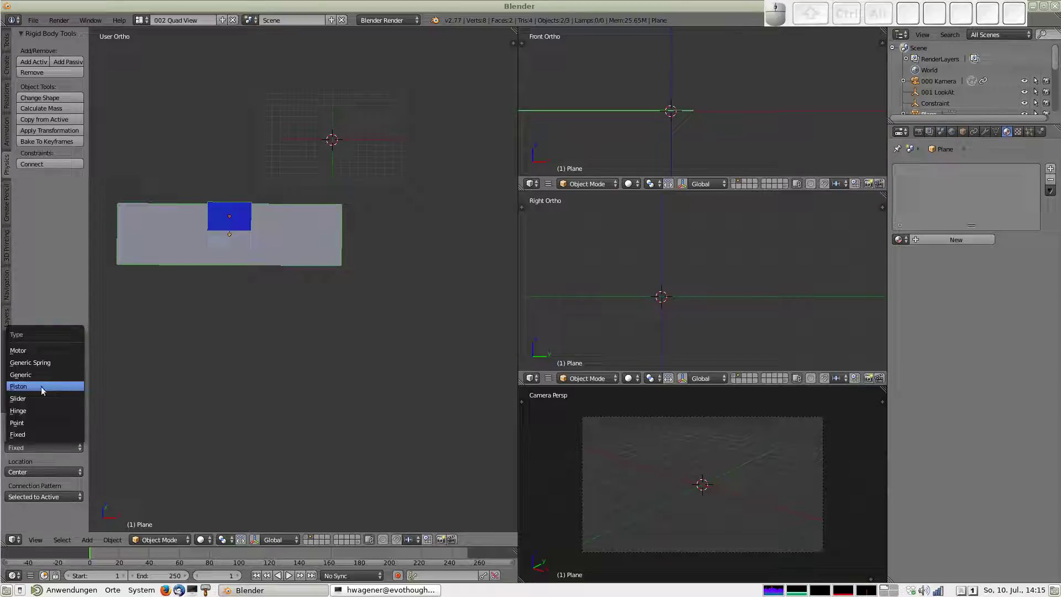
left_click(41, 389)
scroll("up", 3)
left_click_drag(179, 342, 267, 234)
middle_click(295, 258)
scroll("down", 3)
left_click_drag(371, 461, 360, 404)
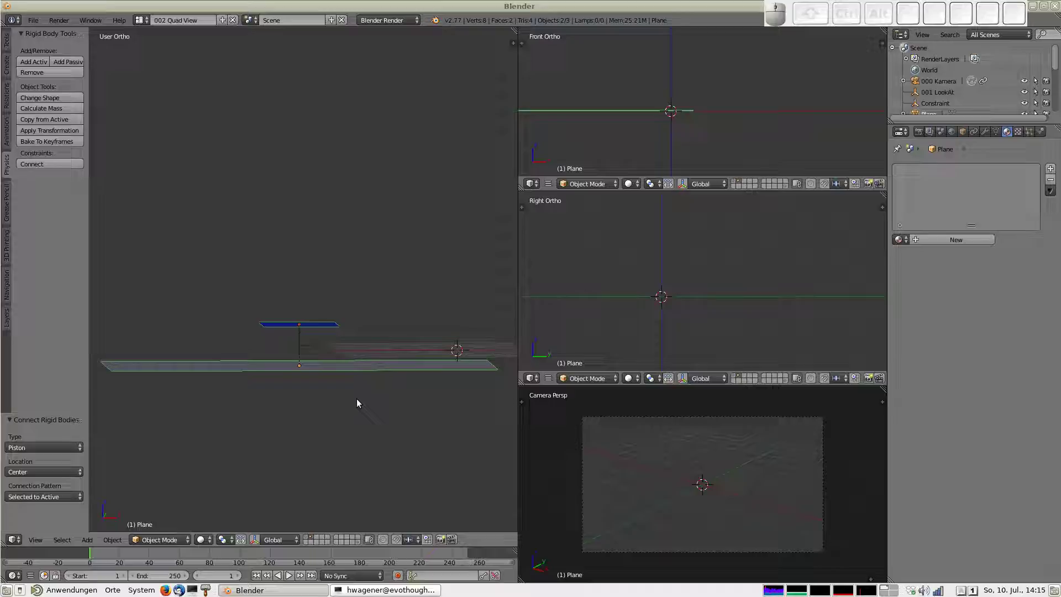
scroll("up", 3)
Rotate the piston constraint object 90° about the Y axis
right_click(316, 420)
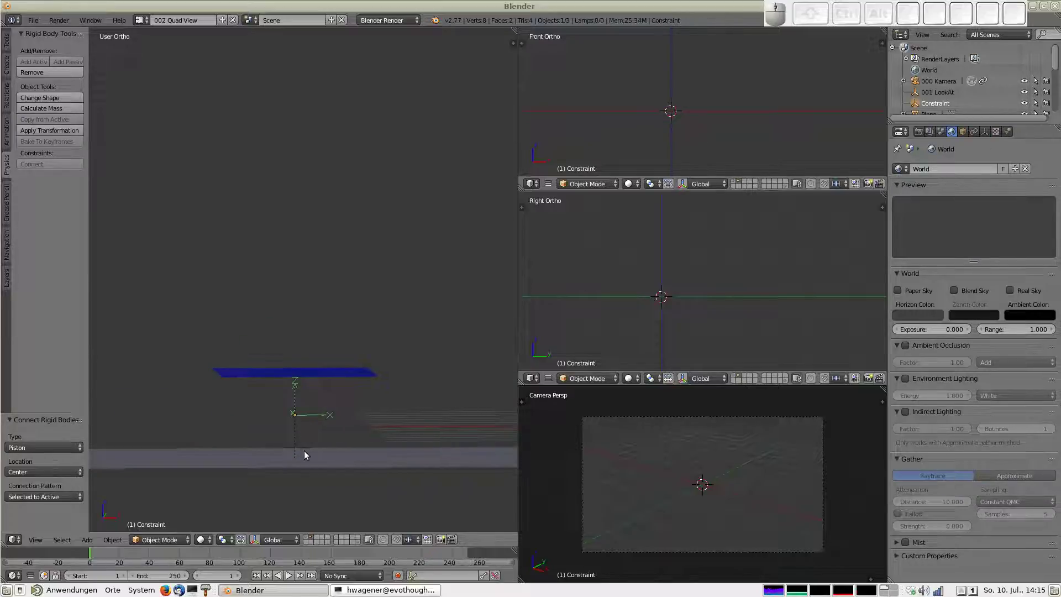
key("r")
key("y")
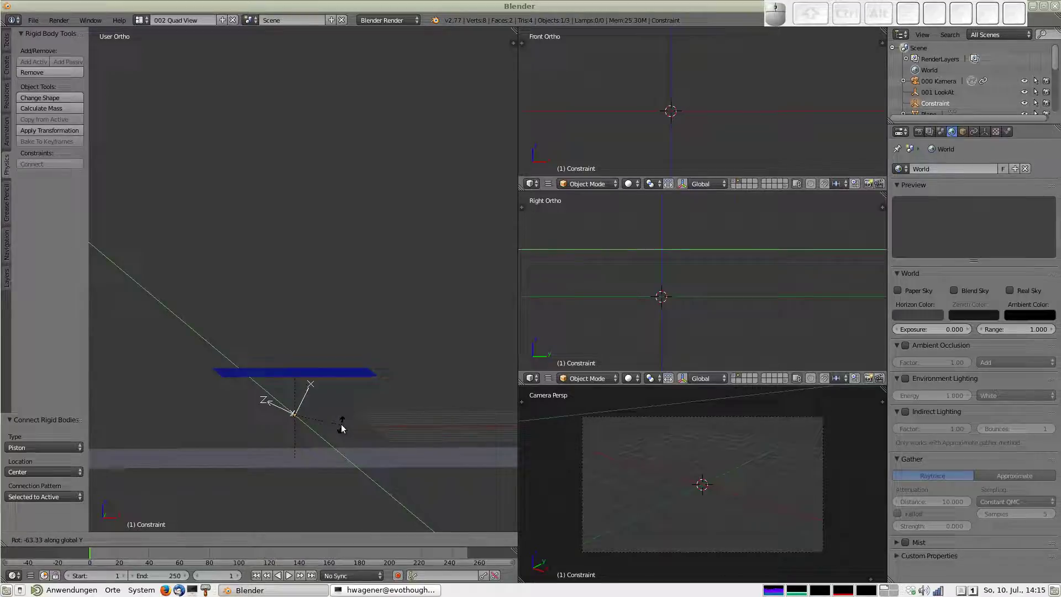
key("-")
key("9")
key("0")
key("Return")
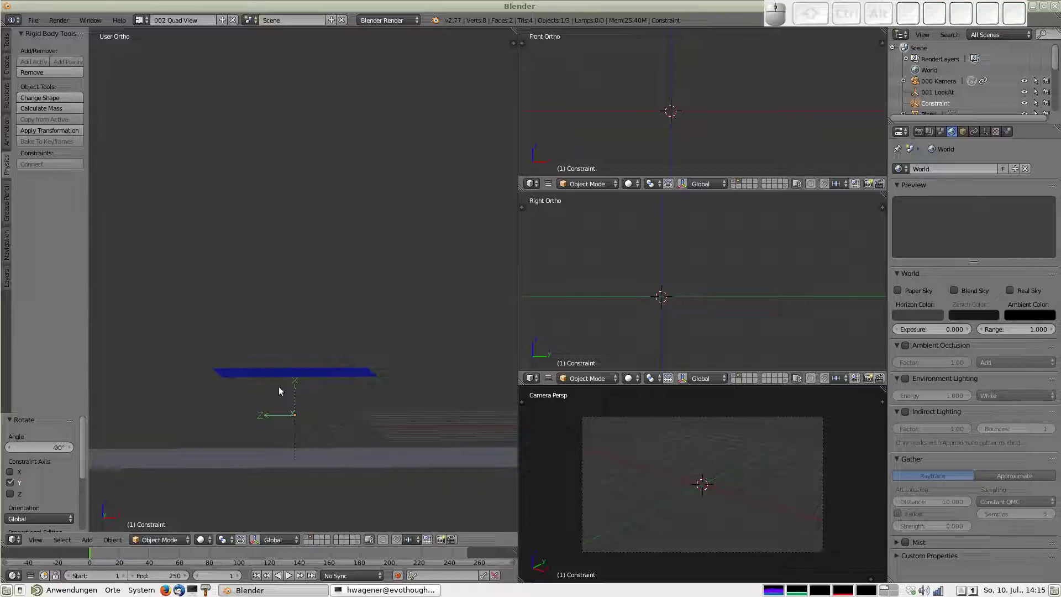
scroll("down", 3)
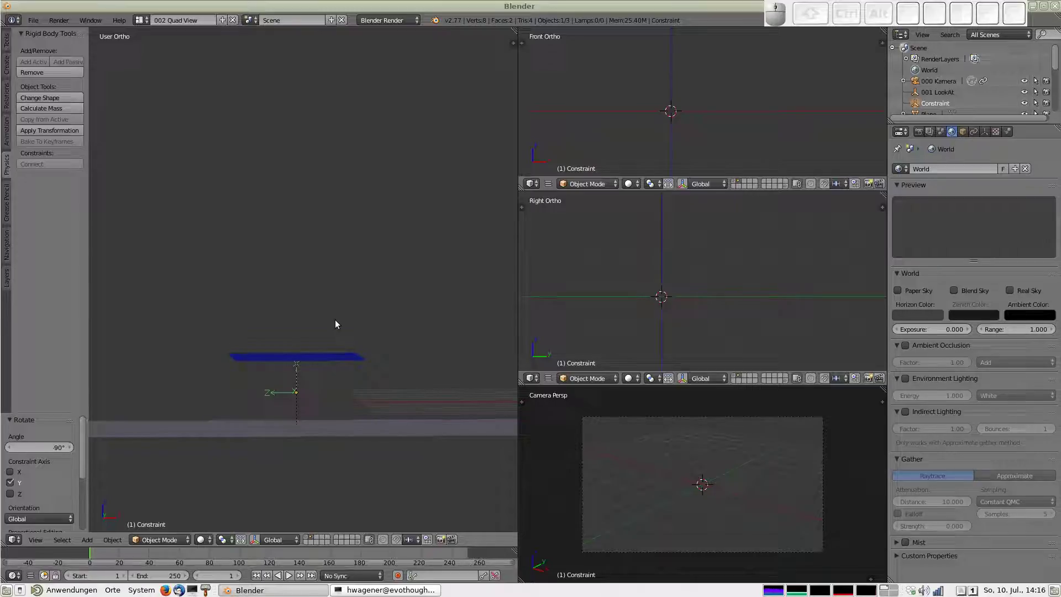
scroll("down", 3)
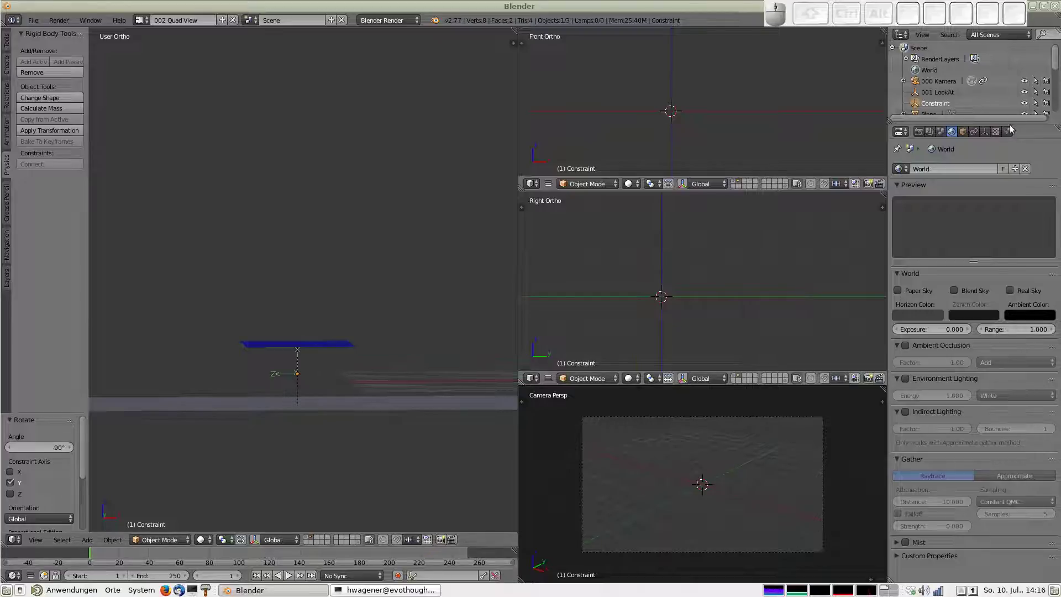
Enable the piston's X-axis limit with Lower -0.01 and Upper 0.01 in Physics properties
left_click(1013, 140)
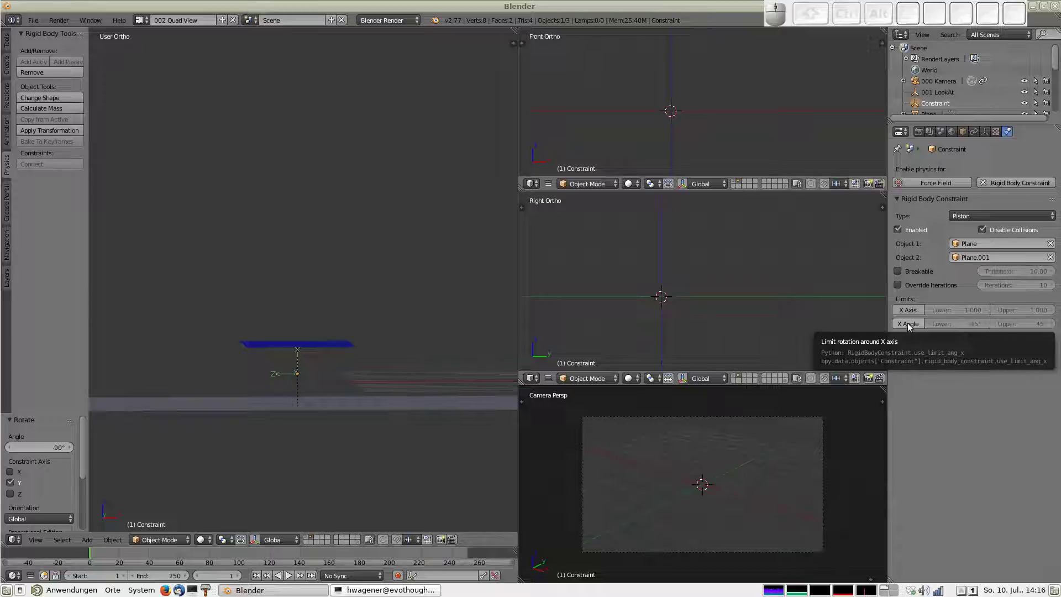
left_click(908, 313)
left_click(972, 316)
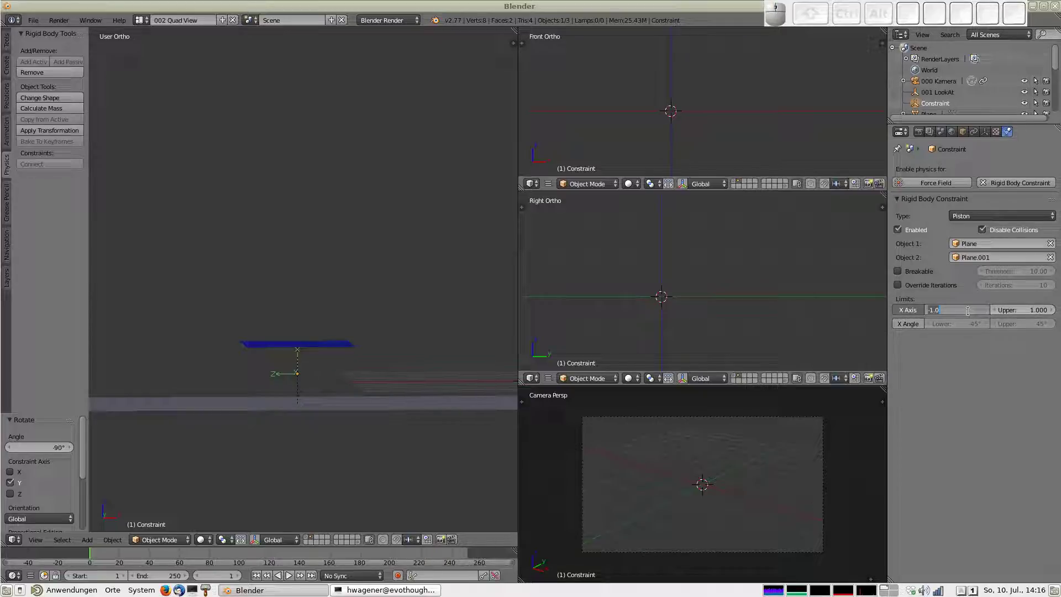
key("-")
key(".")
key("0")
key("1")
key("Return")
left_click(1018, 316)
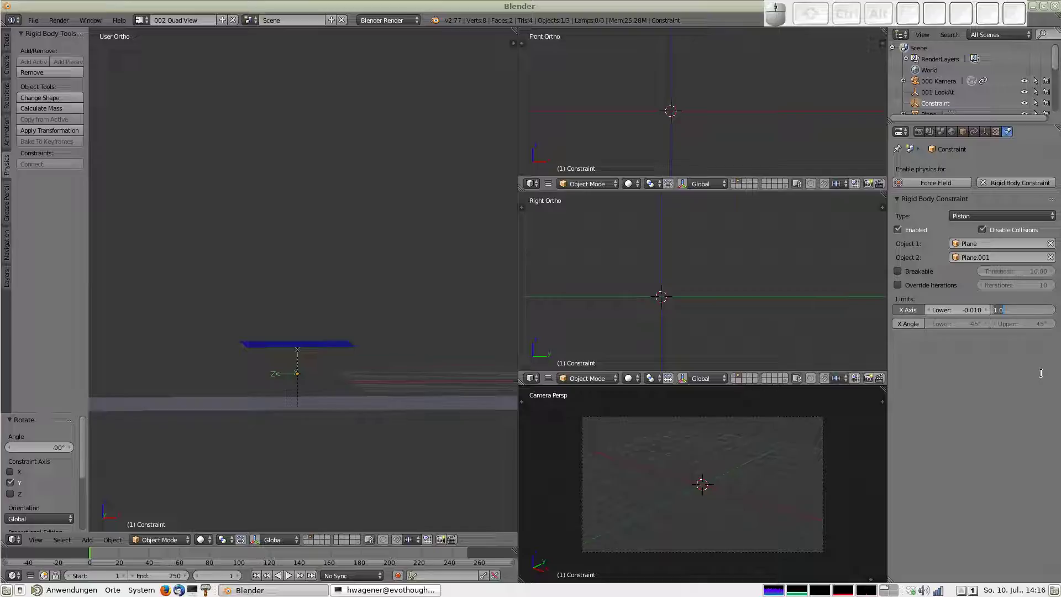
key("KP_0")
key("KP_Decimal")
key("KP_0")
key("KP_1")
key("Return")
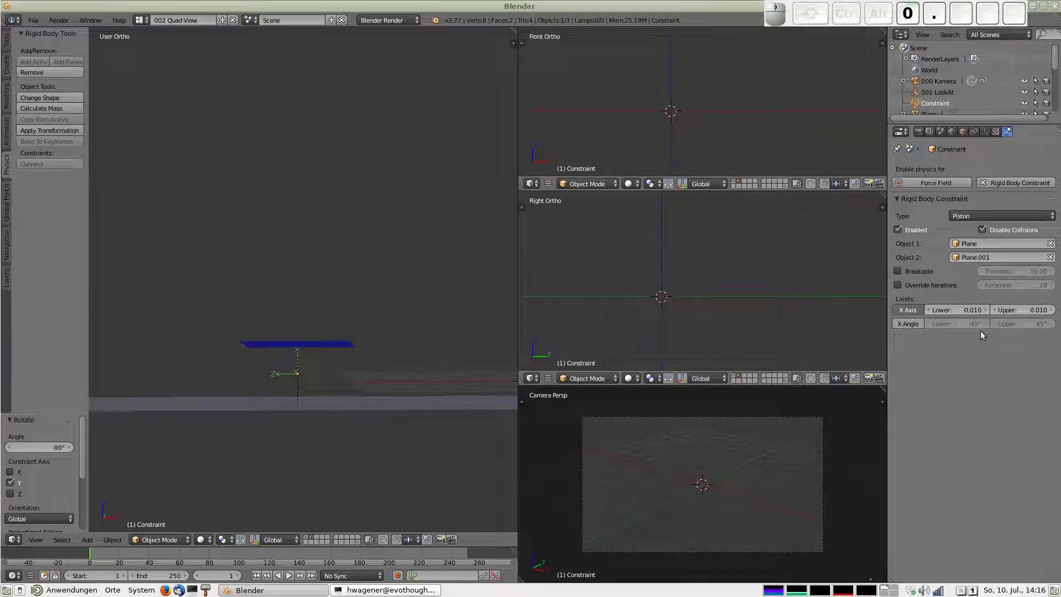
Play the simulation a few times to test the piston, stopping back at the start
key("alt+a")
key("Escape")
key("alt+a")
key("Escape")
key("alt+a")
key("Escape")
Connect the two selected planes with a new rigid body constraint of type Motor
right_click(326, 347)
right_click(321, 409)
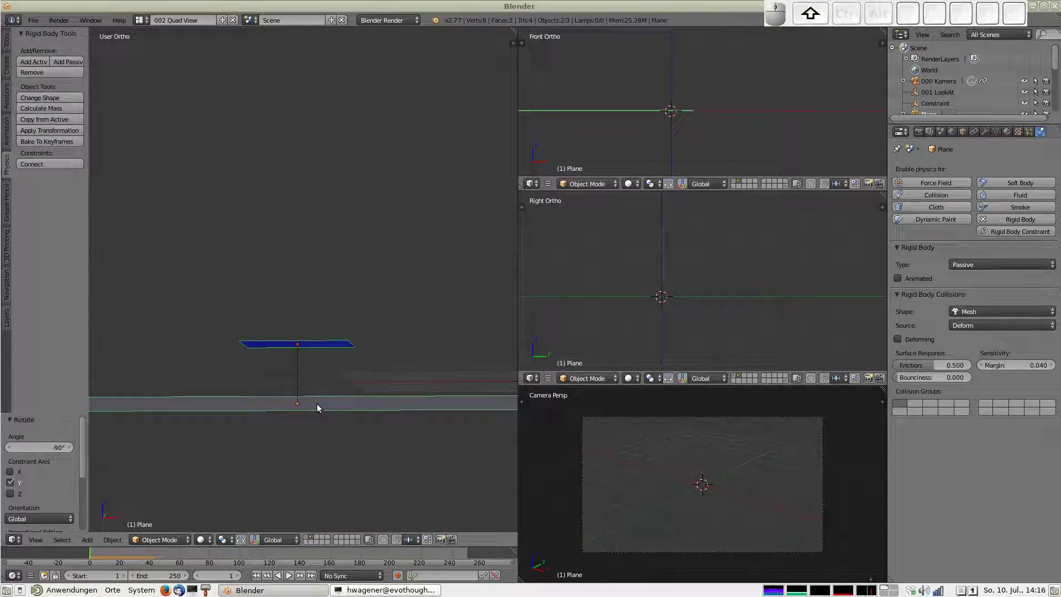
left_click(51, 168)
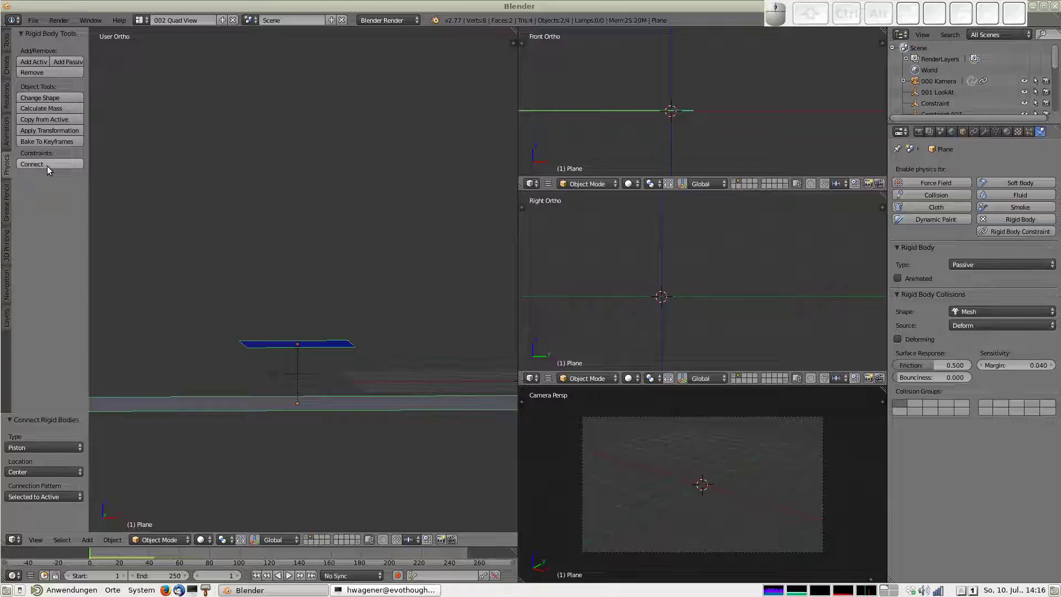
left_click(76, 449)
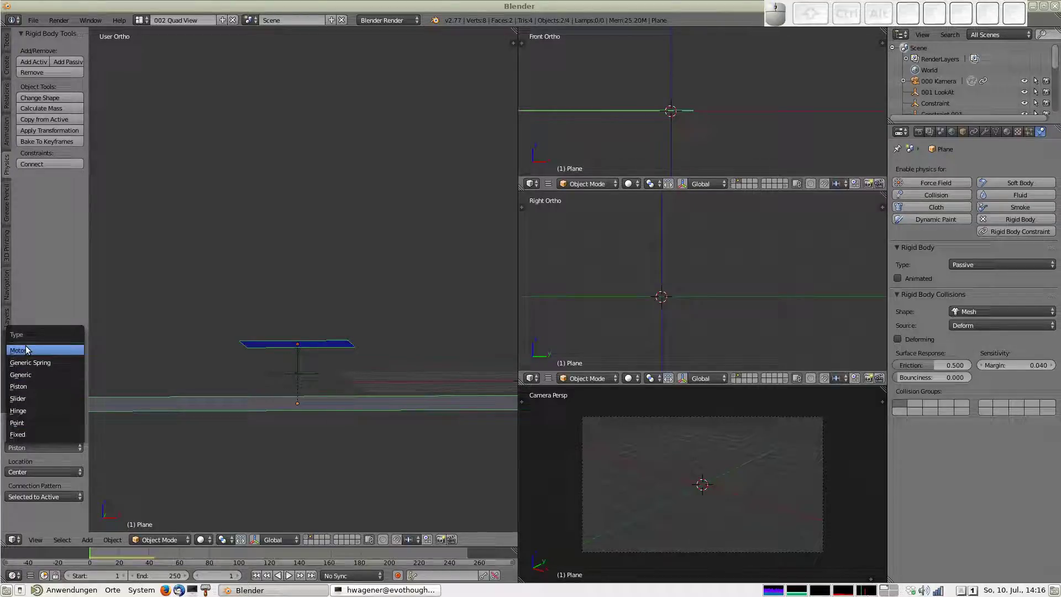
left_click(29, 351)
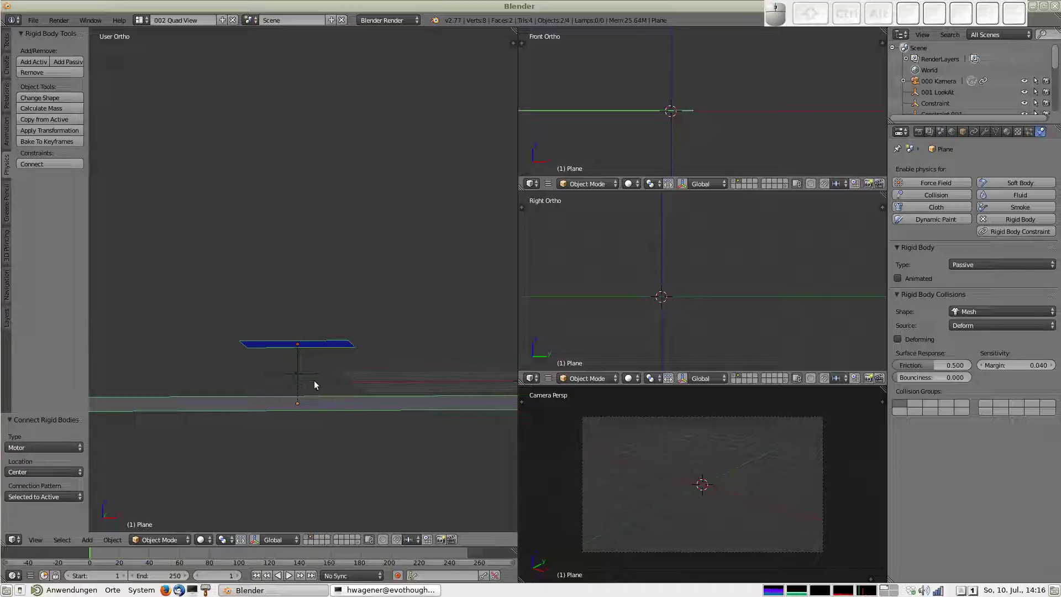
Rotate the motor constraint object 90° about the Y axis
right_click(314, 381)
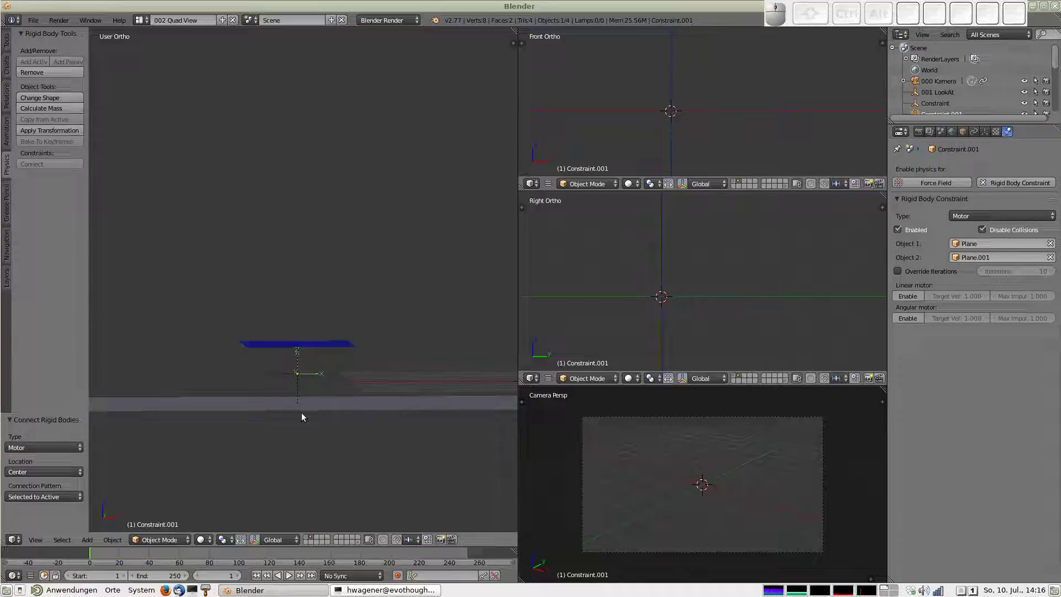
key("r")
key("y")
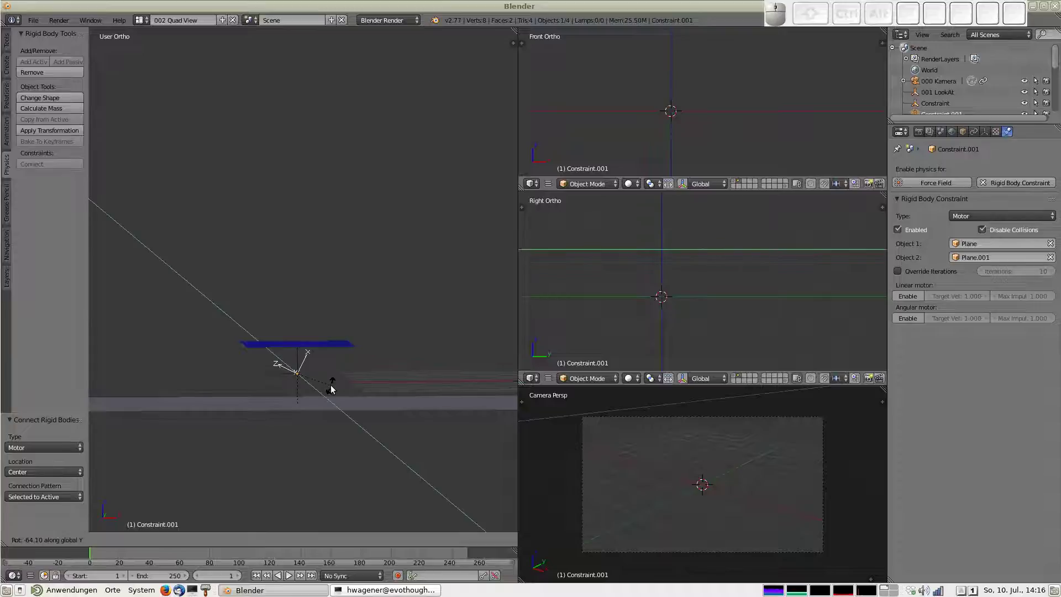
key("-")
key("9")
key("0")
key("Return")
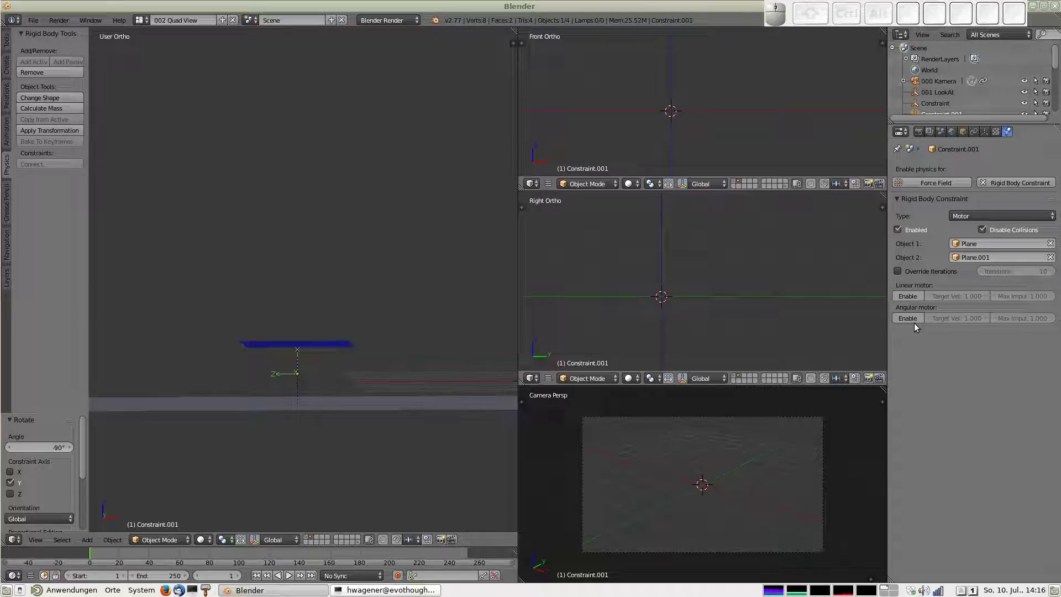
Enable the angular motor with Max Impulse 500 and play the simulation to test it
left_click(908, 319)
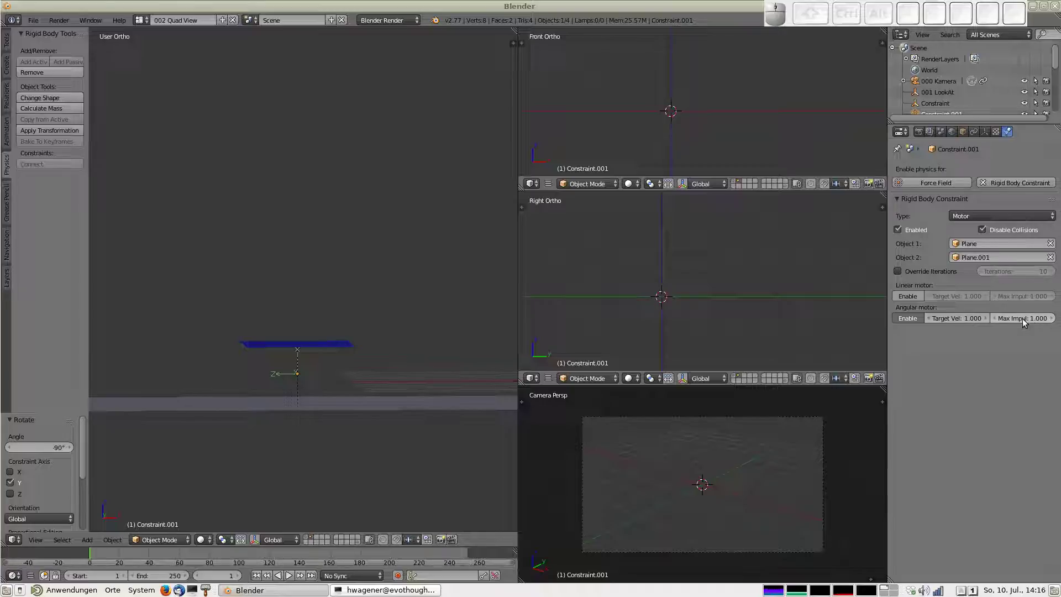
left_click(1019, 321)
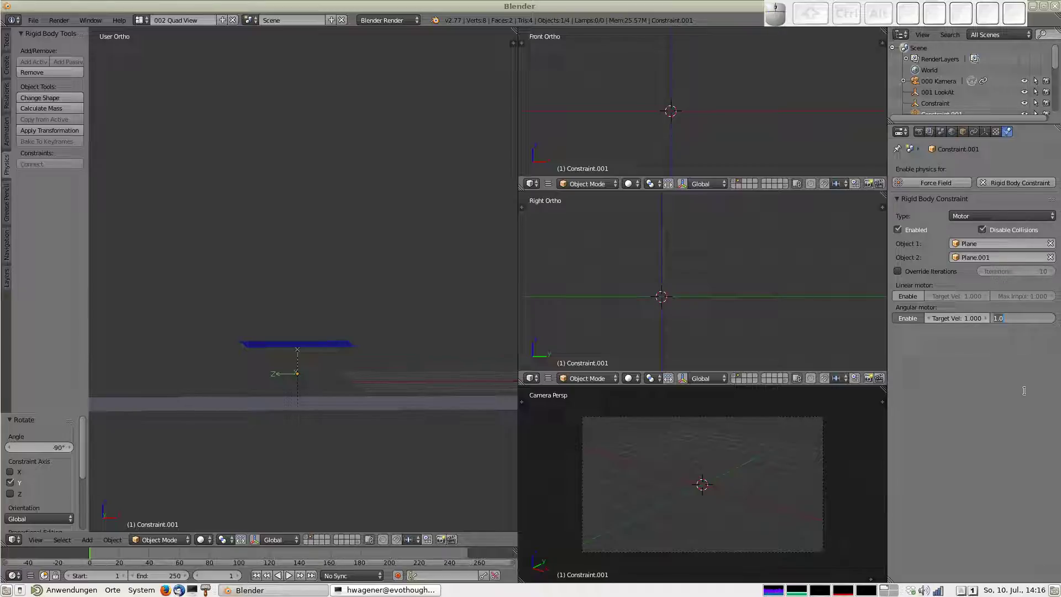
key("5")
key("0")
key("0")
key("Return")
key("alt+a")
left_click_drag(323, 381, 343, 461)
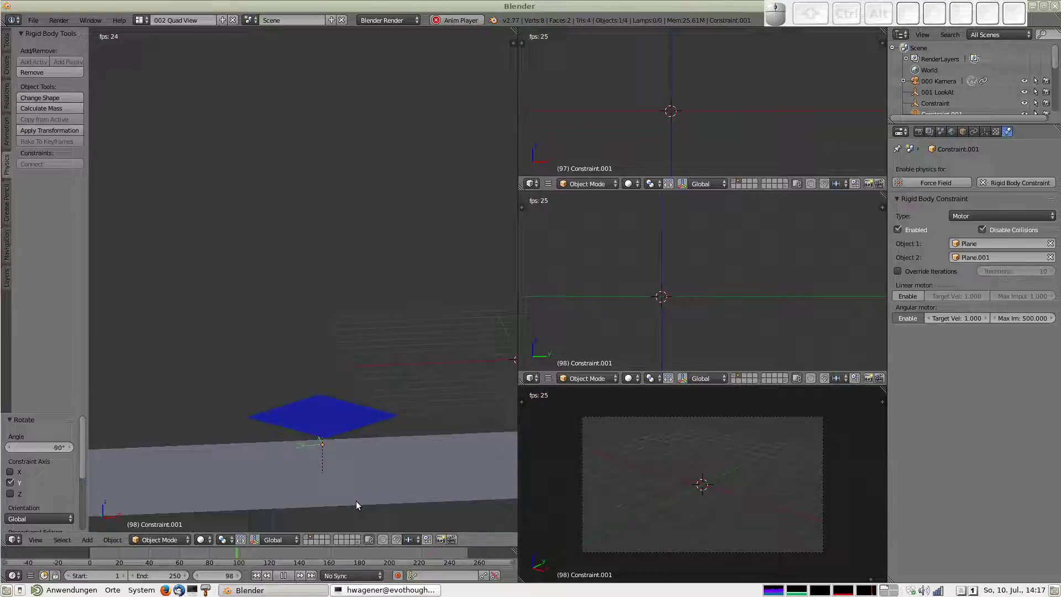
key("Escape")
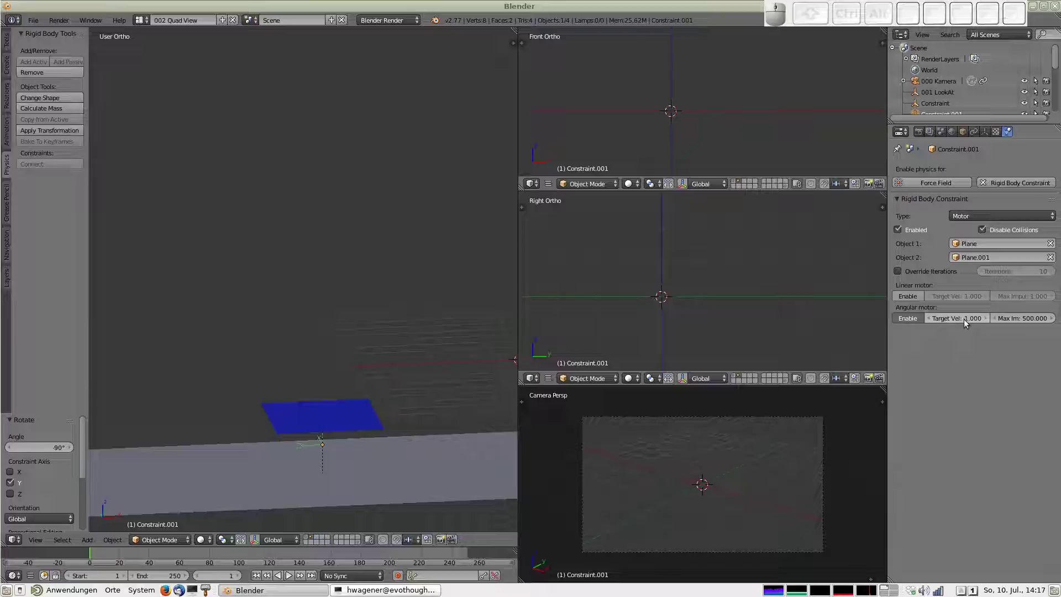
Set the angular motor's Target Velocity to 5 and play the simulation again
left_click(969, 321)
key("5")
key("Return")
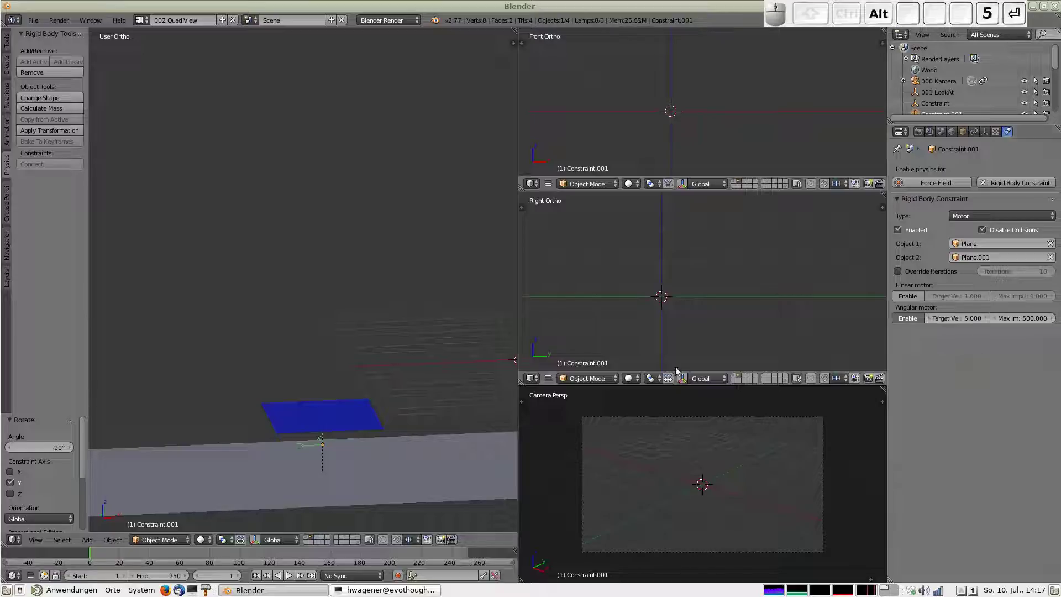
key("a")
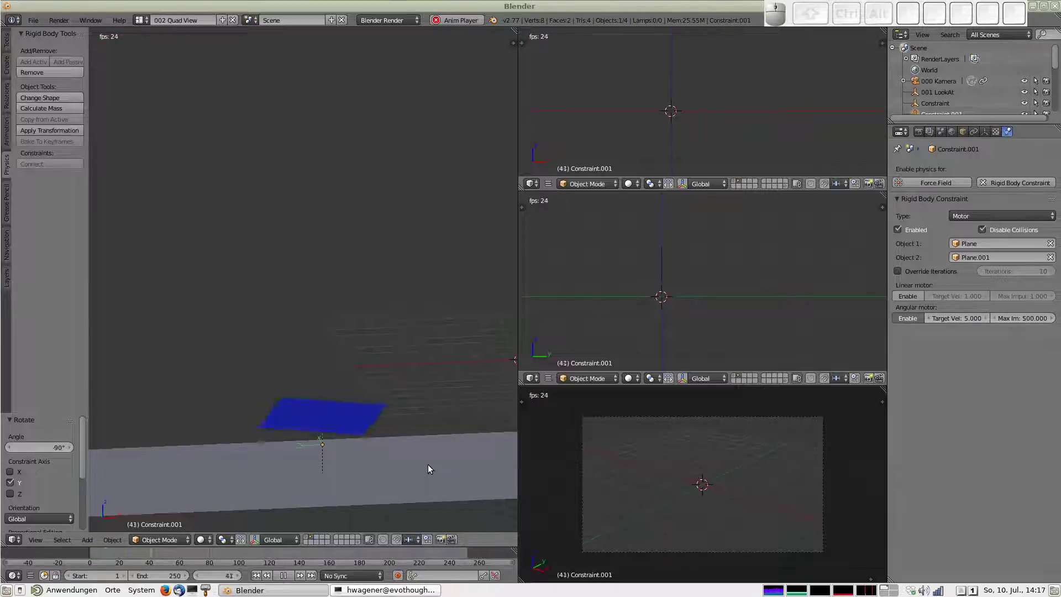
key("Escape")
scroll("down", 3)
Rename the spinning plane to '001 PLANE' in Object properties
middle_click(350, 389)
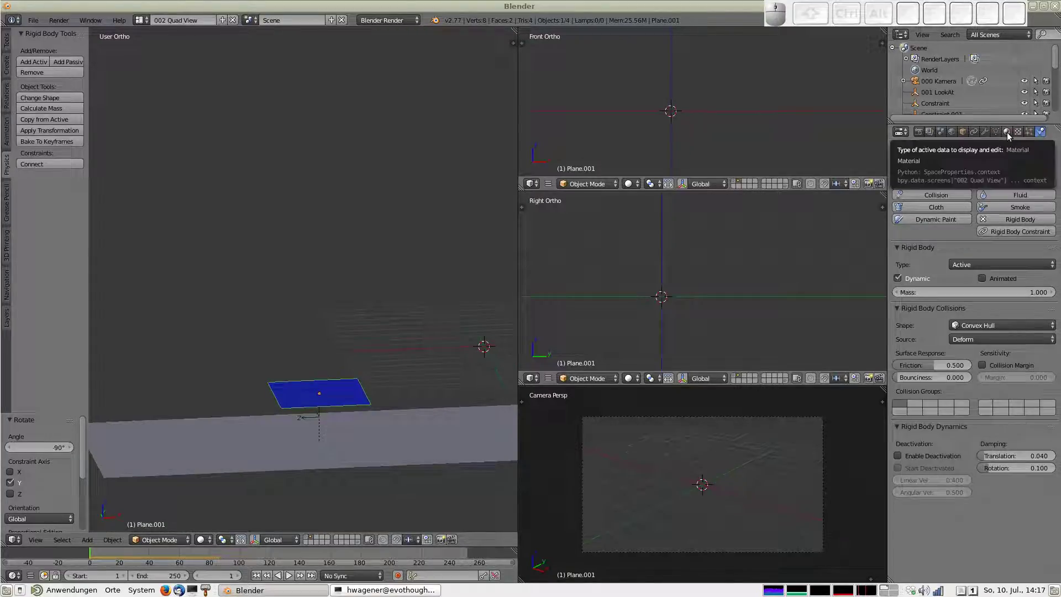
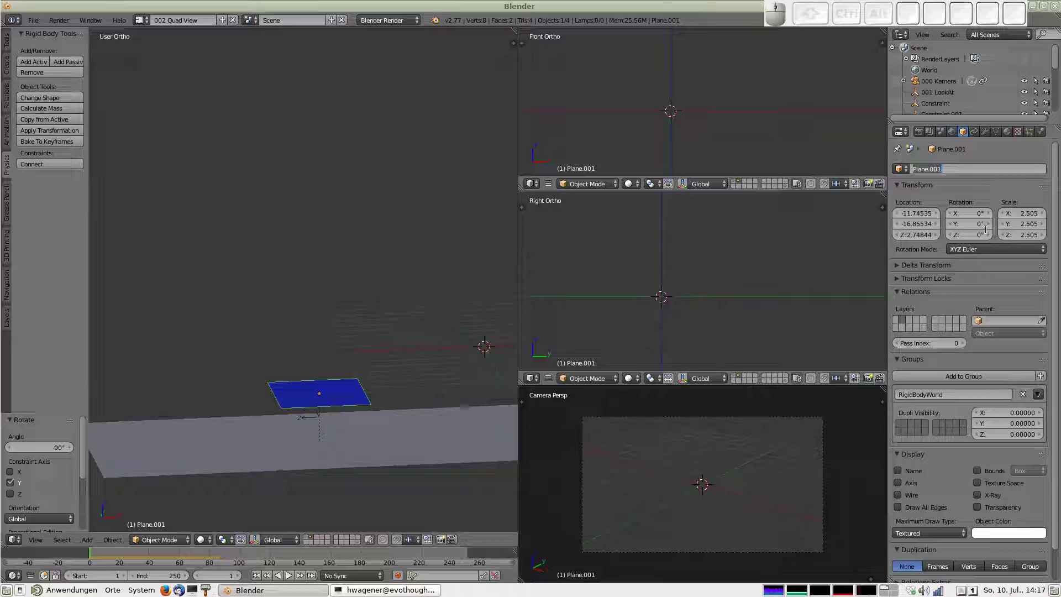
key("0")
key("0")
key("0")
key("BackSpace")
key("1")
key("space")
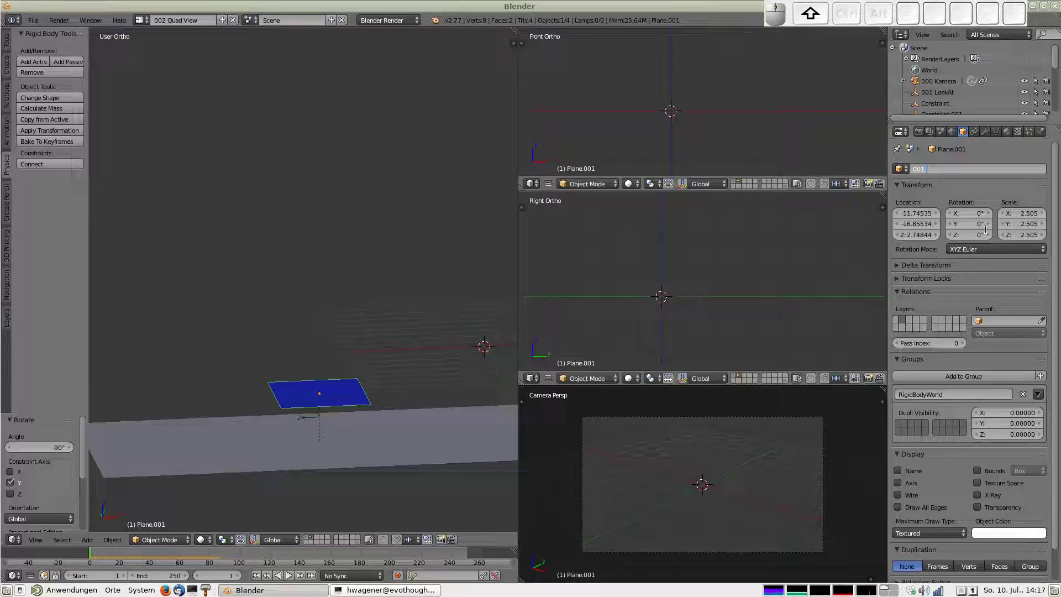
key("shift+p")
key("shift+l")
key("shift+a")
key("n")
key("e")
key("Return")
key("a")
key("Escape")
Also display the layer holding the pawns alongside the planes
scroll("down", 3)
key("shift+1")
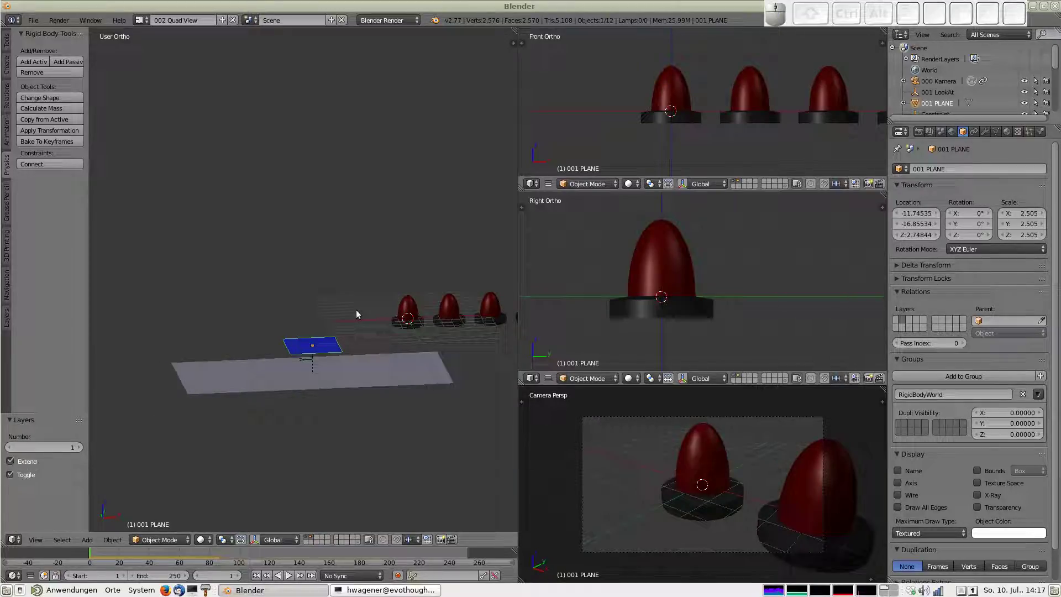
Switch to top view, show only the pawns' layer and orbit onto the pawns
left_click_drag(384, 325, 419, 320)
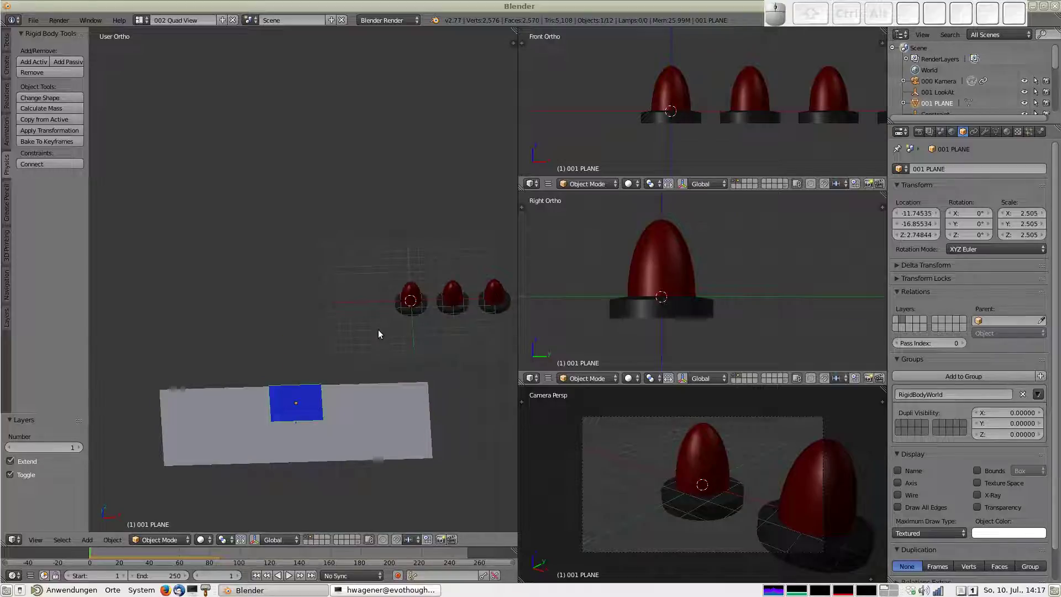
key("7")
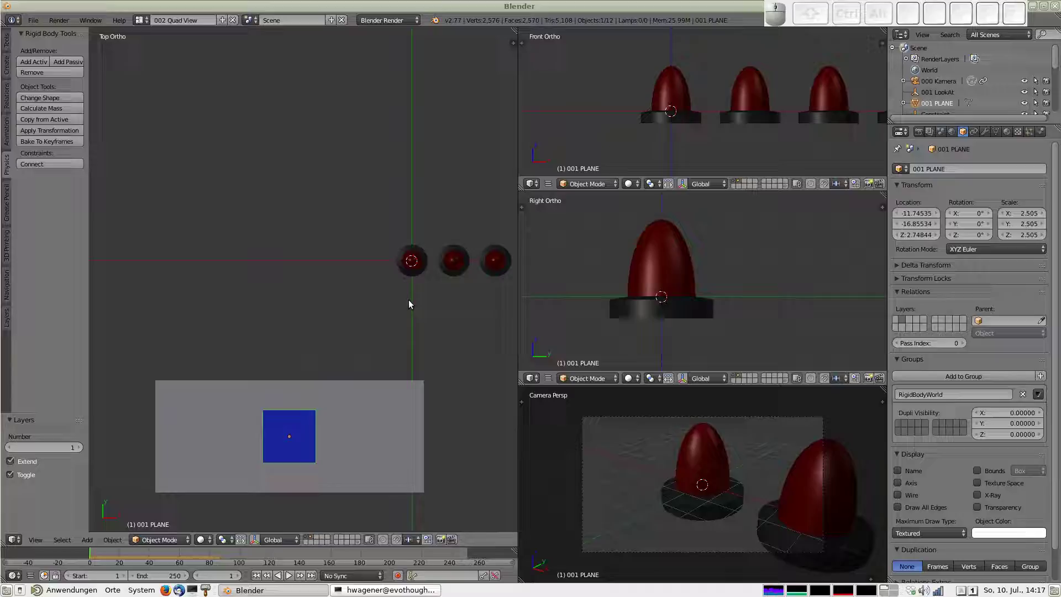
key("alt+a")
key("Escape")
key("shift+2")
left_click_drag(422, 316, 338, 344)
scroll("up", 3)
left_click_drag(365, 381, 339, 395)
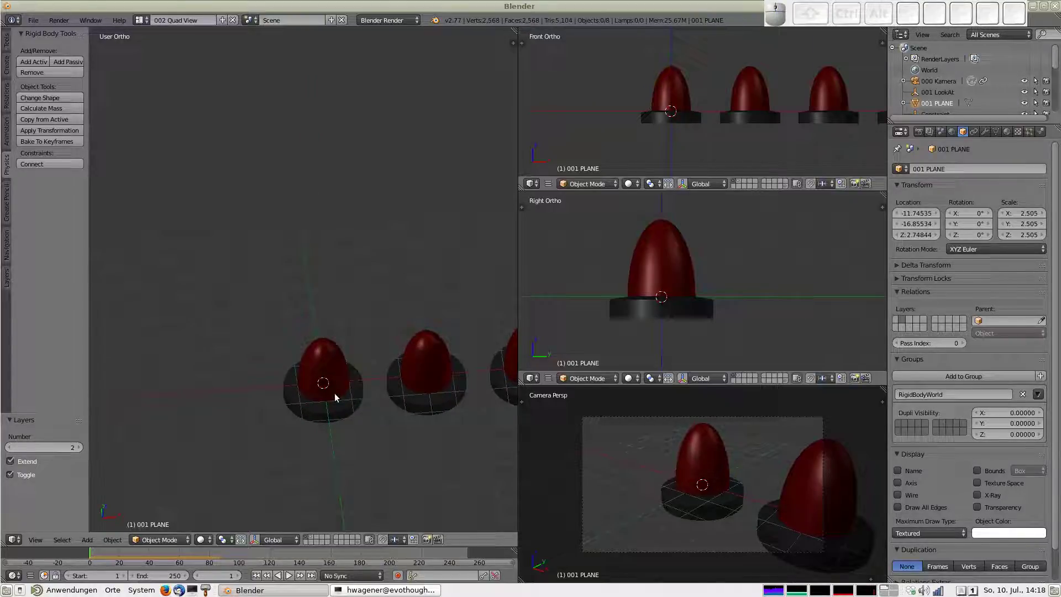
Select the first red pawn, show its material settings and turn the left area into a Graph Editor
right_click(343, 358)
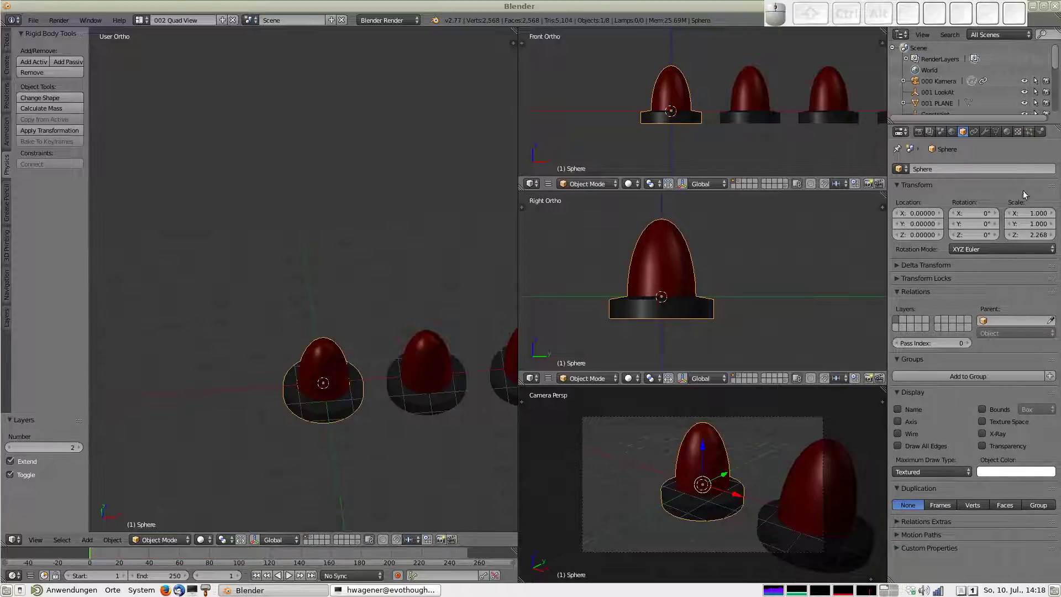
left_click(1011, 138)
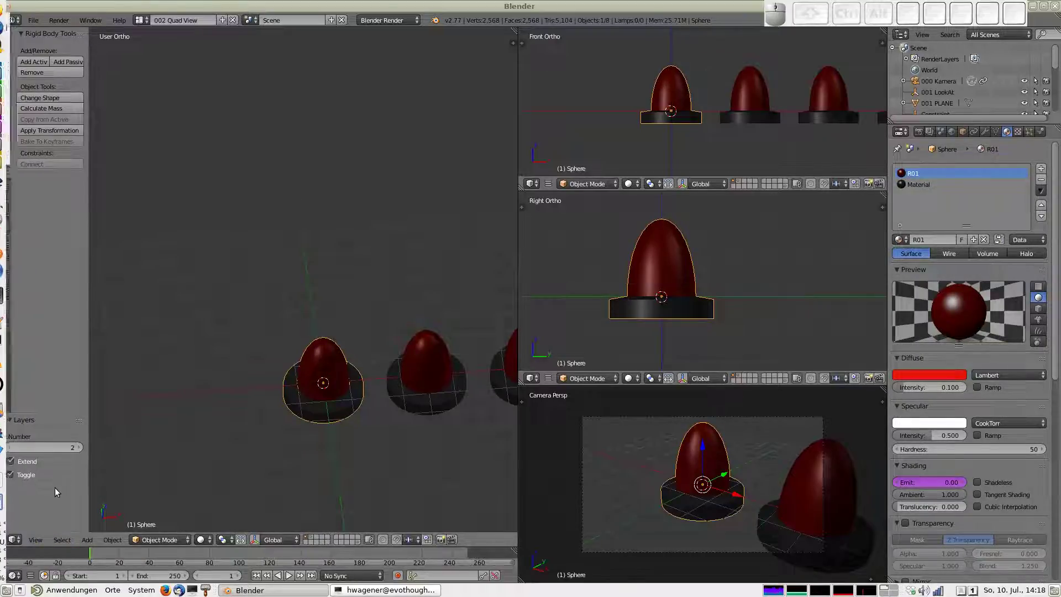
left_click(19, 542)
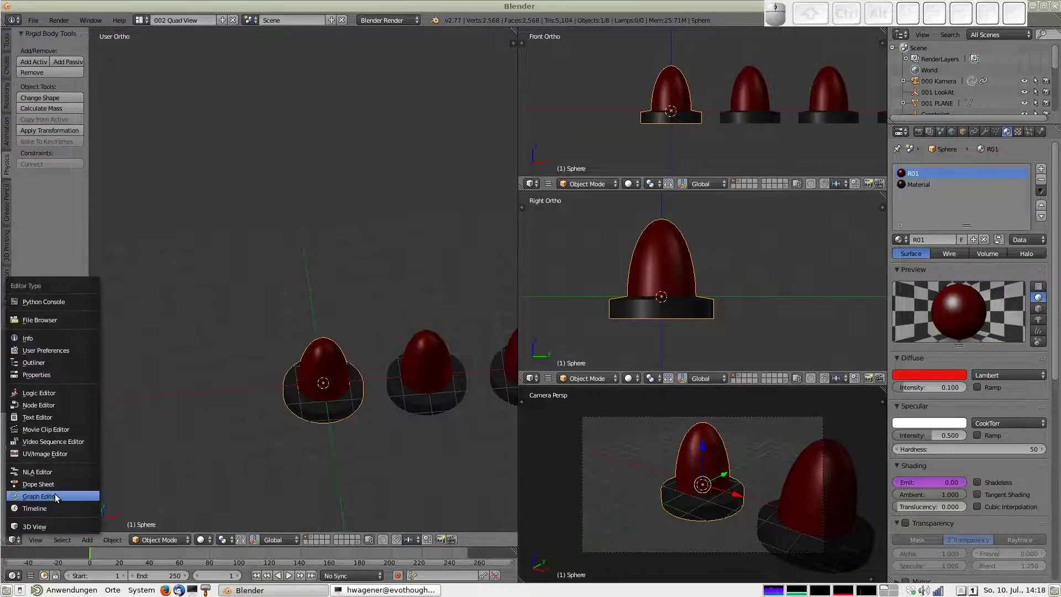
left_click(59, 495)
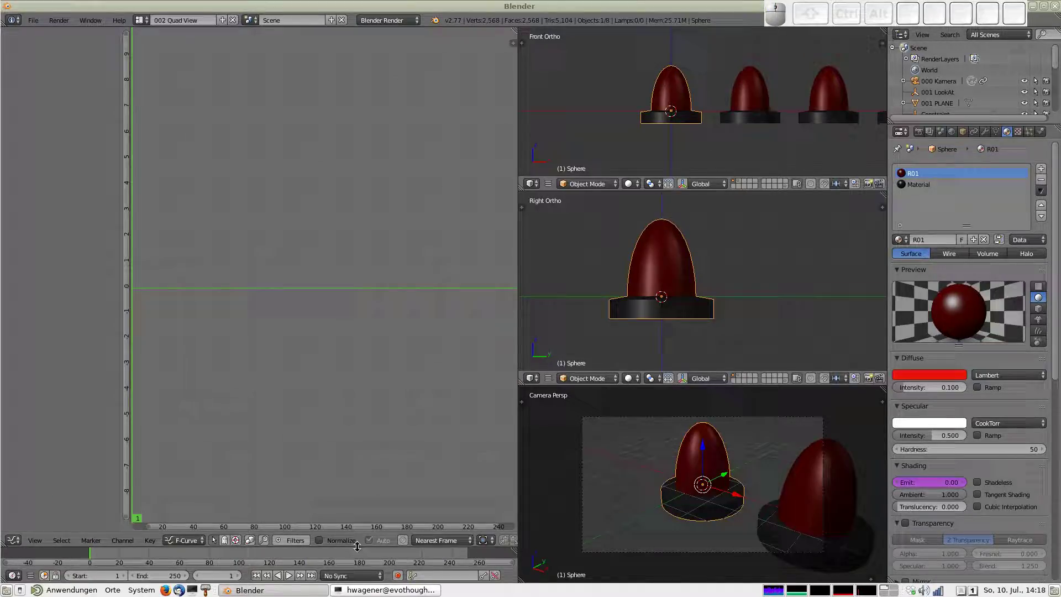
Switch the Graph Editor to Drivers, select R01's Emit channel and show its sidebar settings
left_click(198, 543)
left_click(196, 517)
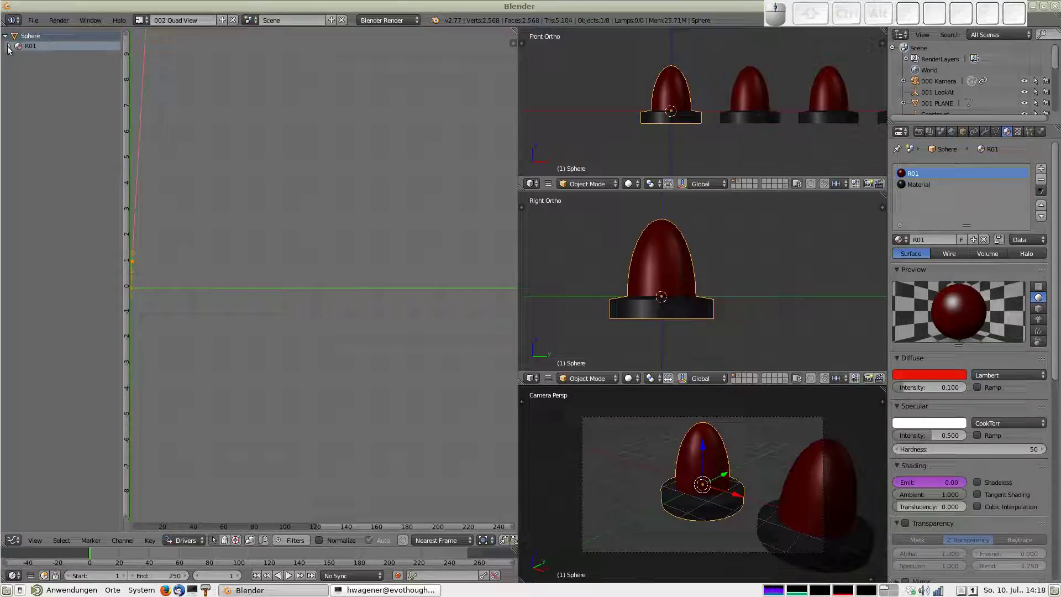
left_click(12, 48)
left_click(31, 57)
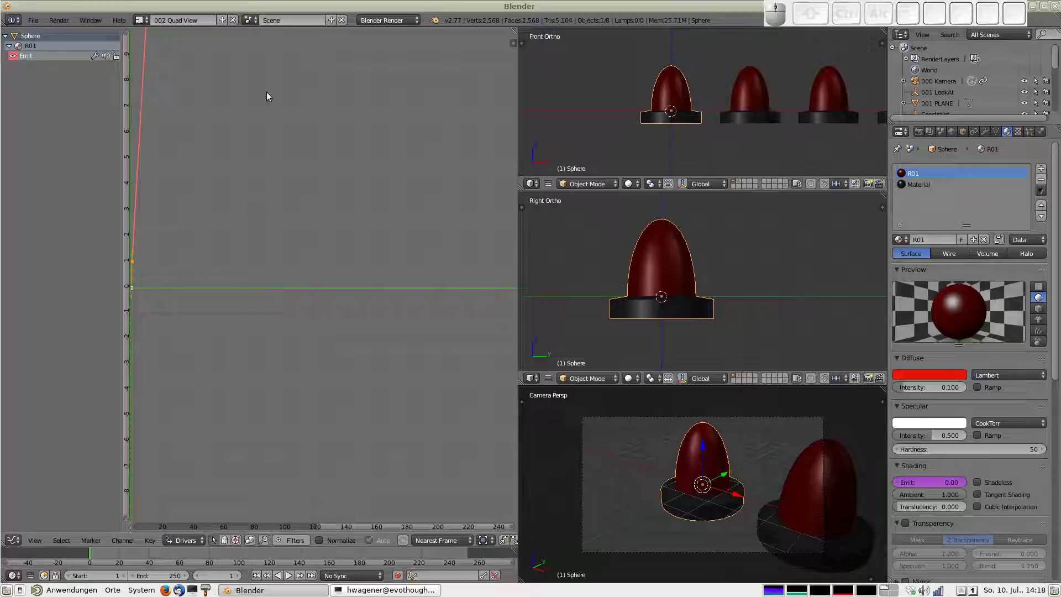
key("n")
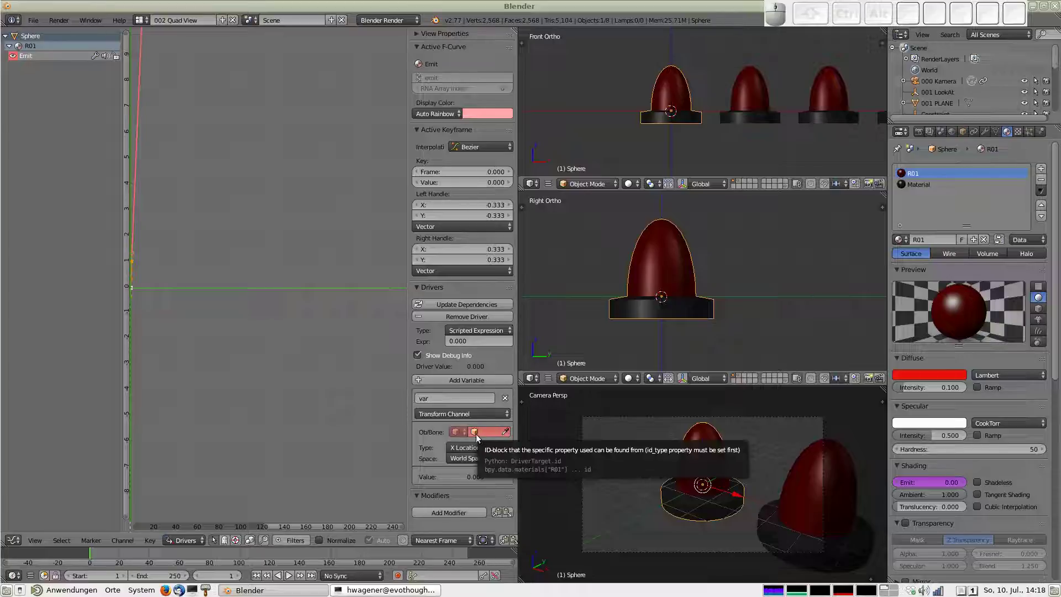
Set the driver variable's target to 001 PLANE reading its Z Rotation
left_click(478, 438)
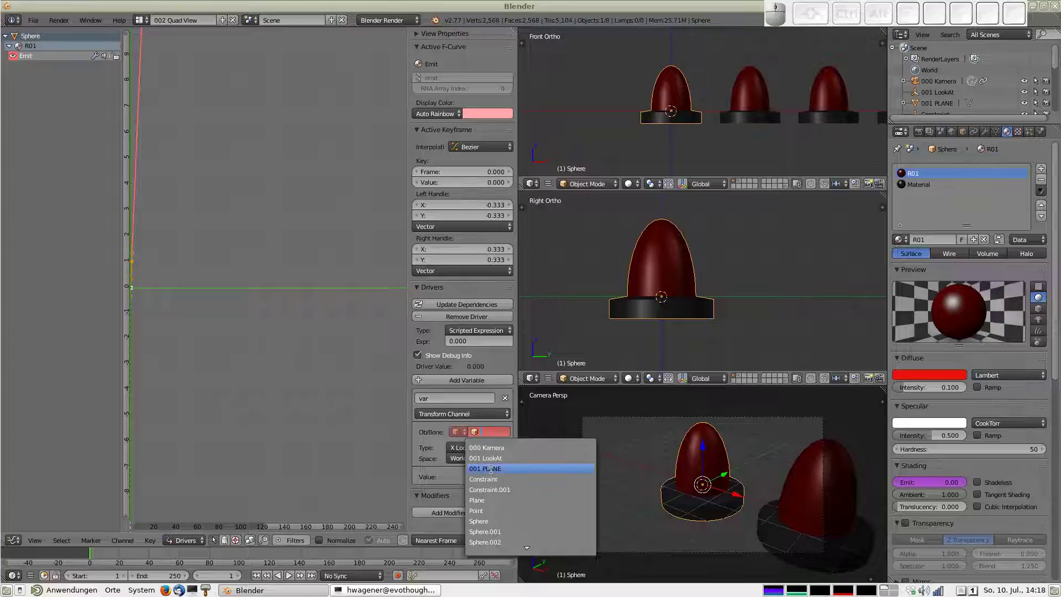
left_click(501, 469)
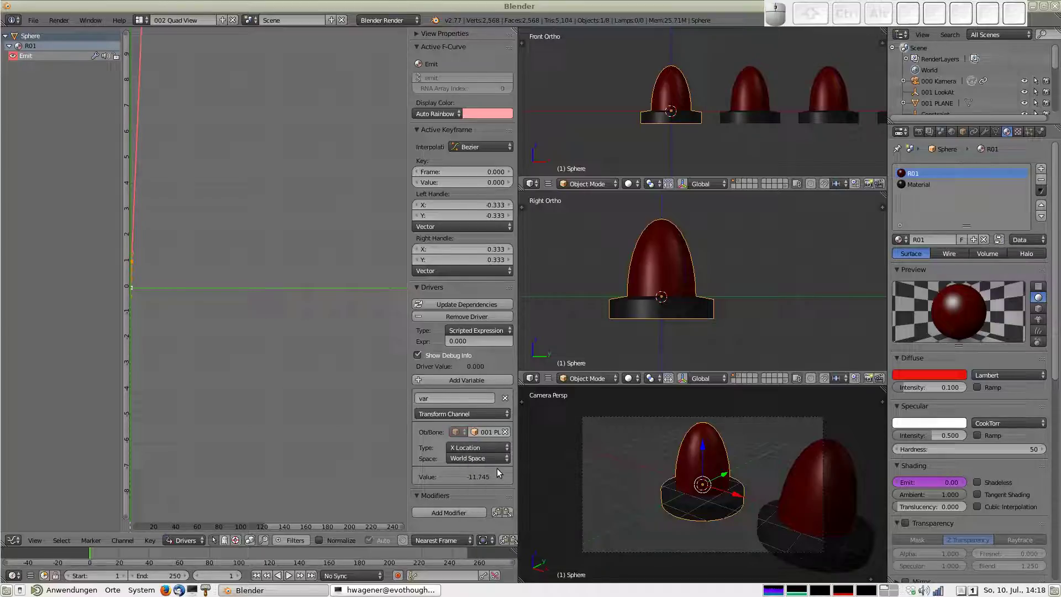
left_click(482, 446)
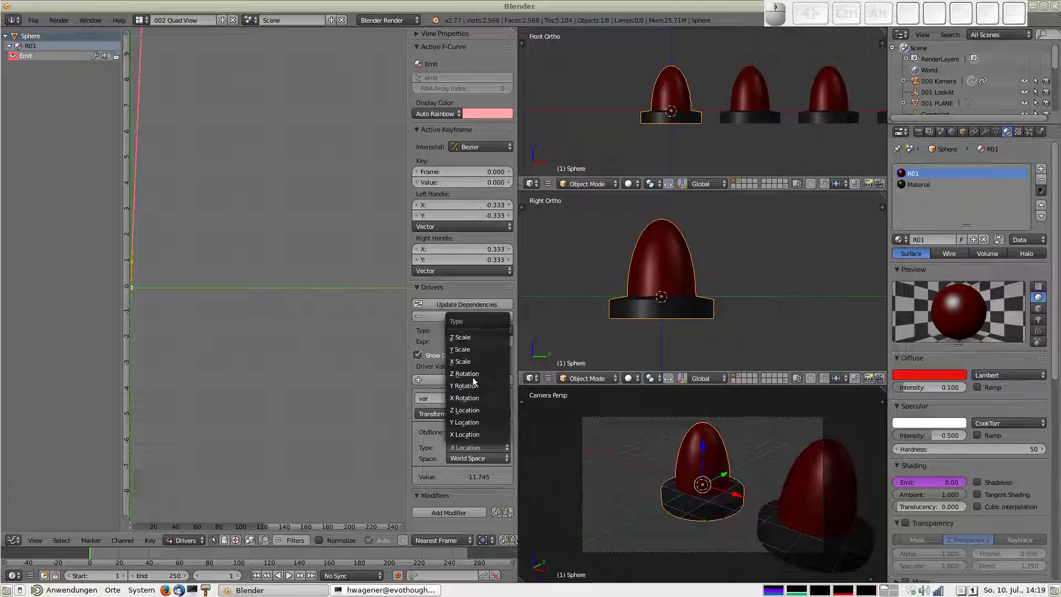
left_click(478, 376)
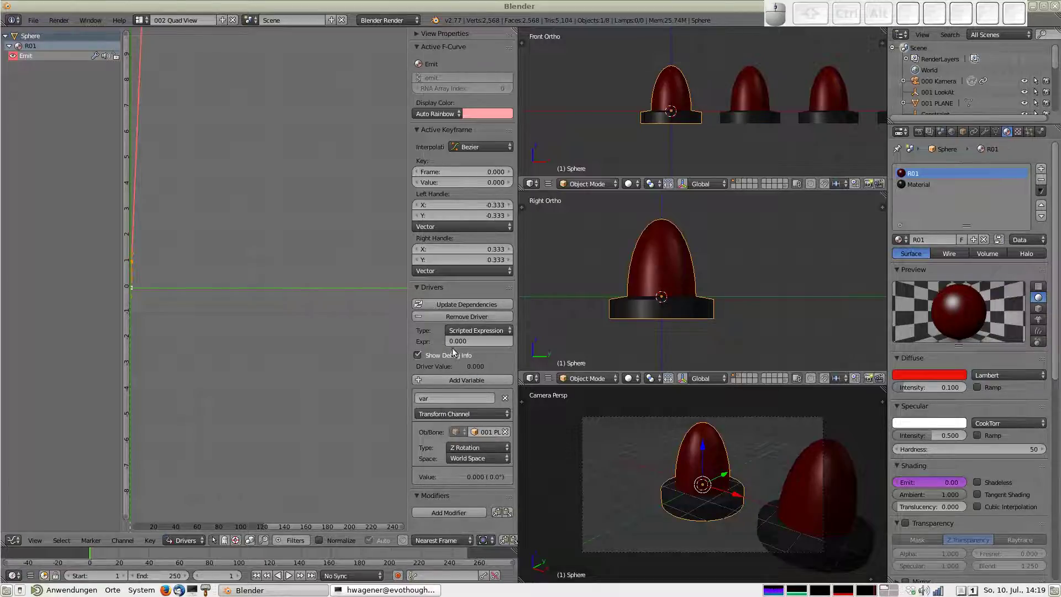
Set the driver expression to sin(var)>0.5
left_click(477, 346)
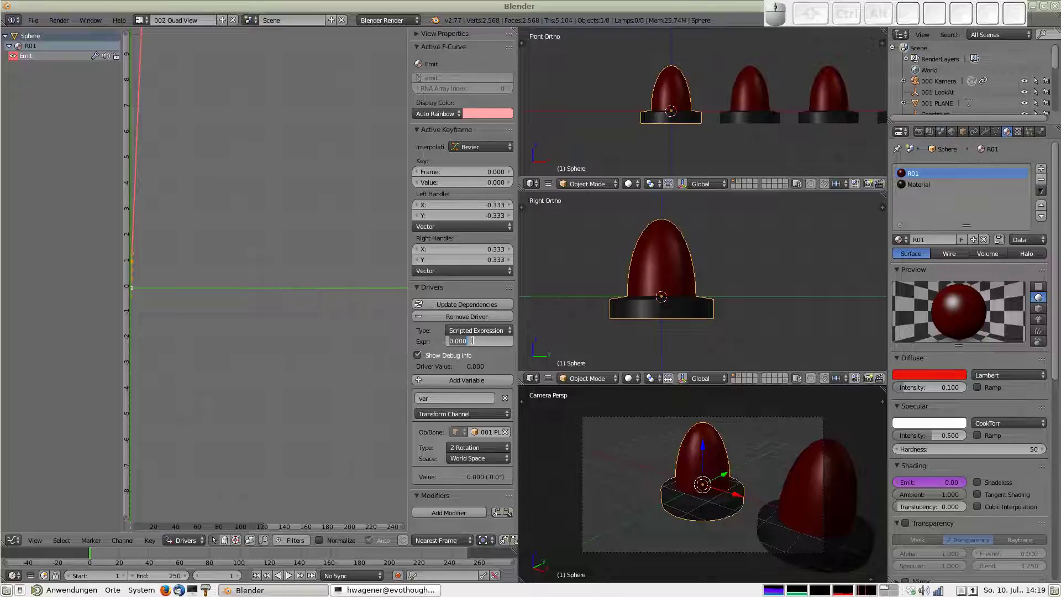
key("s")
key("i")
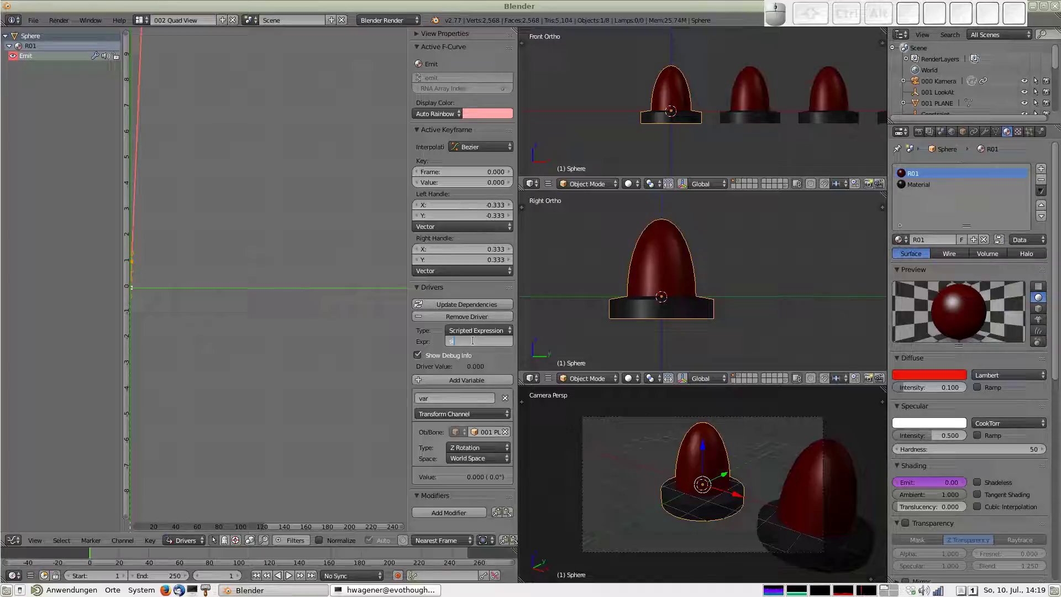
key("n")
key("shift+8")
key("shift+v")
key("shift+a")
key("shift+r")
key("shift+9")
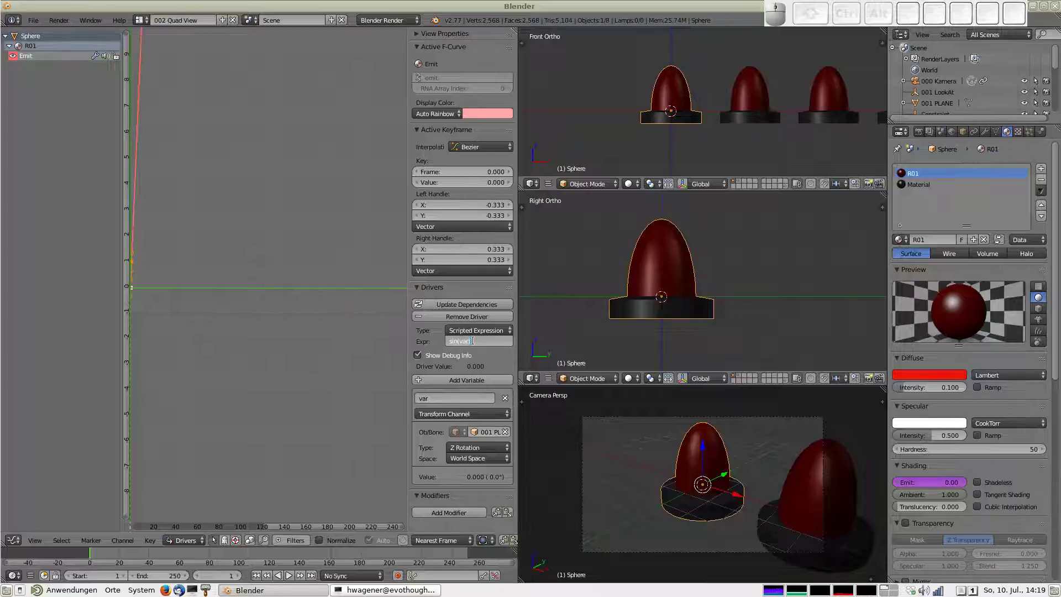
key("shift+,")
key("0")
key(".")
key("5")
key("Return")
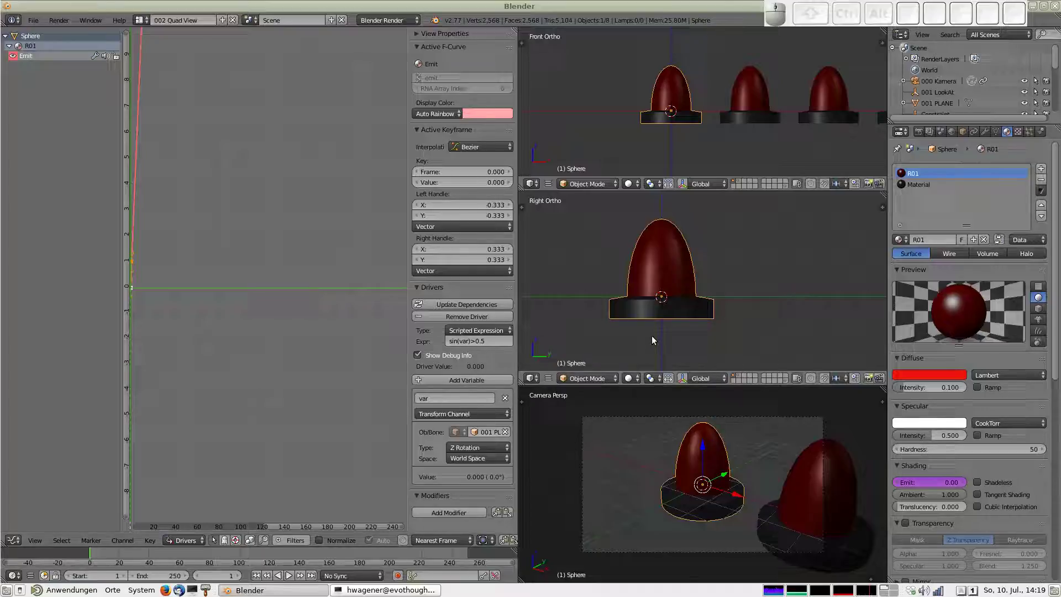
Raise R01's Emit driver threshold to sin(var)>0.8 and replay the animation to check the glow
key("alt+a")
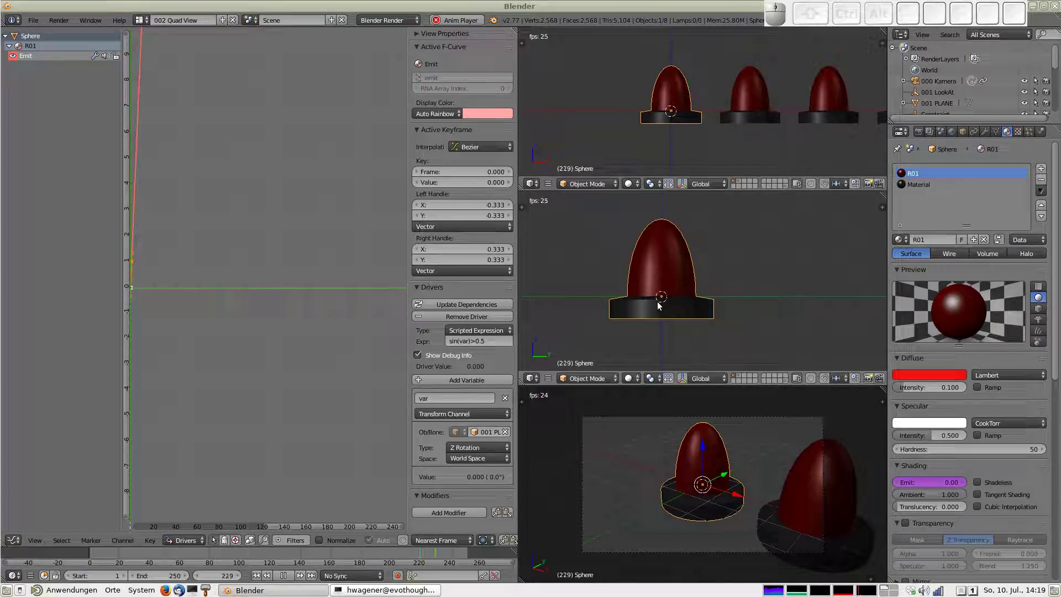
key("Escape")
left_click(484, 351)
left_click(484, 349)
key("Right")
key("BackSpace")
key("8")
key("Return")
key("alt+a")
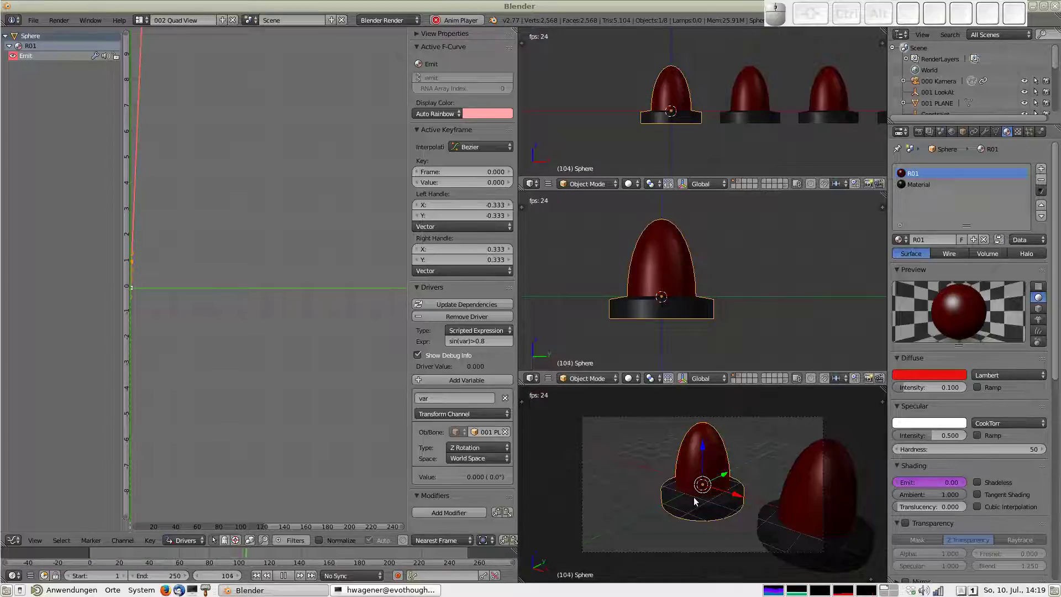
key("Escape")
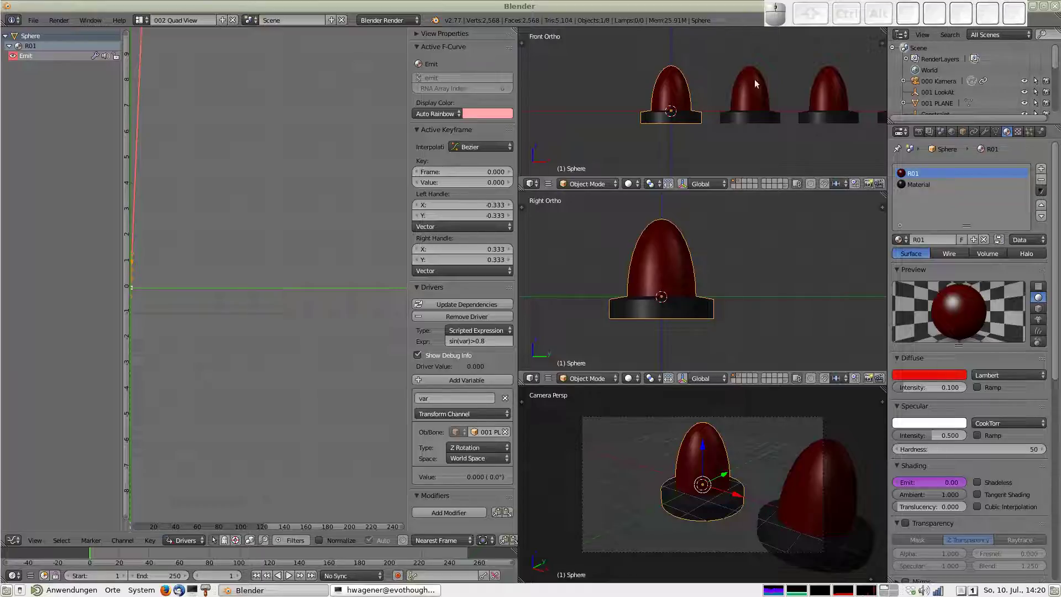
Point R02's Emit driver variable at 001 PLANE's Z rotation
right_click(756, 95)
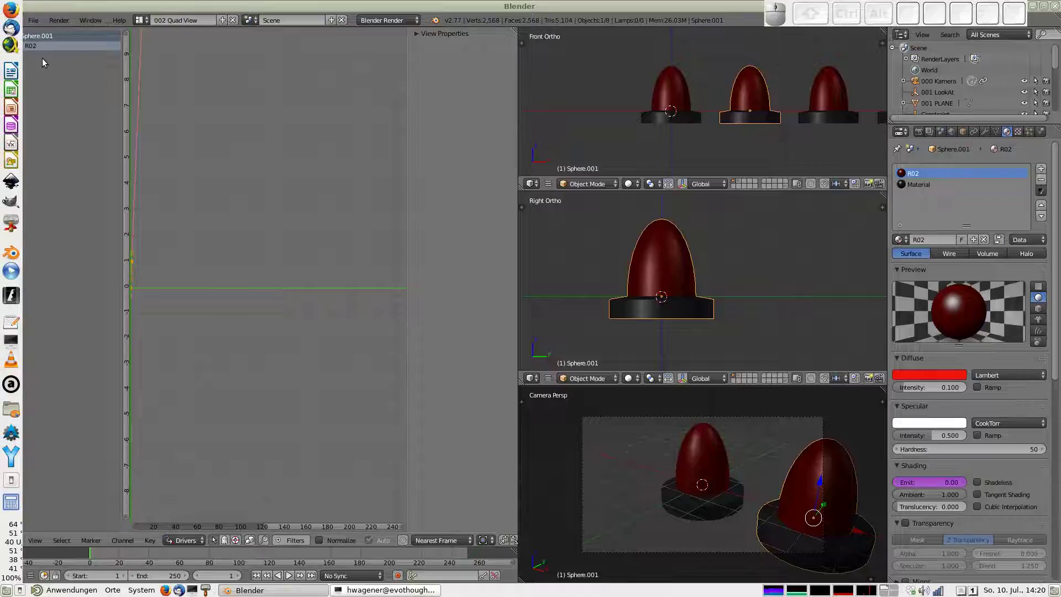
left_click(12, 49)
left_click(35, 57)
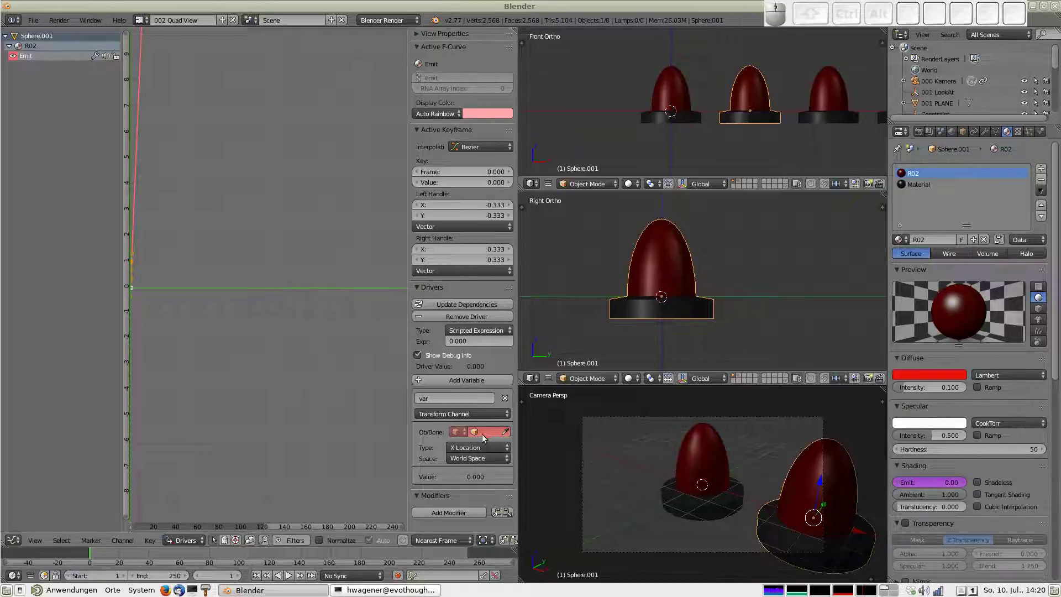
left_click(477, 435)
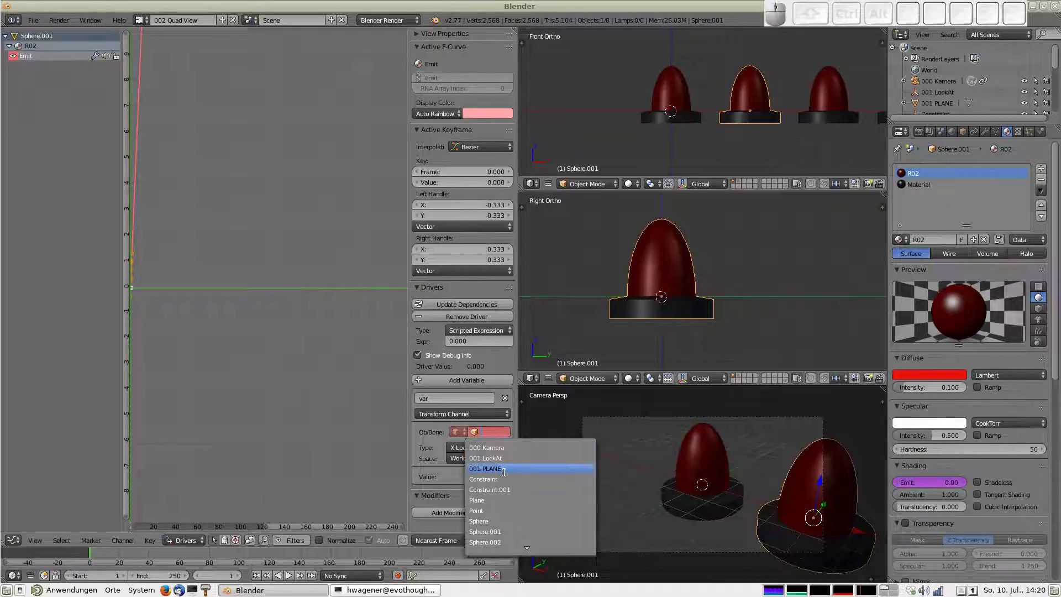
left_click(507, 475)
left_click(471, 450)
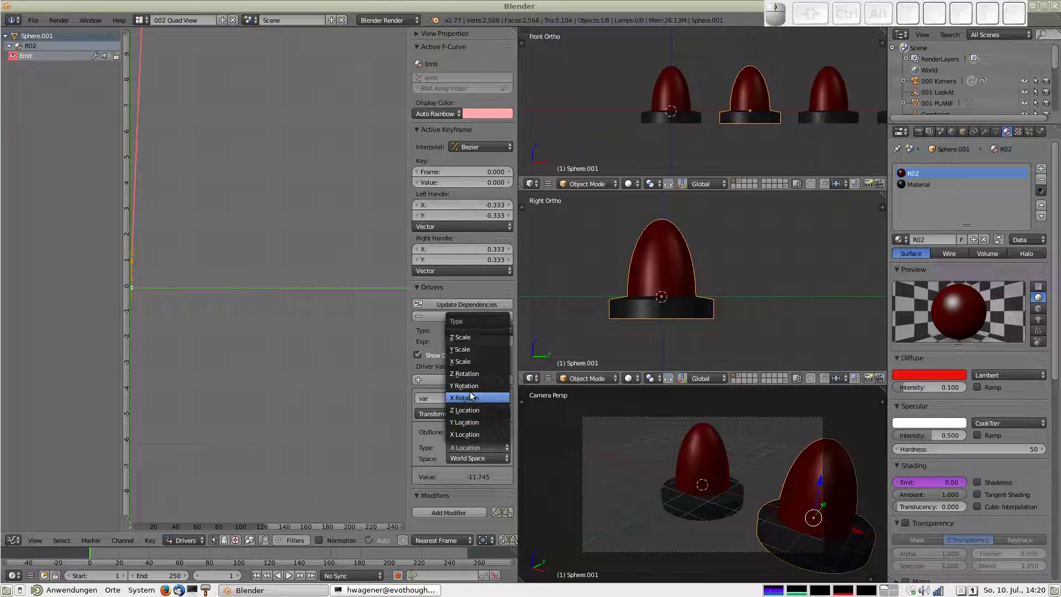
left_click(472, 377)
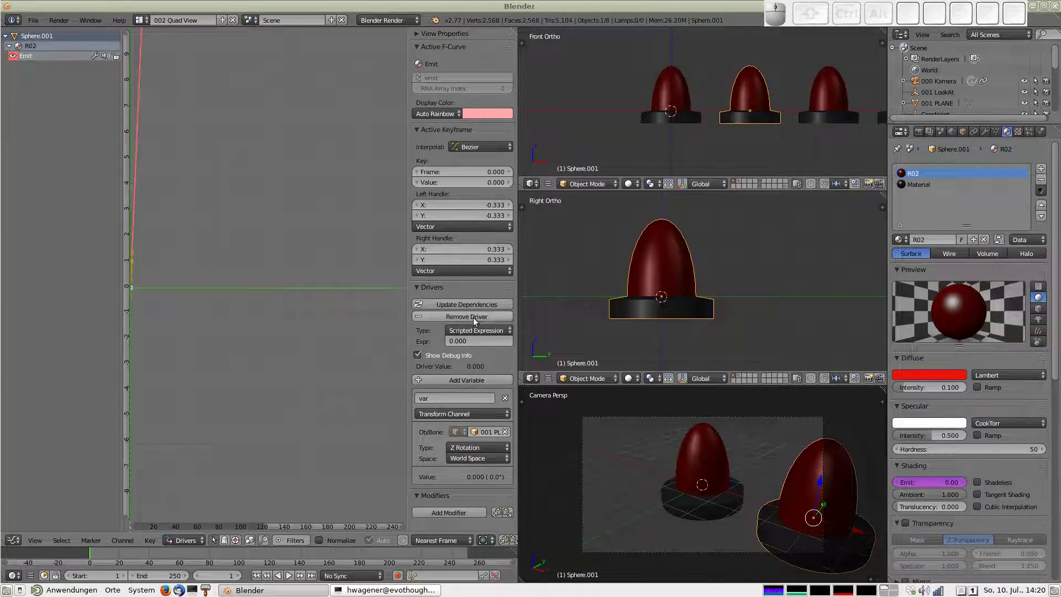
Set R02's driver expression to sin(var+.1)>0.8 and reselect the first pawn to compare
left_click(483, 341)
key("s")
key("i")
key("n")
key("shift+8")
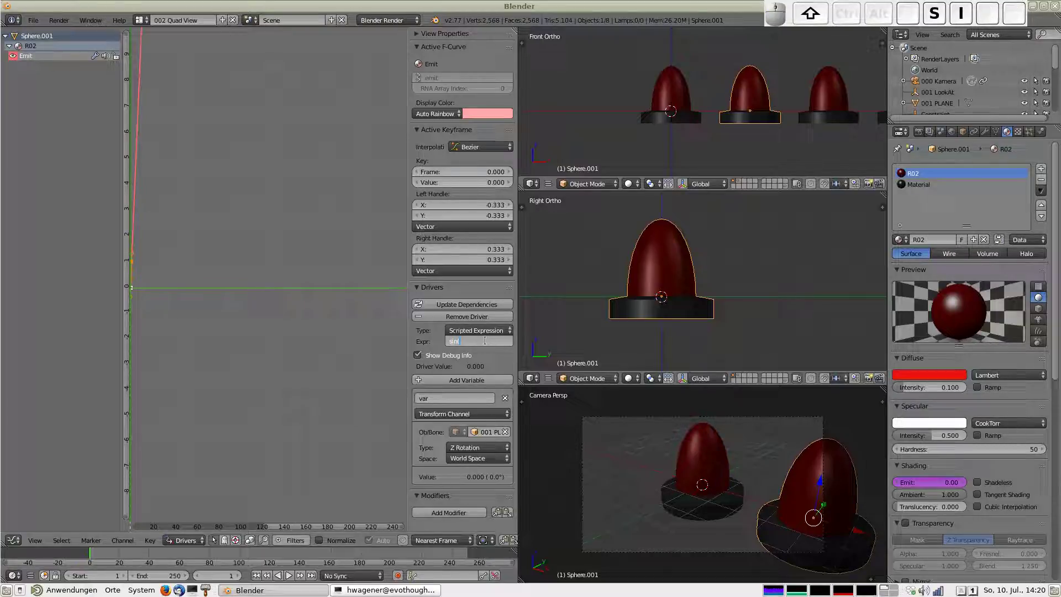
key("v")
key("a")
key("r")
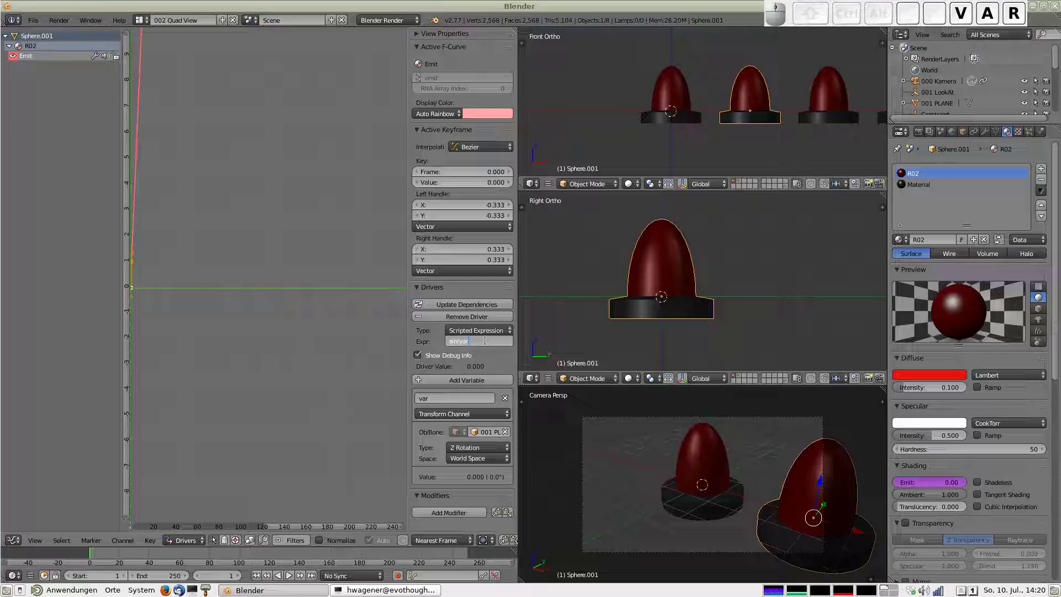
key(".")
key("1")
key("shift+9")
key("<")
key("0")
key(".")
key("8")
key("Return")
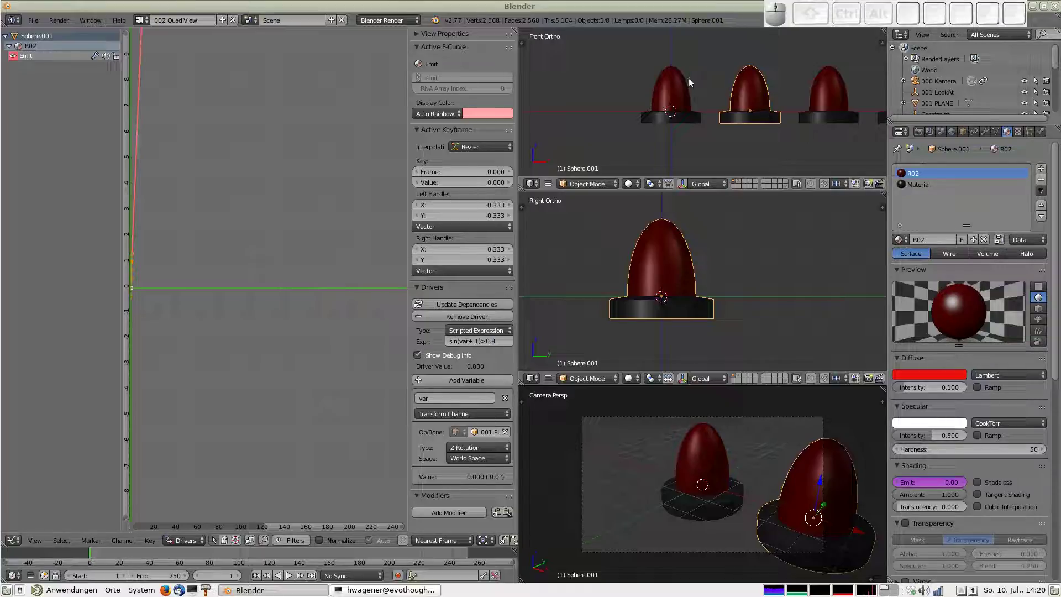
left_click(692, 80)
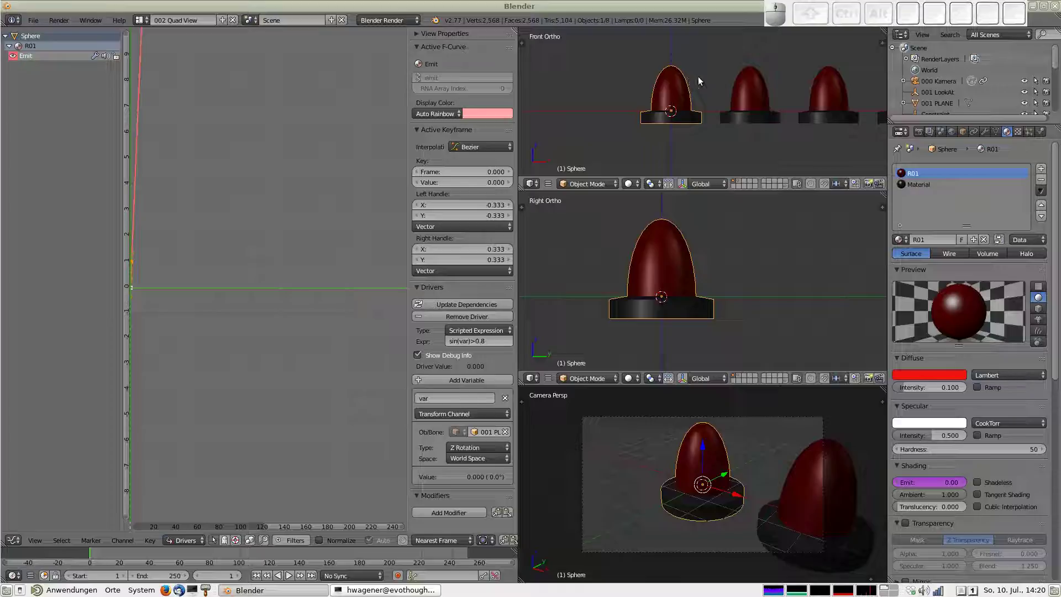
Make the third pawn's Emit driver variable read the plane's Z rotation
right_click(753, 80)
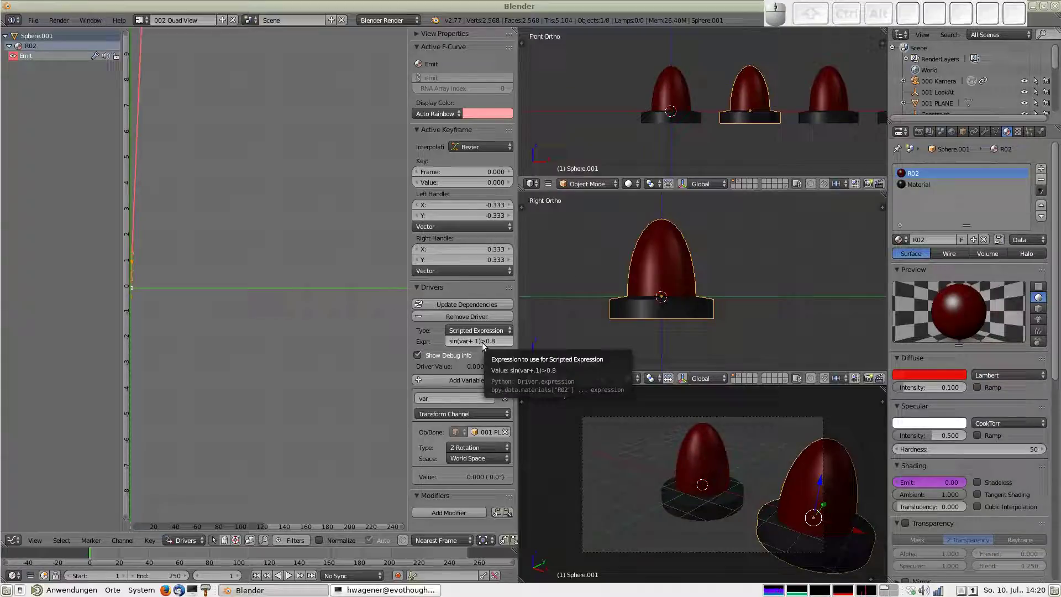
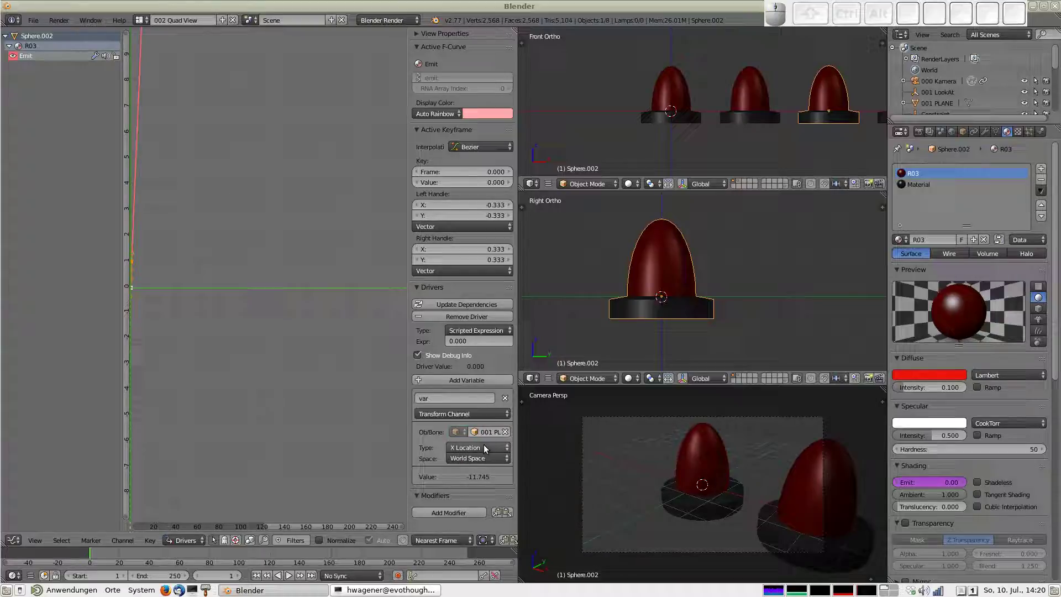
left_click(485, 447)
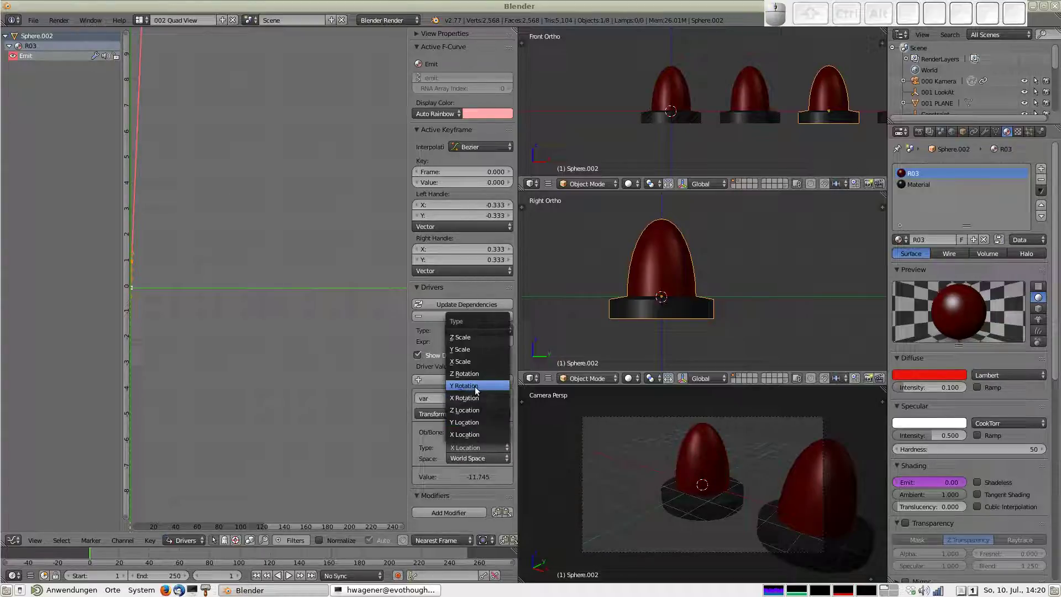
left_click(479, 375)
Set R03's driver expression to sin(var+.2)>.8
left_click(477, 337)
key("s")
key("i")
key("n")
key("shift+8")
key("v")
key("a")
key("r")
key(".")
key("2")
key("shift+9")
key("shift+,")
key(".")
key("8")
key("Return")
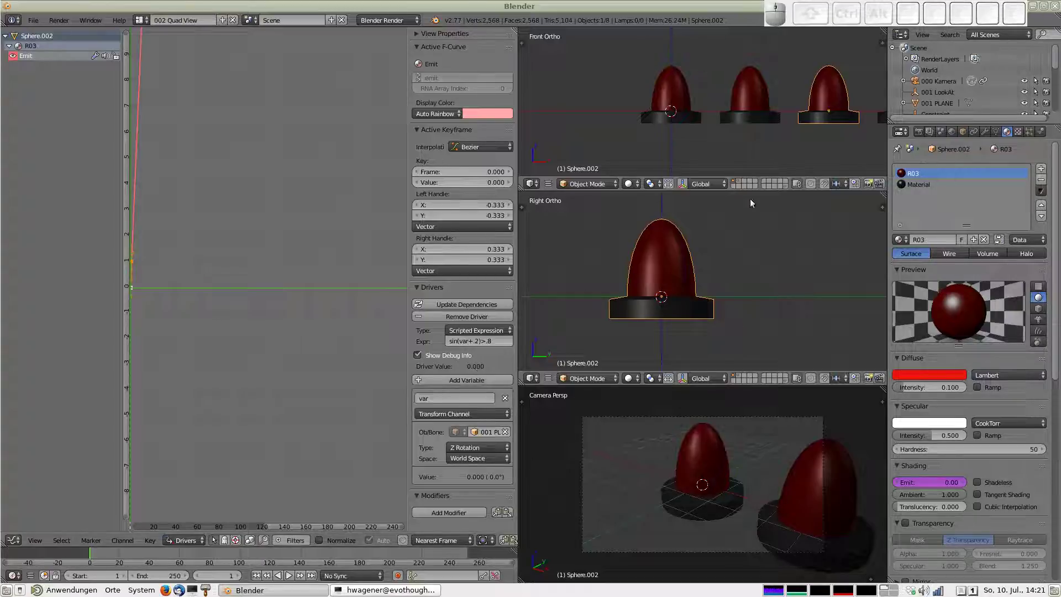
scroll("down", 3)
Point R04's Emit driver variable at 001 PLANE's Z rotation
right_click(873, 99)
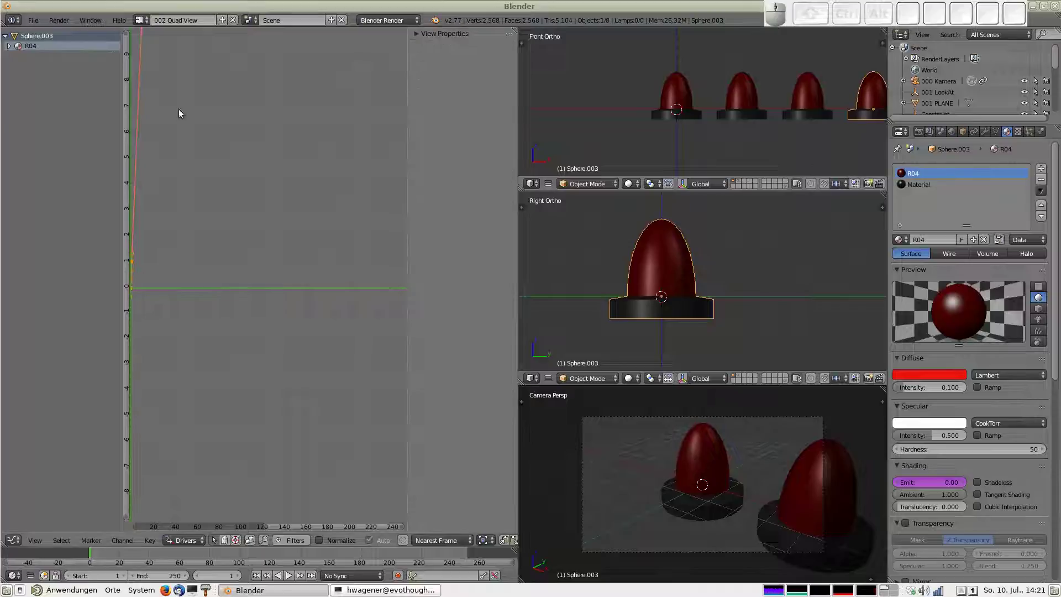
left_click(14, 48)
left_click(33, 62)
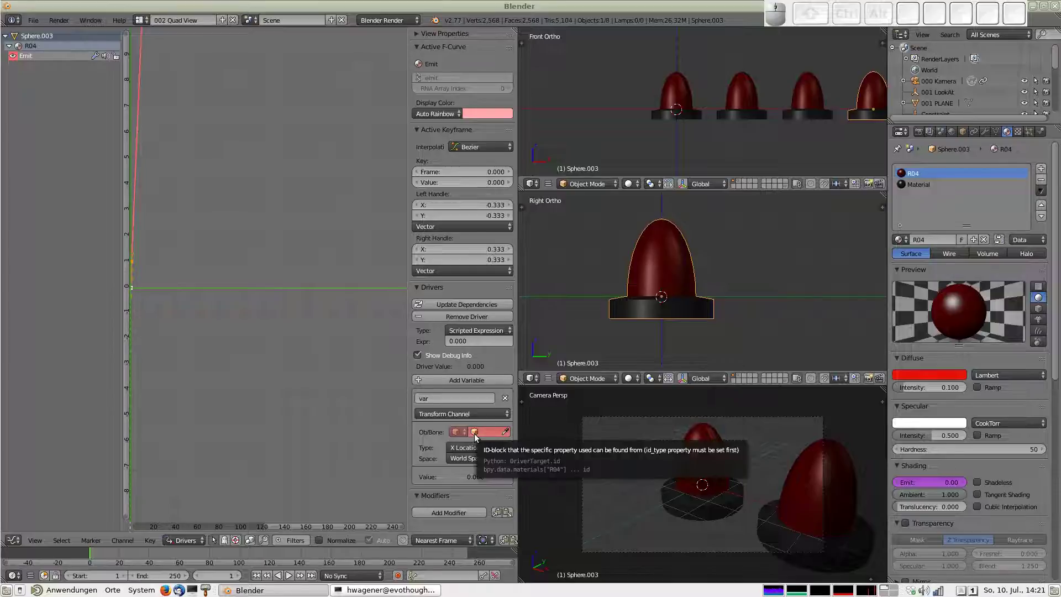
left_click(479, 435)
left_click(502, 471)
left_click(471, 447)
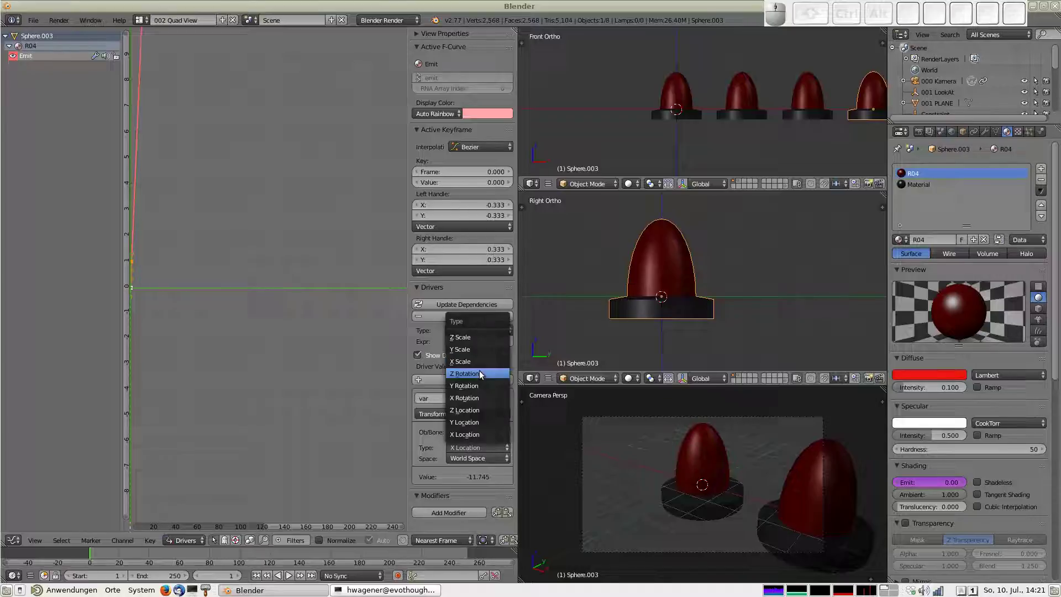
left_click(478, 376)
Replace R04's driver expression with sin(var+.3)>.8
left_click(474, 345)
key("v")
key("a")
key("BackSpace")
key("BackSpace")
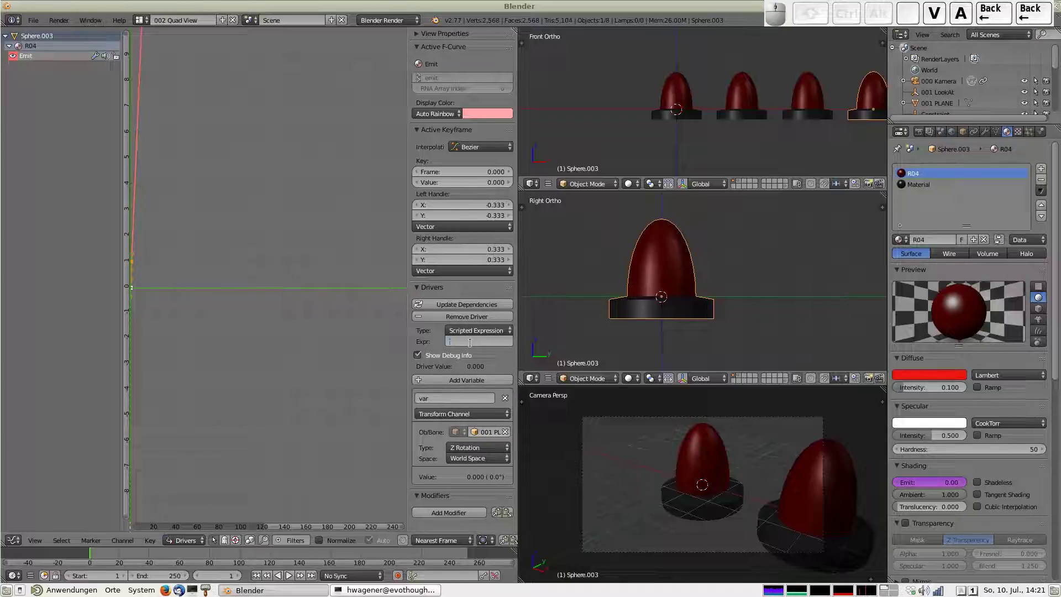
key("s")
key("i")
key("n")
key("8")
key("v")
key("a")
key("r")
key(".")
key("3")
key("shift+9")
key("shift+,")
key(".")
key(",")
key("BackSpace")
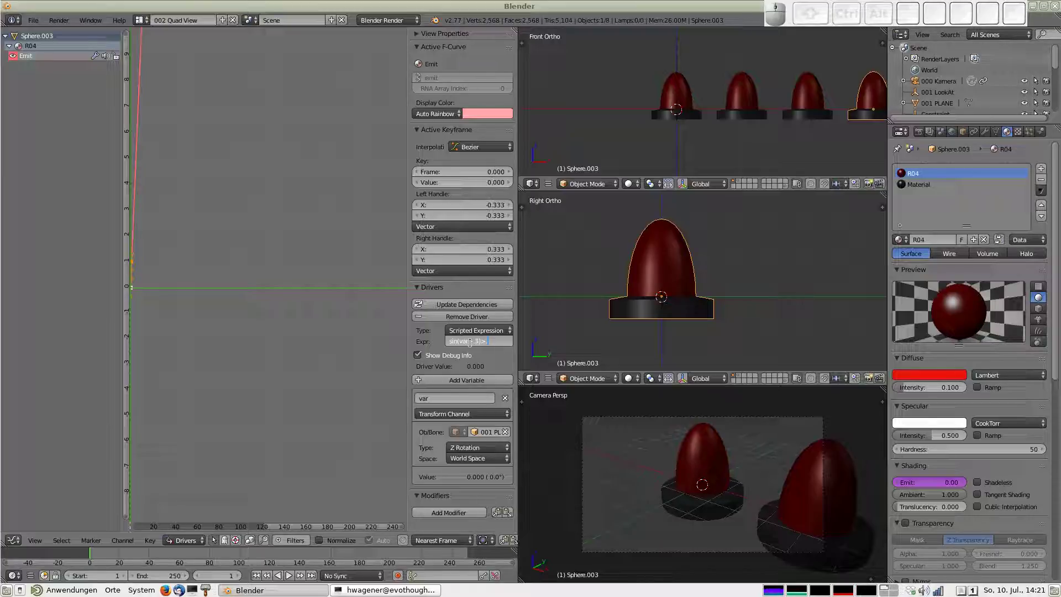
key("8")
key("shift+9")
key("Return")
Correct a stray character inside R04's expression so it reads sin(var+.3)>.8
left_click(474, 344)
key("Left")
key("Left")
key("Right")
key("Right")
key("Right")
key("Right")
key("Right")
key("Right")
key("Right")
key("BackSpace")
key("Return")
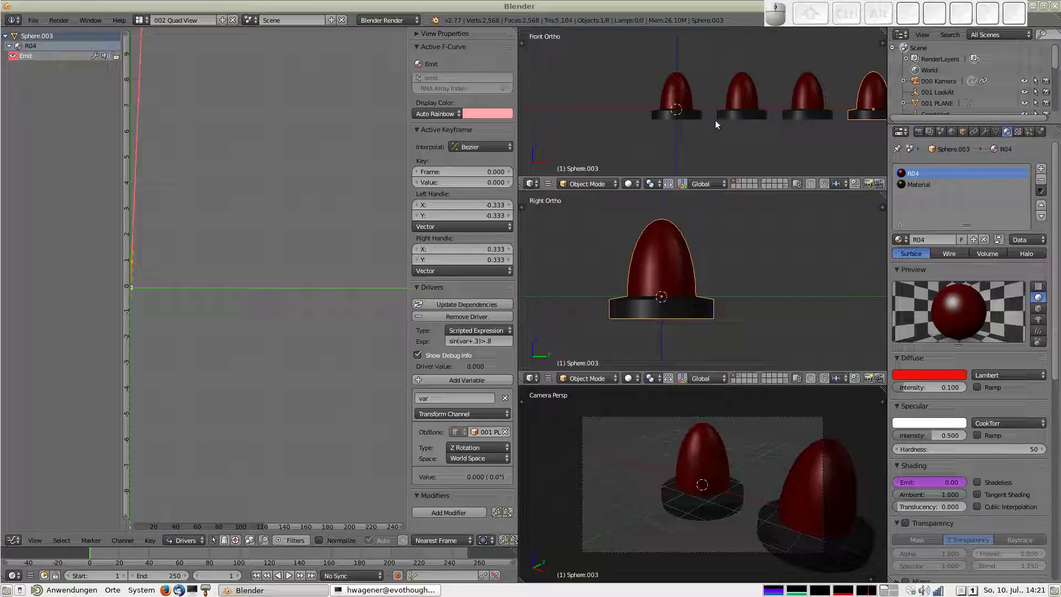
Turn the view toward the row of pawns and add an Emit driver for pawn R05
left_click_drag(818, 101, 877, 97)
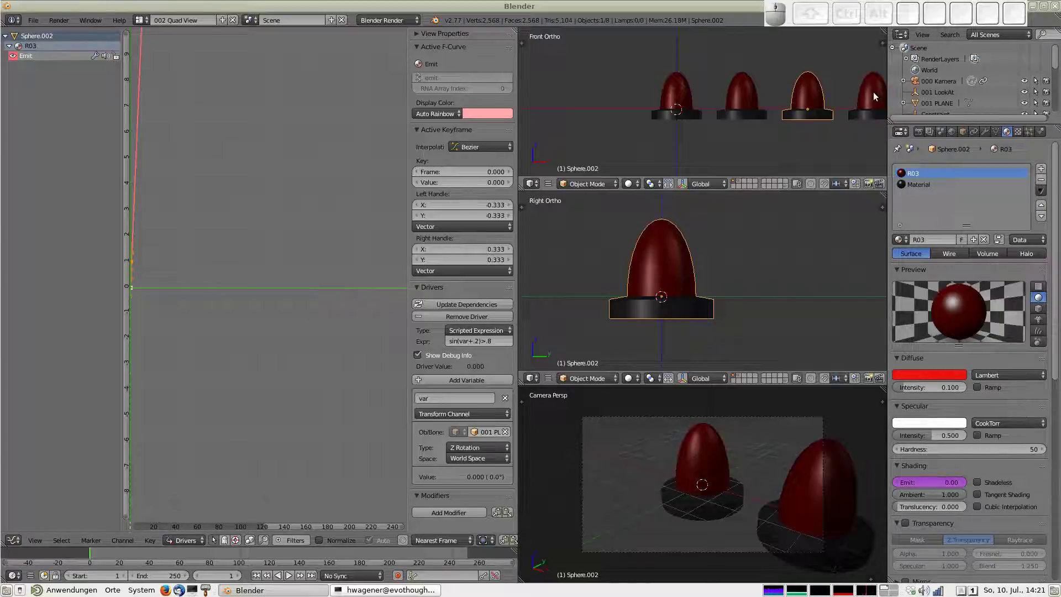
right_click(877, 97)
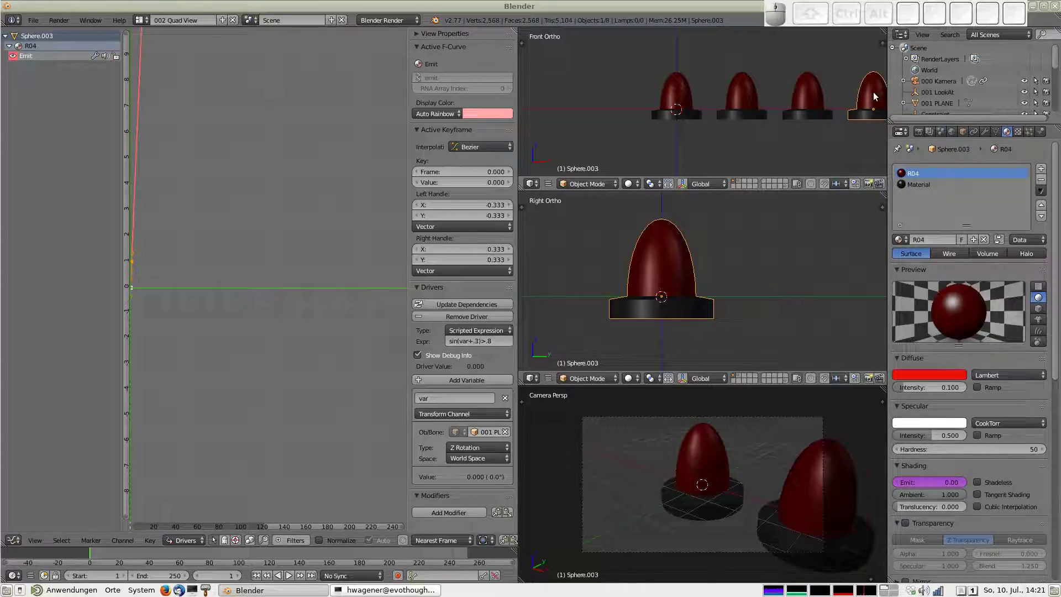
left_click_drag(842, 152, 827, 134)
left_click_drag(821, 125, 733, 74)
left_click_drag(732, 73, 746, 115)
left_click_drag(11, 46, 40, 58)
left_click(48, 59)
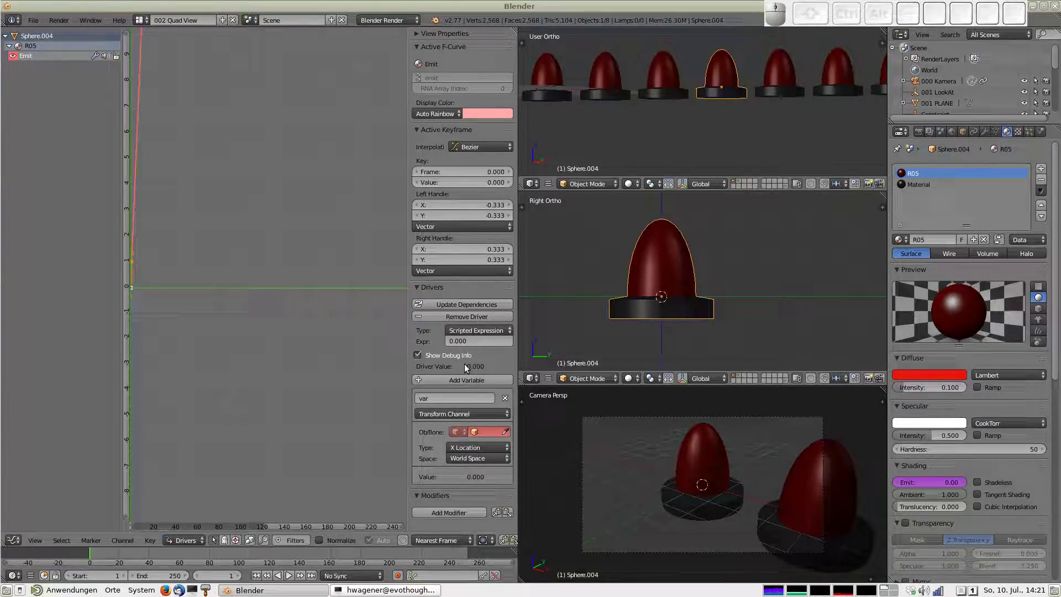
Write R05's driver expression as sin(var+.4)>.8
left_click(473, 347)
key("v")
key("a")
key("r")
key("BackSpace")
key("BackSpace")
key("BackSpace")
key("s")
key("i")
key("n")
key("8")
key("v")
key("a")
key("r")
key(".")
key("4")
key("9")
key("shift+,")
key(".")
key("8")
key("Return")
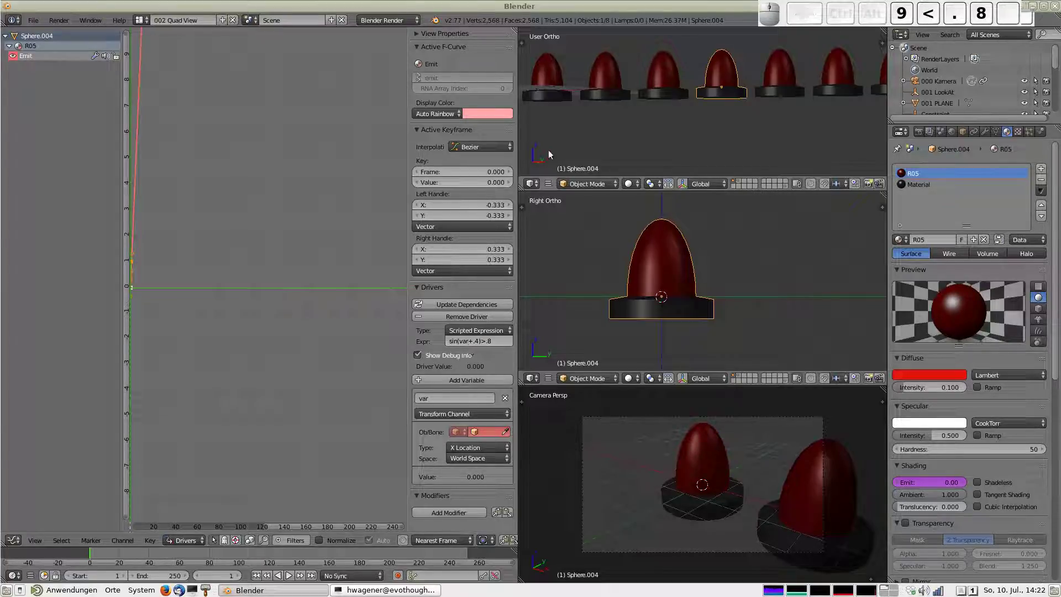
Point R05's driver variable at 001 PLANE's Z rotation and select pawn R06
left_click_drag(664, 73, 717, 67)
middle_click(718, 66)
left_click(474, 440)
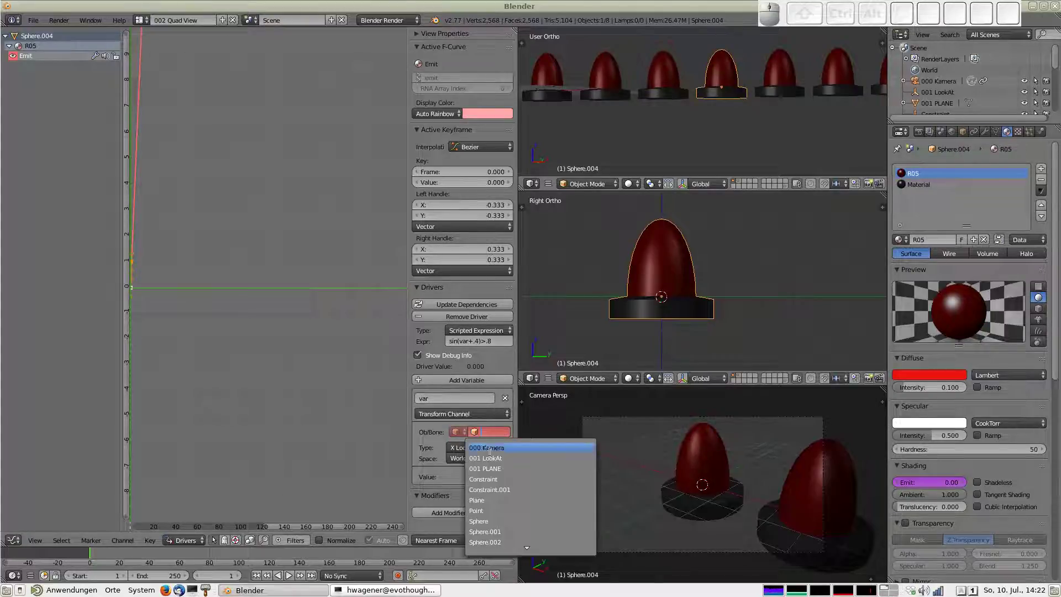
left_click(497, 470)
left_click(469, 452)
left_click(469, 373)
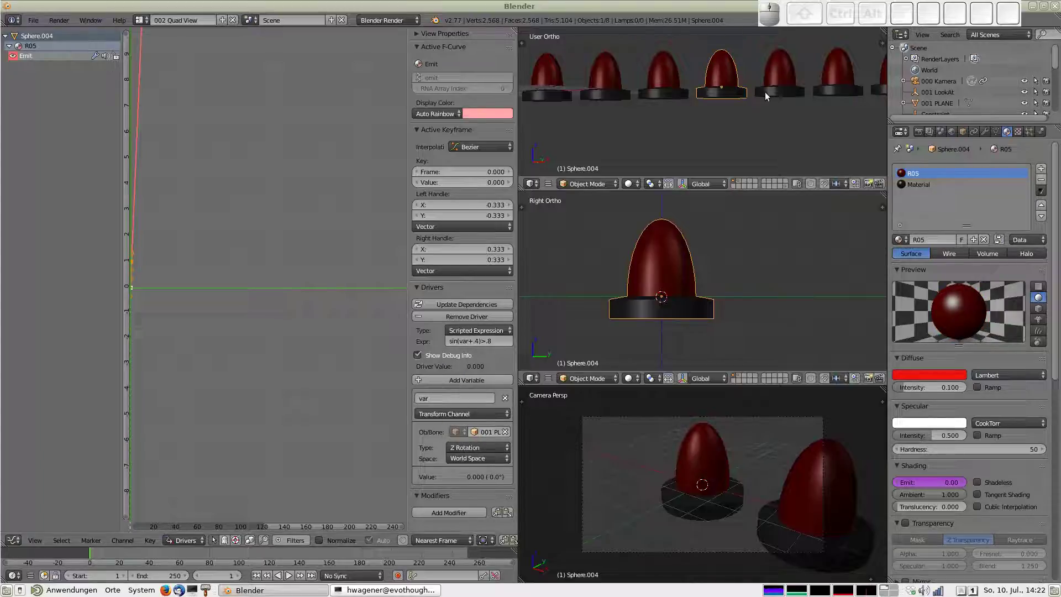
middle_click(791, 82)
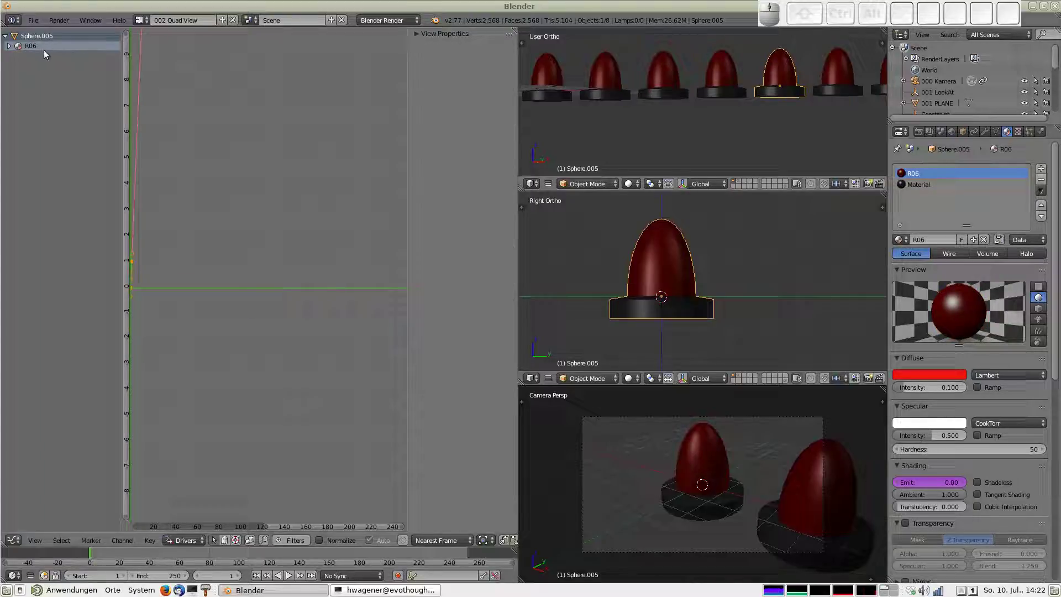
Add an Emit driver to pawn R06 with expression sin(var+.5)>.8
left_click(11, 49)
left_click_drag(48, 59, 287, 176)
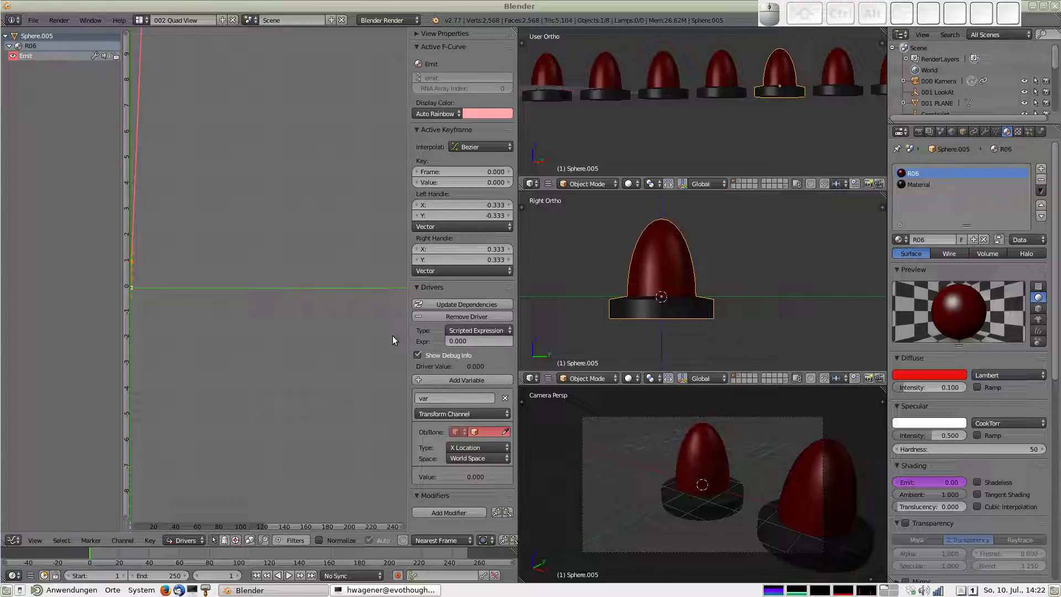
left_click(488, 346)
key("s")
key("i")
key("n")
key("shift+8")
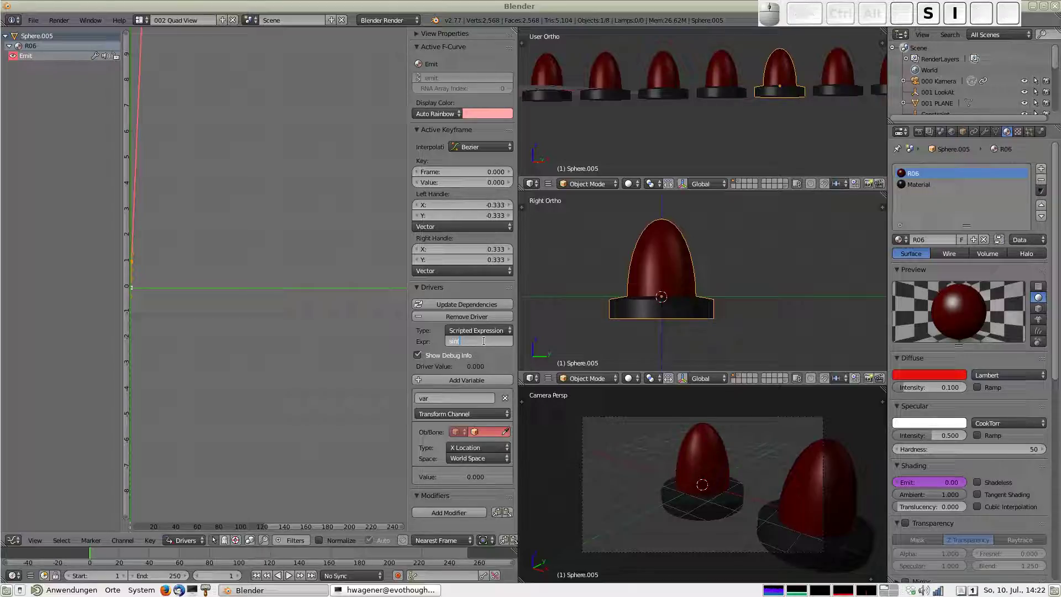
key("v")
key("a")
key("r")
key(".")
key("5")
key("9")
key("shift+,")
key(".")
key("8")
key("Return")
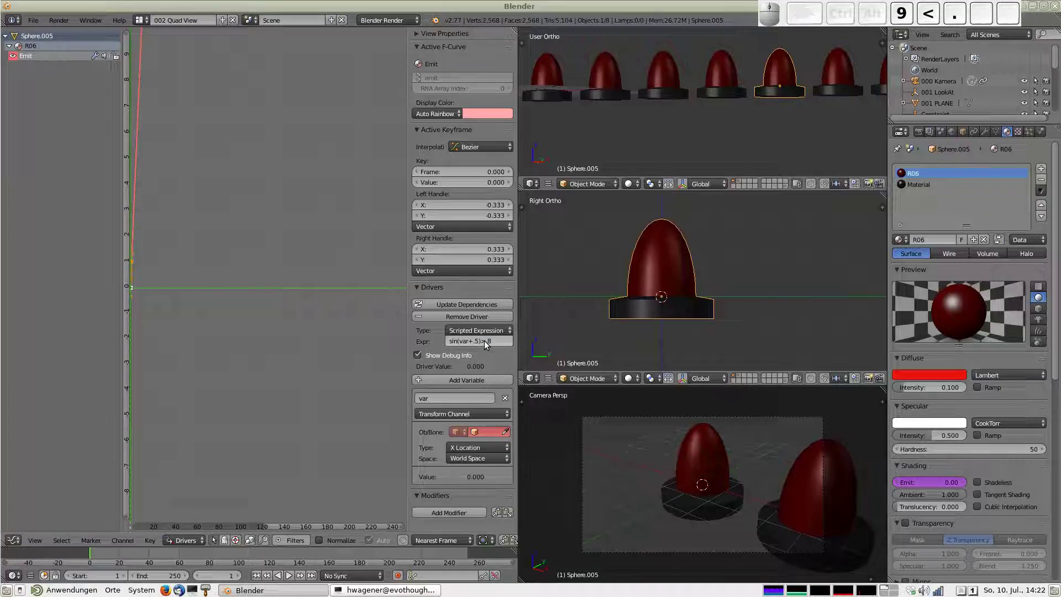
left_click(831, 70)
Select pawn R07 and add an Emit driver with expression sin(var+.6)>.8
left_click(13, 52)
left_click(45, 59)
left_click(470, 343)
key("s")
key("i")
key("n")
key("shift+8")
key("c")
key("BackSpace")
key("v")
key("a")
key("r")
key(".")
key("6")
key("9")
key("shift+,")
key(".")
key("8")
key("Return")
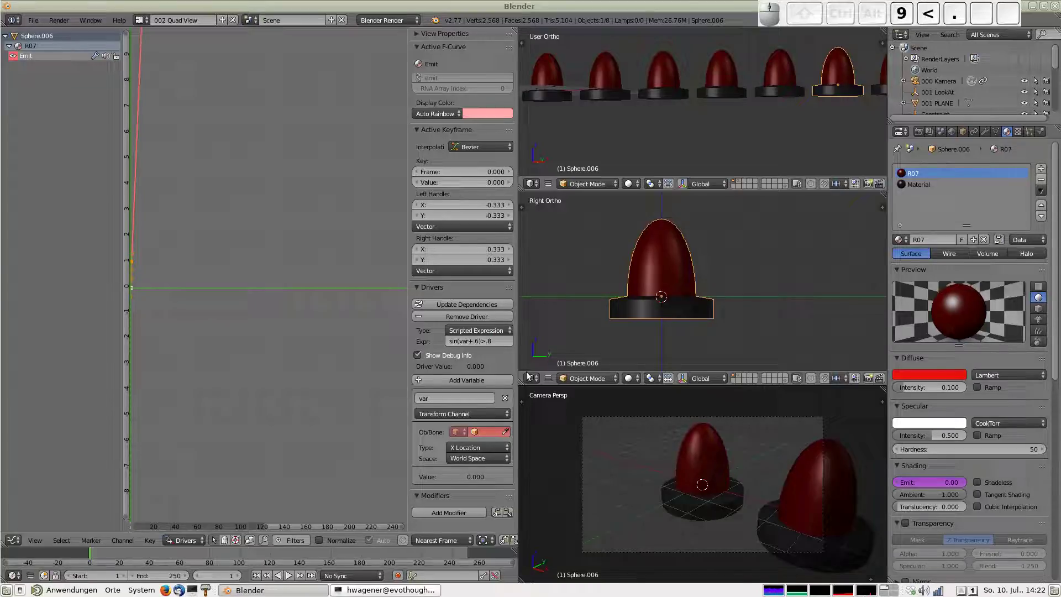
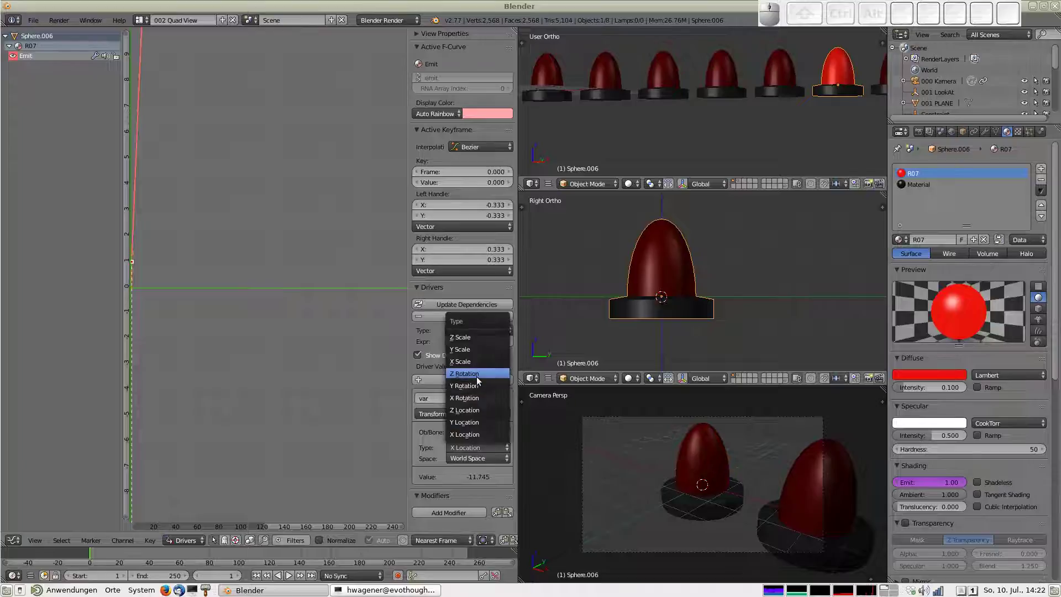
Point the driver variables at 001 PLANE's world-space Z Rotation, then reselect pawn R07
left_click(478, 381)
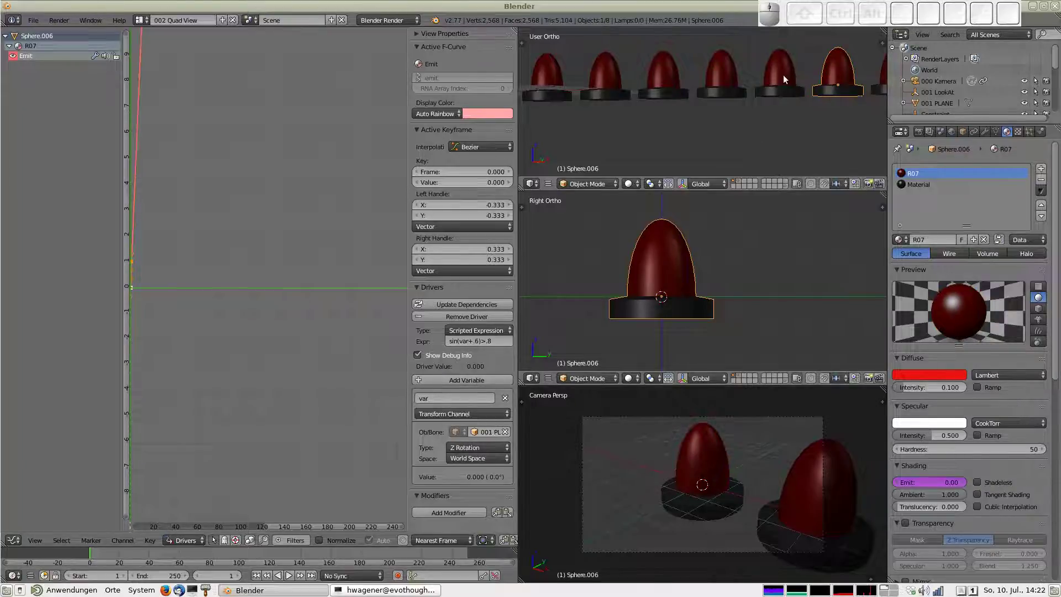
middle_click(788, 76)
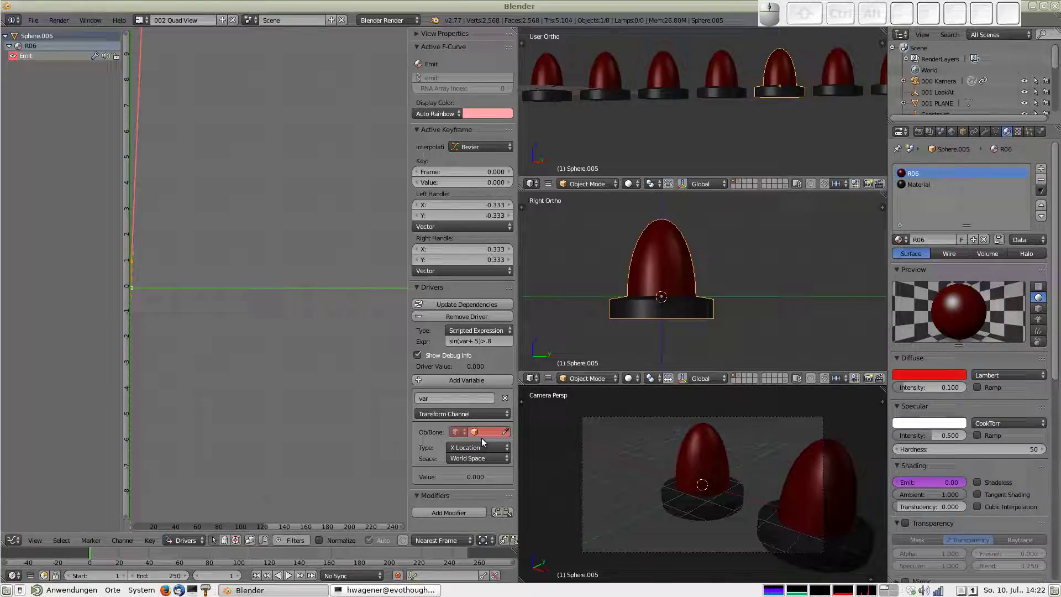
left_click(477, 439)
left_click(501, 474)
left_click(474, 453)
left_click(481, 374)
scroll("down", 3)
right_click(809, 89)
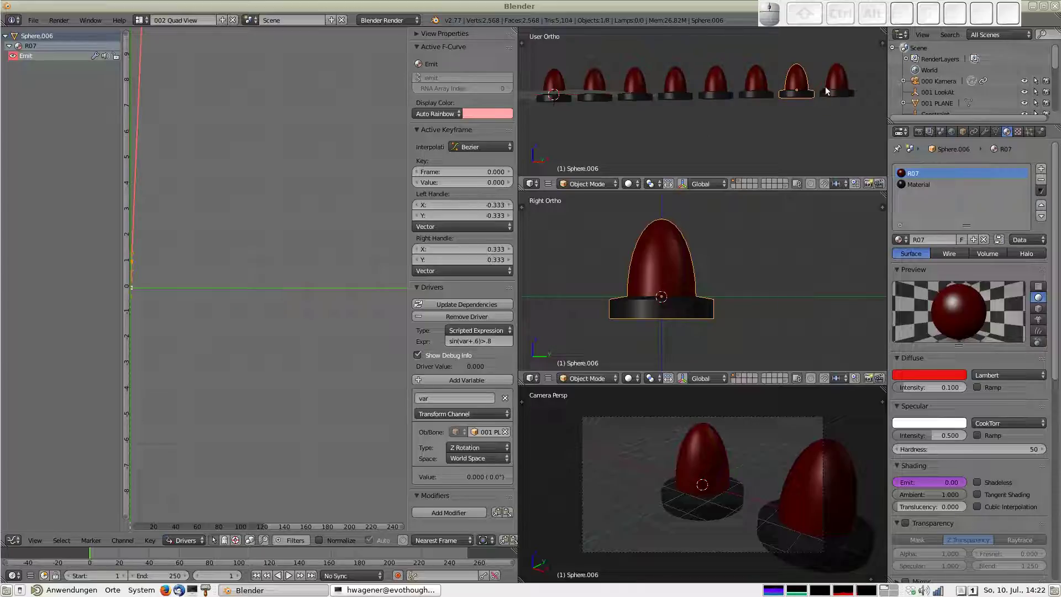
Select pawn R08 and add an Emit driver with expression sin(var+.7)>.8
right_click(845, 86)
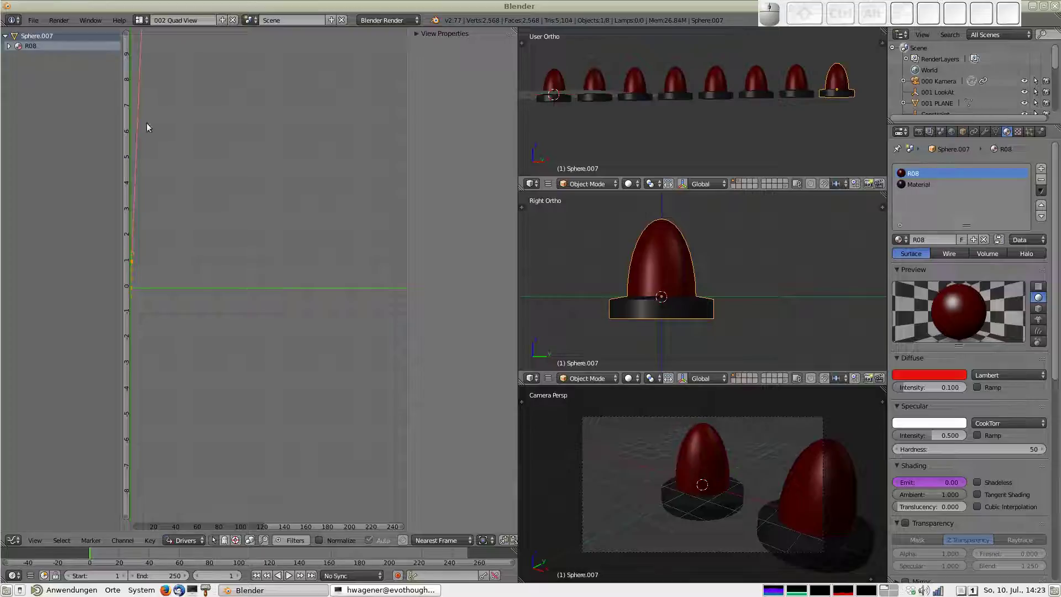
left_click(15, 48)
left_click(36, 63)
left_click(466, 344)
key("v")
key("a")
key("r")
key("BackSpace")
key("BackSpace")
key("BackSpace")
key("s")
key("i")
key("n")
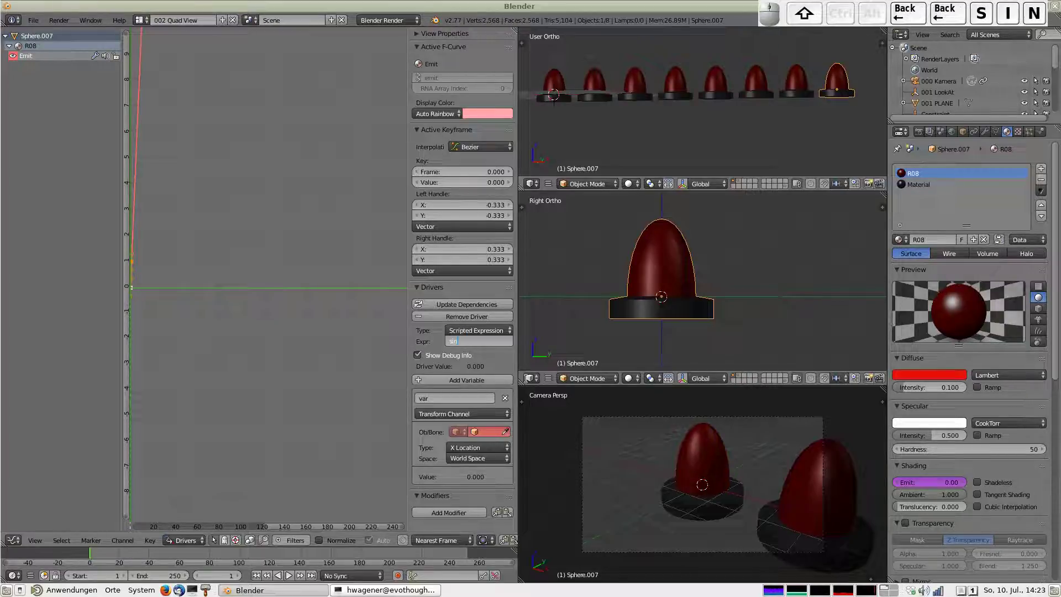
key("shift+8")
key("v")
key("a")
key("r")
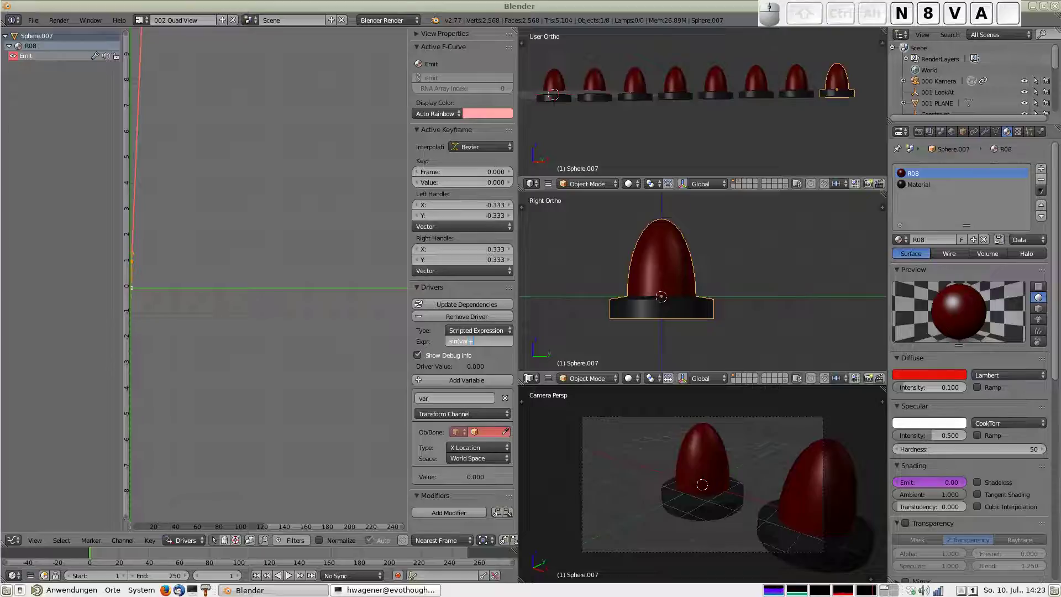
key(".")
key("7")
key("9")
key("shift+,")
key(".")
key("8")
key("Return")
Set R08's driver variable to read 001 PLANE's Z Rotation
left_click(481, 434)
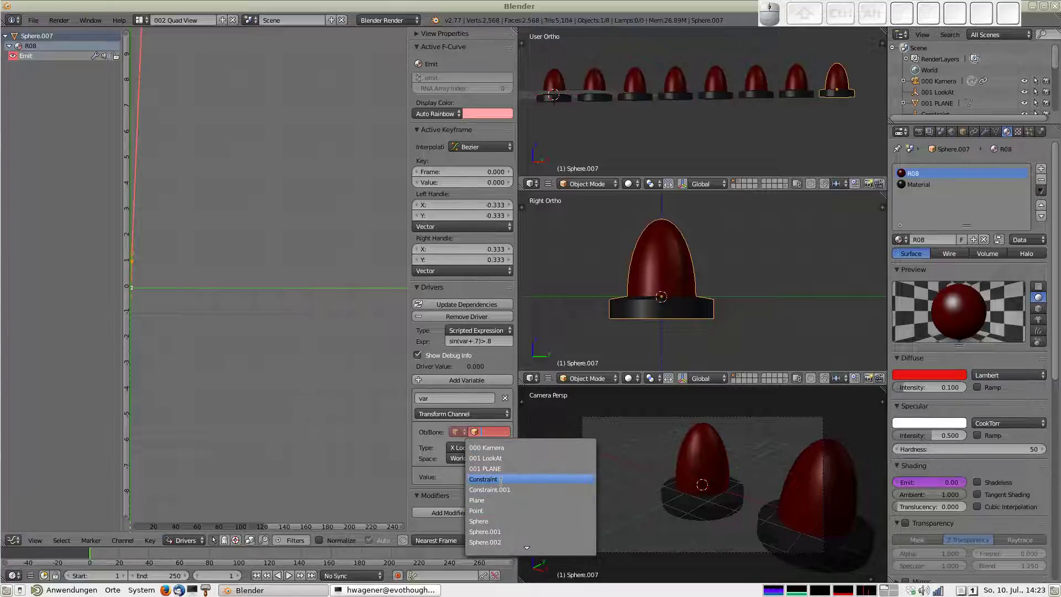
left_click(512, 469)
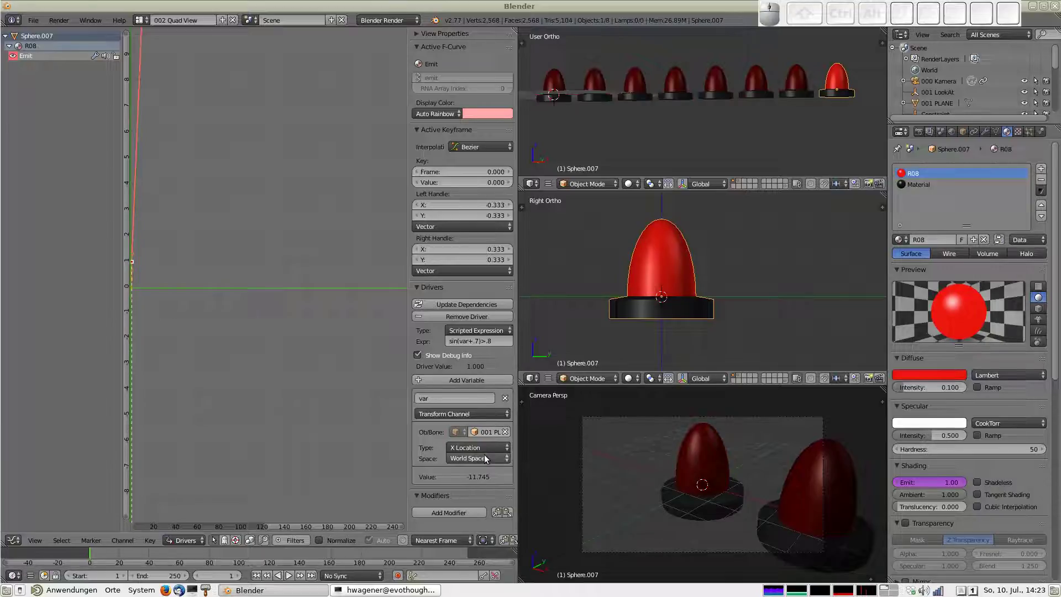
left_click(481, 455)
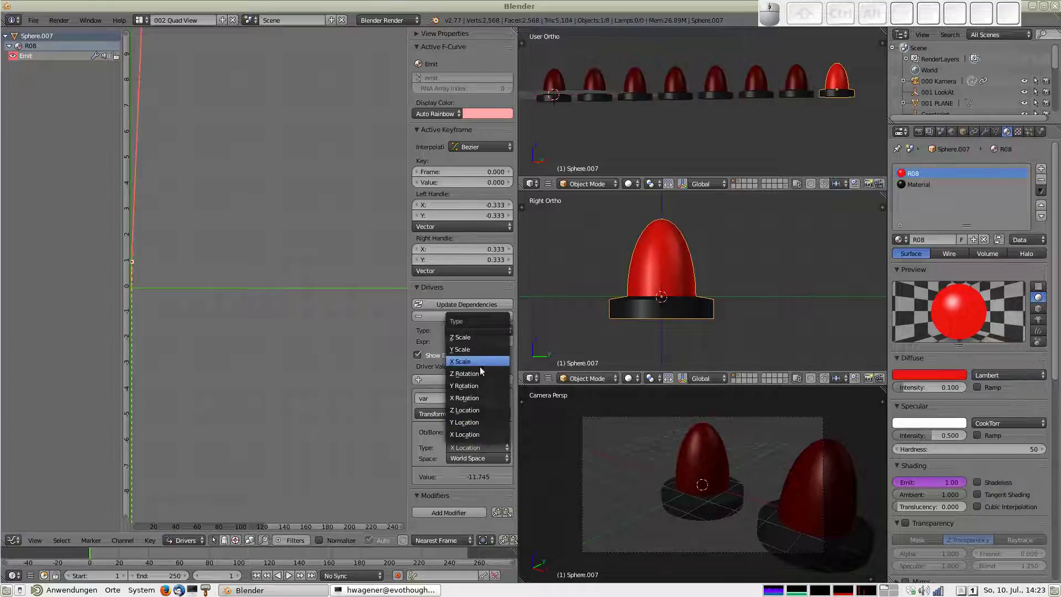
left_click(474, 378)
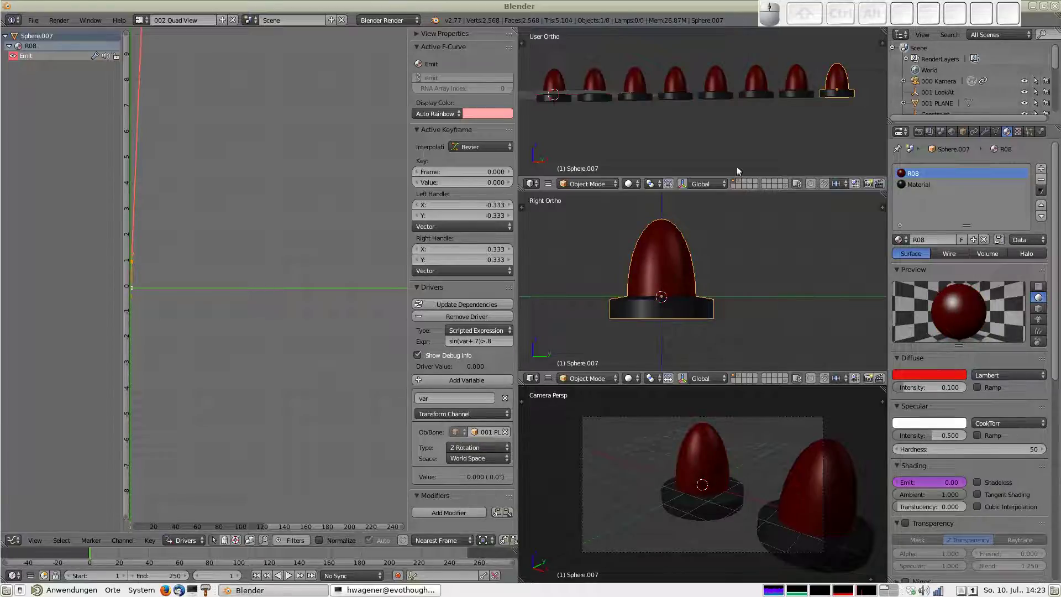
Switch the Graph Editor area to a 3D View and orbit over the row of pawns
scroll("down", 3)
middle_click(675, 117)
left_click(24, 540)
left_click(36, 530)
scroll("down", 3)
left_click_drag(378, 302, 309, 286)
Play the animation to watch the pawns light up, then reveal layer 2's objects alongside
key("shift+alt+a")
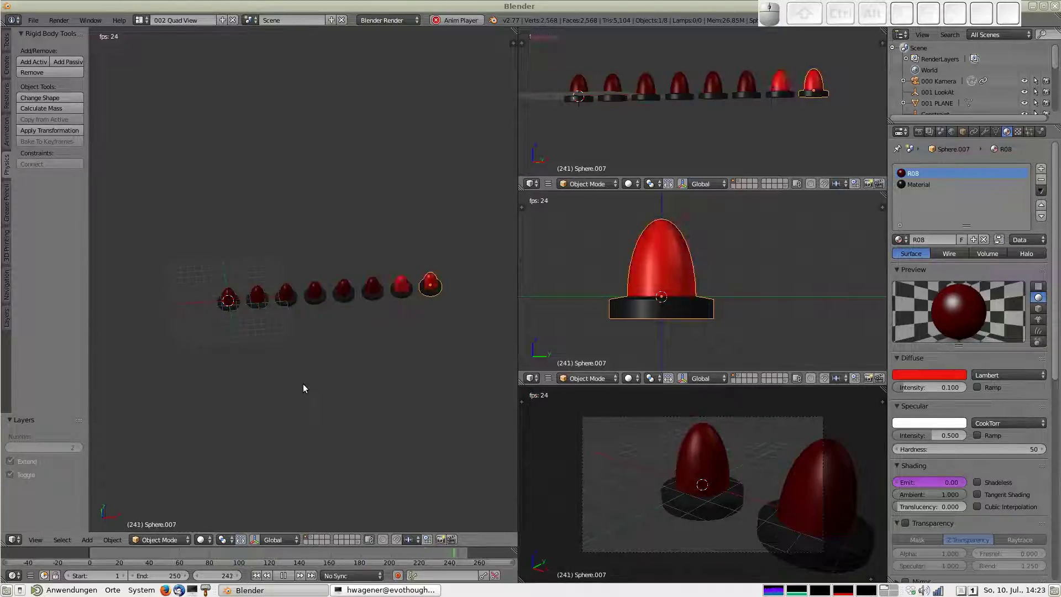
key("Escape")
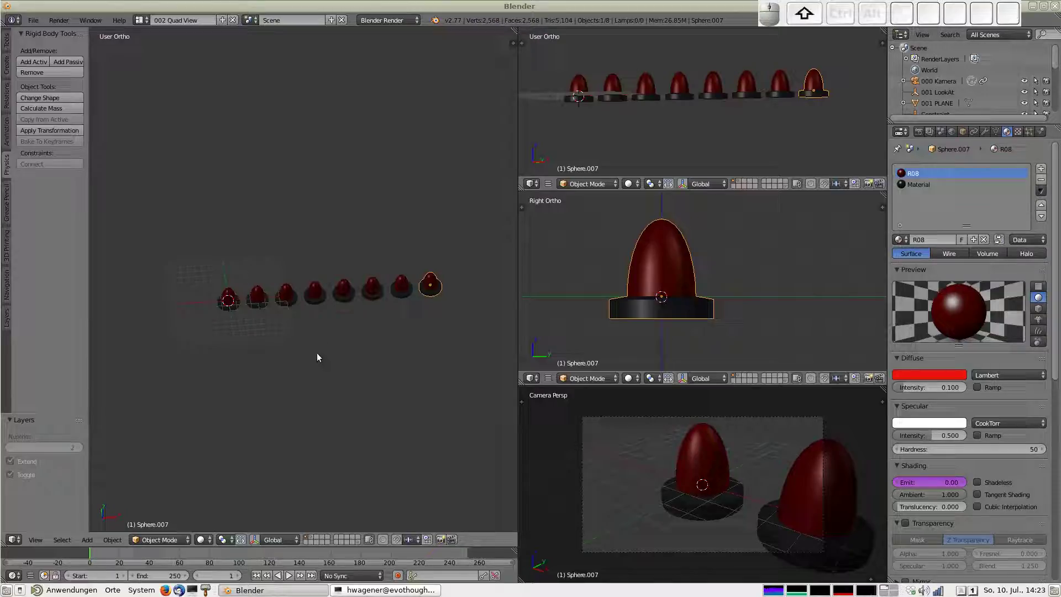
key("shift+2")
key("shift+alt+a")
key("Escape")
left_click_drag(185, 410, 177, 349)
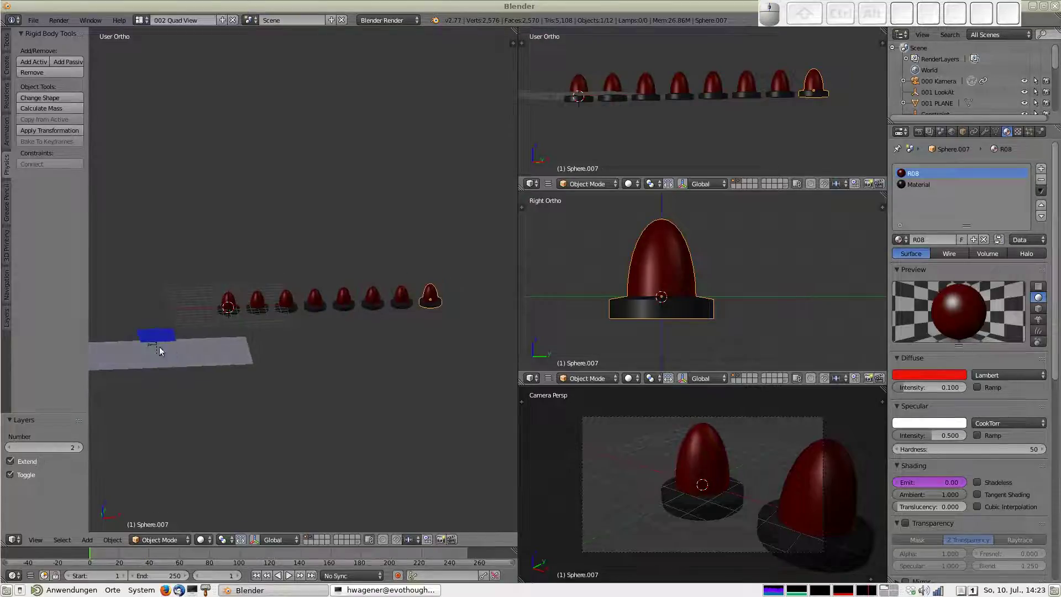
Select the motor constraint object and rename it '001 MoTR' in its physics settings
right_click(155, 347)
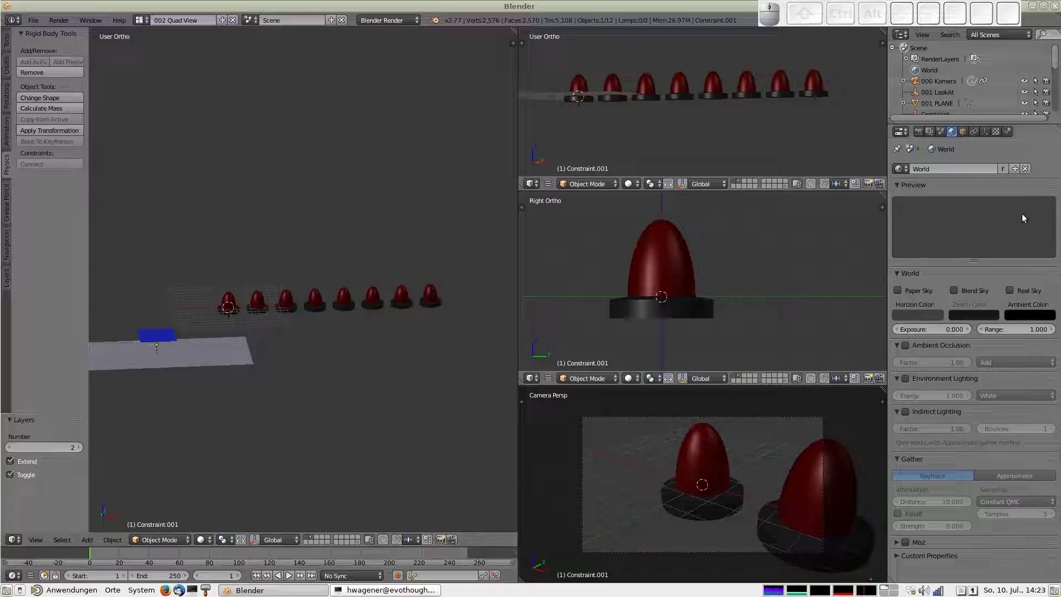
left_click(1013, 136)
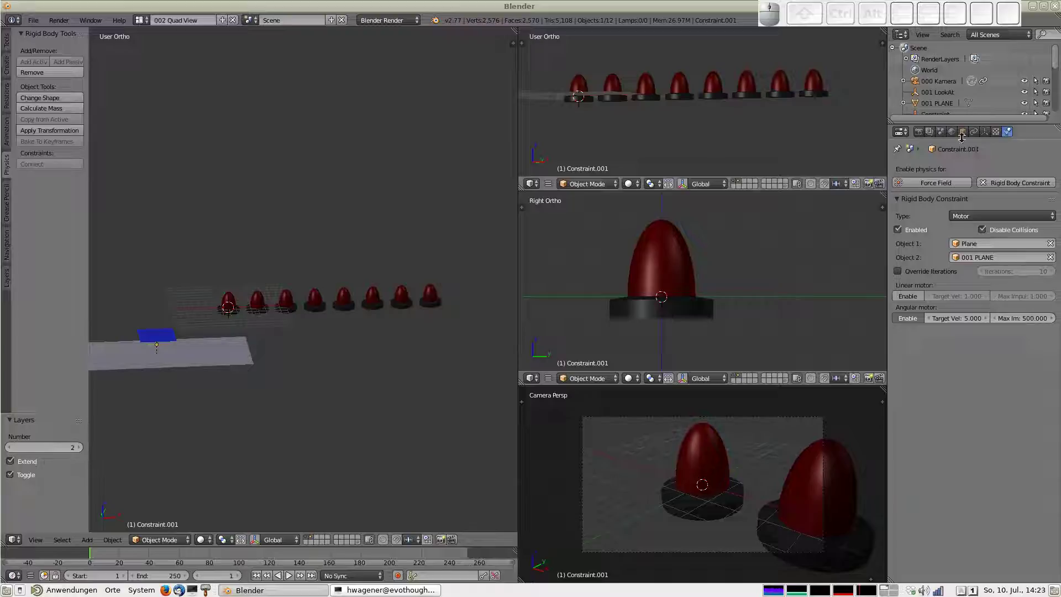
left_click_drag(965, 133, 946, 212)
left_click(953, 177)
key("0")
key("0")
key("1")
key("space")
key("shift+m")
key("o")
key("shift+t")
key("shift+r")
key("Return")
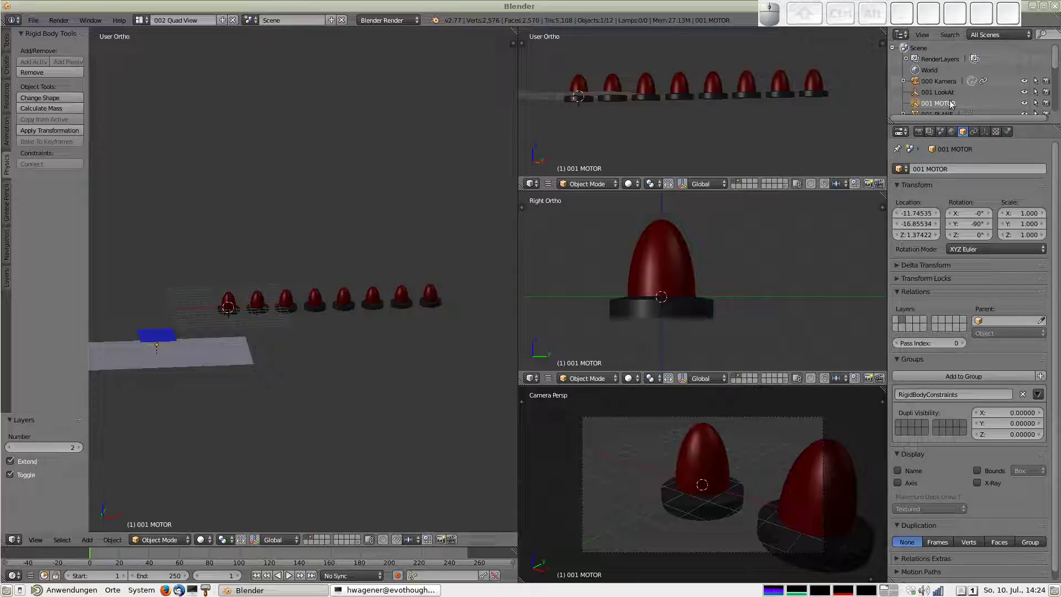
Set the motor's Angular Target Velocity to 8 and play the animation to test it
left_click(947, 106)
middle_click(981, 413)
left_click(1011, 131)
left_click(962, 323)
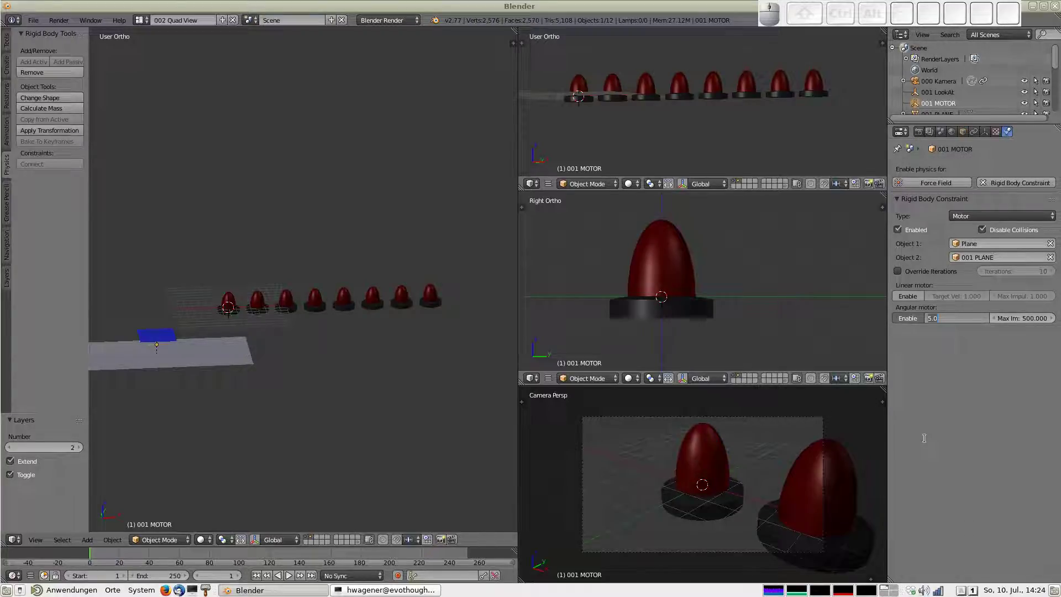
key("8")
key("Return")
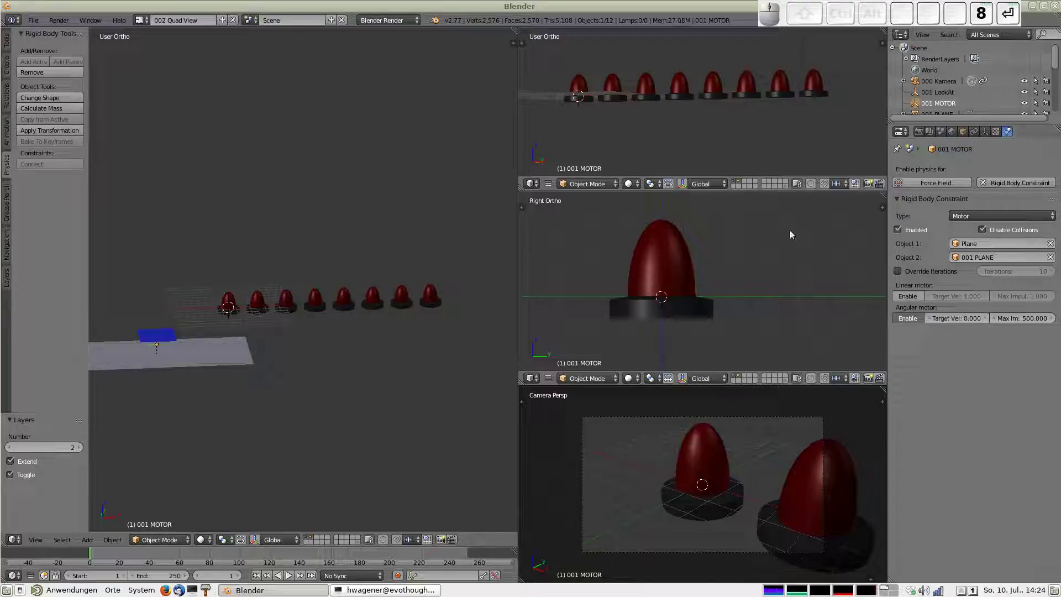
key("alt+a")
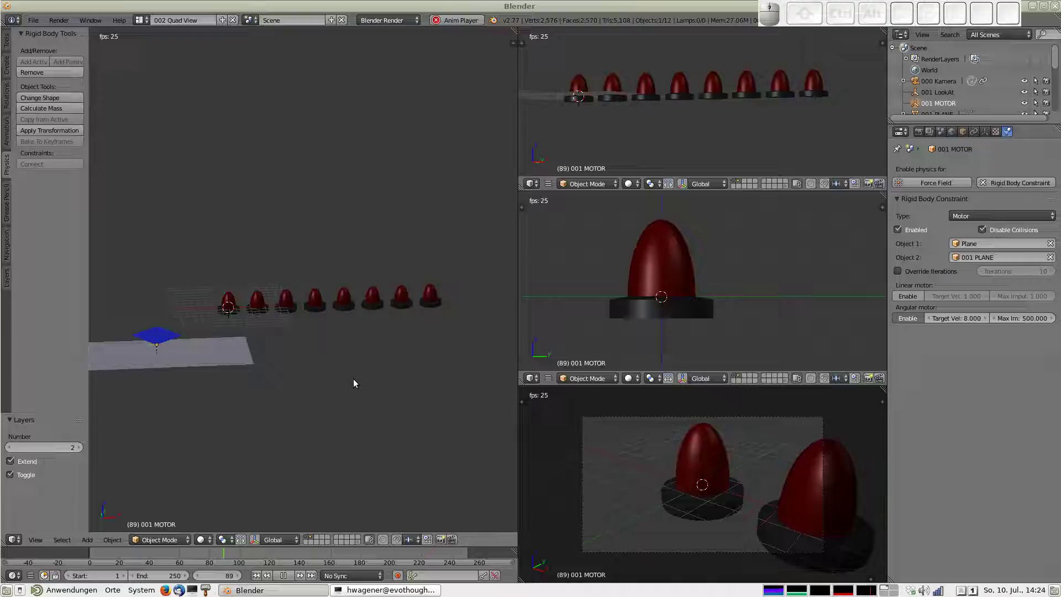
key("Escape")
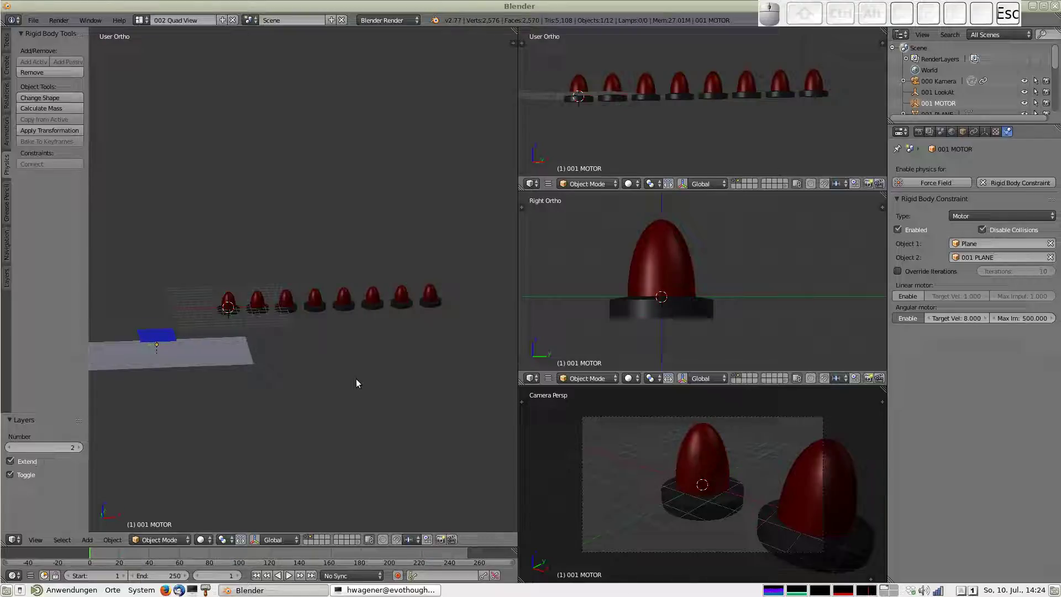
Keyframe Angular Target Velocity 0 at frame 1 and 8 at frame 100
left_click(965, 322)
key("0")
key("Return")
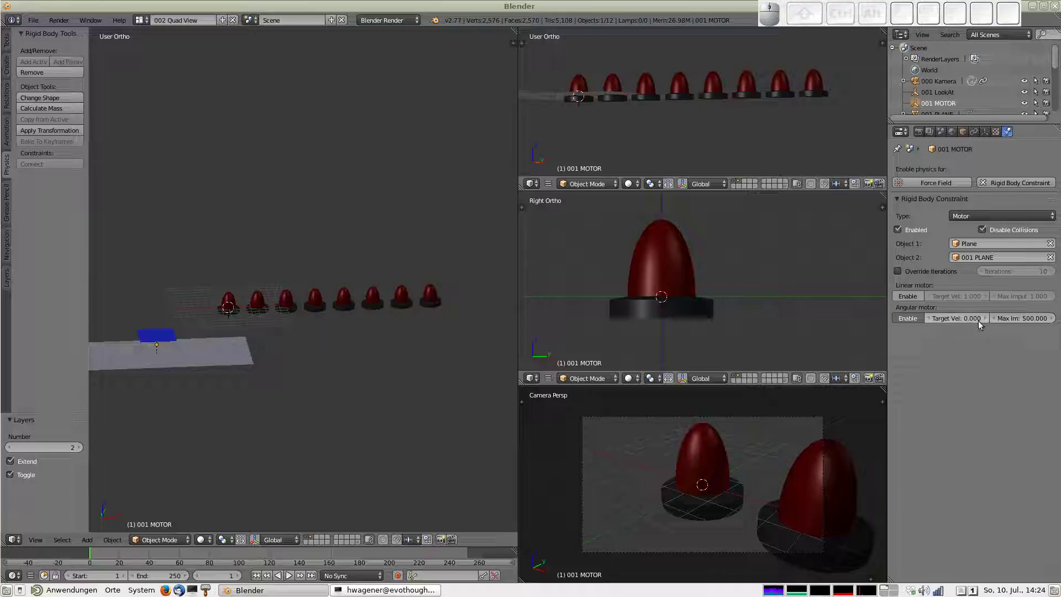
key("i")
left_click(225, 581)
left_click(219, 576)
key("1")
key("0")
key("0")
key("Return")
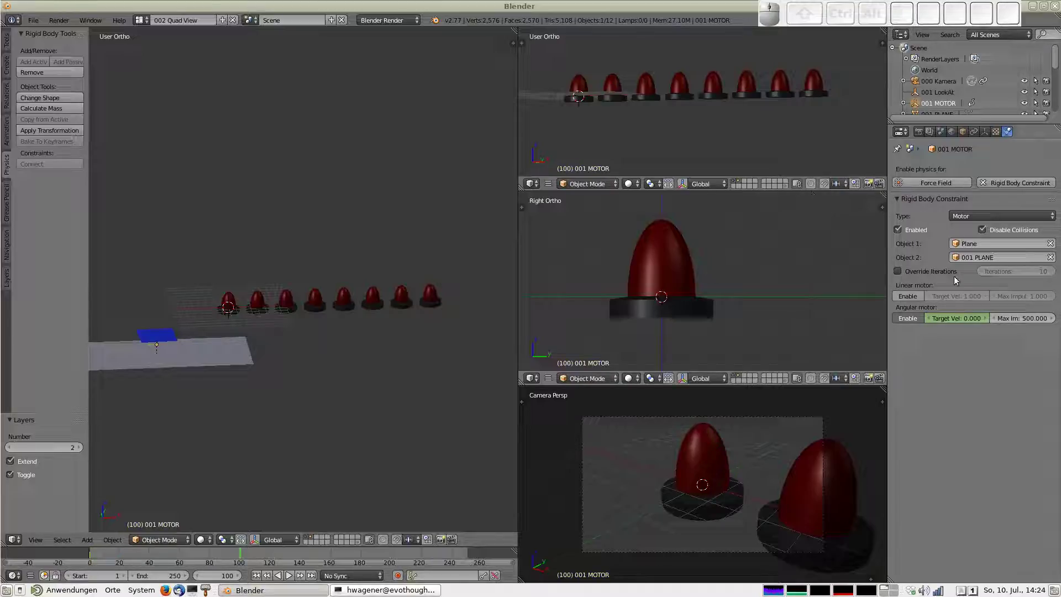
left_click(962, 322)
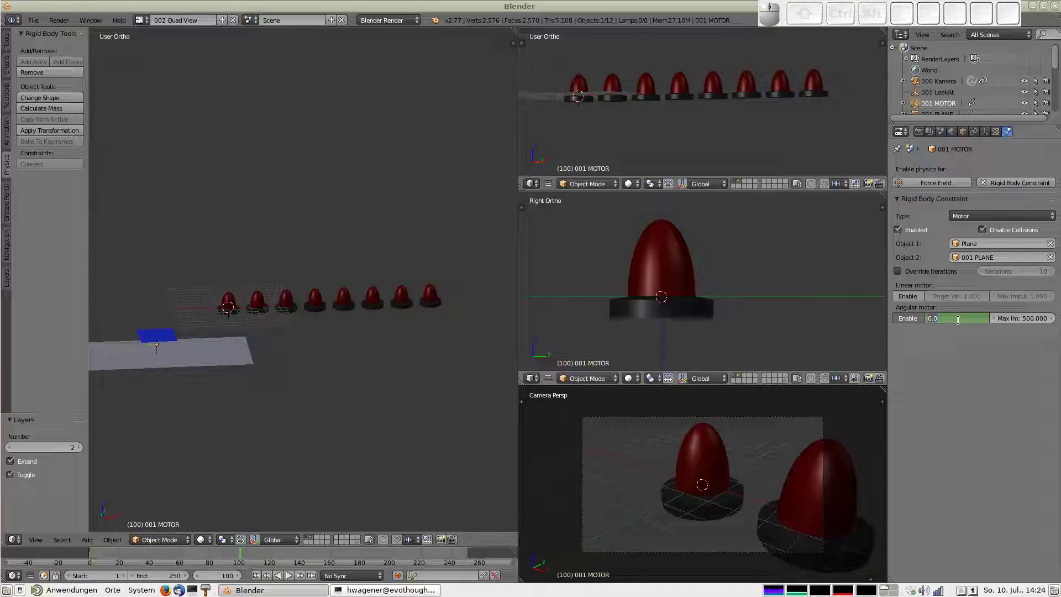
key("8")
key("Return")
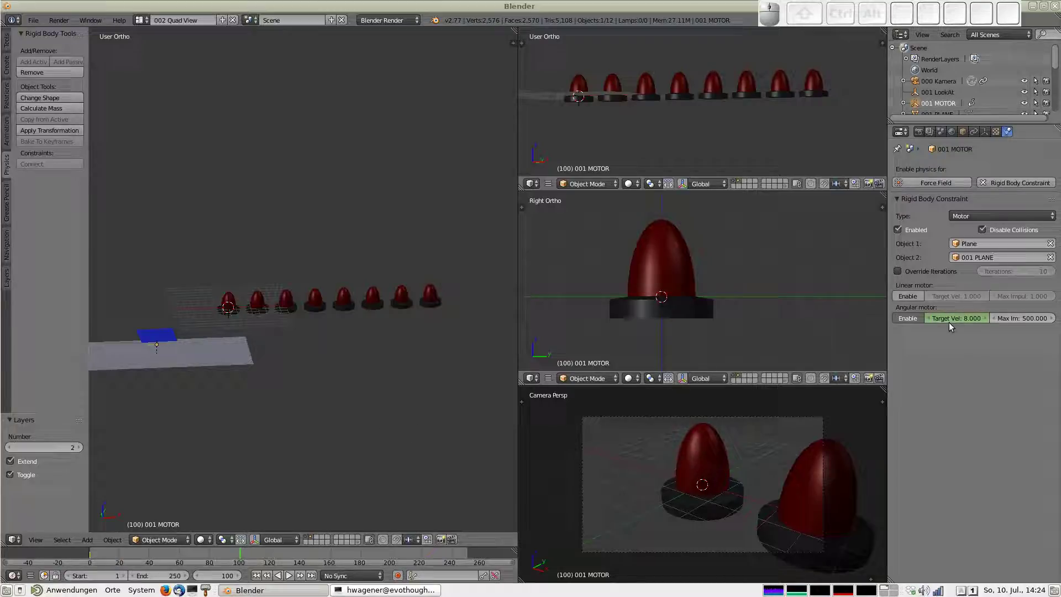
key("i")
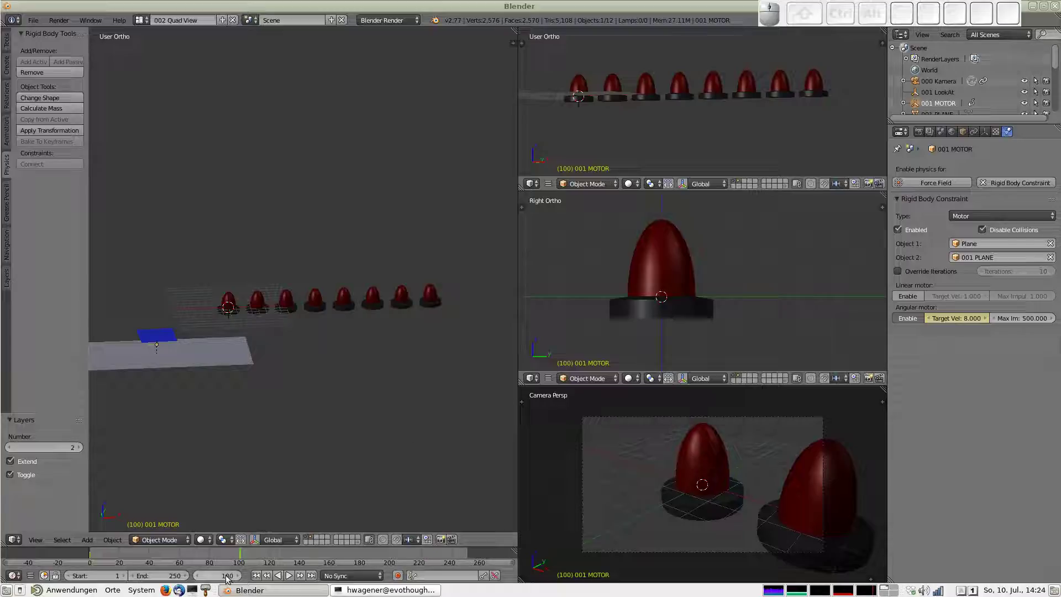
Keyframe velocity 4 at frame 250, return to frame 1 and play the animation
left_click(229, 576)
key("2")
key("5")
key("0")
key("Return")
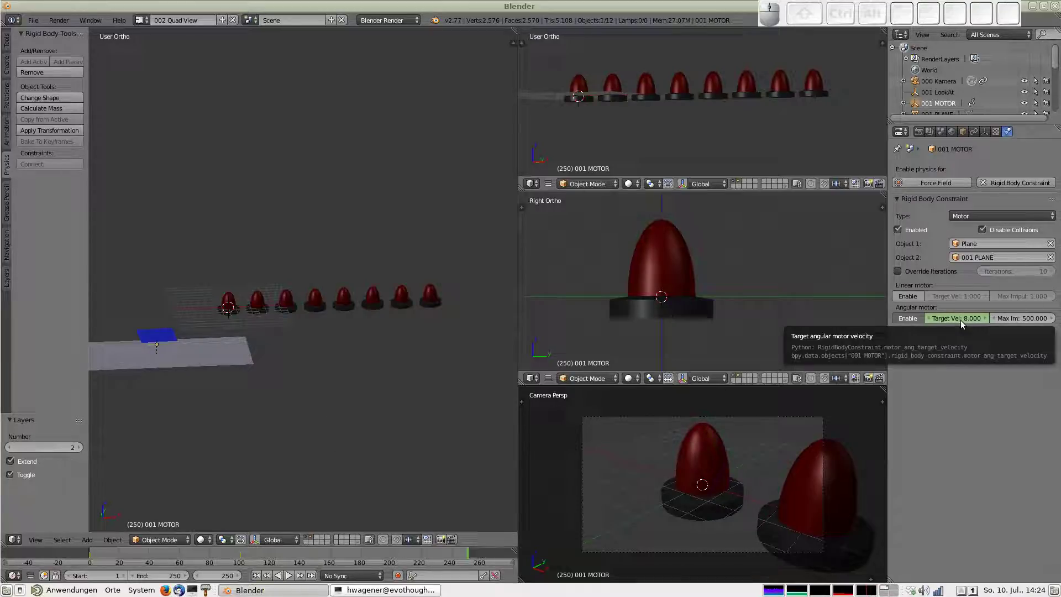
left_click(965, 323)
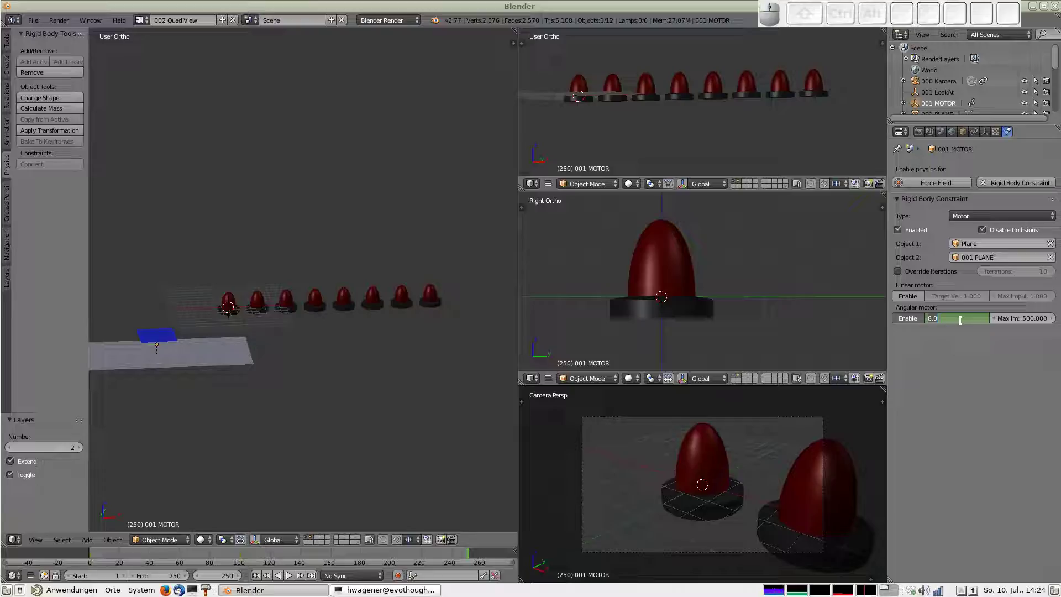
key("4")
key("Return")
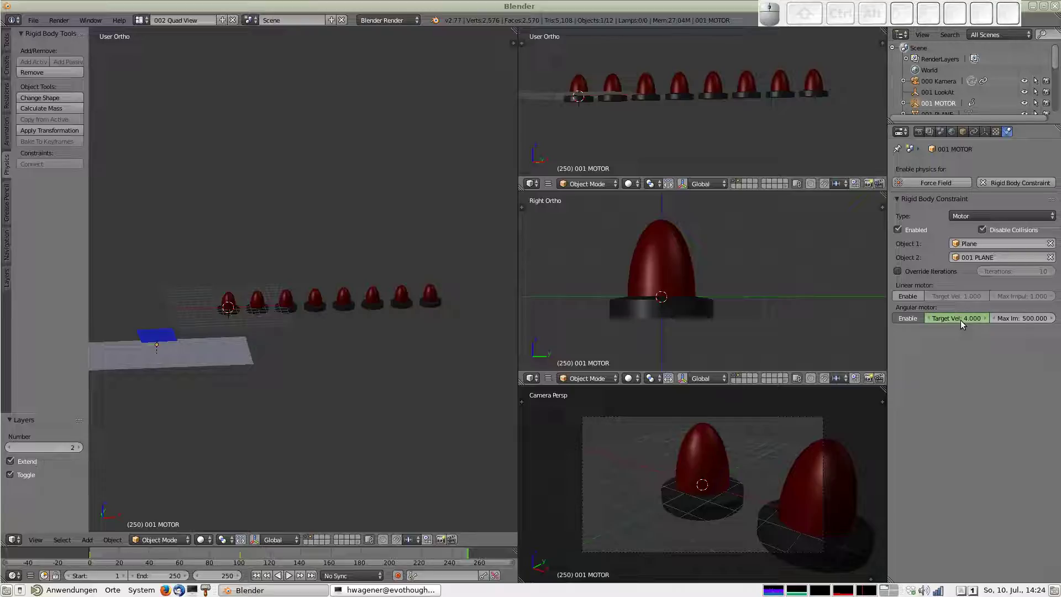
key("i")
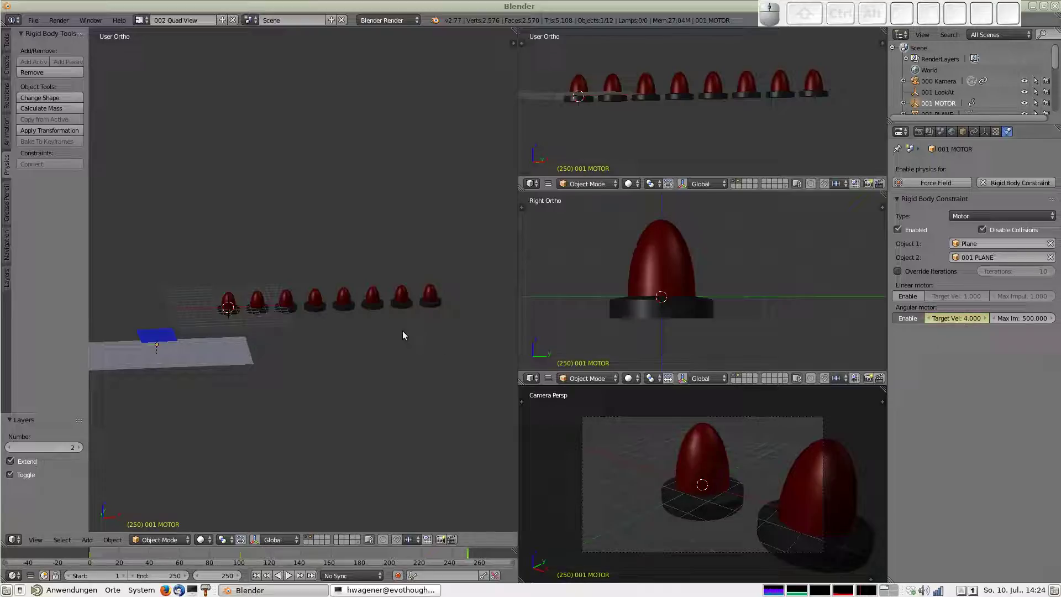
key("shift+Left")
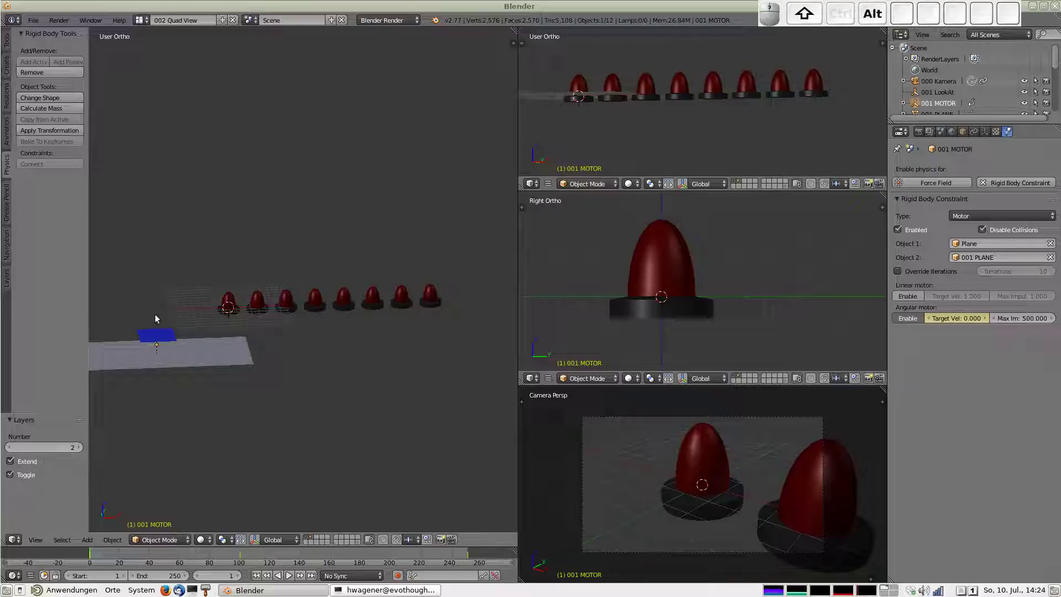
key("alt+a")
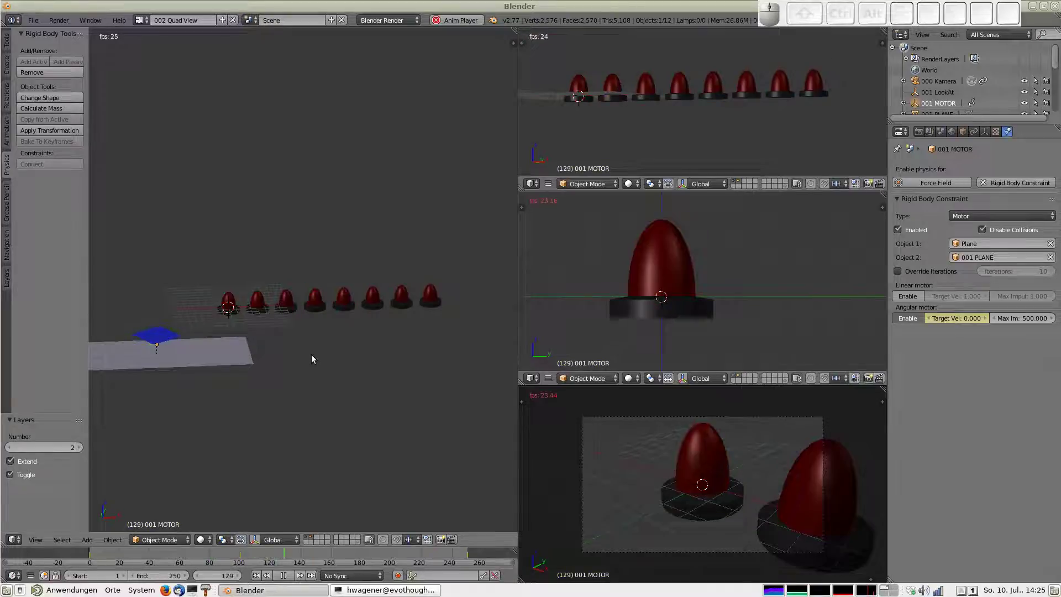
Stop playback and select all the pawns in the row from a top-down view
key("Escape")
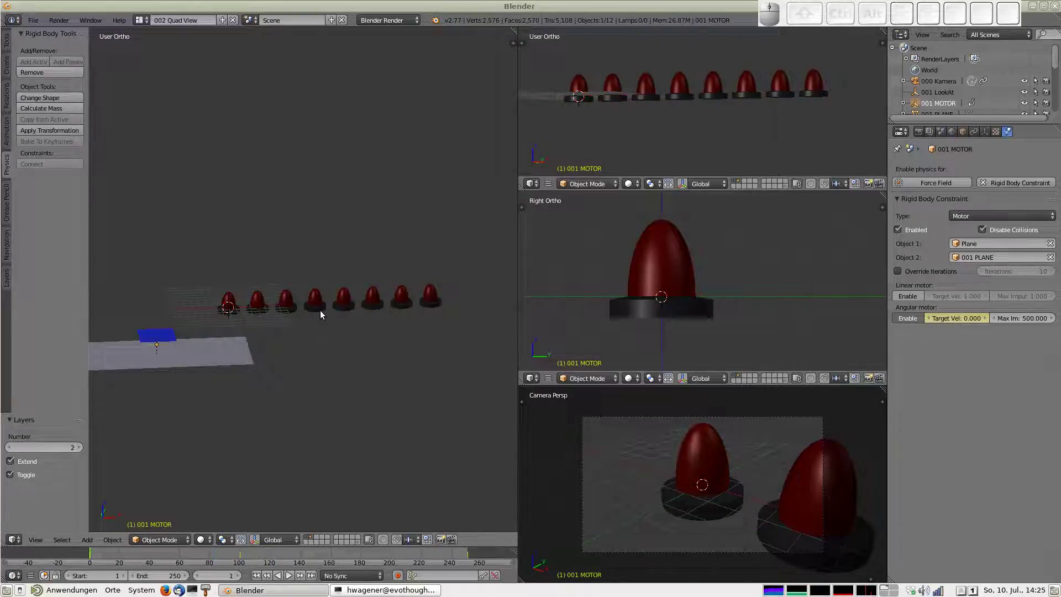
left_click_drag(423, 343, 364, 341)
right_click(235, 281)
right_click(273, 290)
left_click_drag(290, 289, 327, 294)
left_click_drag(361, 291, 380, 292)
left_click_drag(378, 292, 406, 294)
left_click_drag(437, 297, 460, 337)
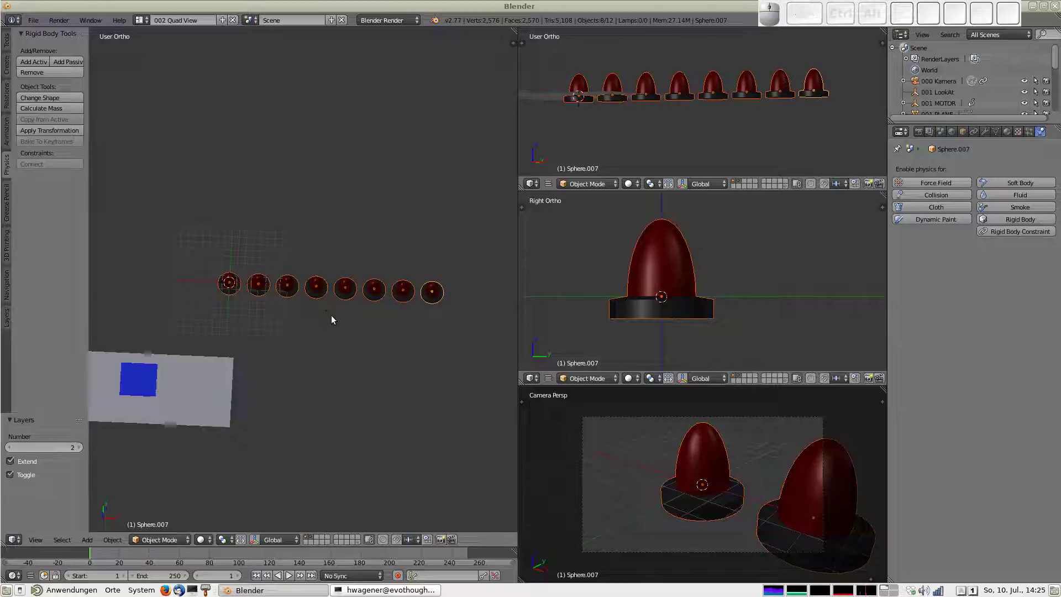
Duplicate the selected pawns with Shift+D and try a free rotation in top view, then cancel it
key("shift+d")
key("x")
key("0")
key("Return")
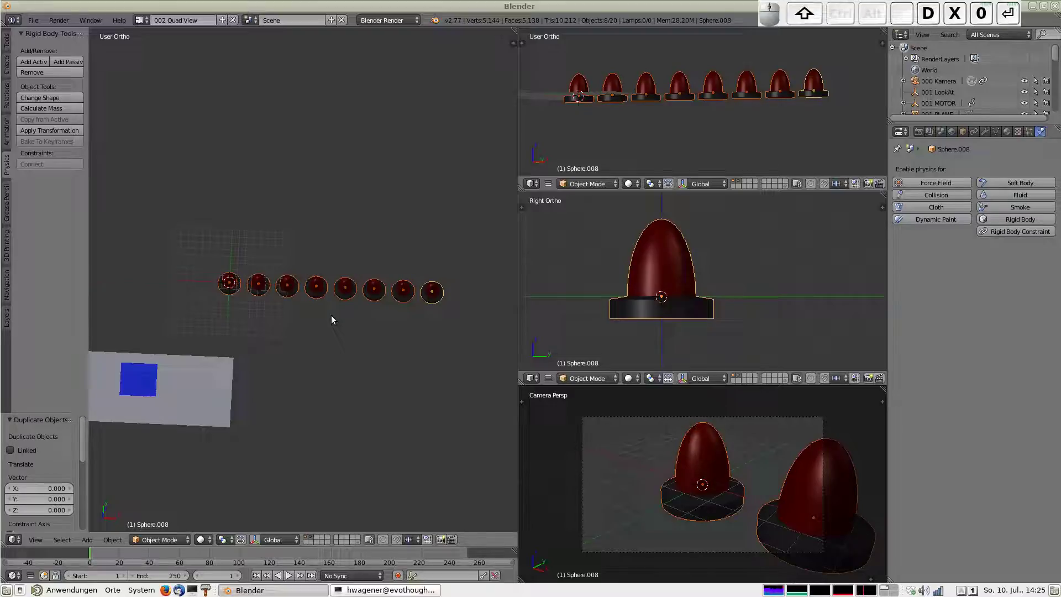
key("7")
key("r")
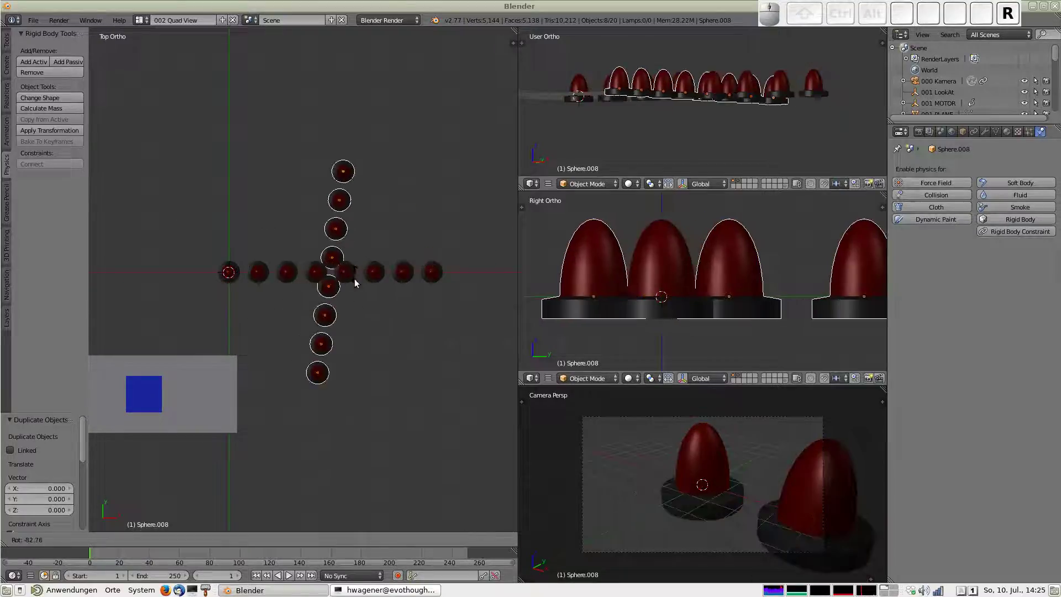
left_click_drag(368, 310, 329, 377)
left_click(228, 542)
left_click(250, 517)
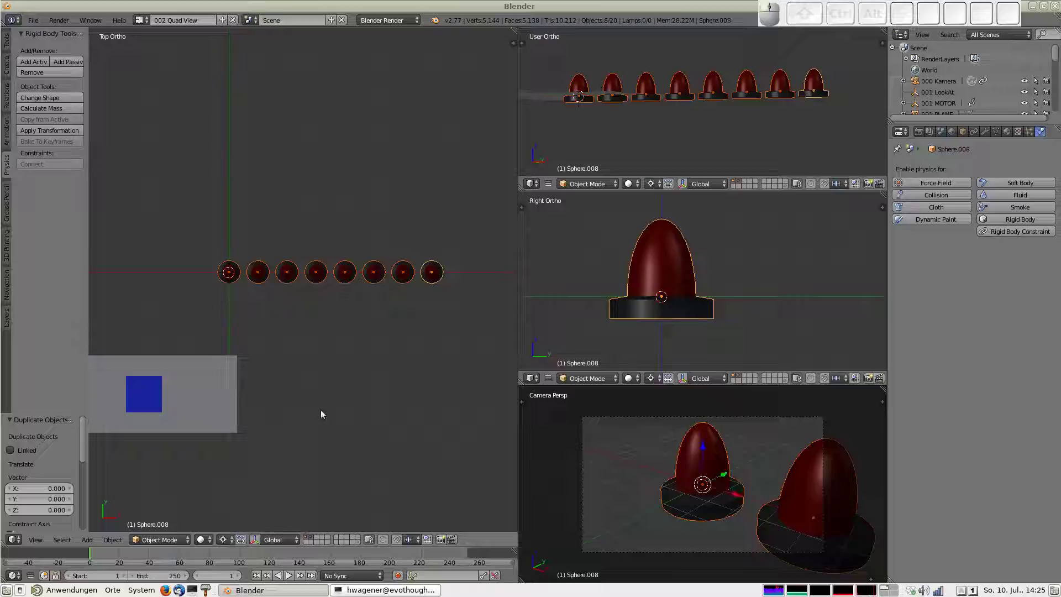
Rotate the copied row by -90 degrees so it runs perpendicular to the original
key("r")
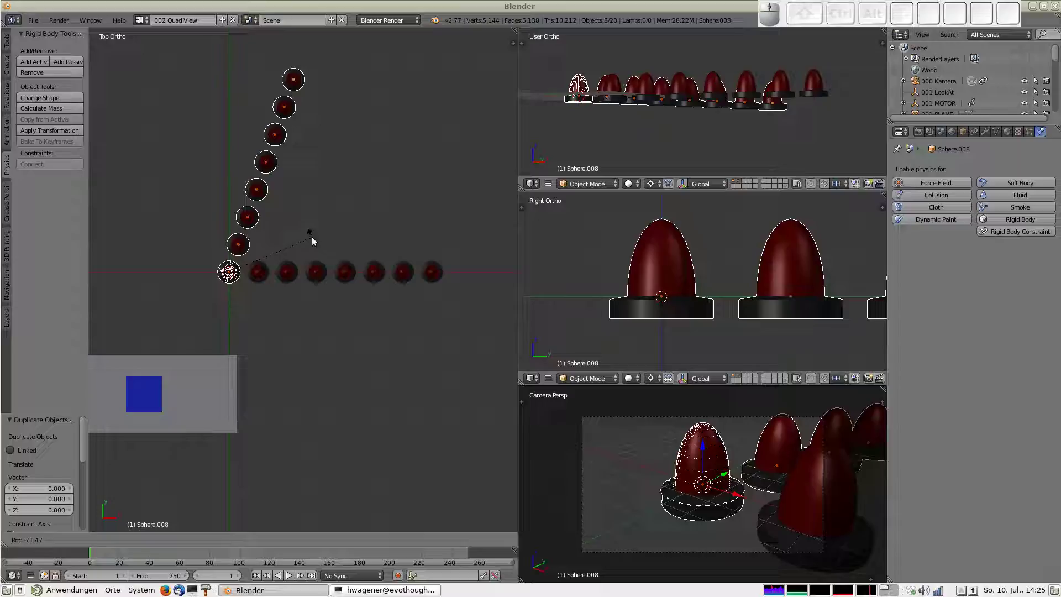
key("-")
key("9")
key("KP_0")
key("Return")
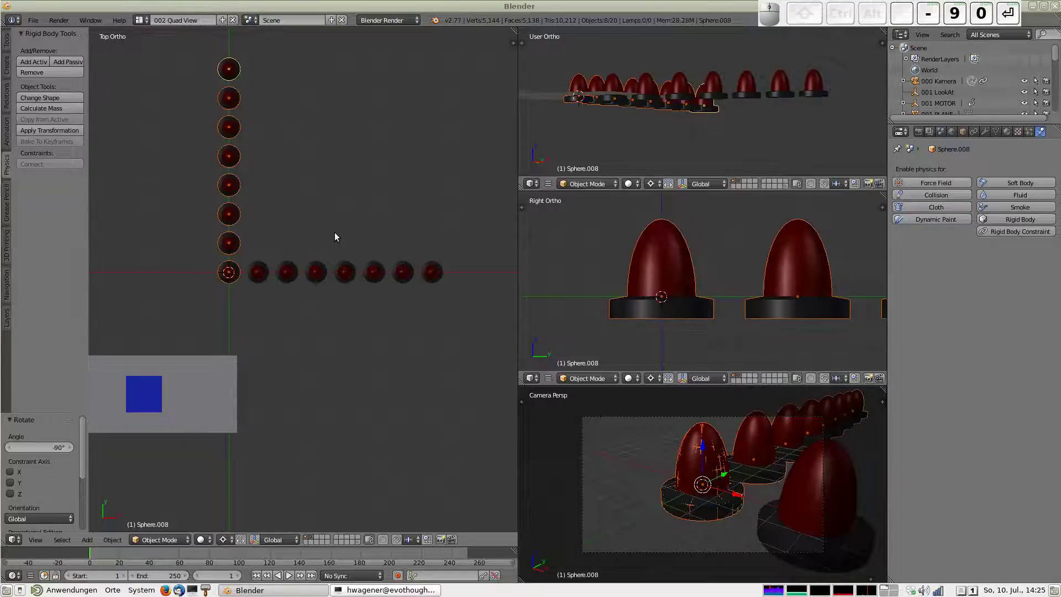
Move the copied row 4 units along Y, then play the animation and reset to frame 1
key("g")
key("y")
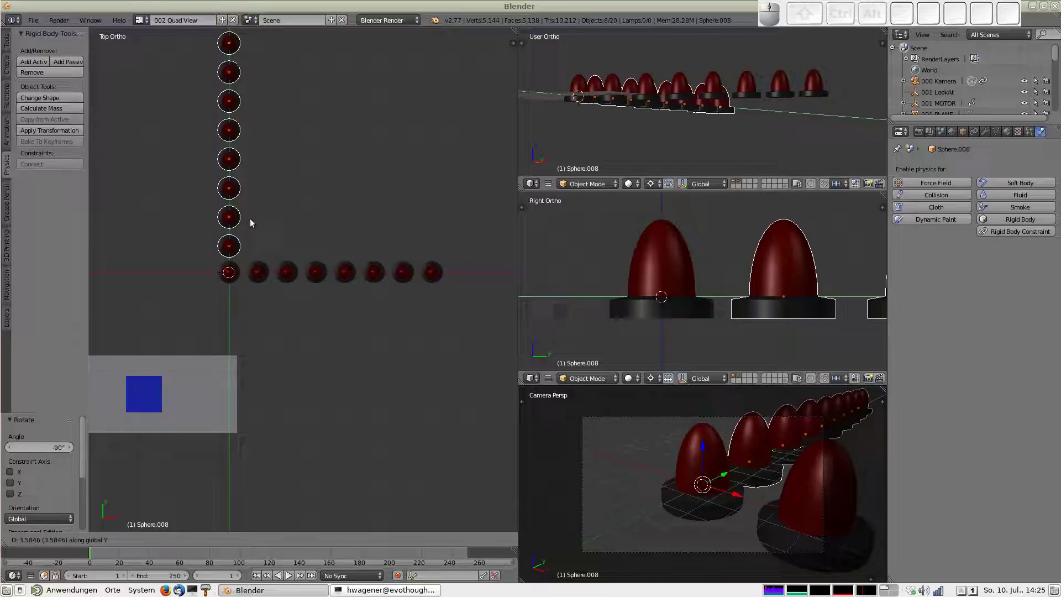
key("KP_4")
key("Return")
middle_click(276, 204)
scroll("down", 3)
key("alt+a")
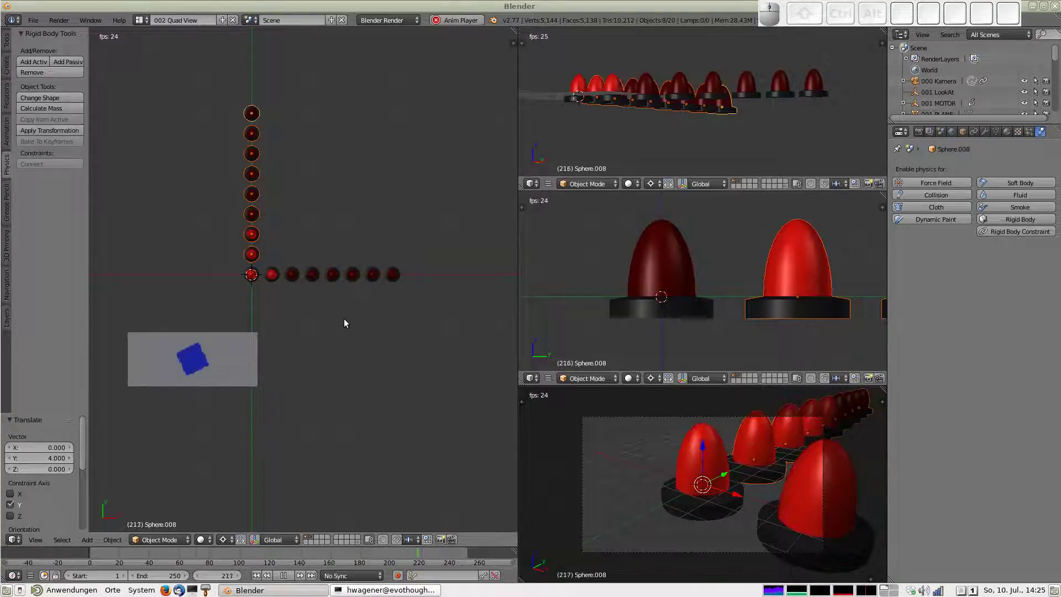
key("Escape")
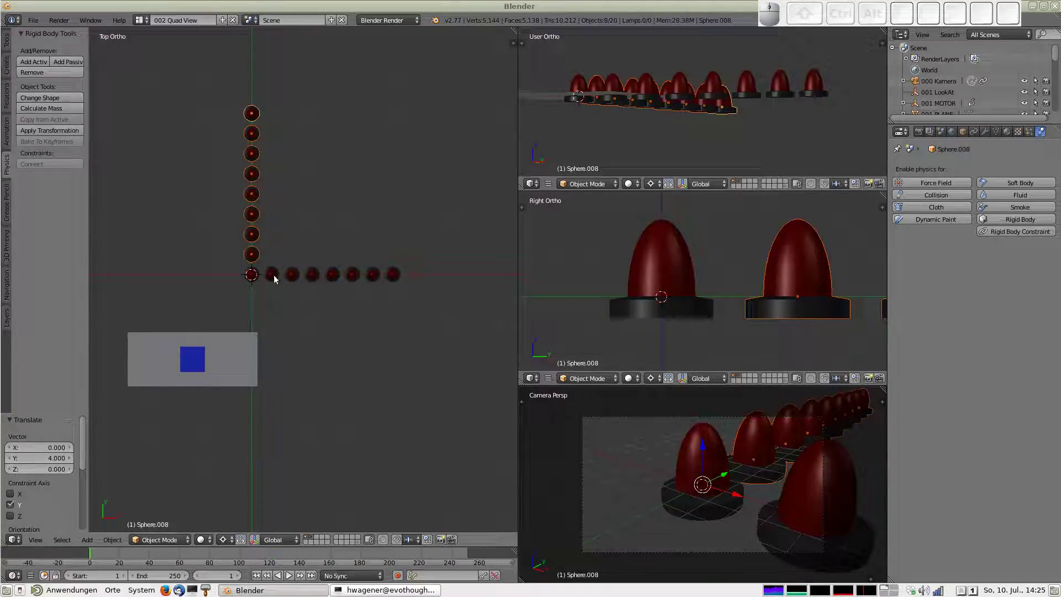
View both rows at an angle and make a single-user copy of the first pawn's red material
middle_click(255, 258)
left_click_drag(282, 290, 236, 240)
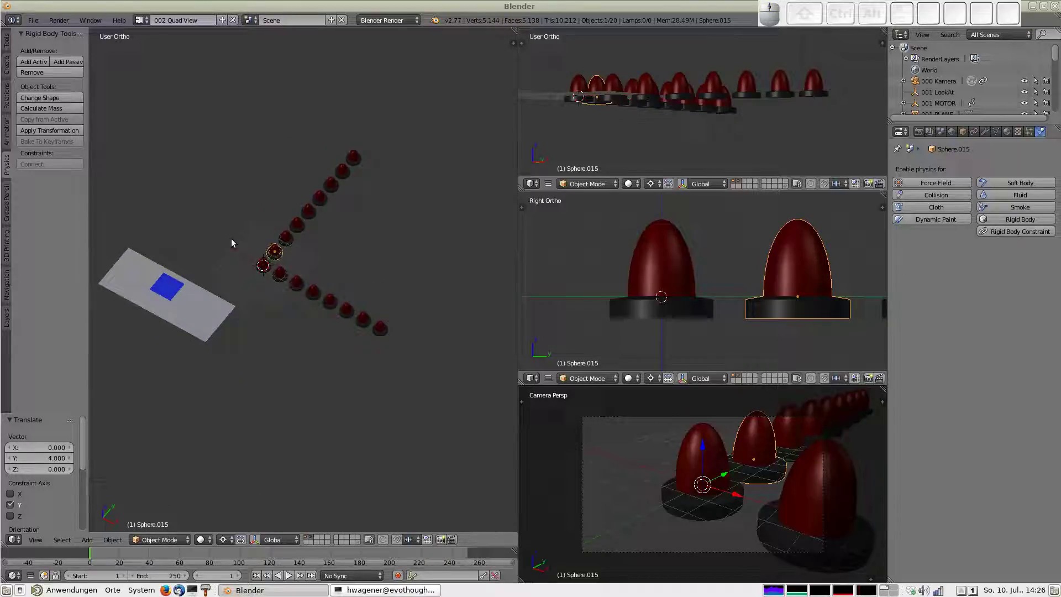
scroll("up", 3)
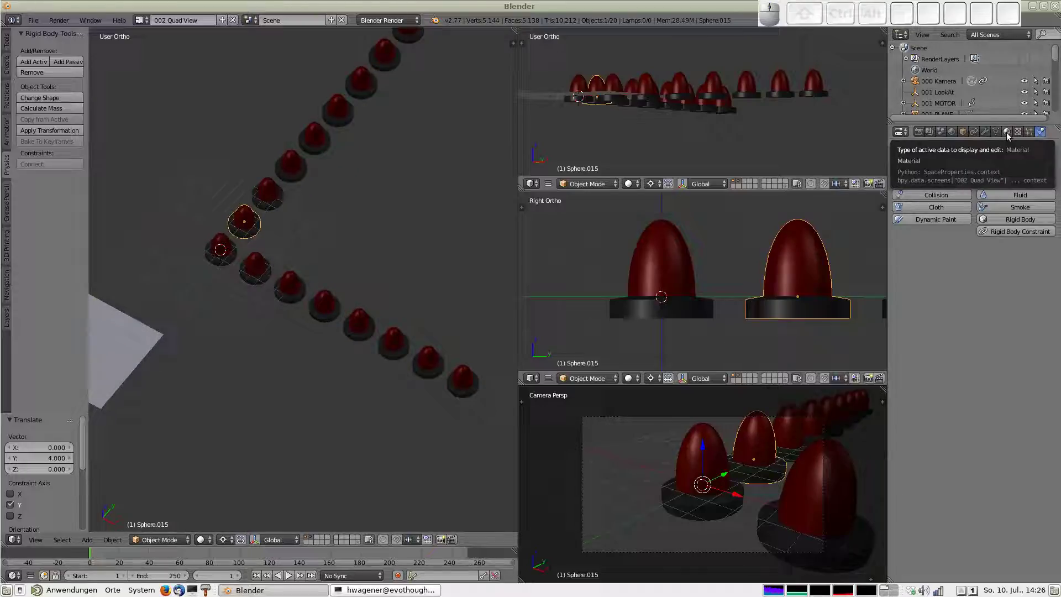
left_click(1011, 134)
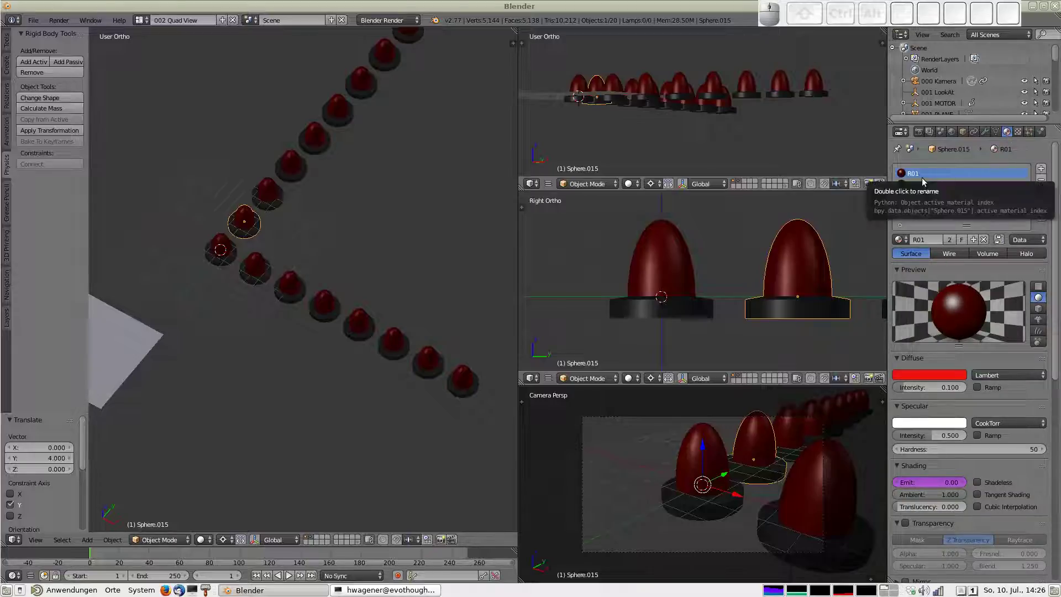
left_click(978, 243)
left_click(941, 241)
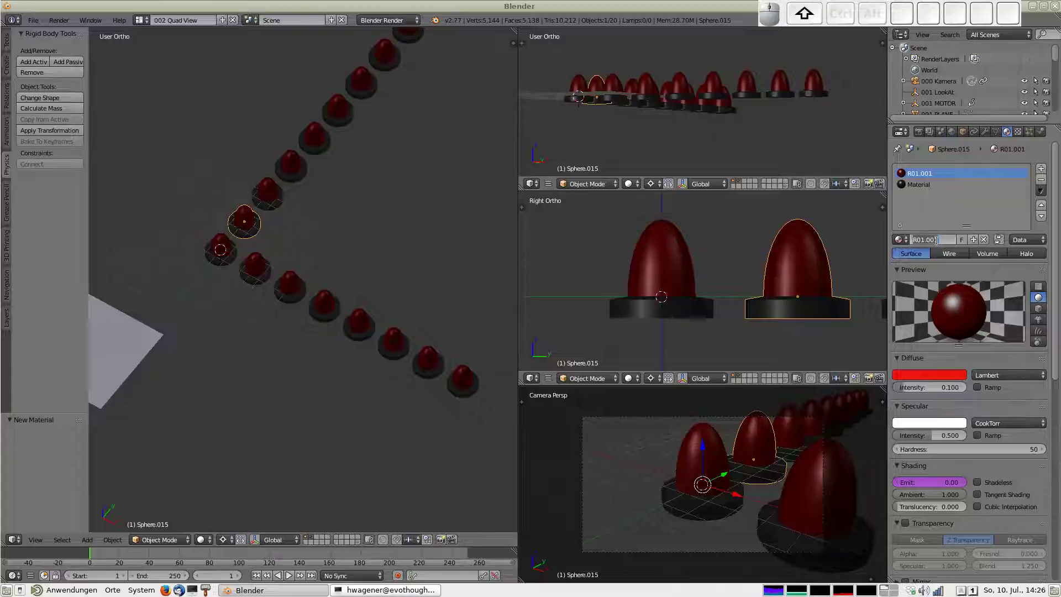
Rename the copied material to G01 and set its diffuse colour to green
key("shift+b")
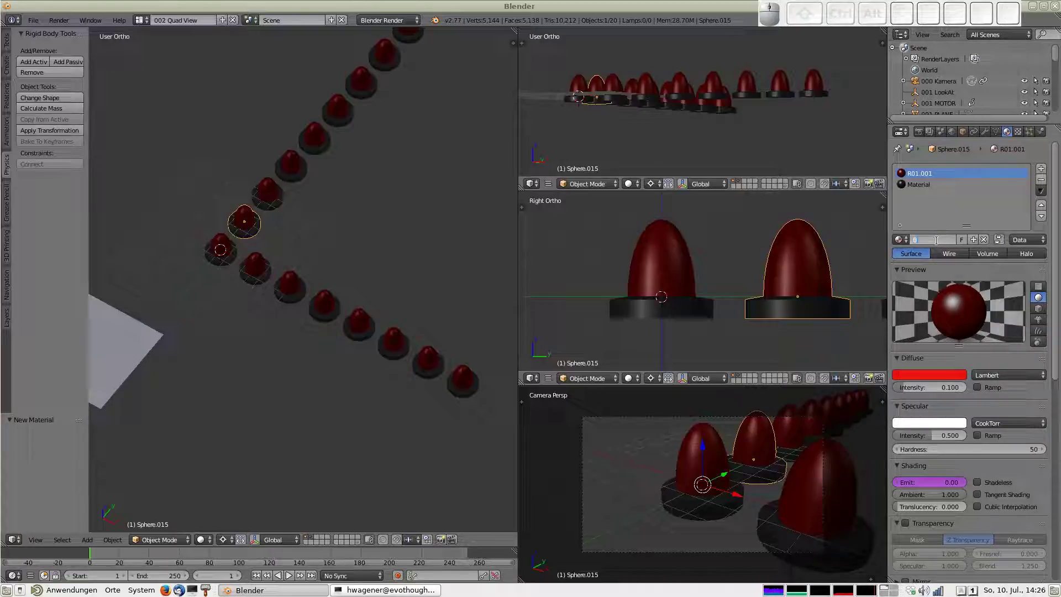
key("BackSpace")
key("g")
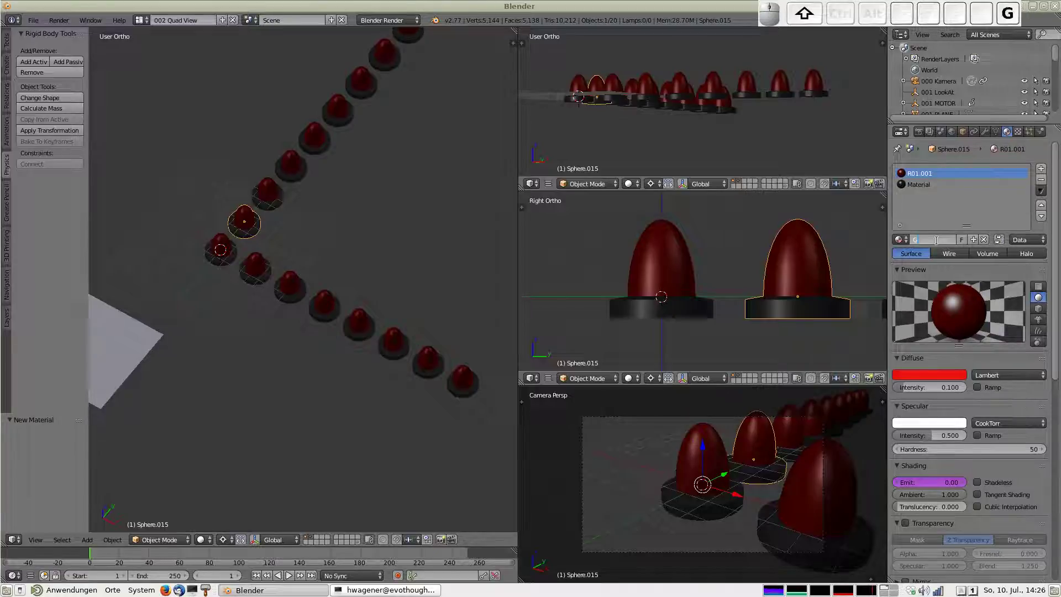
key("0")
key("1")
key("Return")
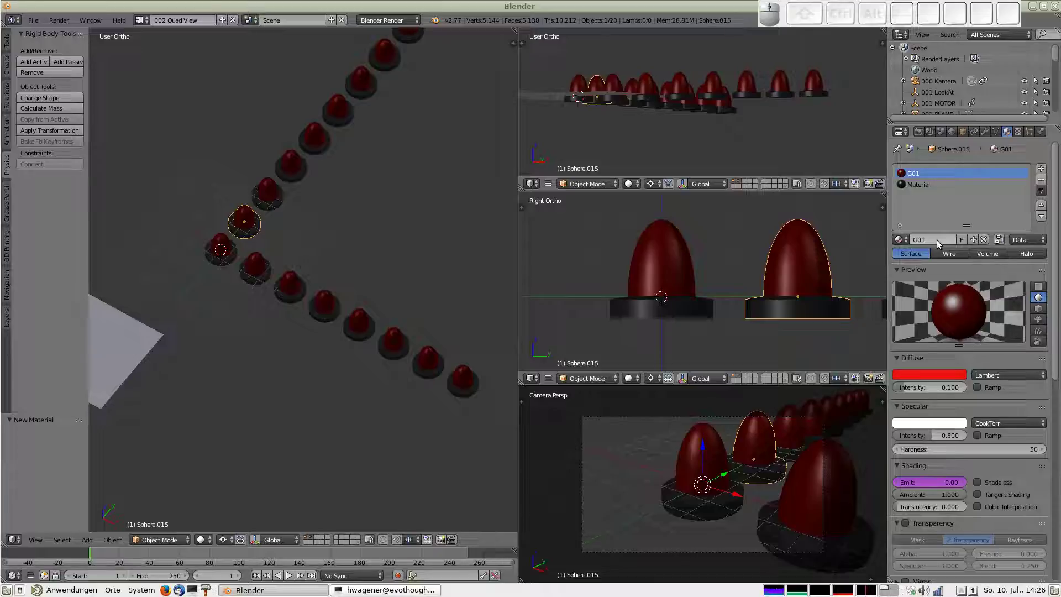
left_click(932, 380)
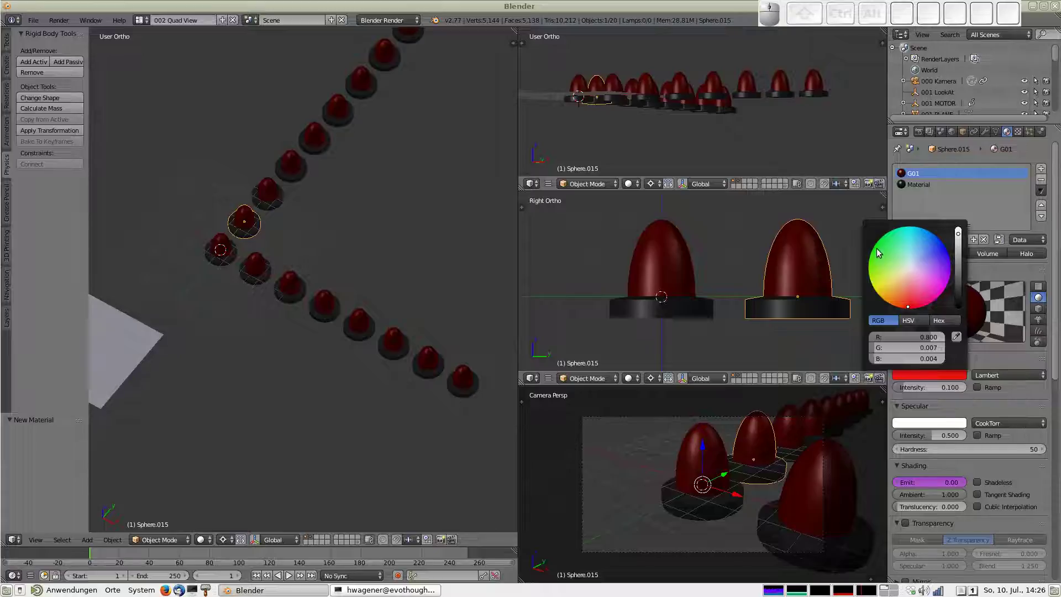
left_click(882, 248)
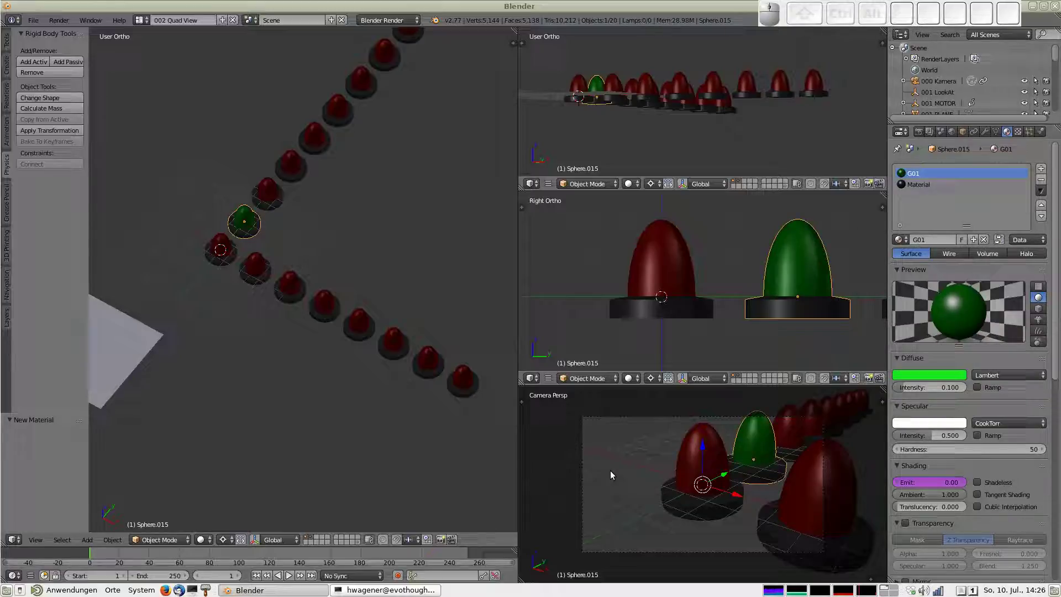
Assign the G01 material to the next pawn in the upper row via the material browser
middle_click(278, 183)
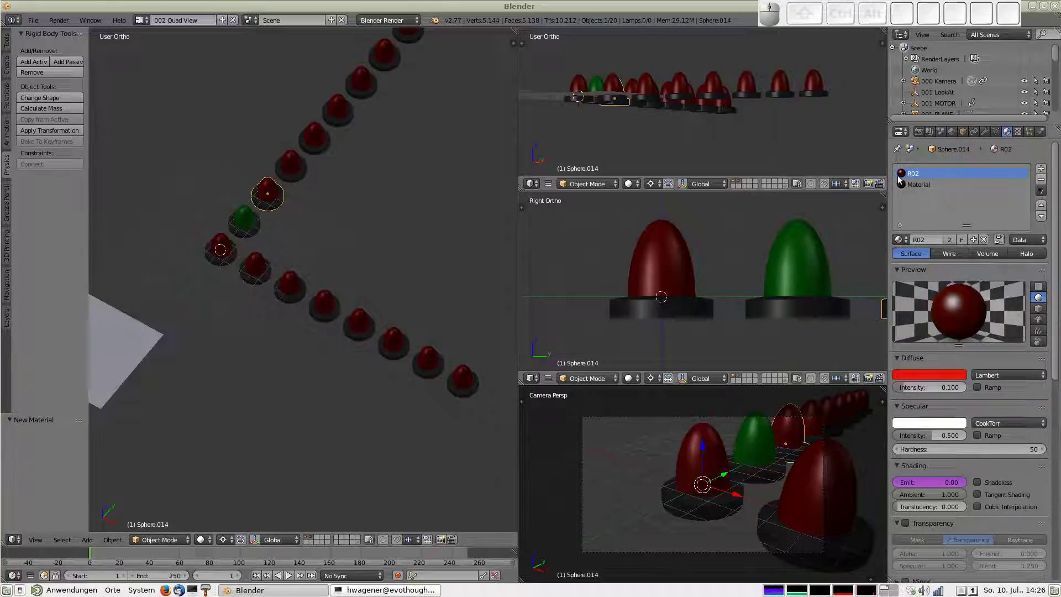
left_click(907, 242)
left_click(934, 262)
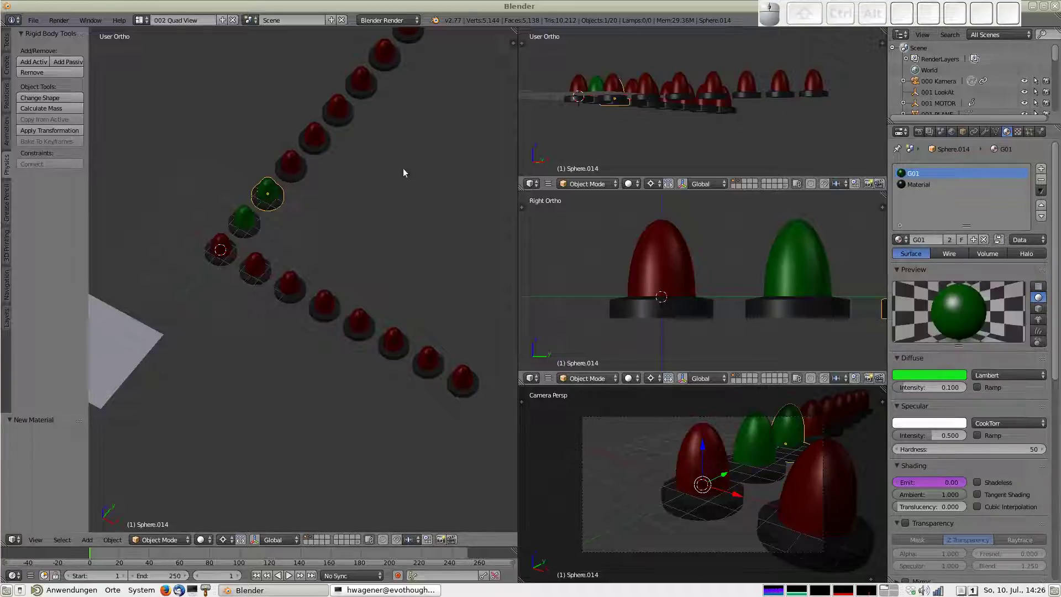
middle_click(305, 170)
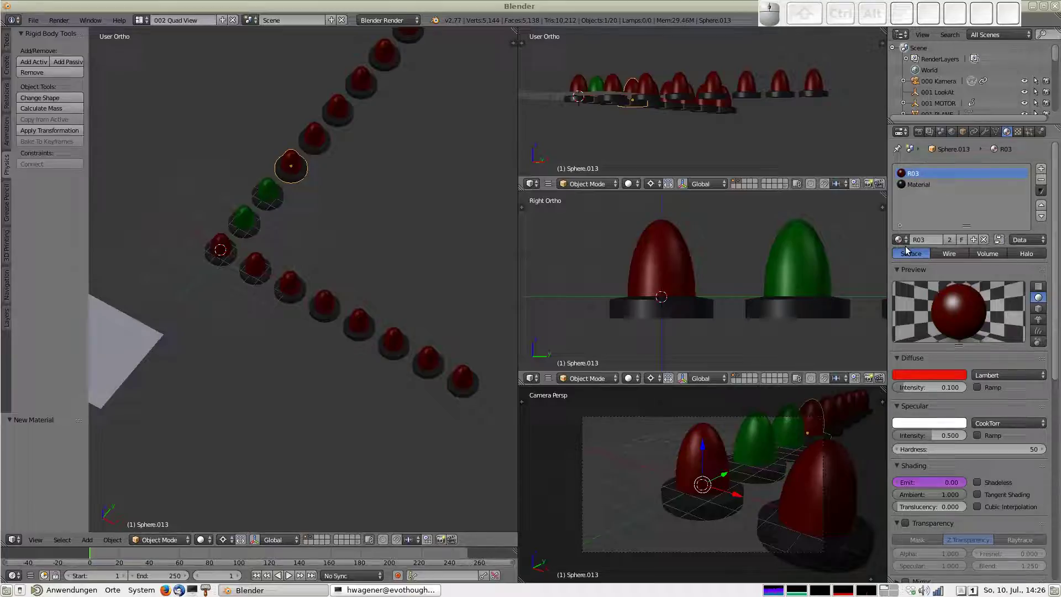
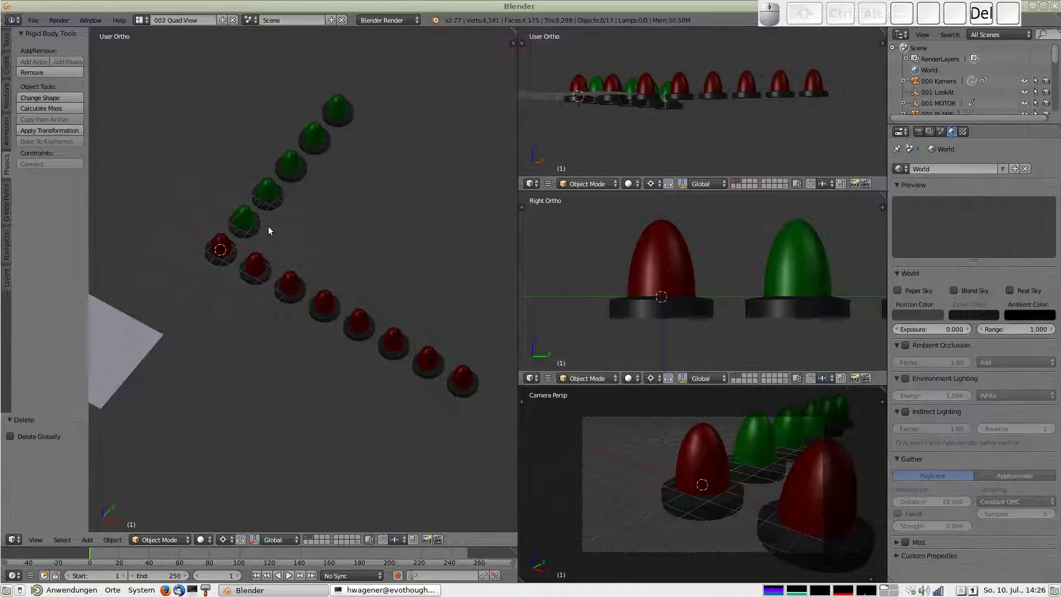
Preview the animation, then give the first green pawn a single-user material copy named G02
right_click(255, 228)
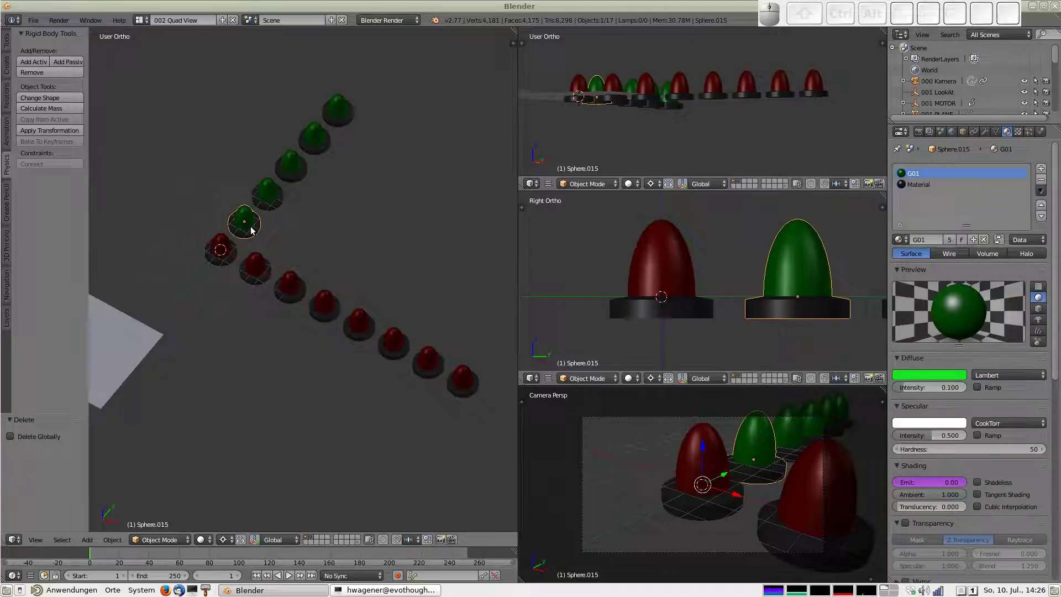
key("alt+a")
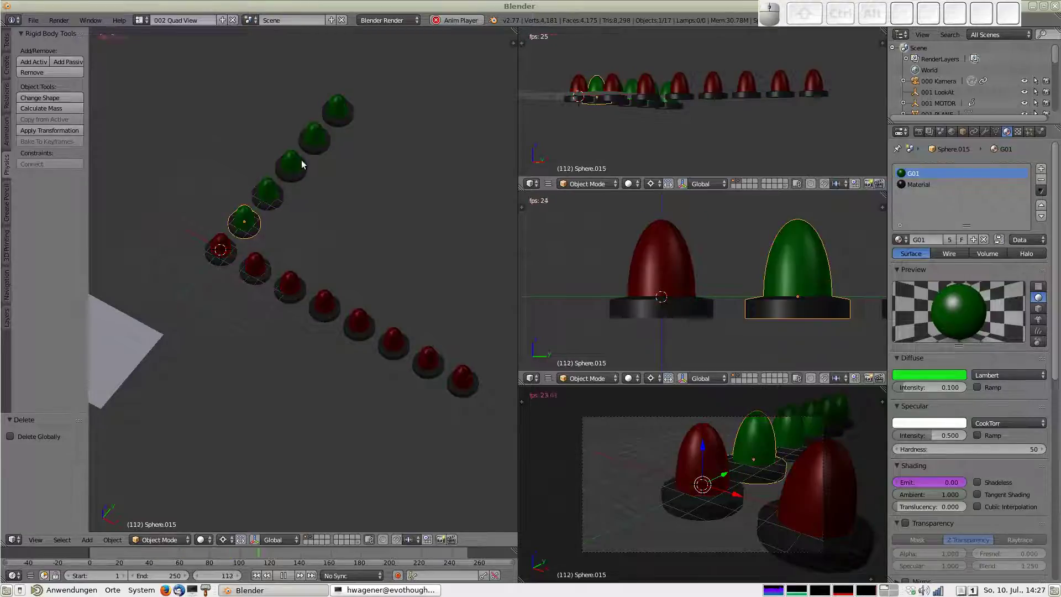
key("Escape")
middle_click(278, 200)
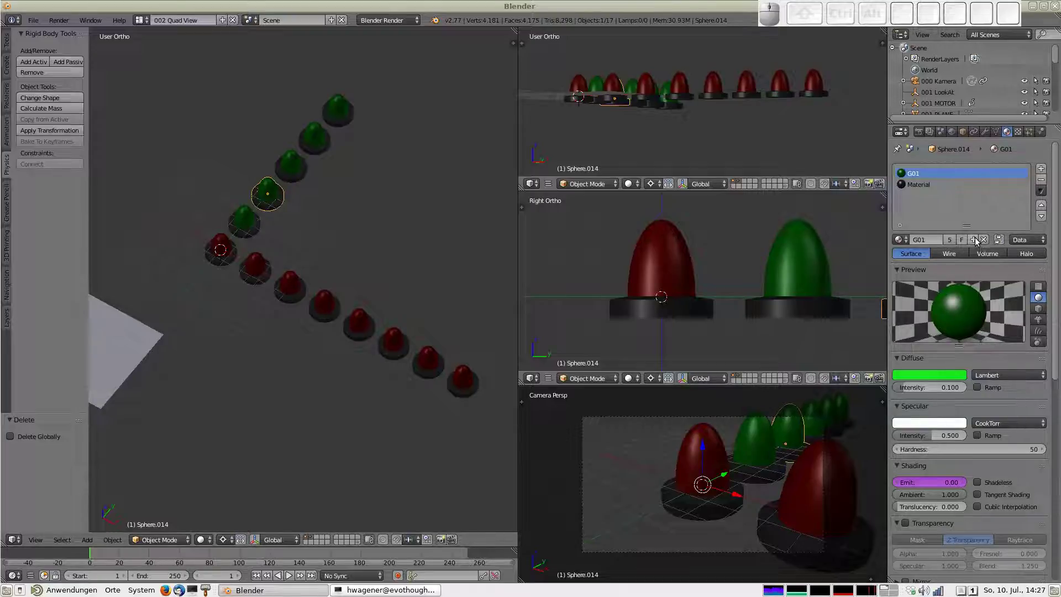
left_click(979, 239)
left_click(922, 243)
key("shift+g")
key("0")
key("2")
key("Return")
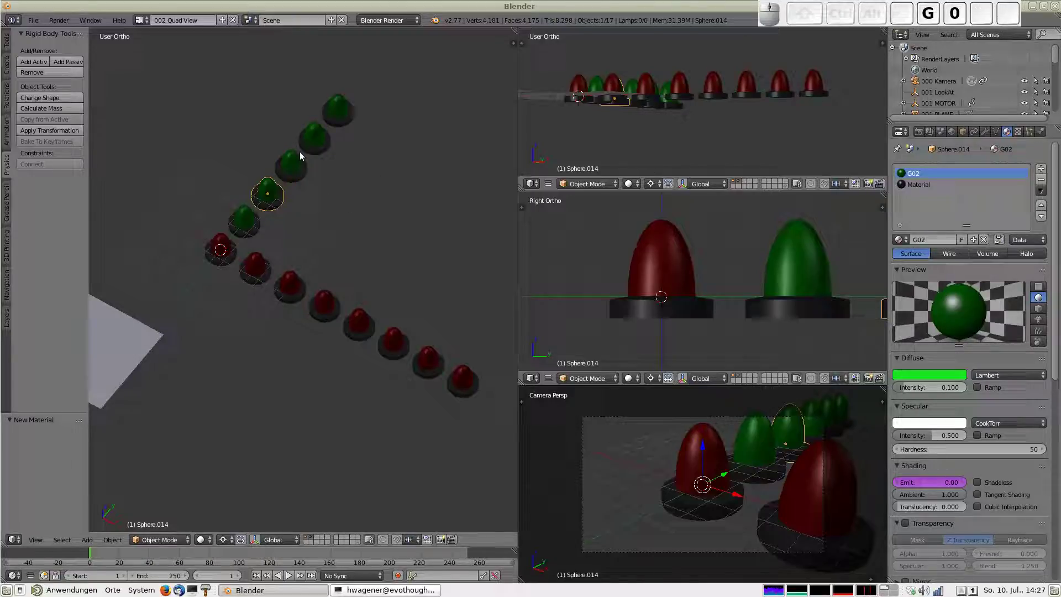
Give the next green pawn its own material copy named G03
left_click(298, 156)
right_click(316, 169)
left_click(316, 169)
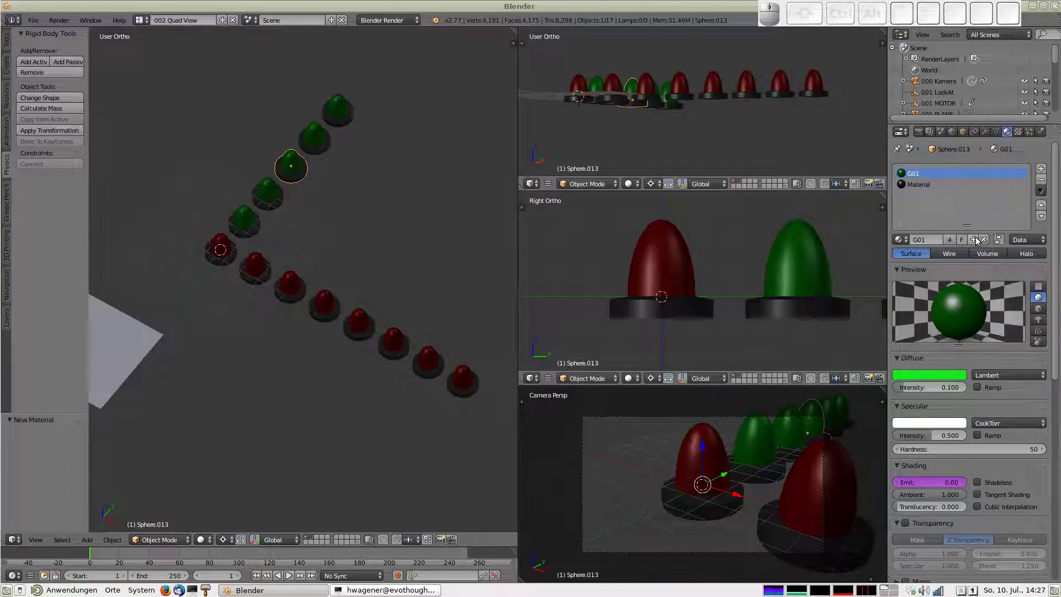
left_click_drag(977, 239, 926, 251)
left_click(927, 241)
key("shift+g")
key("0")
key("3")
key("Return")
Give the next green pawn its own material copy named G04
right_click(312, 145)
left_click(923, 246)
key("shift+g")
key("0")
key("4")
key("Return")
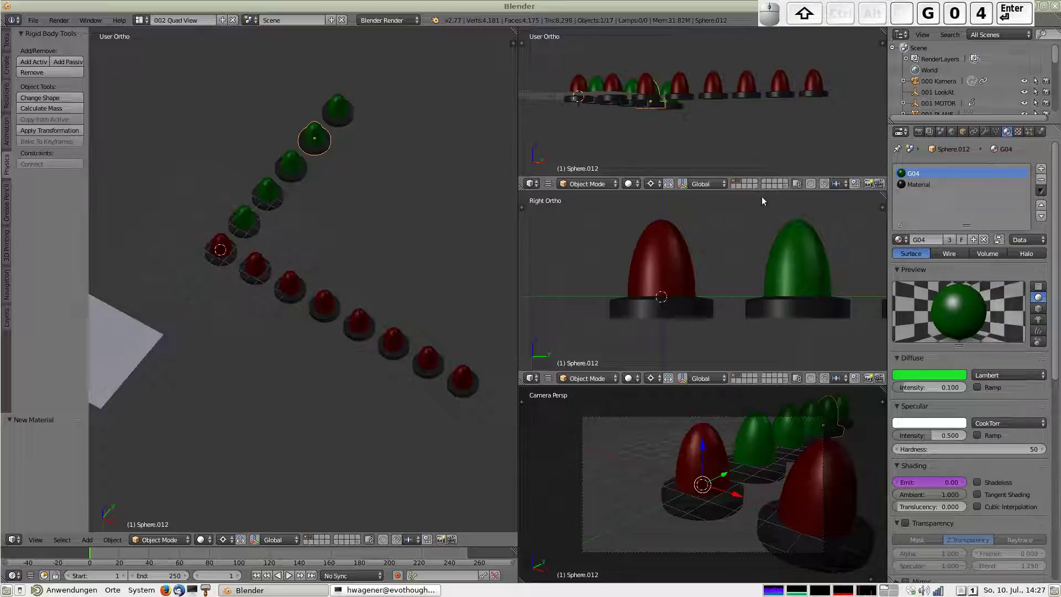
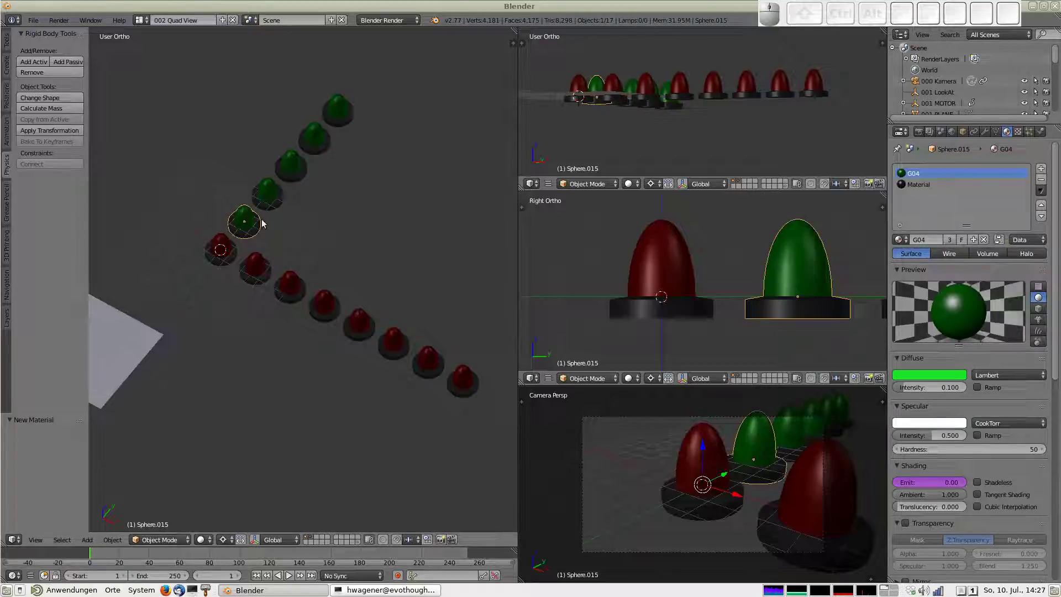
Rename the first green pawn's material back to G01
right_click(281, 203)
right_click(241, 220)
left_click(930, 244)
key("shift+g")
key("0")
key("1")
key("Return")
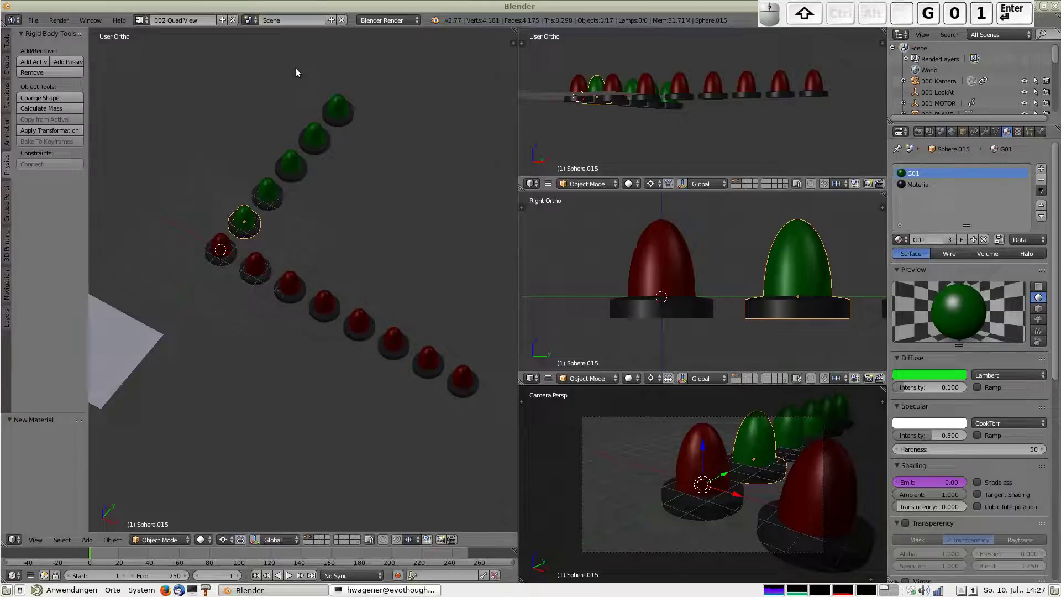
Rename a further green pawn's material to G04
left_click(276, 200)
right_click(295, 174)
right_click(327, 145)
left_click(927, 243)
key("shift+g")
key("0")
key("4")
key("Return")
Make a single-user material copy for the last green pawn of the row and start renaming it
right_click(344, 107)
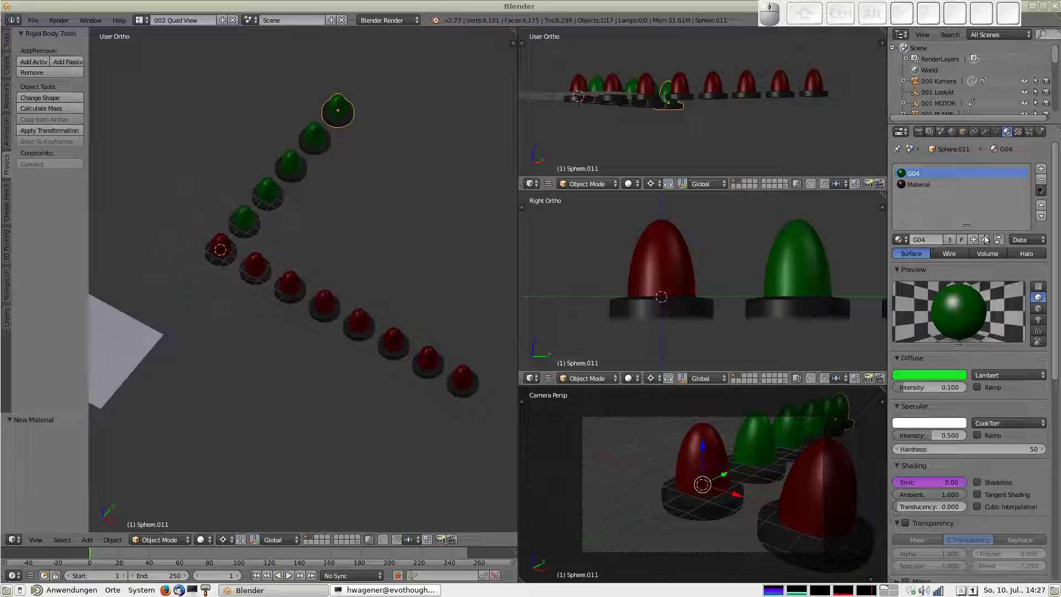
left_click_drag(977, 245, 923, 246)
left_click(930, 240)
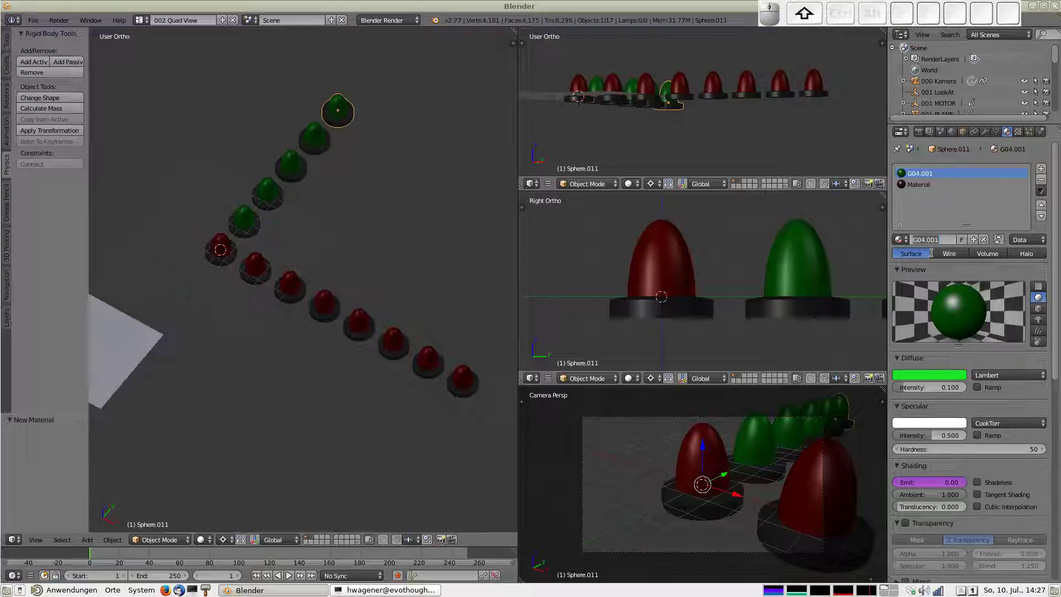
key("shift+g")
Finish naming the last pawn's material copy G05
key("0")
key("4")
key("BackSpace")
key("5")
key("Return")
Select the first green pawn and switch the left area to the Drivers editor showing its Emit driver
right_click(241, 228)
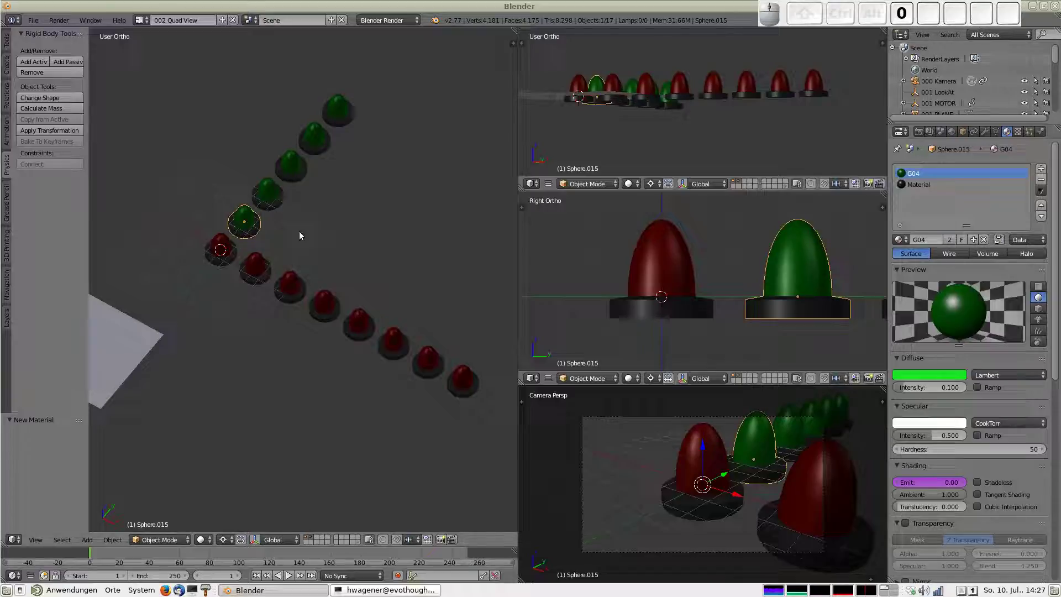
left_click_drag(19, 544, 54, 510)
left_click(48, 501)
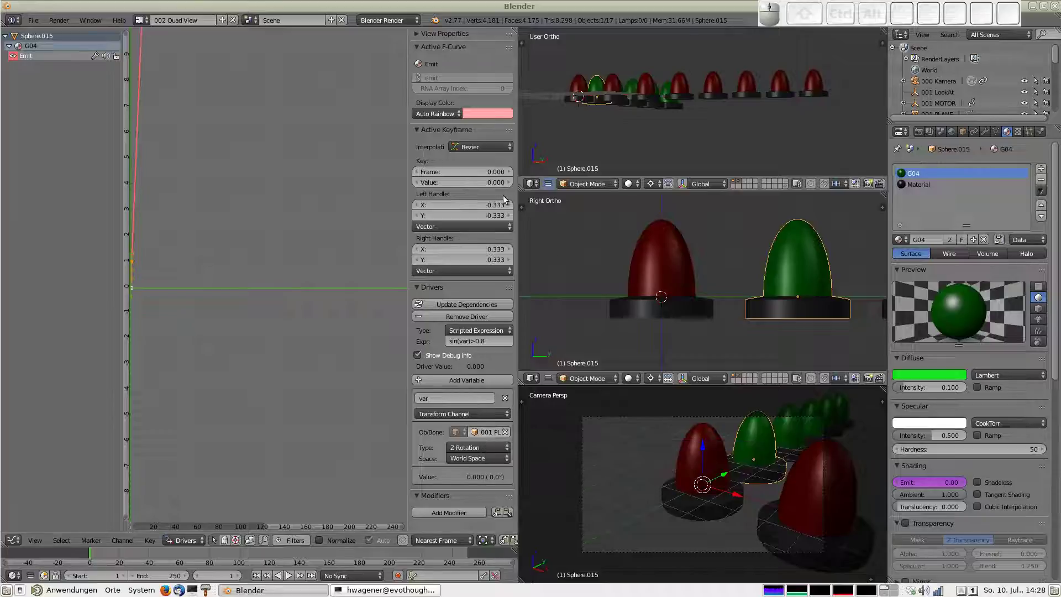
Tilt the middle view to see both rows and select the green pawns, ending on Sphere.015
scroll("down", 3)
left_click_drag(752, 256, 722, 262)
right_click(766, 250)
right_click(726, 258)
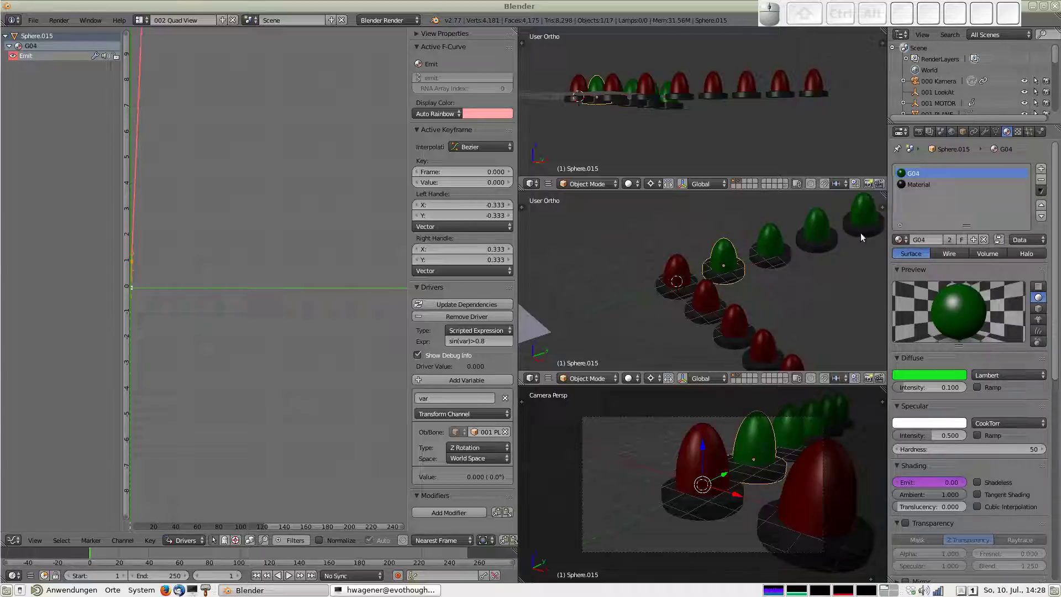
scroll("down", 3)
right_click(846, 226)
middle_click(824, 231)
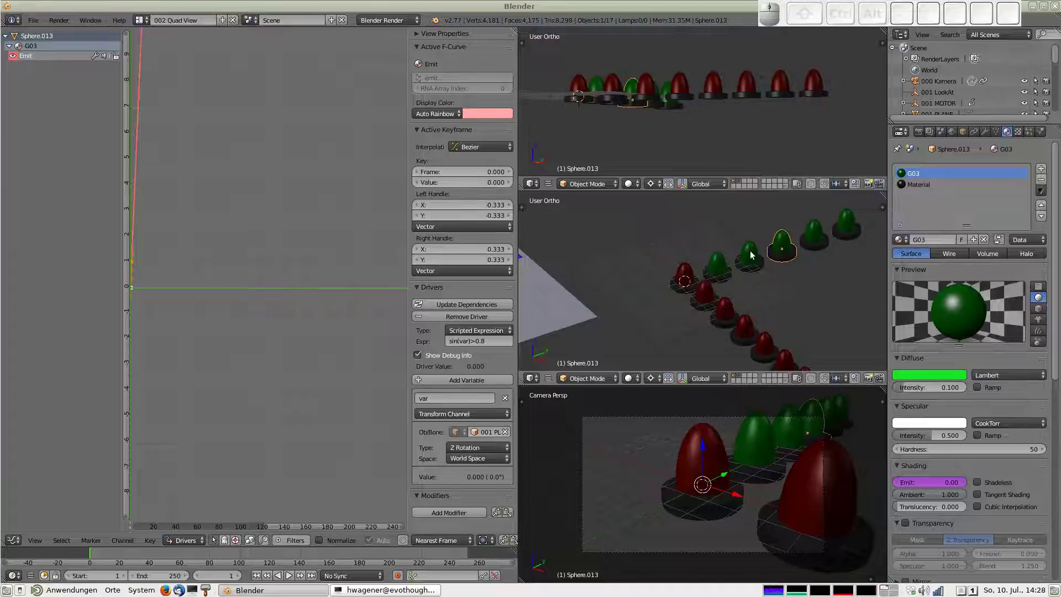
middle_click(754, 253)
middle_click(727, 273)
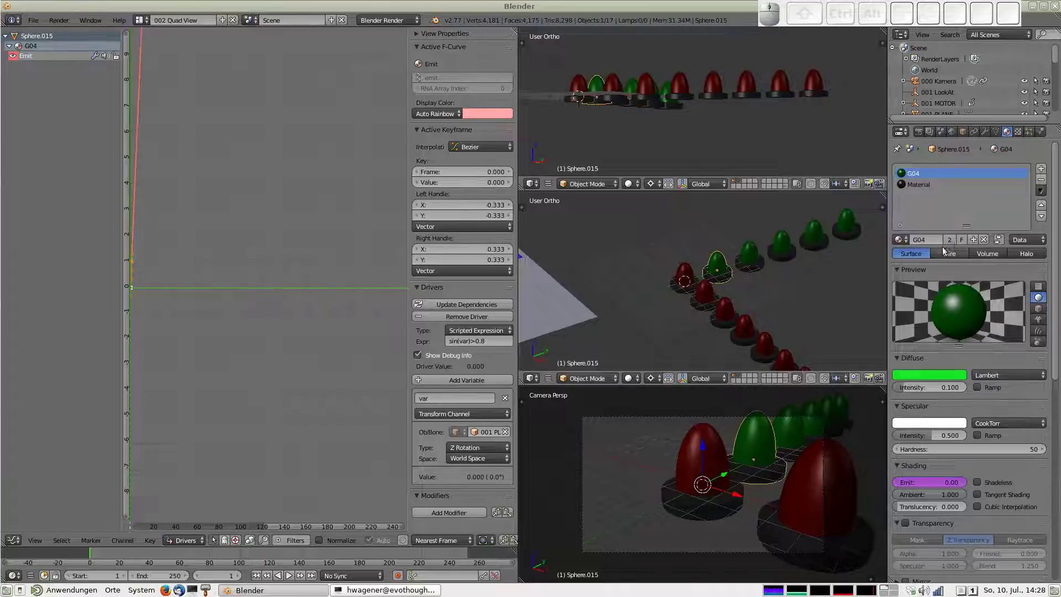
Reassign material G01 to Sphere.015 through the material name field and inspect the rows
left_click_drag(976, 242, 921, 239)
left_click(921, 239)
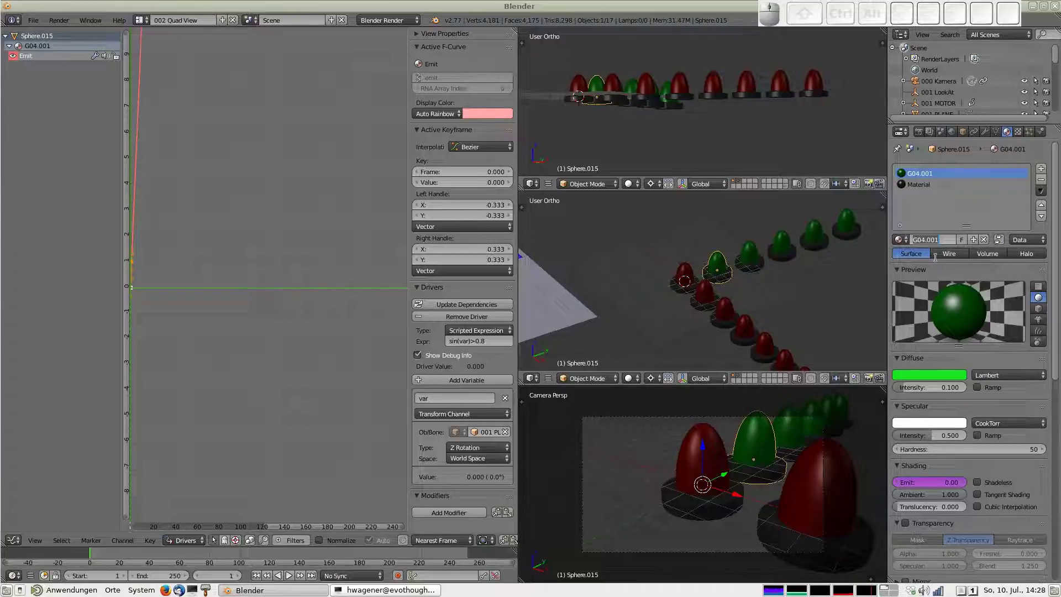
key("shift+g")
key("0")
key("1")
key("Return")
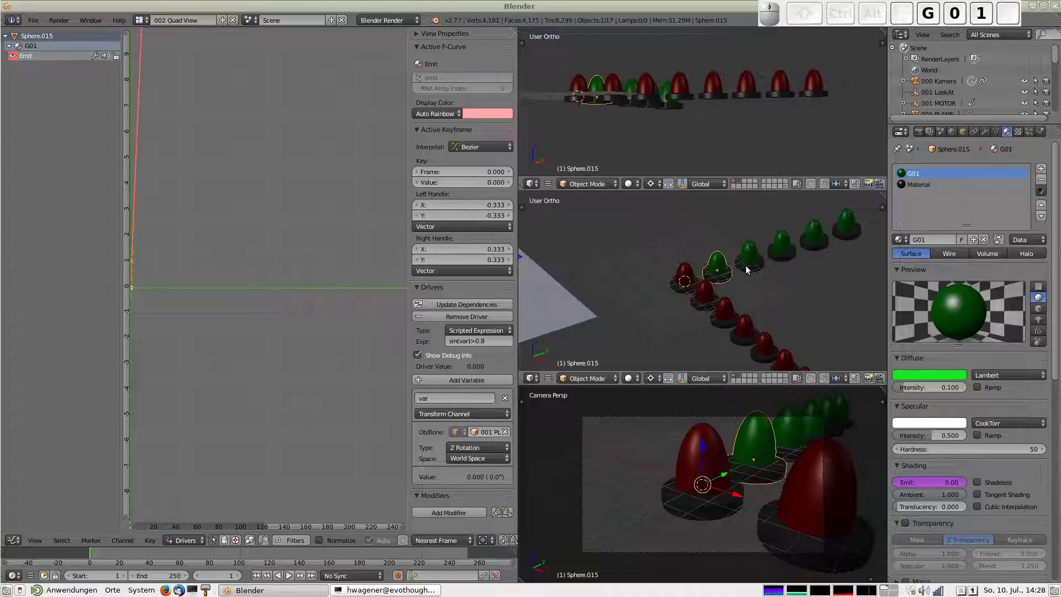
left_click_drag(761, 250, 782, 246)
left_click_drag(786, 246, 819, 238)
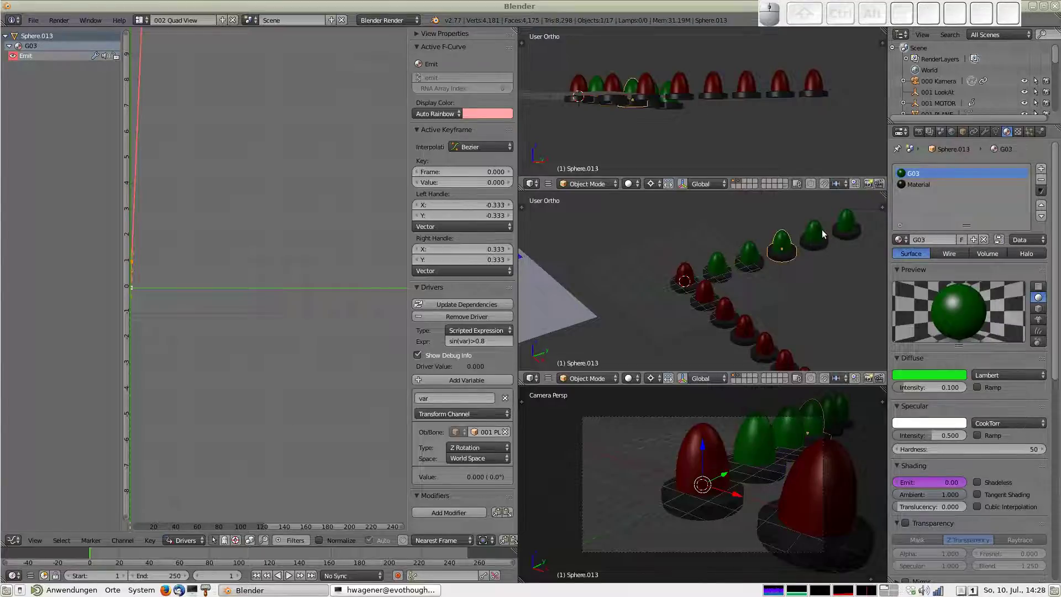
left_click_drag(827, 231, 848, 222)
middle_click(852, 219)
middle_click(727, 268)
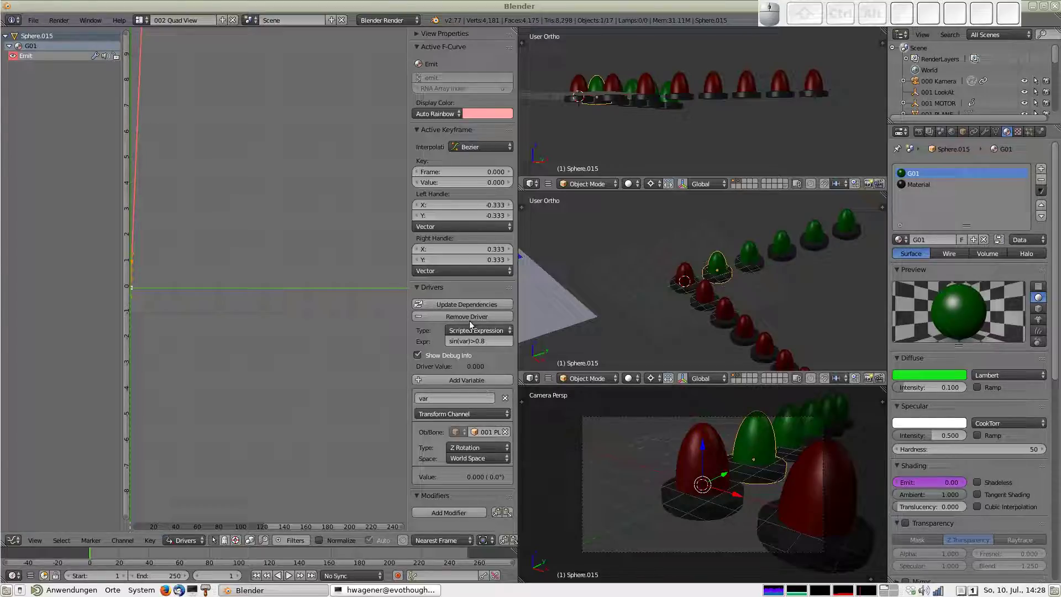
Set G01's emit driver expression to sin(var*2)>0.8 with no phase offset
left_click(462, 348)
key("Right")
key("Left")
key("Left")
key("Left")
key("Left")
key("Left")
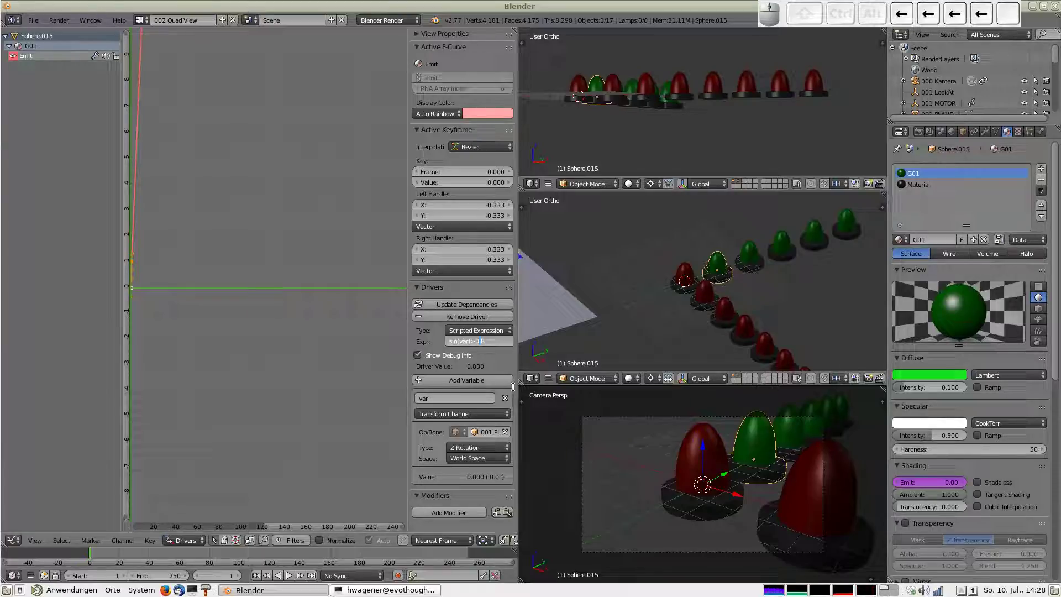
key("shift+2")
key("Return")
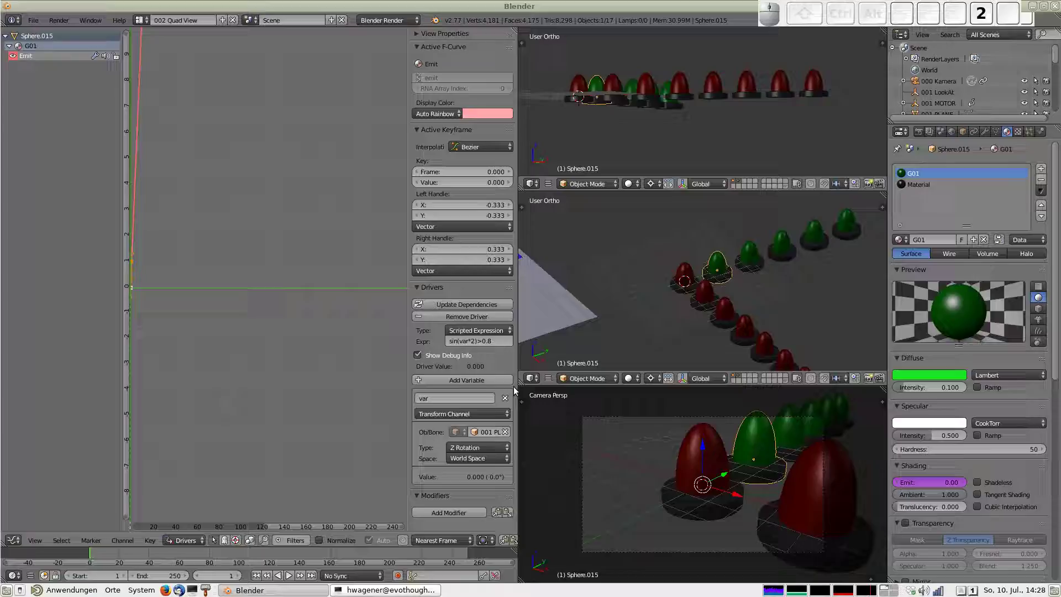
Give the second green pawn G02's emit driver a phase offset of .1
right_click(753, 247)
left_click(476, 342)
key("Right")
key("Left")
key("Left")
key("Left")
key("Left")
key("Left")
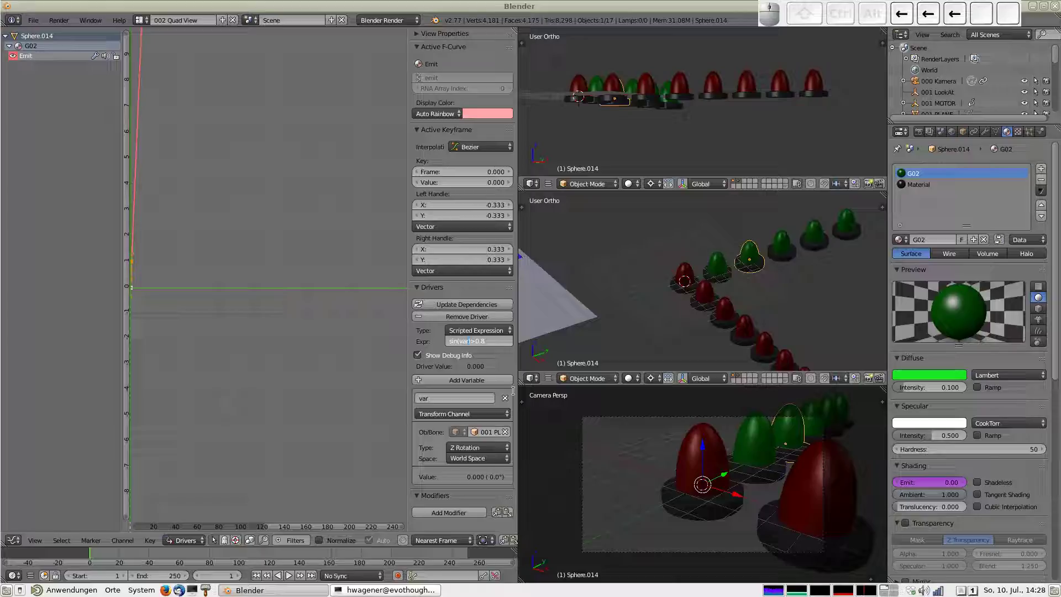
key("shift+2")
key(".")
key("1")
key("Return")
Give the third green pawn G03's emit driver a phase offset of .2
right_click(787, 249)
left_click(474, 343)
key("Left")
key("Left")
key("Left")
key("Right")
key("Right")
key("Right")
key("Right")
key("Right")
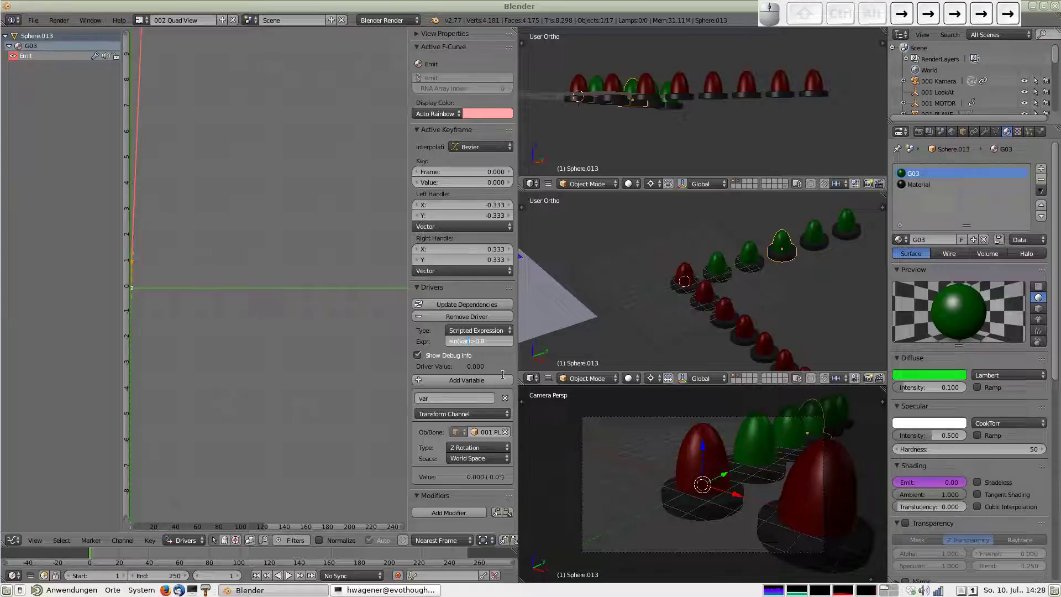
key("shift+2")
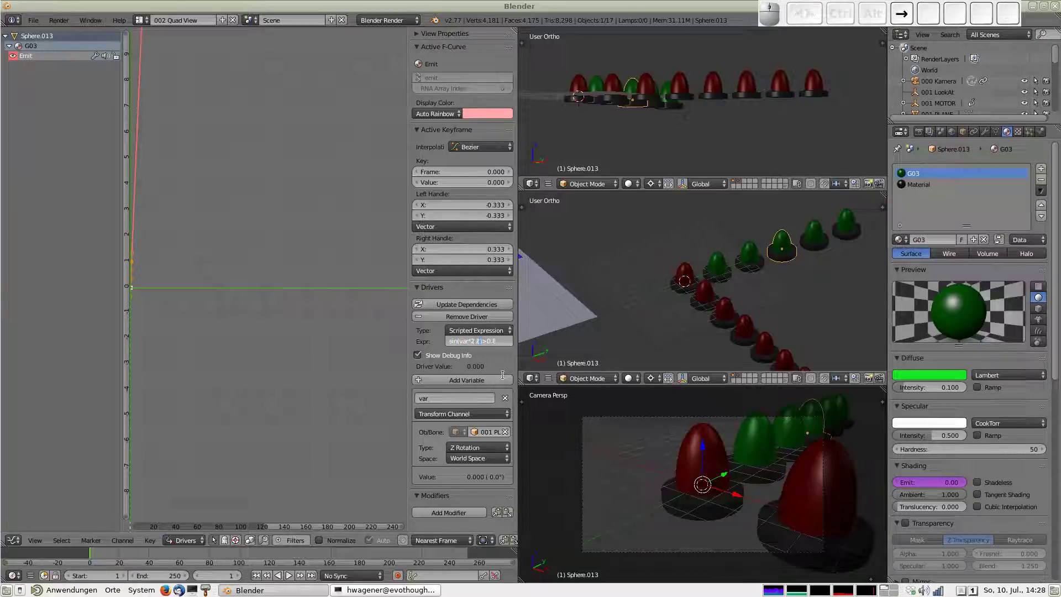
key(".")
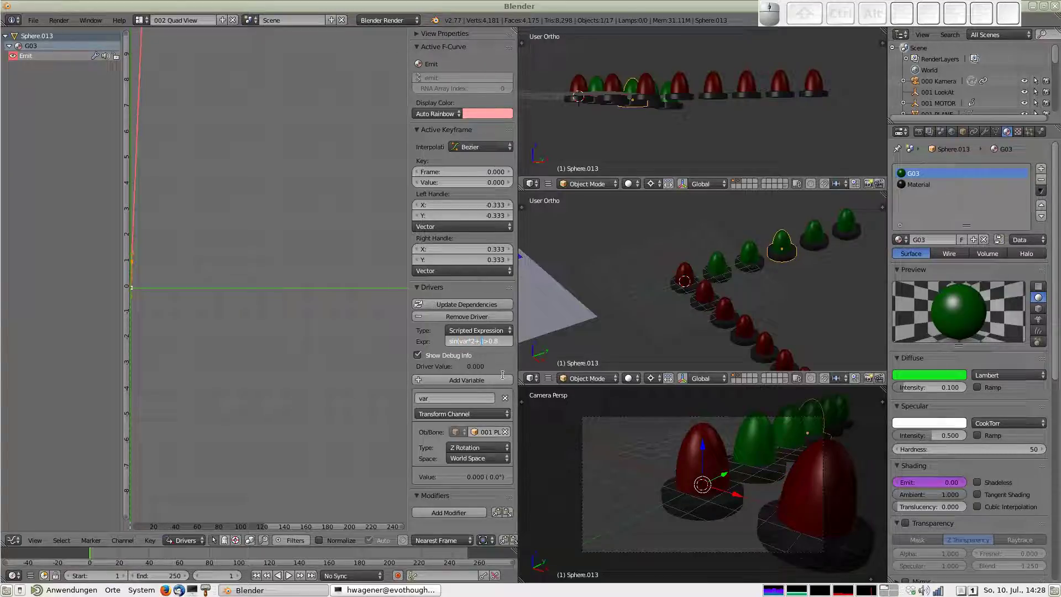
key("2")
key("Return")
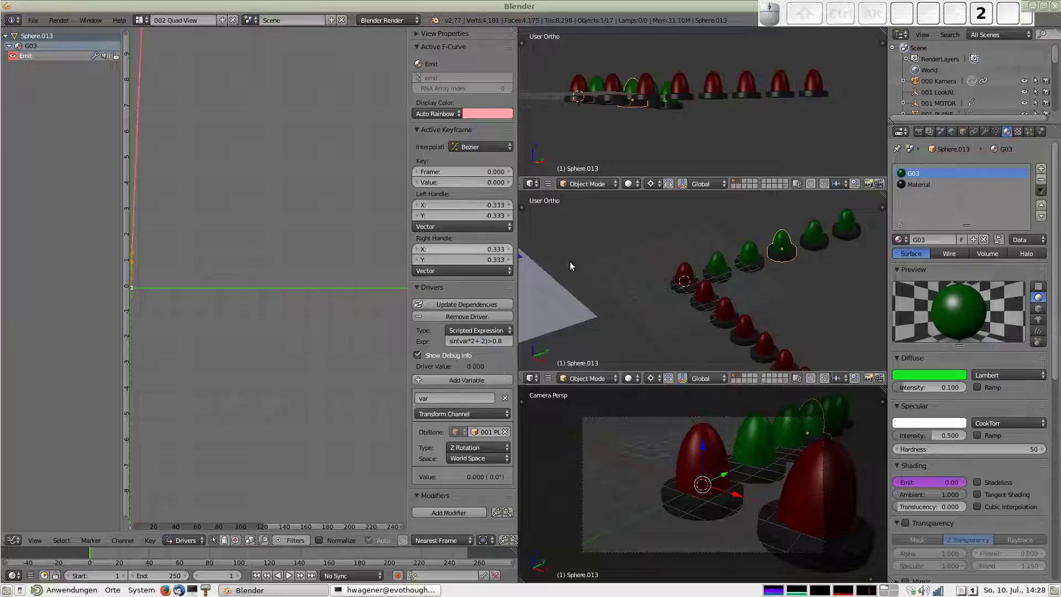
Give G04 and G05 emit driver phase offsets of .3 and .4 so the pawns light in sequence
right_click(758, 257)
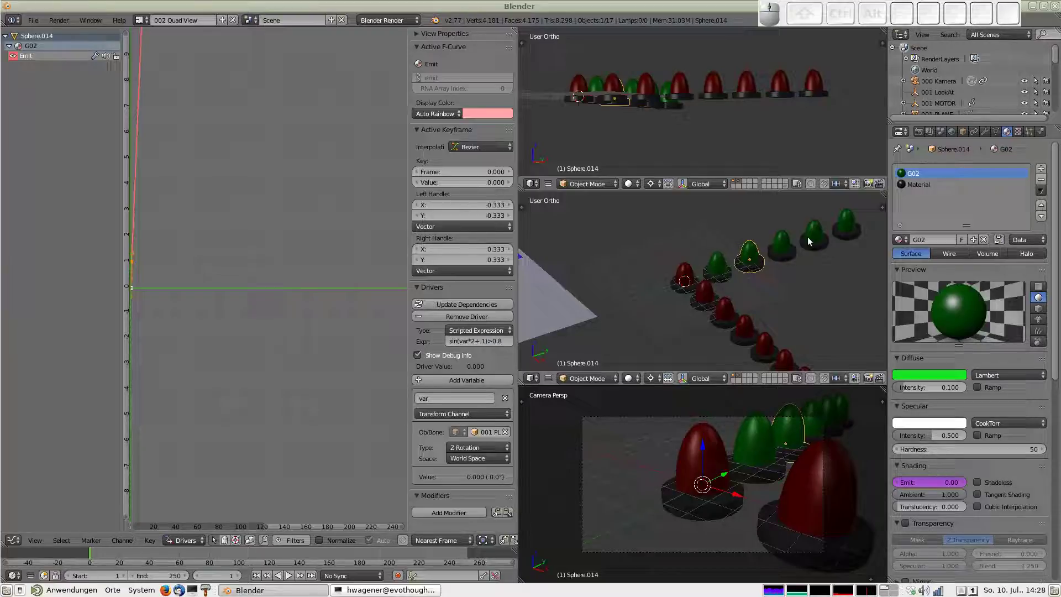
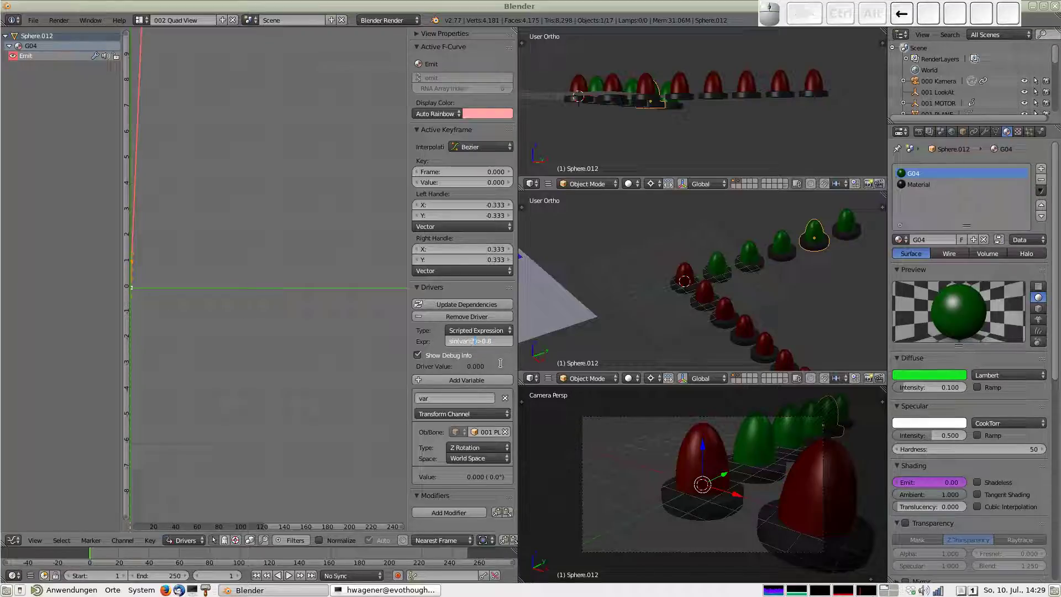
key(".")
key("3")
key("Return")
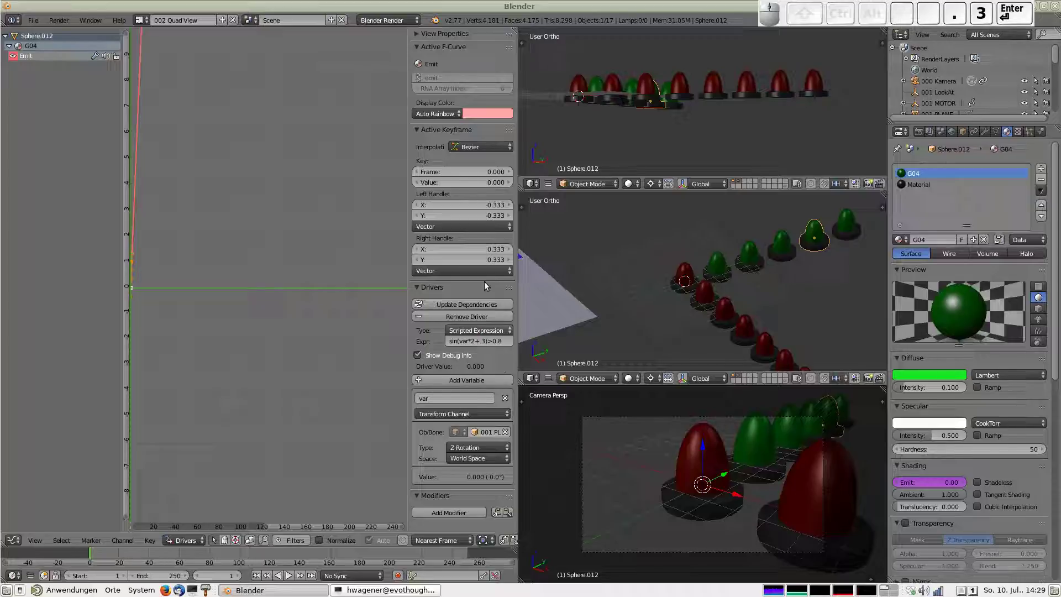
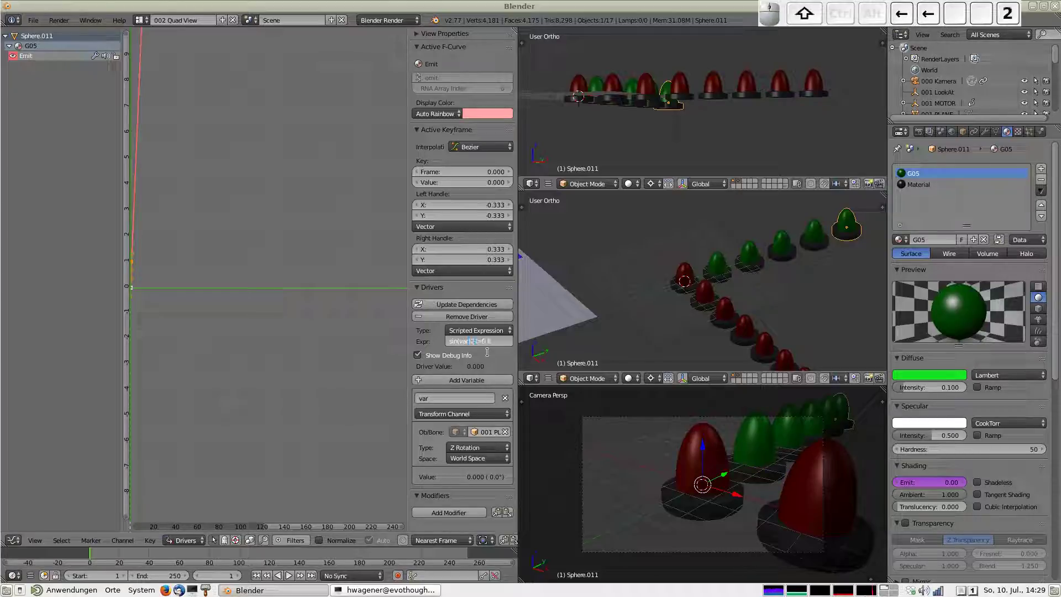
key(".")
key("4")
key("Return")
left_click(824, 233)
left_click(853, 230)
left_click(748, 274)
Play the animation with Alt+A, then stop it back at frame 1
scroll("down", 3)
key("alt+a")
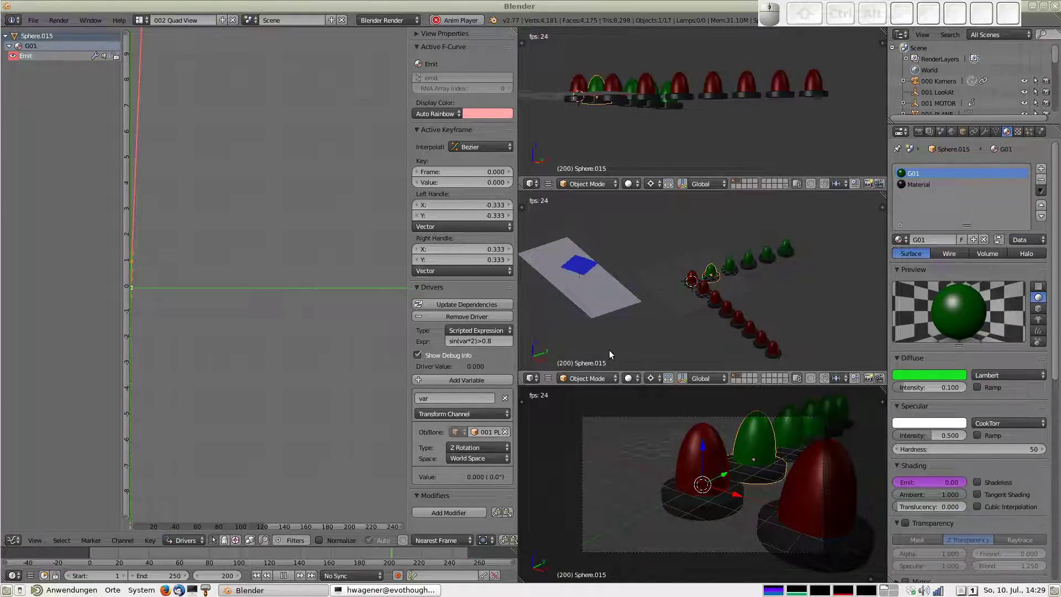
key("Escape")
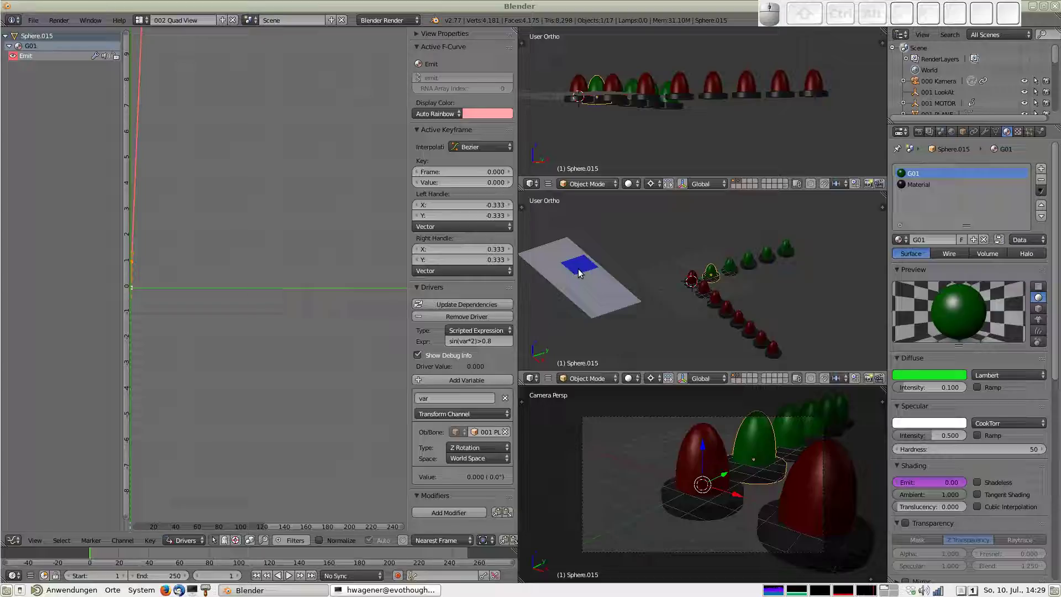
Select the long rectangular plane, which shows no material yet
right_click(582, 274)
scroll("down", 3)
left_click(1048, 100)
middle_click(617, 312)
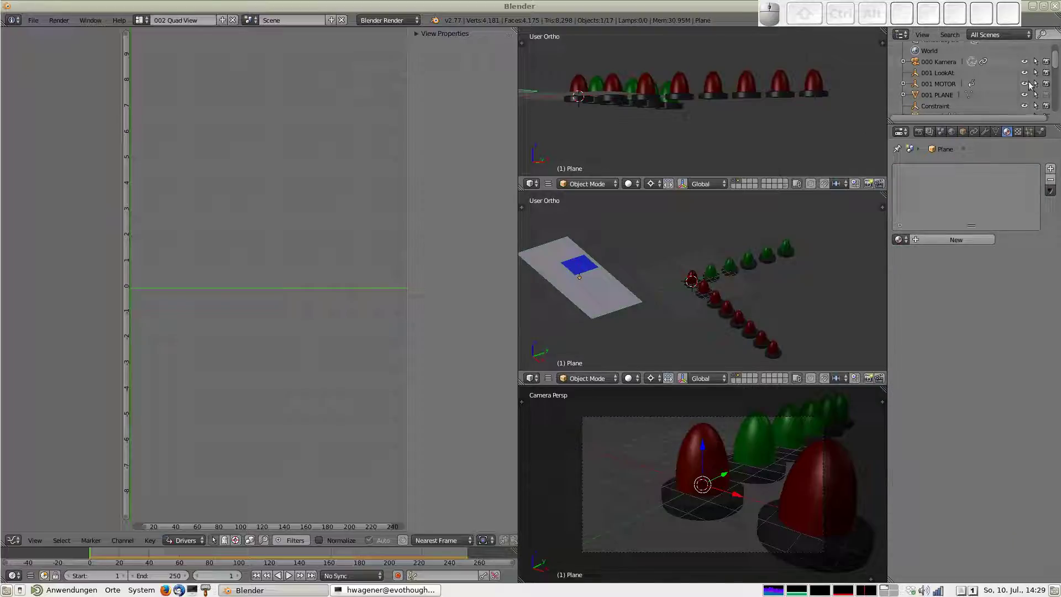
Step the animation to frame 64 so several pawns glow, then add a lamp to the scene
scroll("down", 3)
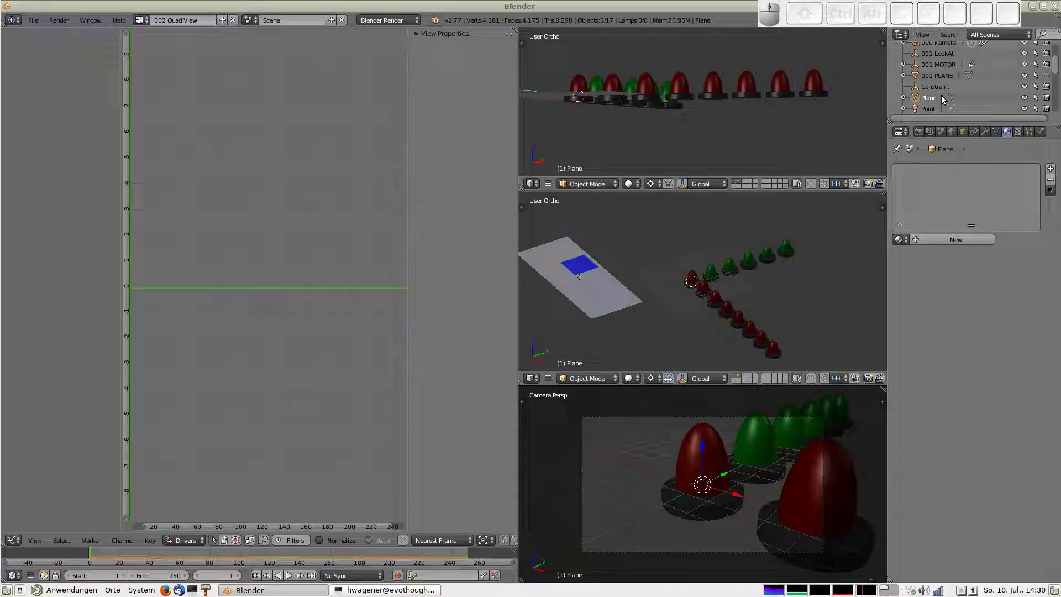
left_click(1050, 97)
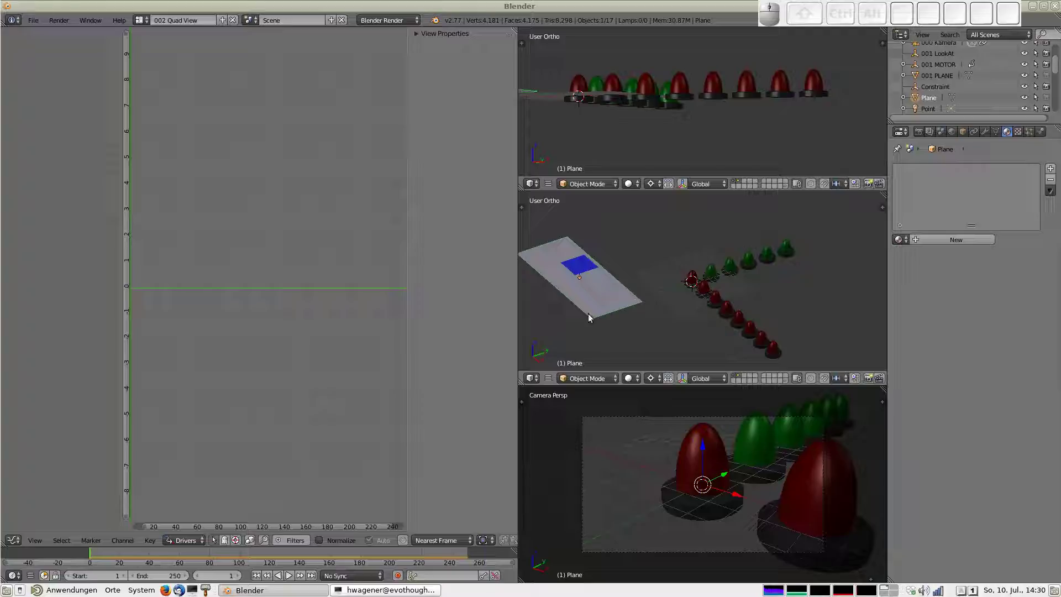
key("Right")
key("Right")
key("Right")
key("Right")
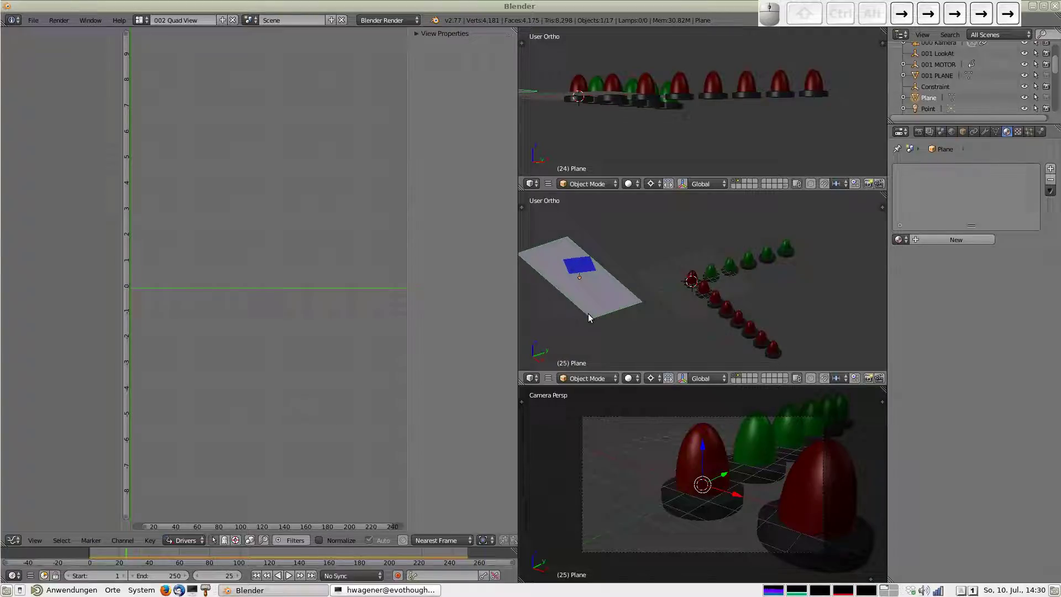
key("Left")
key("Left")
key("Left")
key("Left")
key("Right")
key("Right")
key("Right")
key("Left")
key("Left")
key("Left")
key("Left")
key("Left")
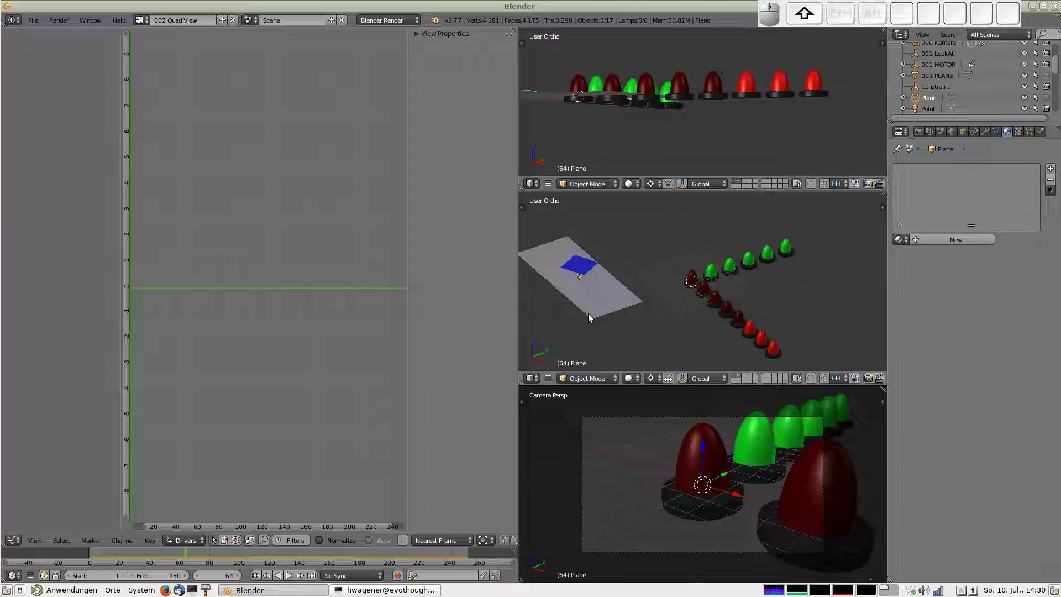
key("shift+0")
key("shift+alt+0")
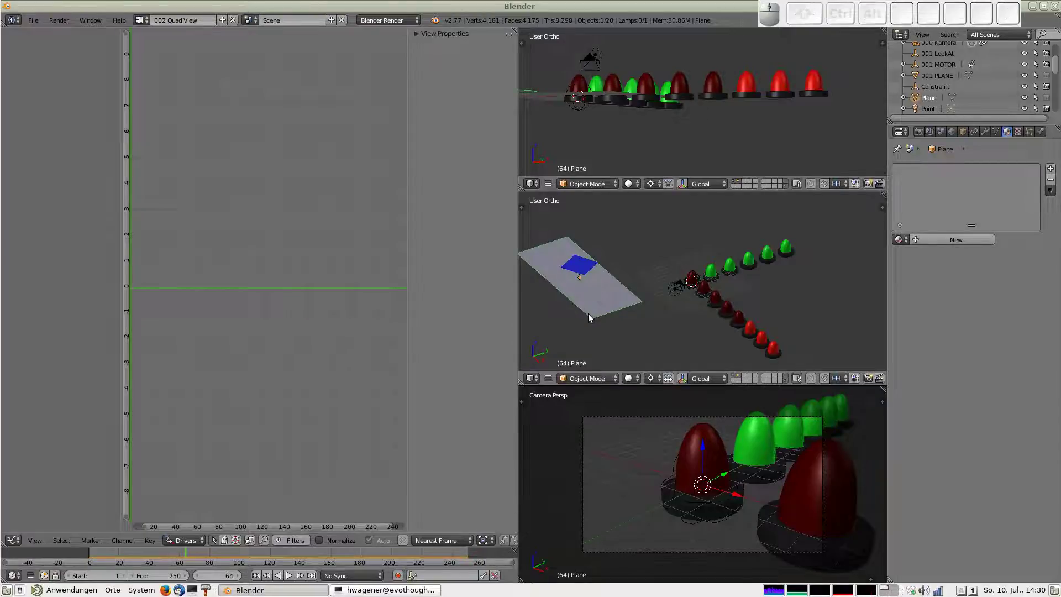
key("F12")
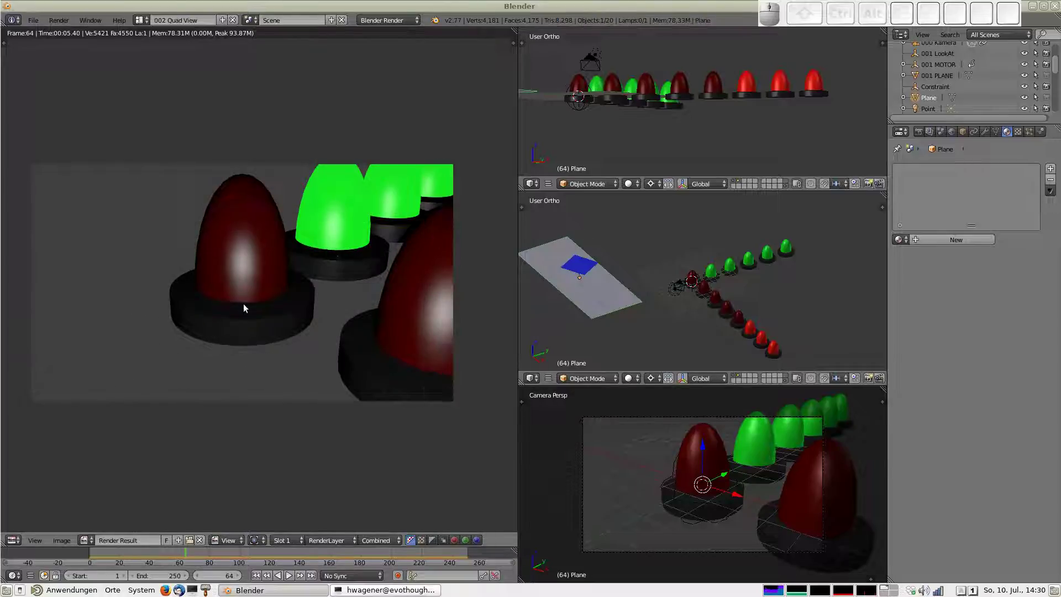
scroll("down", 3)
scroll("up", 3)
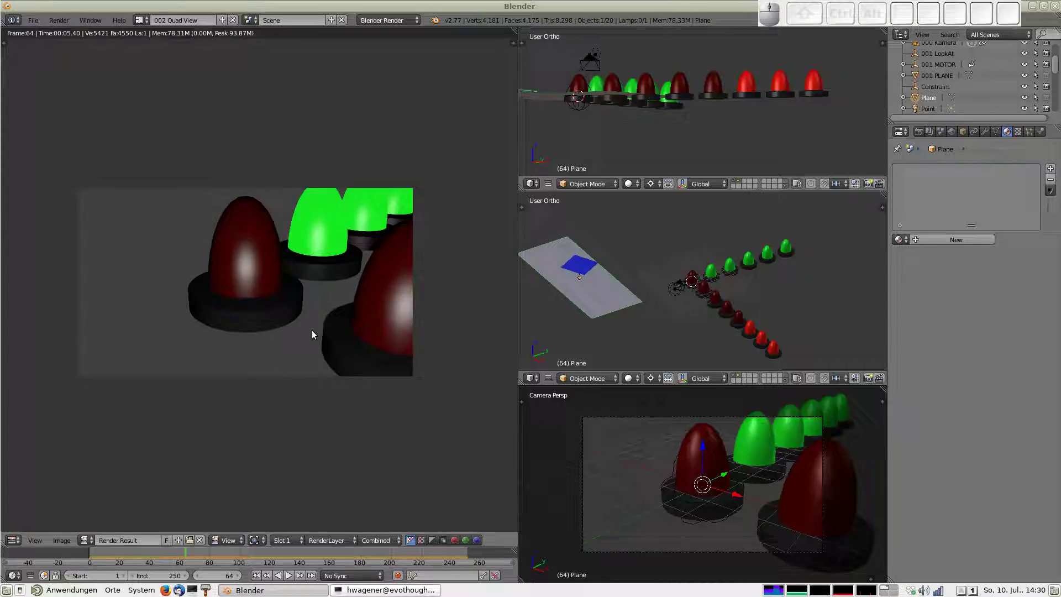
key("Escape")
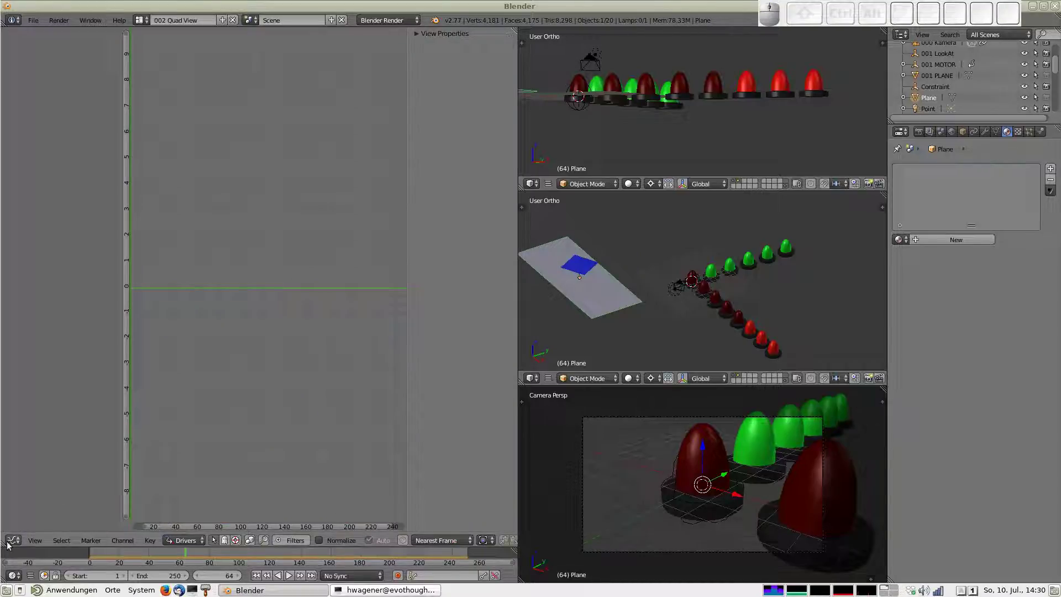
Turn the left pane into a 3D View and look at the pawns straight from above
left_click(32, 538)
left_click(19, 542)
left_click(18, 541)
left_click(33, 531)
scroll("down", 3)
scroll("up", 3)
key("7")
Select the Kamera, move it to a new position and raise it along the Z axis
right_click(281, 313)
right_click(270, 304)
right_click(263, 288)
scroll("up", 3)
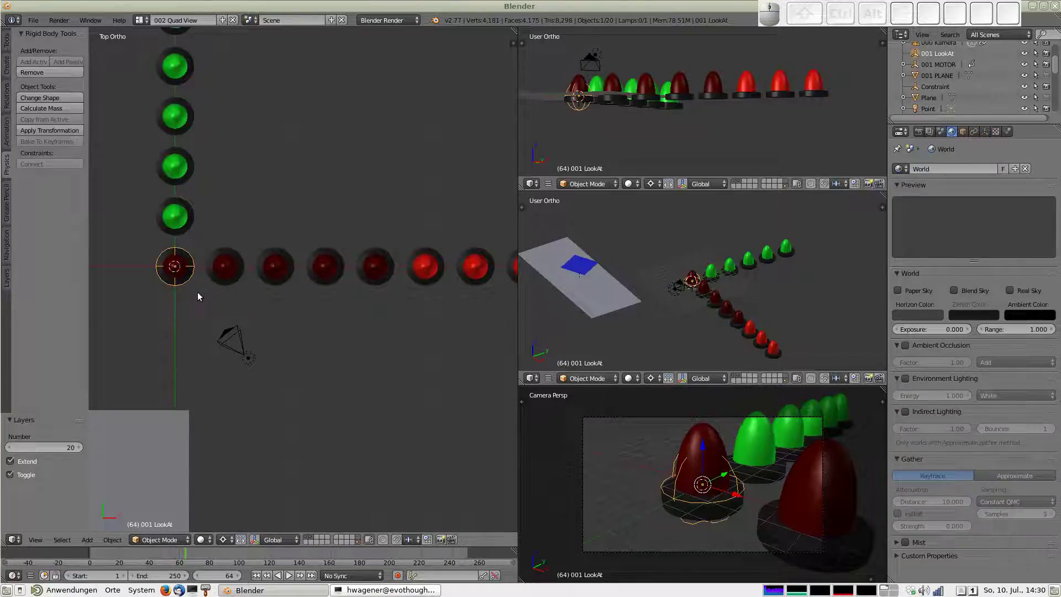
left_click_drag(201, 297, 188, 290)
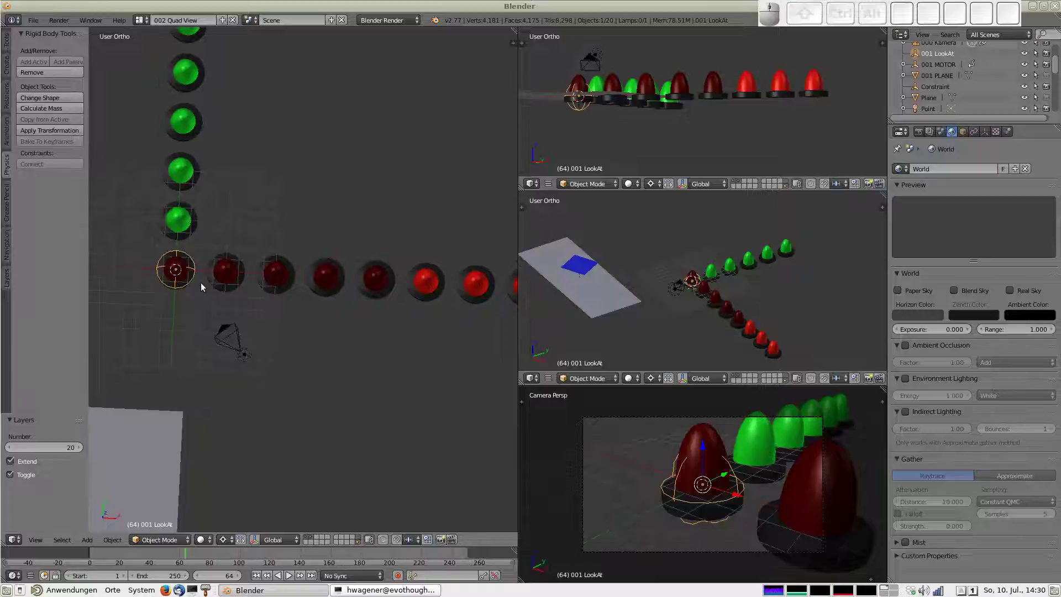
key("g")
left_click_drag(251, 186, 248, 308)
left_click_drag(247, 310, 247, 329)
right_click(247, 329)
key("g")
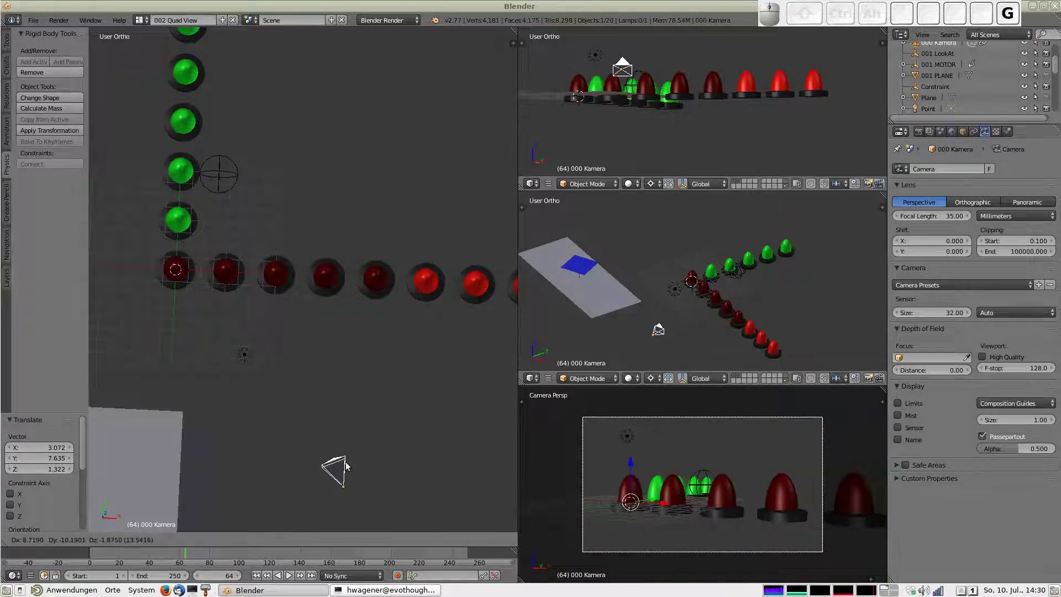
left_click(348, 473)
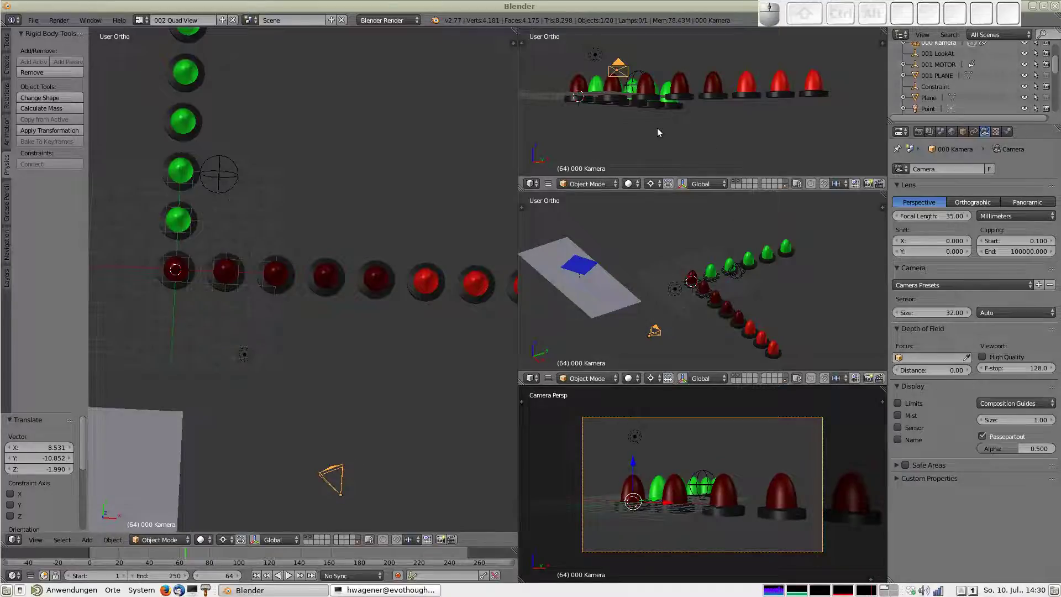
key("g")
key("z")
left_click(675, 55)
Move the camera further away from the pawns and raise it again along Z
scroll("down", 3)
scroll("up", 3)
scroll("down", 3)
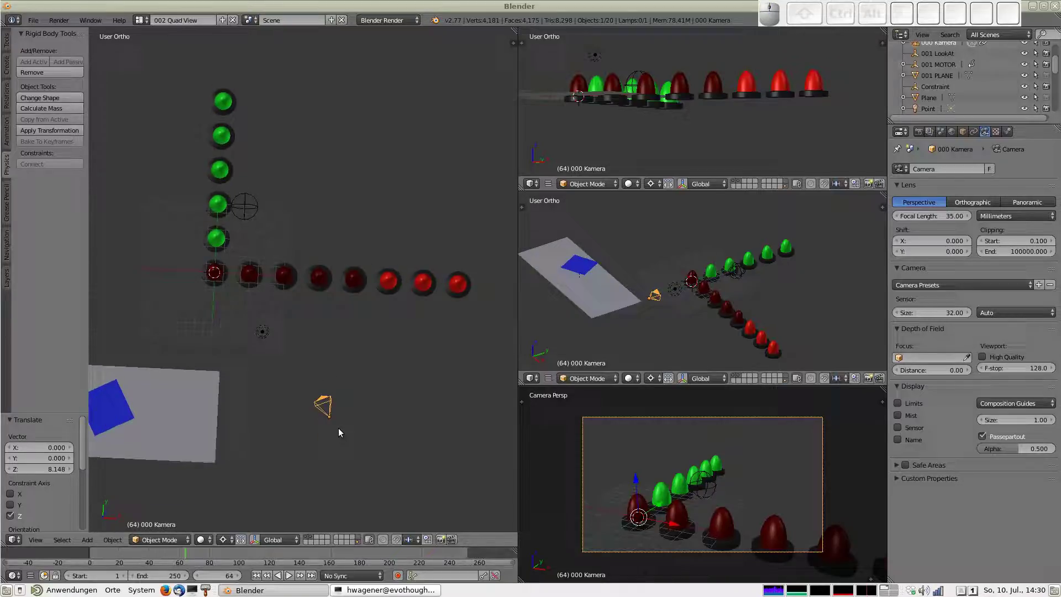
key("g")
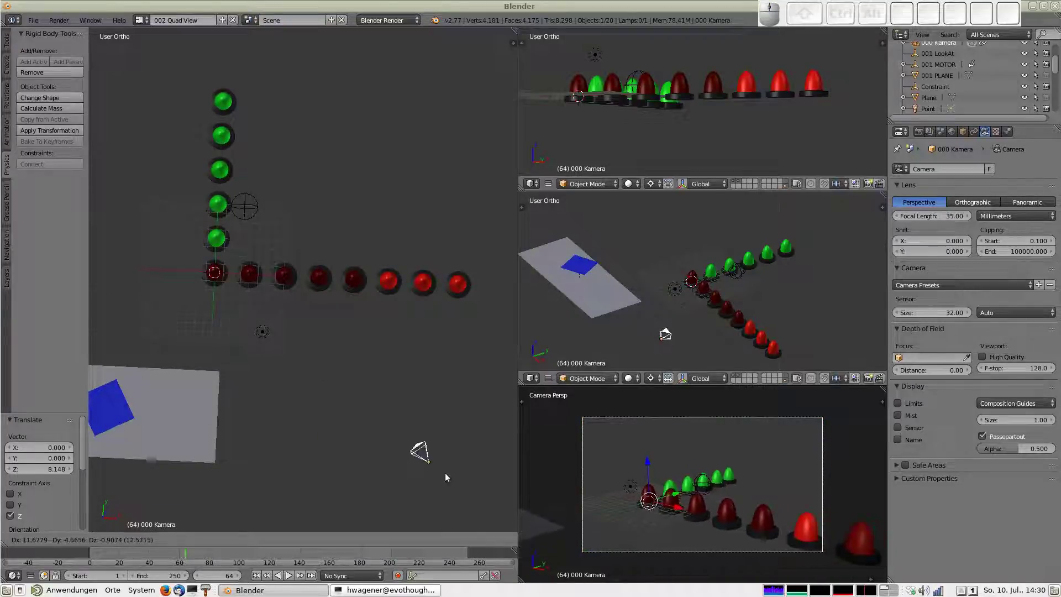
left_click_drag(230, 491, 266, 370)
scroll("down", 3)
middle_click(674, 120)
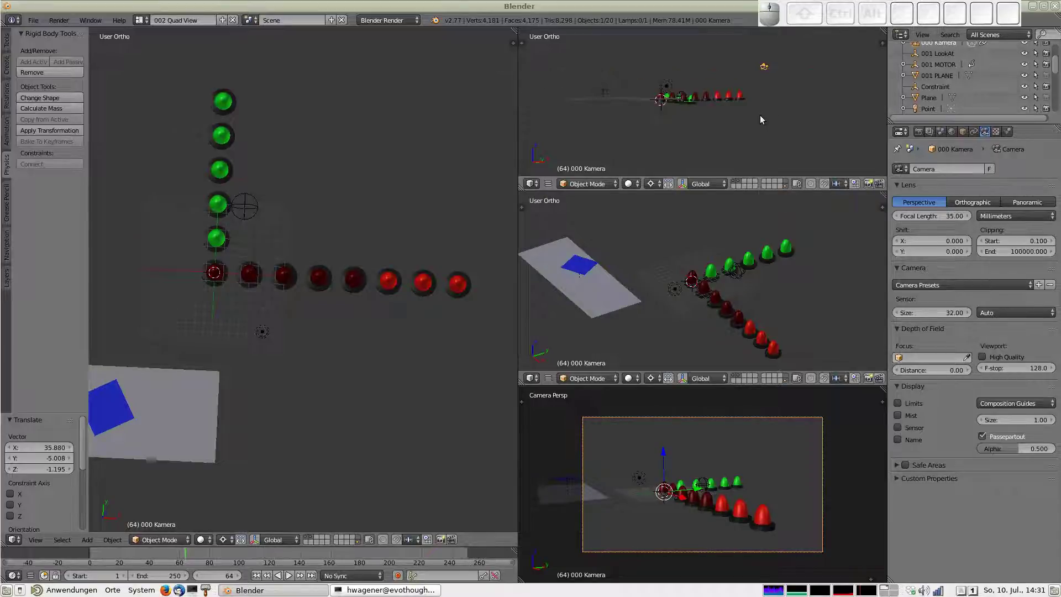
key("g")
key("z")
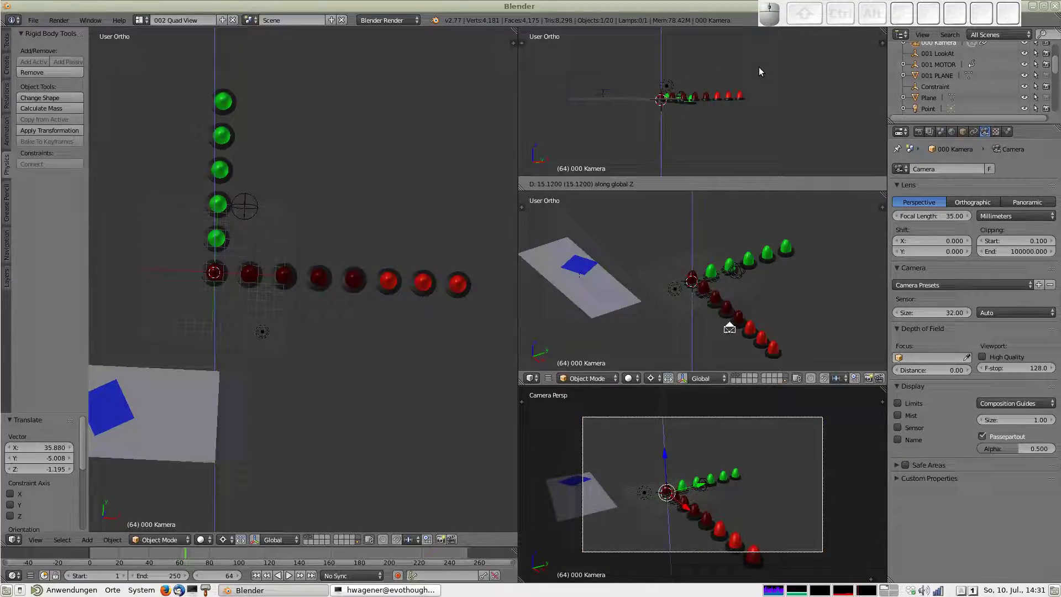
left_click(765, 73)
Select the LookAt target and start moving it from the top view
right_click(250, 214)
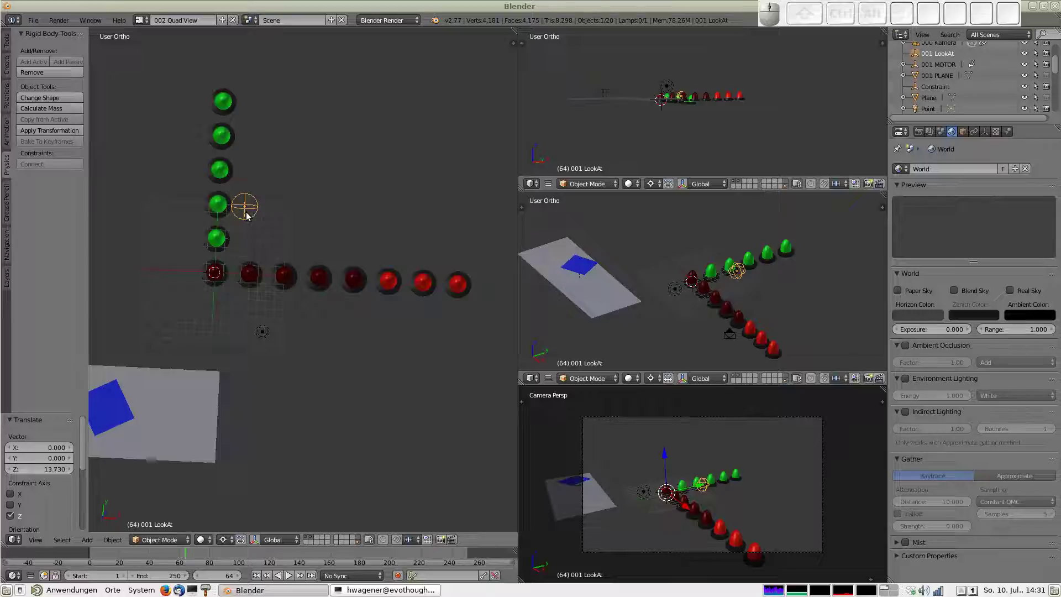
key("7")
key("g")
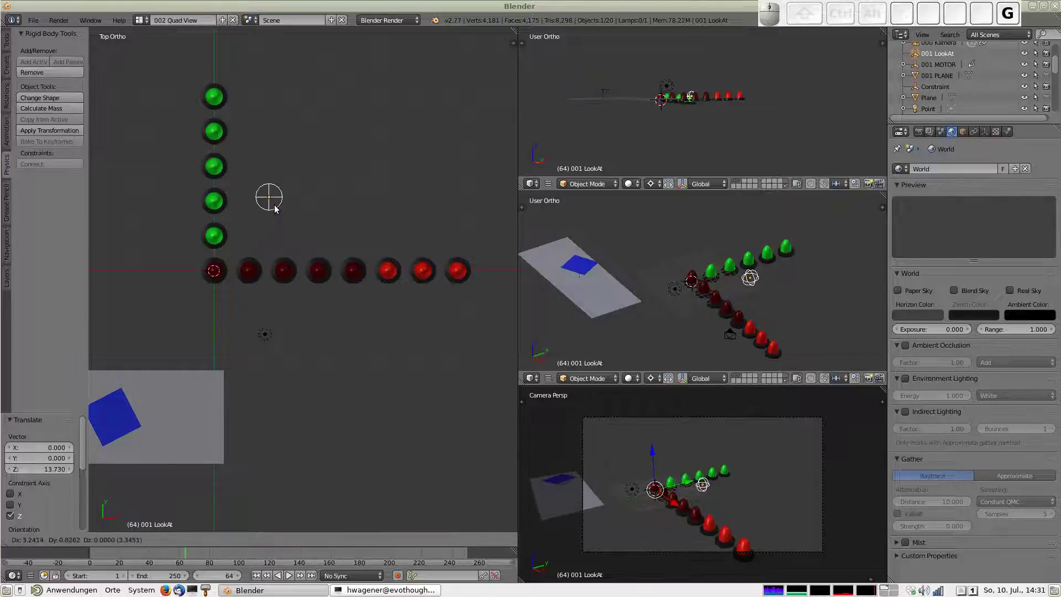
Place the LookAt target between the two pawn rows and render frame 64 with F12
left_click_drag(338, 245, 313, 249)
key("F12")
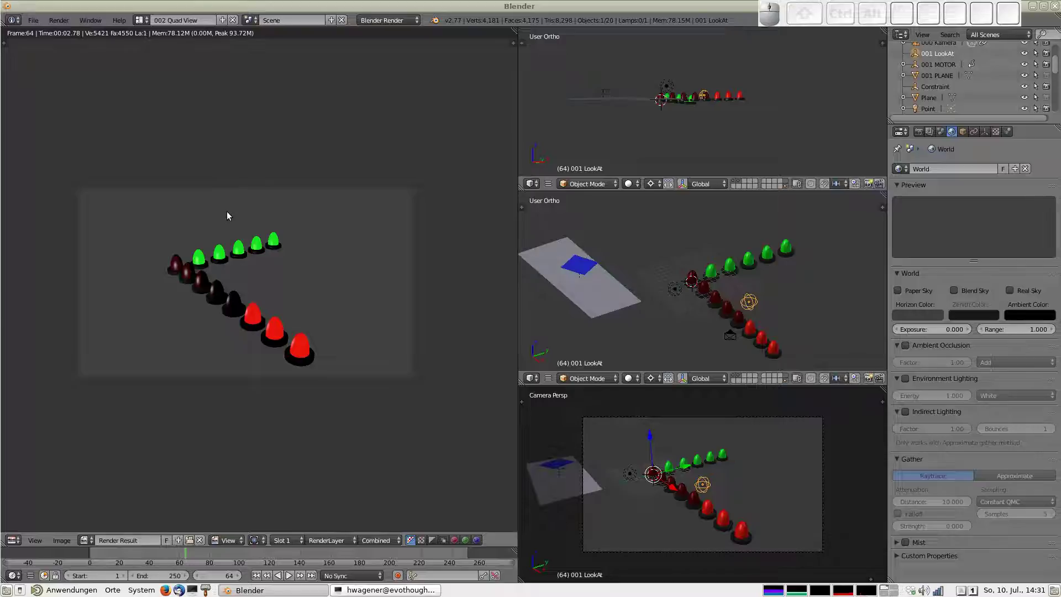
key("Escape")
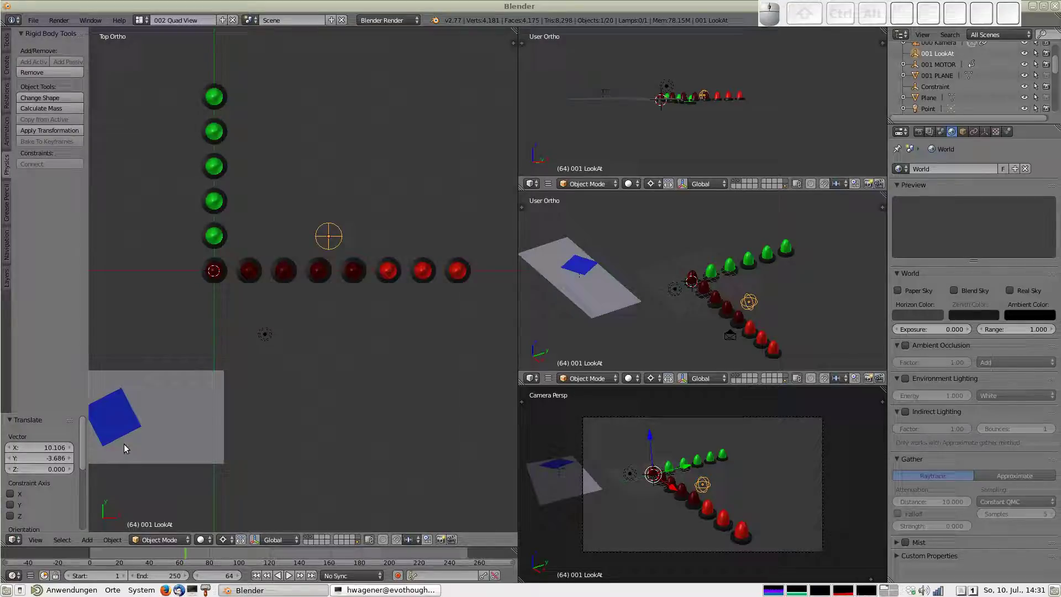